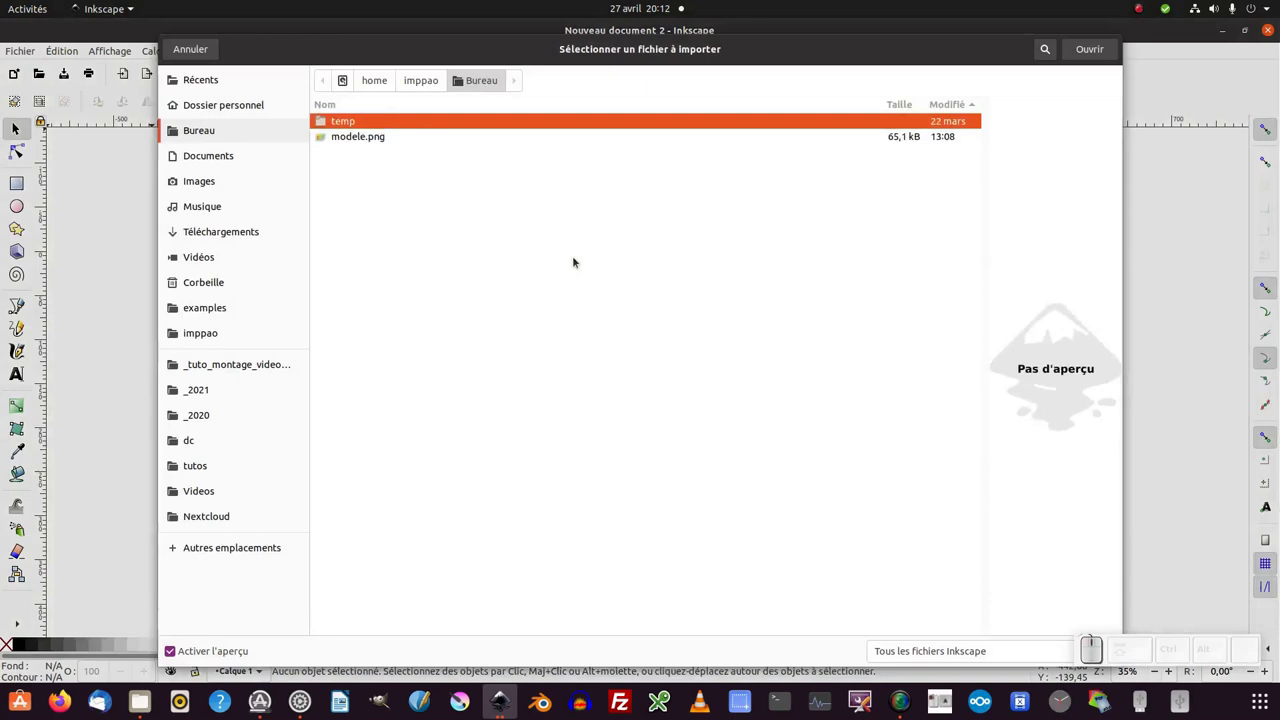
# Import modele.png embedded onto the page and show the Objects panel zoomed to the page.
pyautogui.click(20, 622)
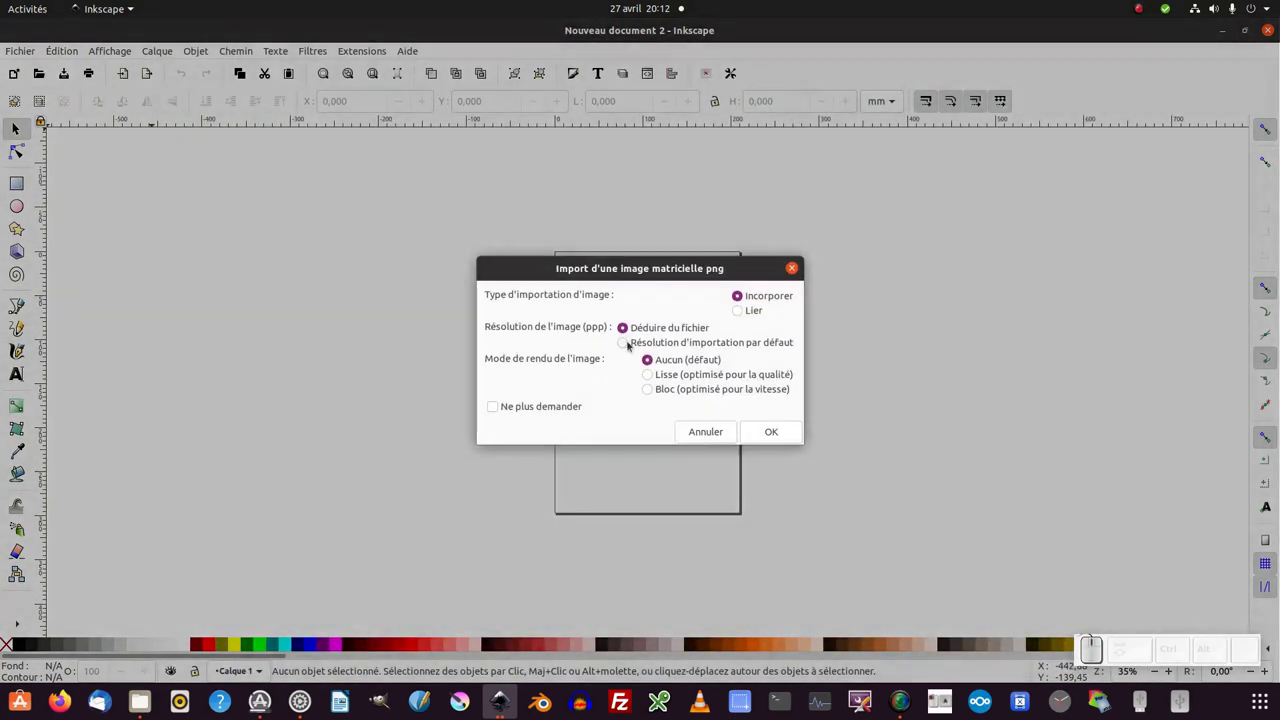
pyautogui.click(20, 622)
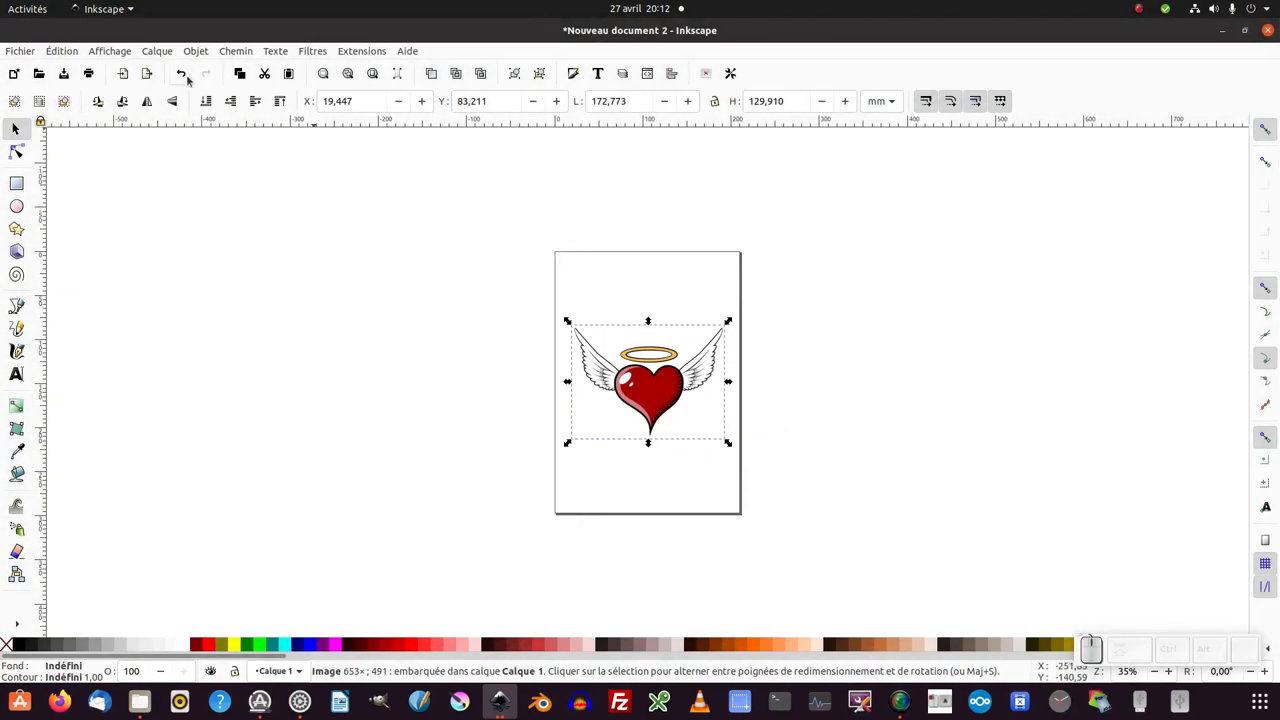
pyautogui.click(197, 53)
pyautogui.click(198, 69)
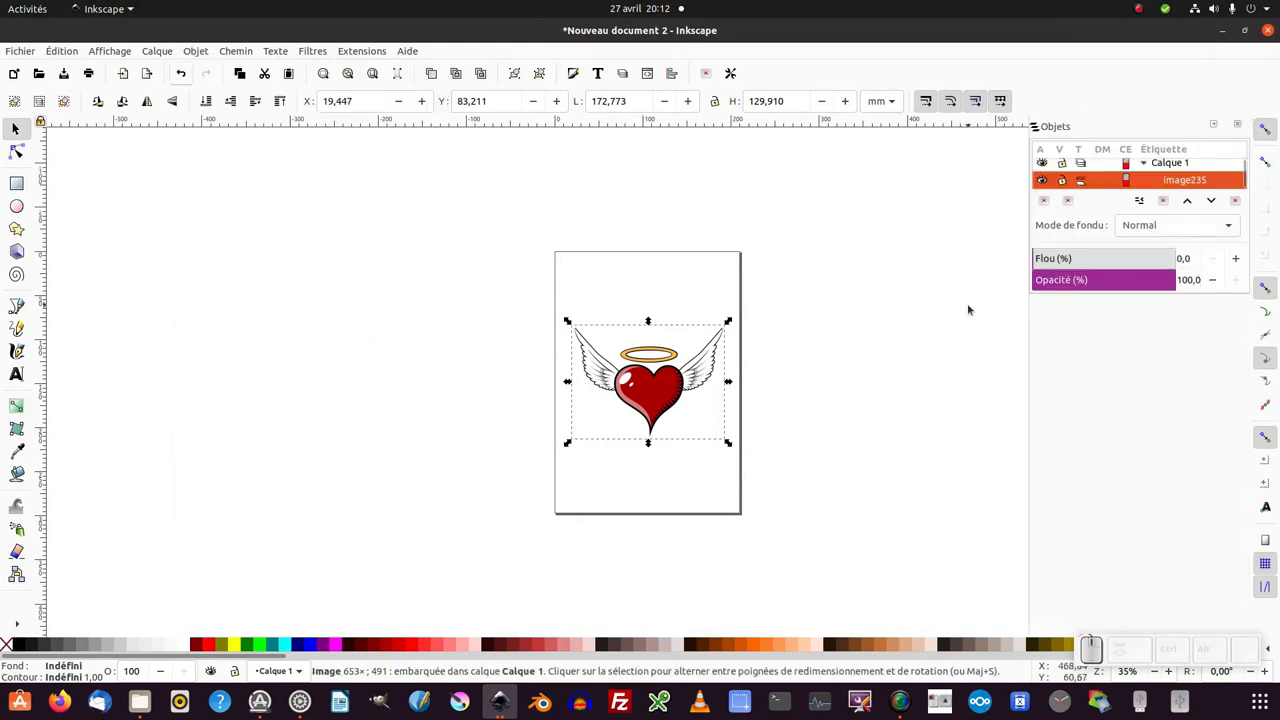
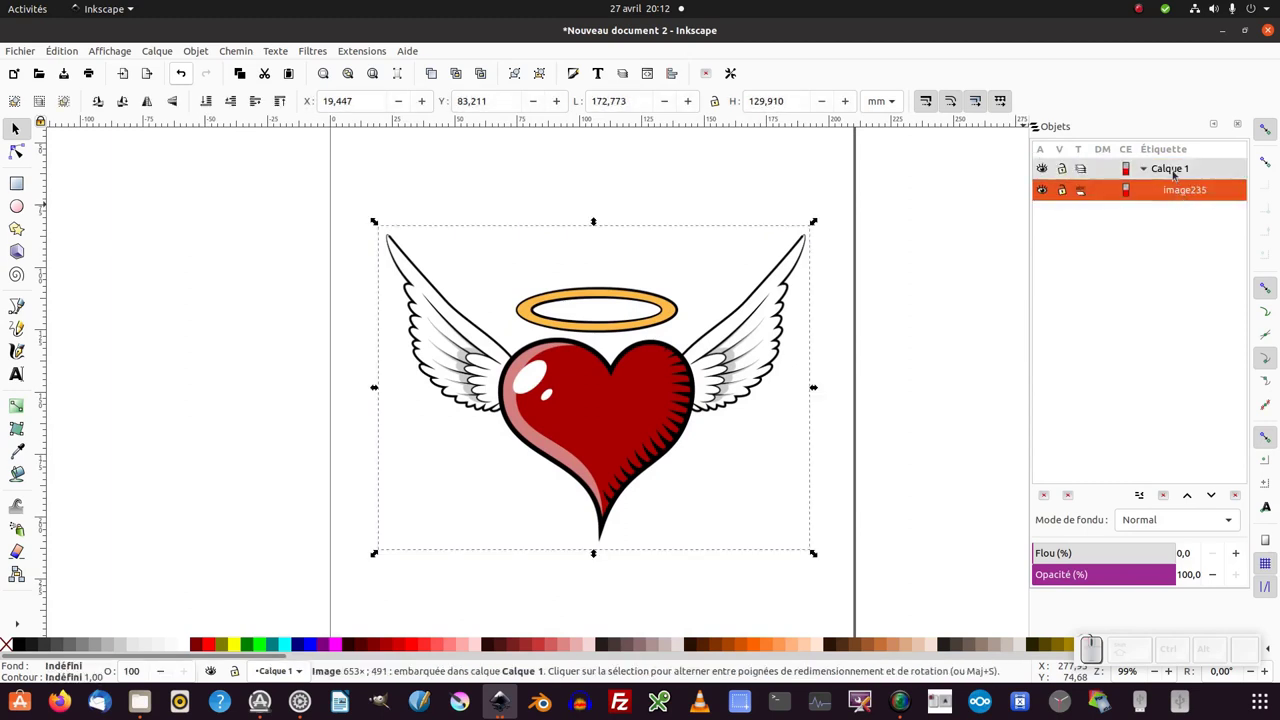
# Rename Calque 1 to 'modele' and add a new layer named 'illus' above it.
pyautogui.moveTo(1178, 174); pyautogui.dragTo(1150, 167)
pyautogui.click(1175, 173)
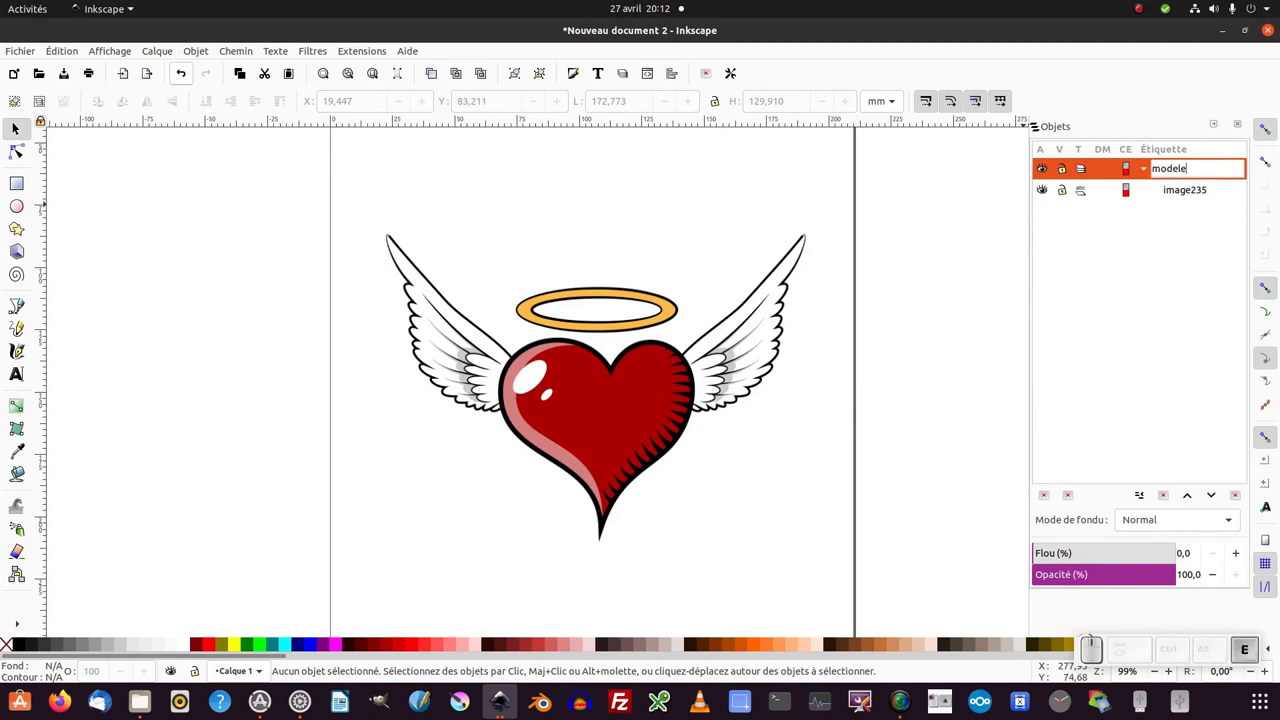
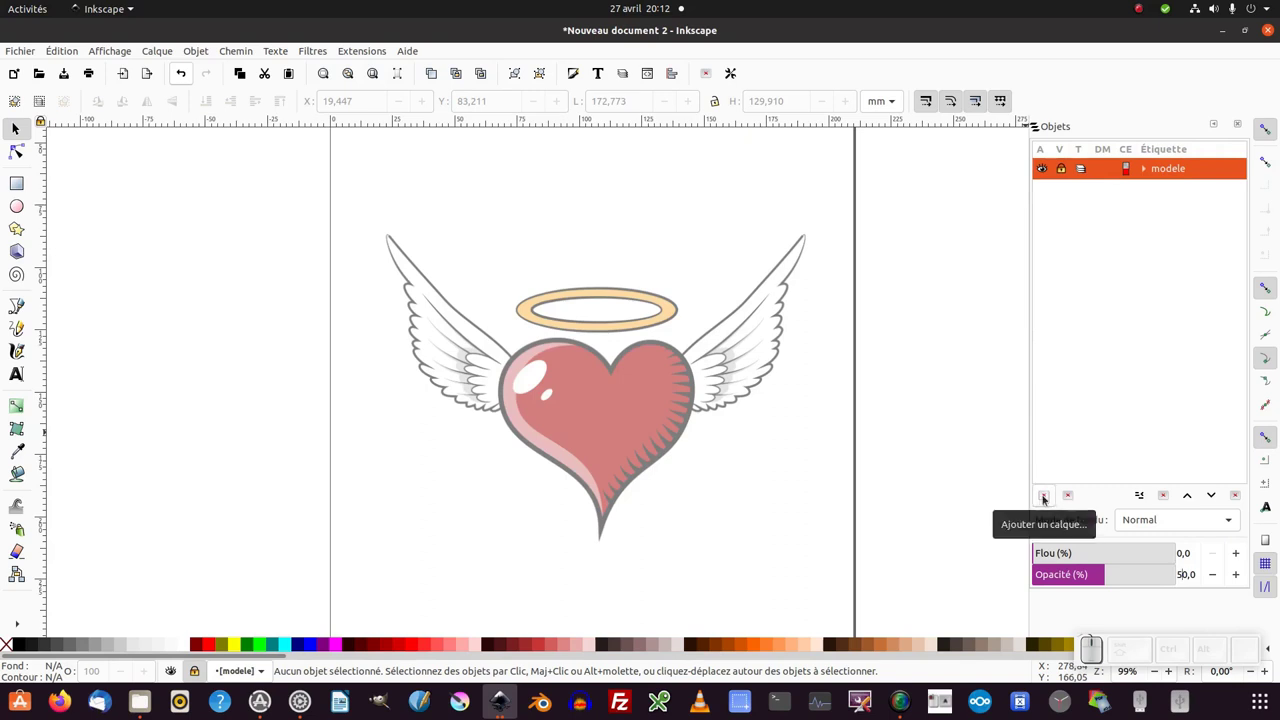
pyautogui.click(1050, 500)
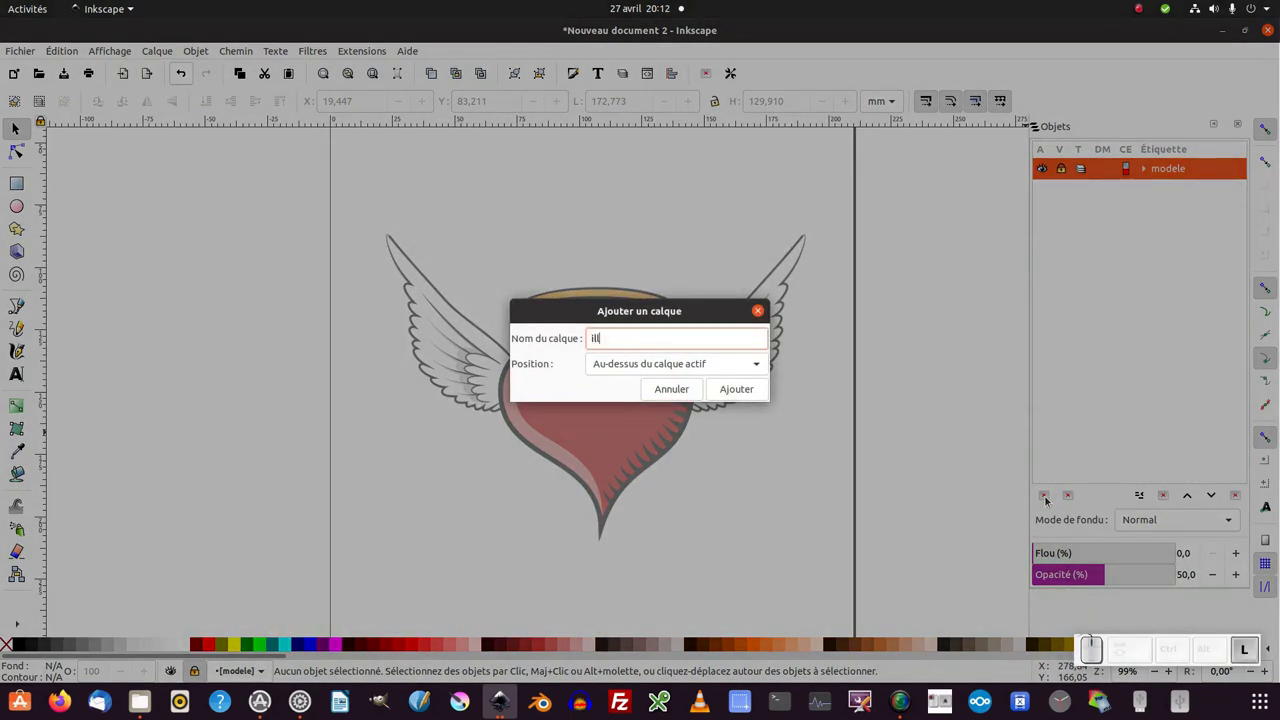
pyautogui.press('Return')
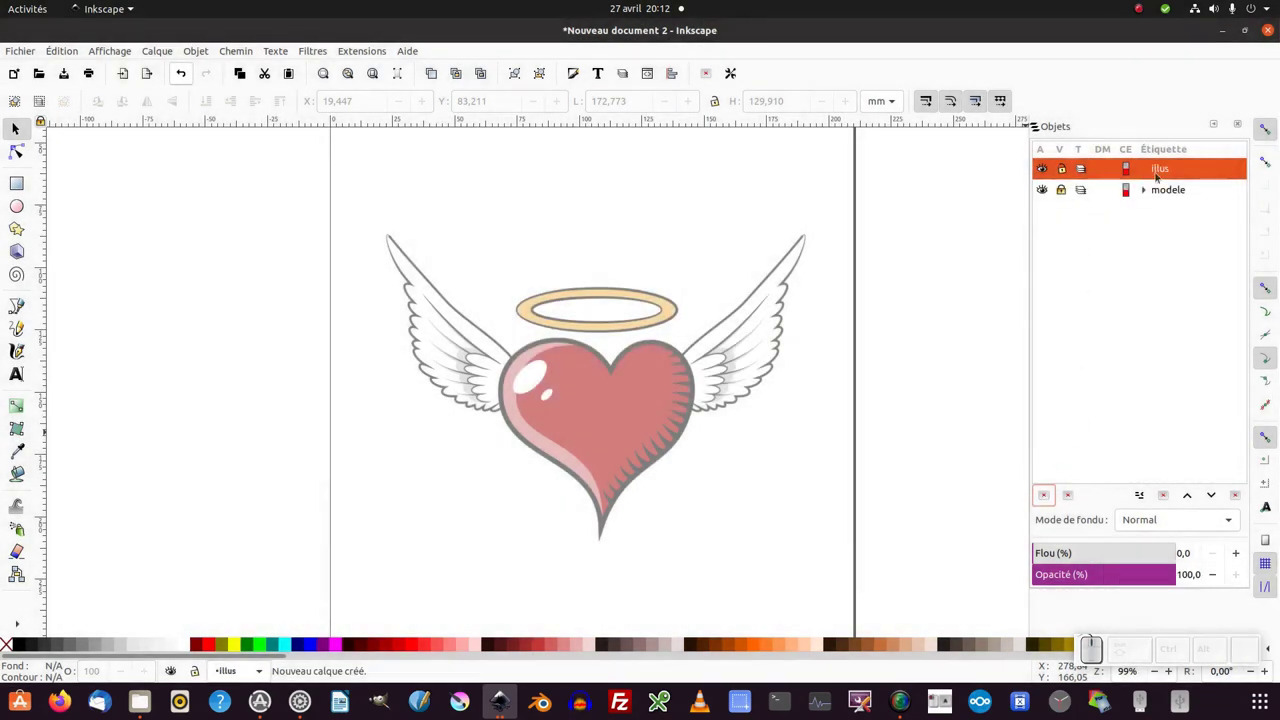
# Switch between the layers and leave 'illus' as the active layer.
pyautogui.click(1162, 183)
pyautogui.click(1166, 191)
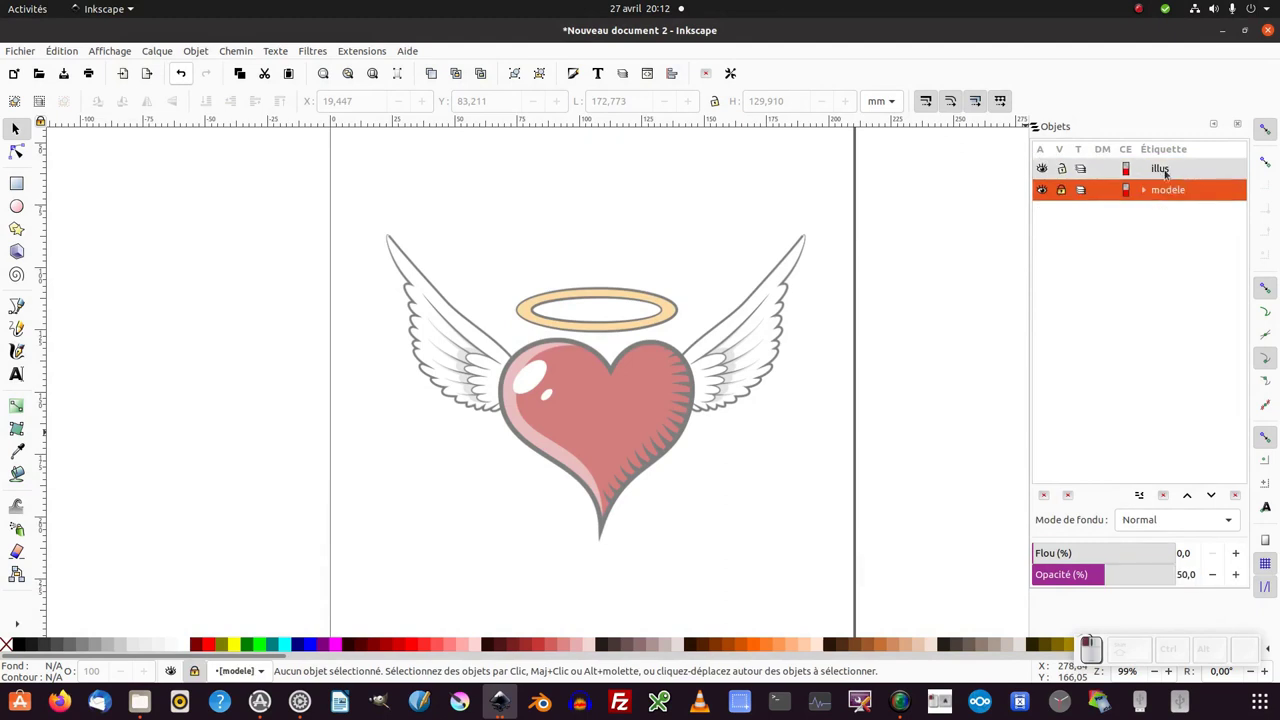
pyautogui.click(1174, 187)
pyautogui.click(1168, 175)
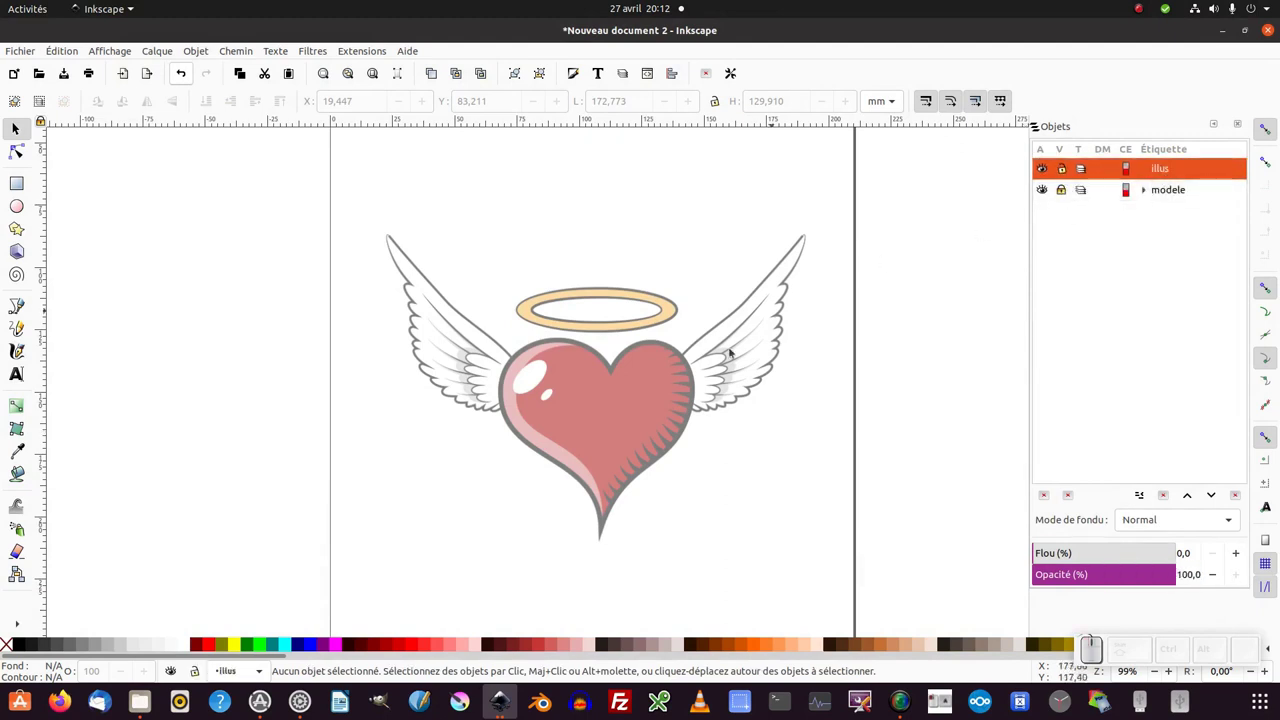
pyautogui.middleClick(612, 383)
pyautogui.scroll(3)
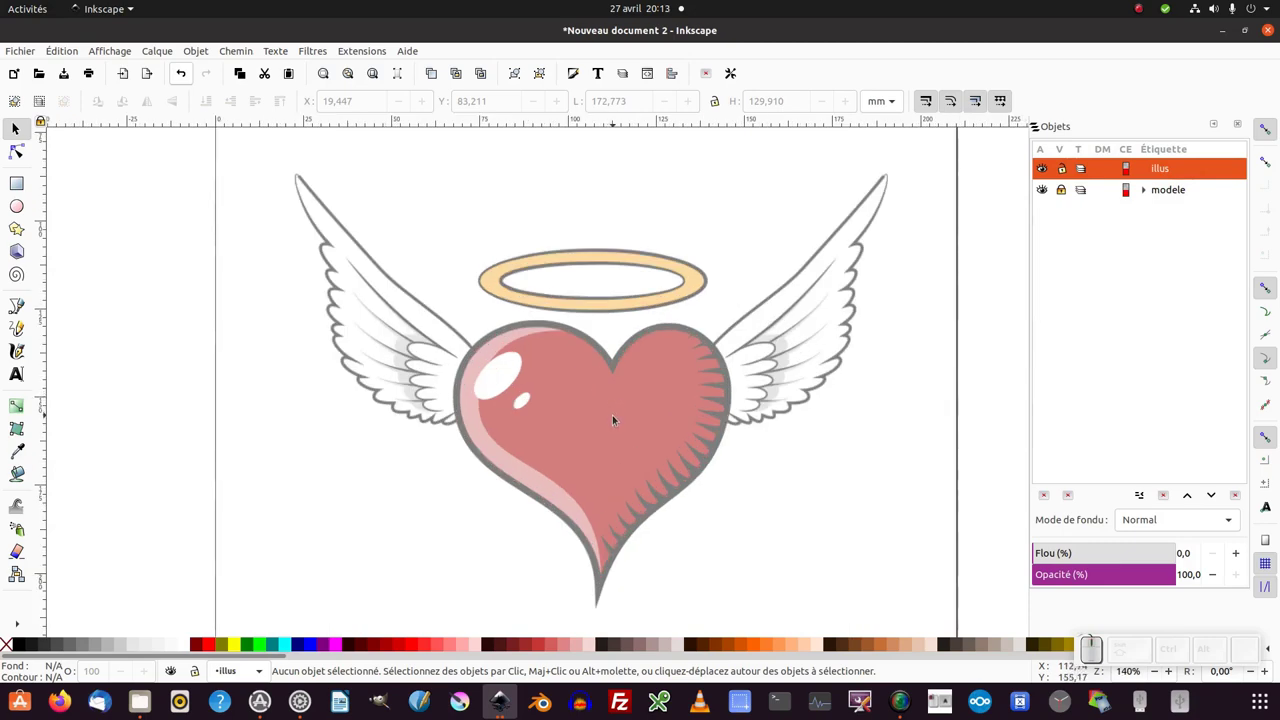
pyautogui.middleClick(618, 419)
pyautogui.scroll(3)
pyautogui.middleClick(618, 421)
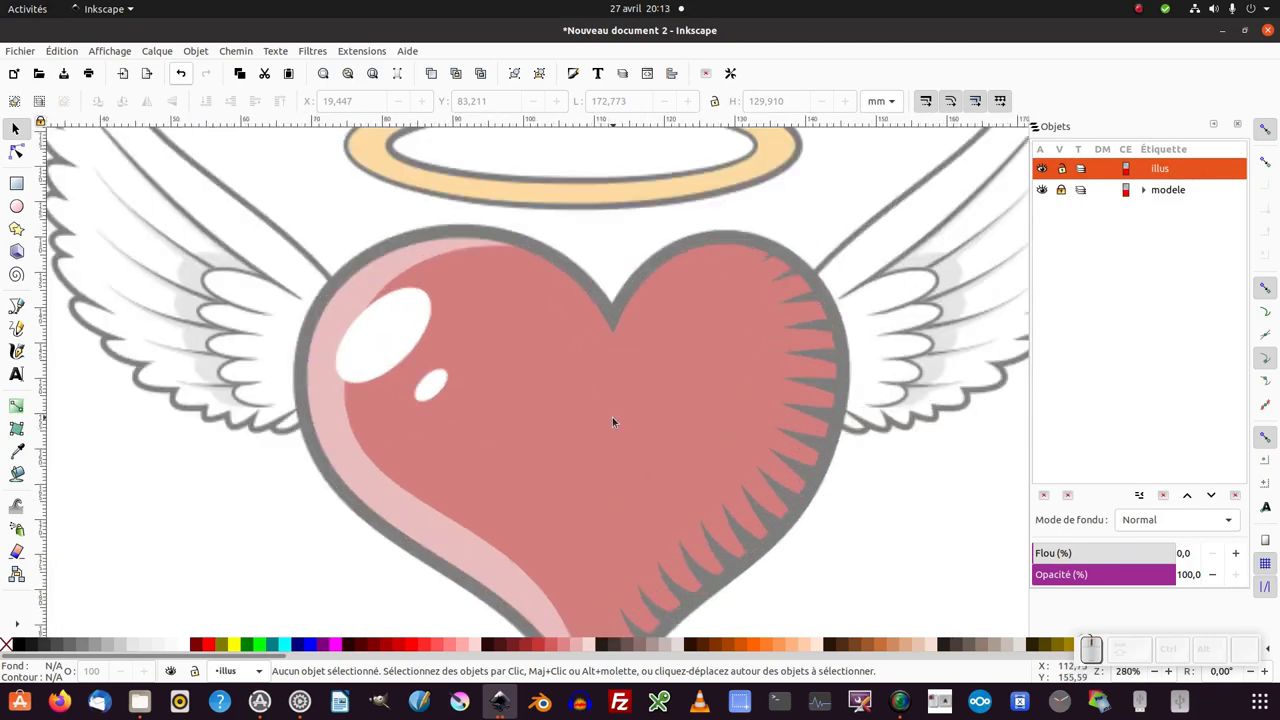
pyautogui.press('KP_Add')
pyautogui.press('KP_Subtract')
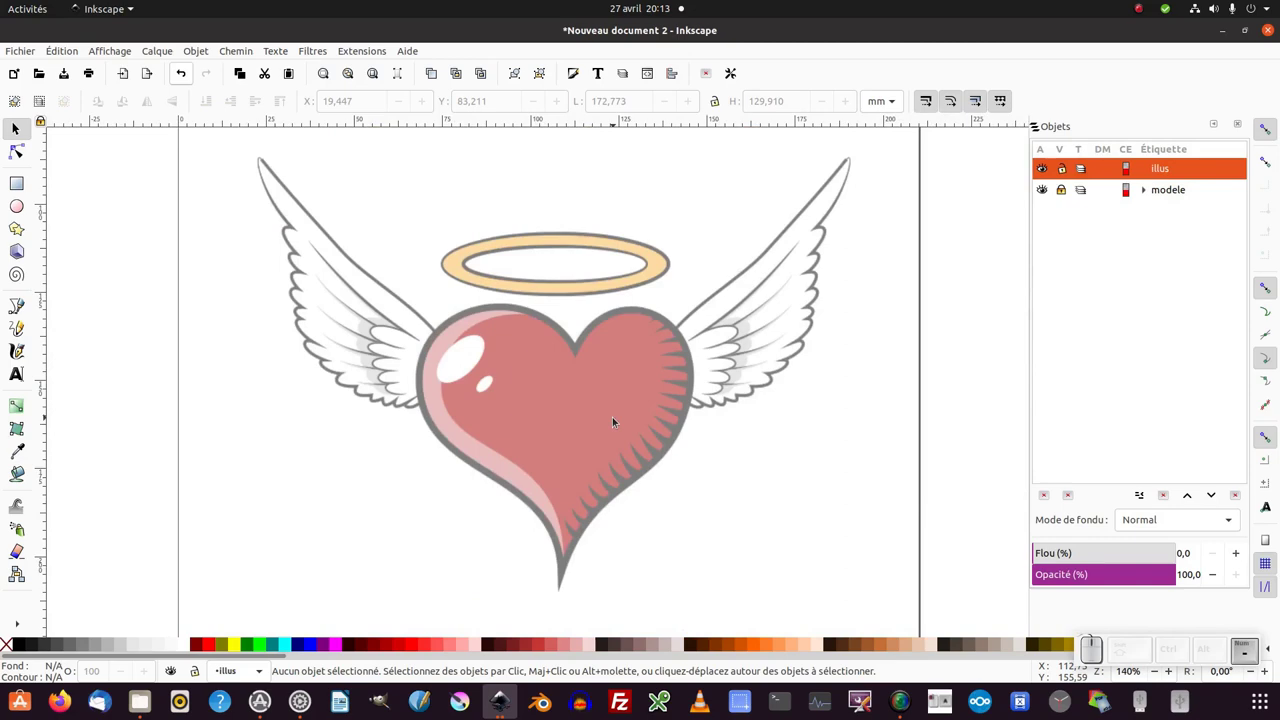
pyautogui.press('KP_Add')
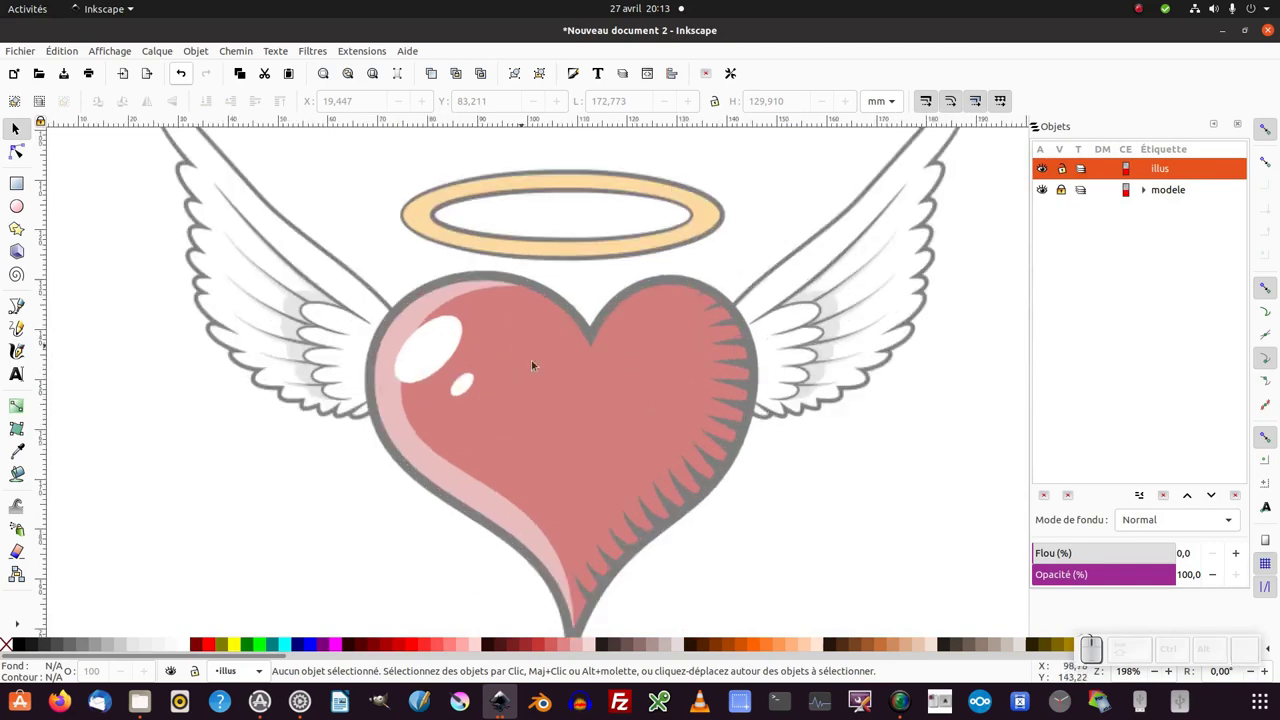
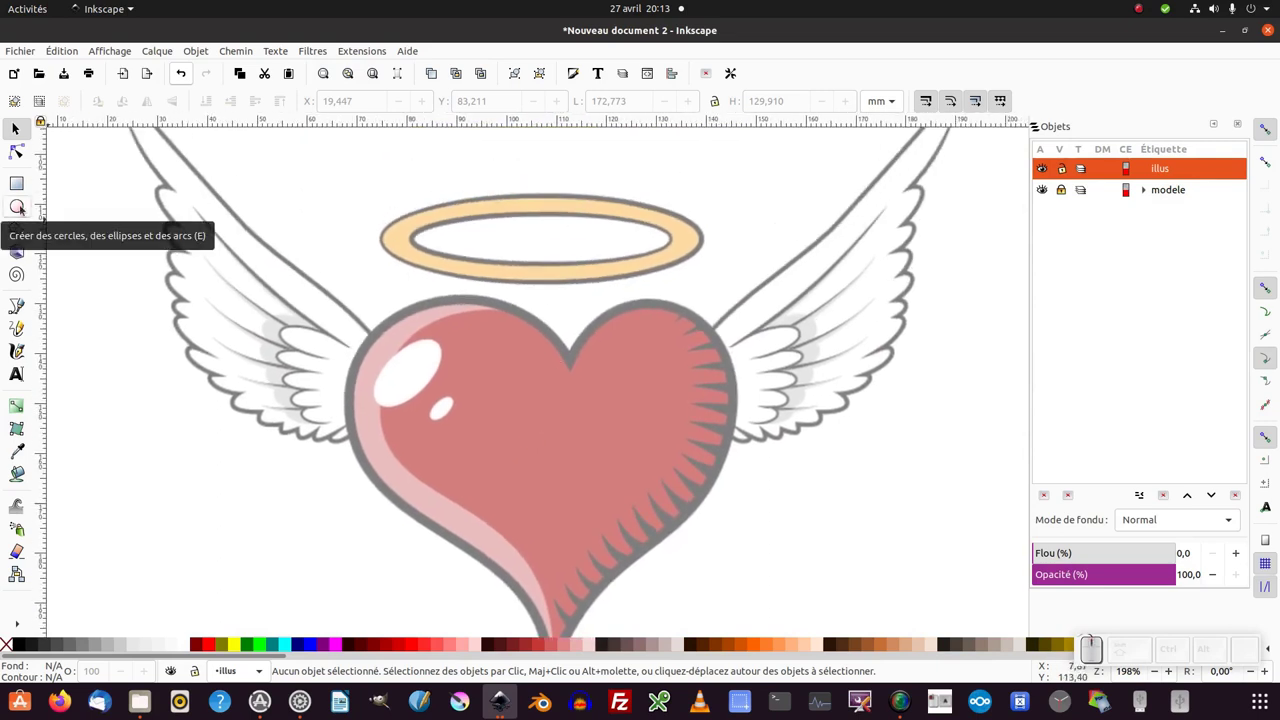
# Draw an ellipse over the halo with no fill and a thin dark outline.
pyautogui.click(23, 209)
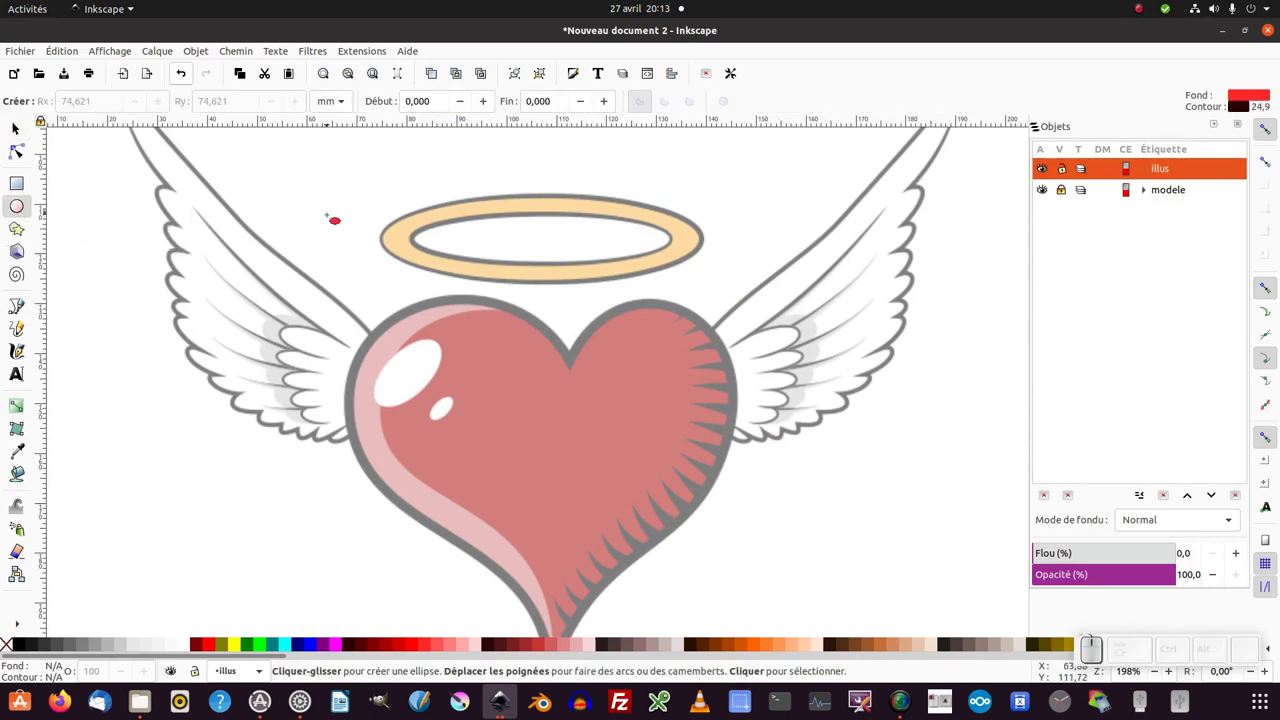
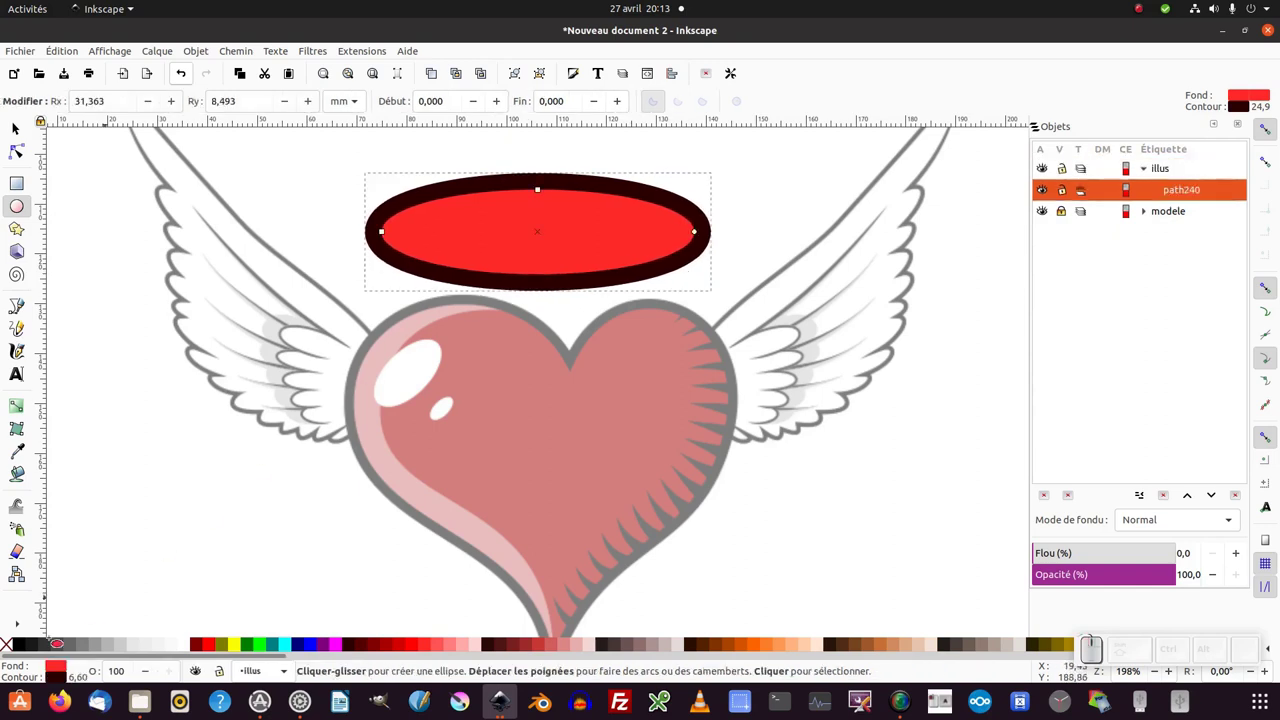
pyautogui.click(10, 646)
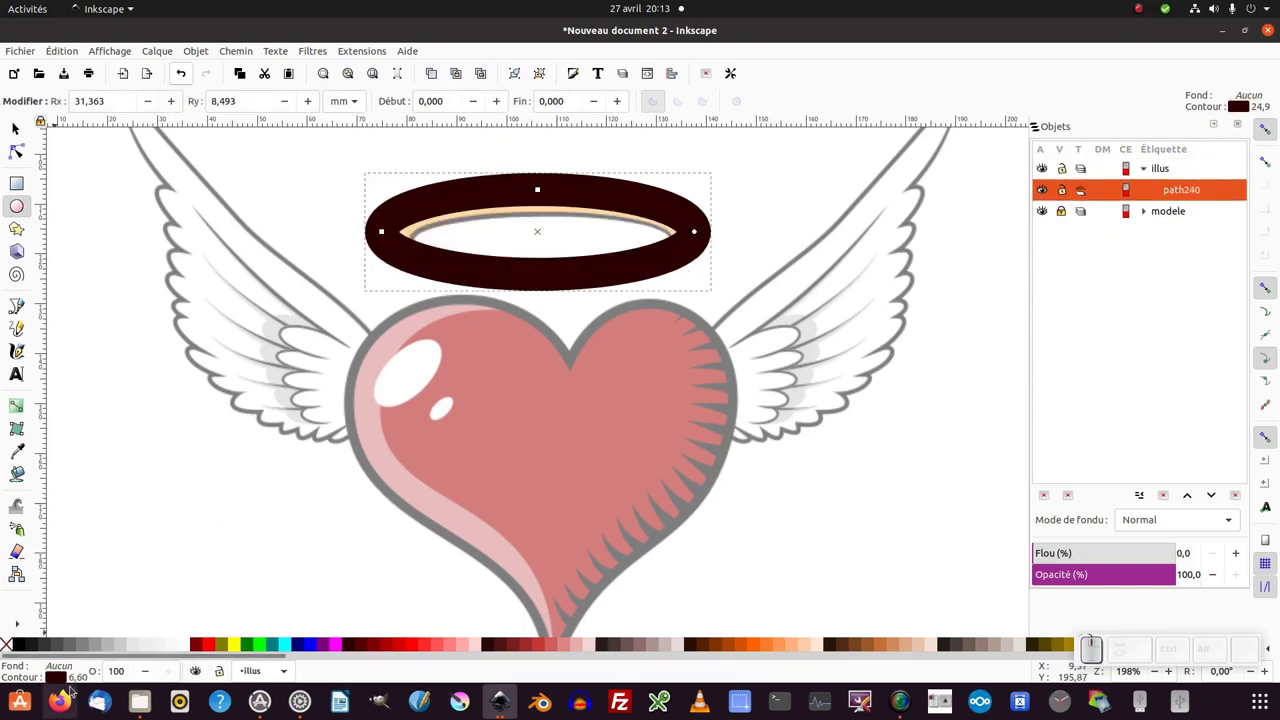
pyautogui.rightClick(86, 681)
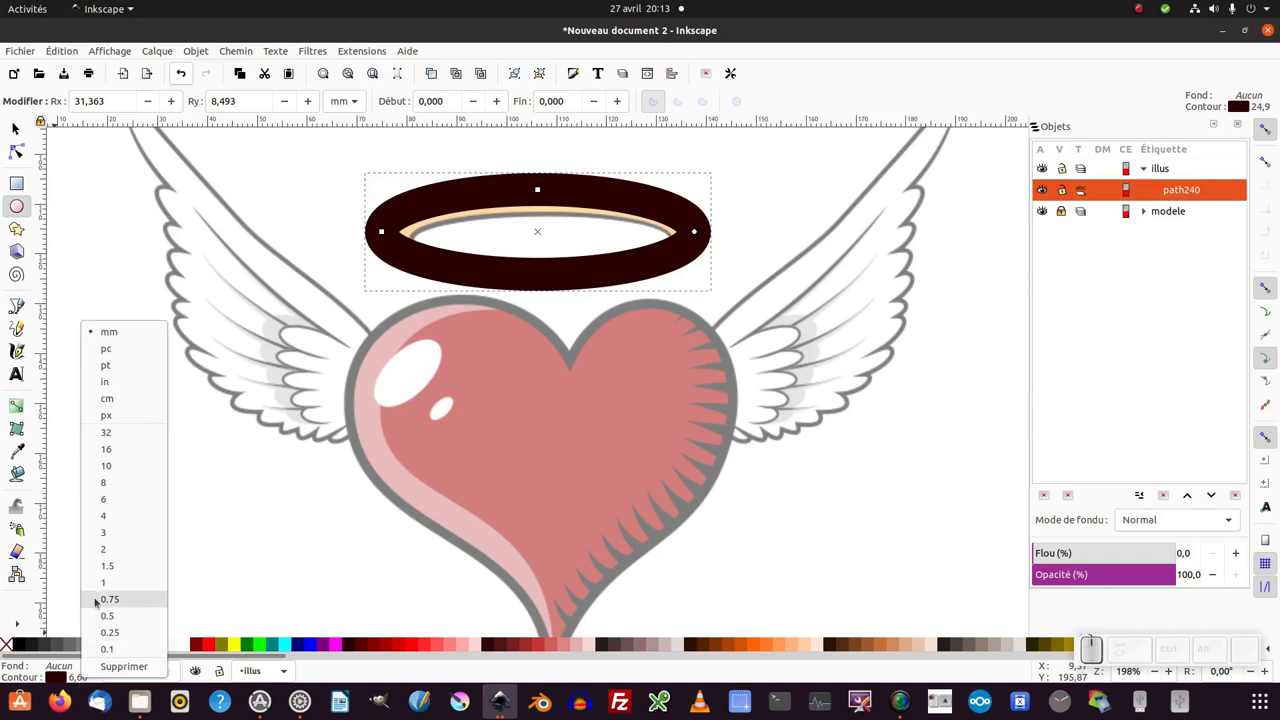
pyautogui.click(104, 585)
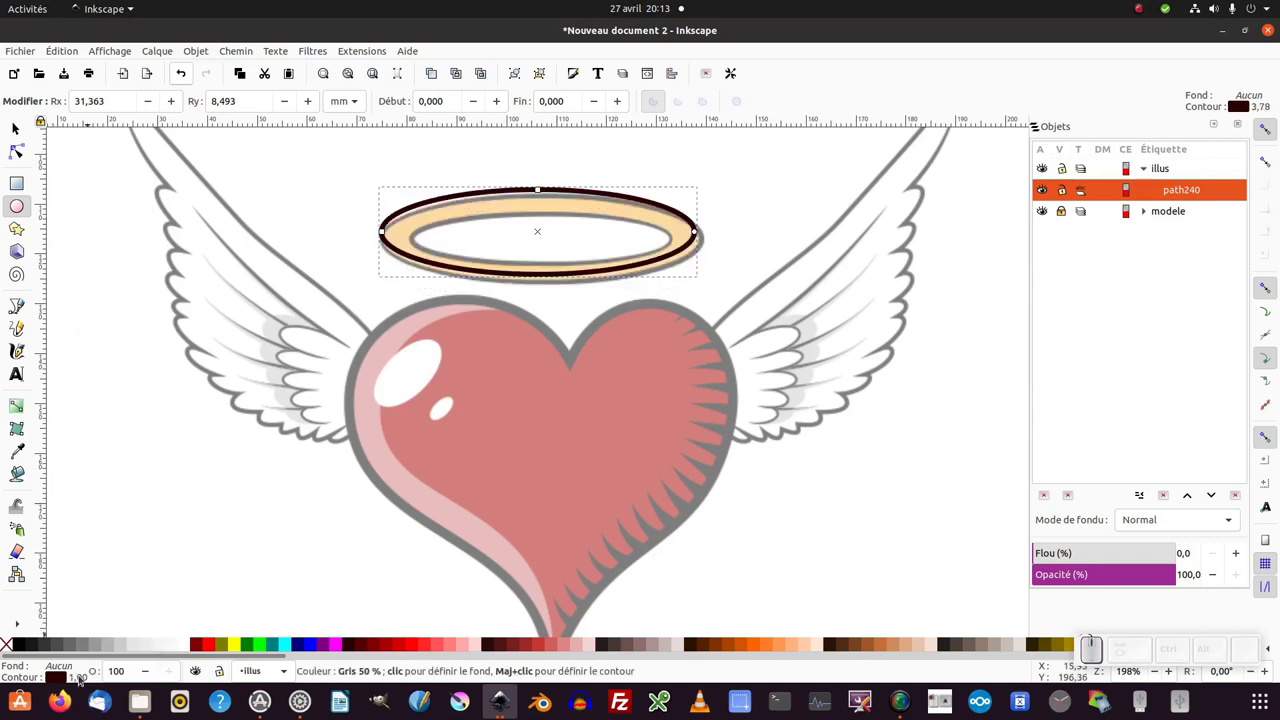
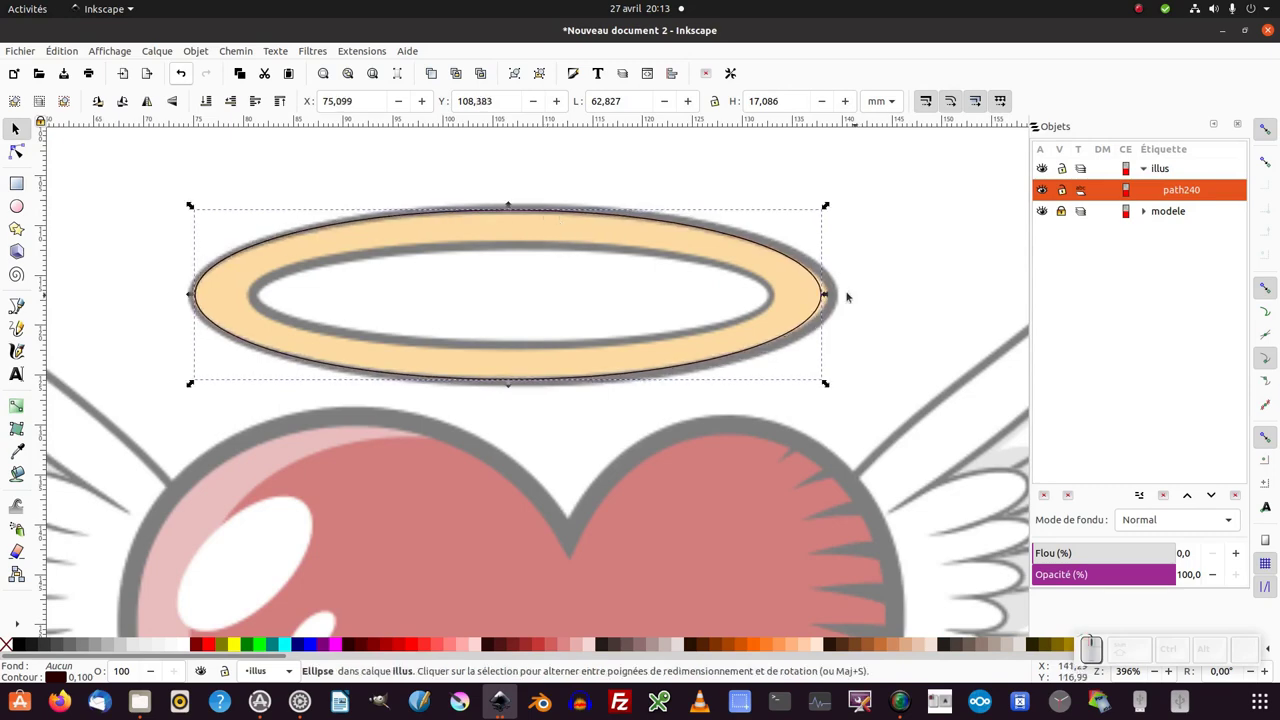
# Duplicate the halo ellipse and shrink the copy onto the halo's inner edge.
pyautogui.click(836, 297)
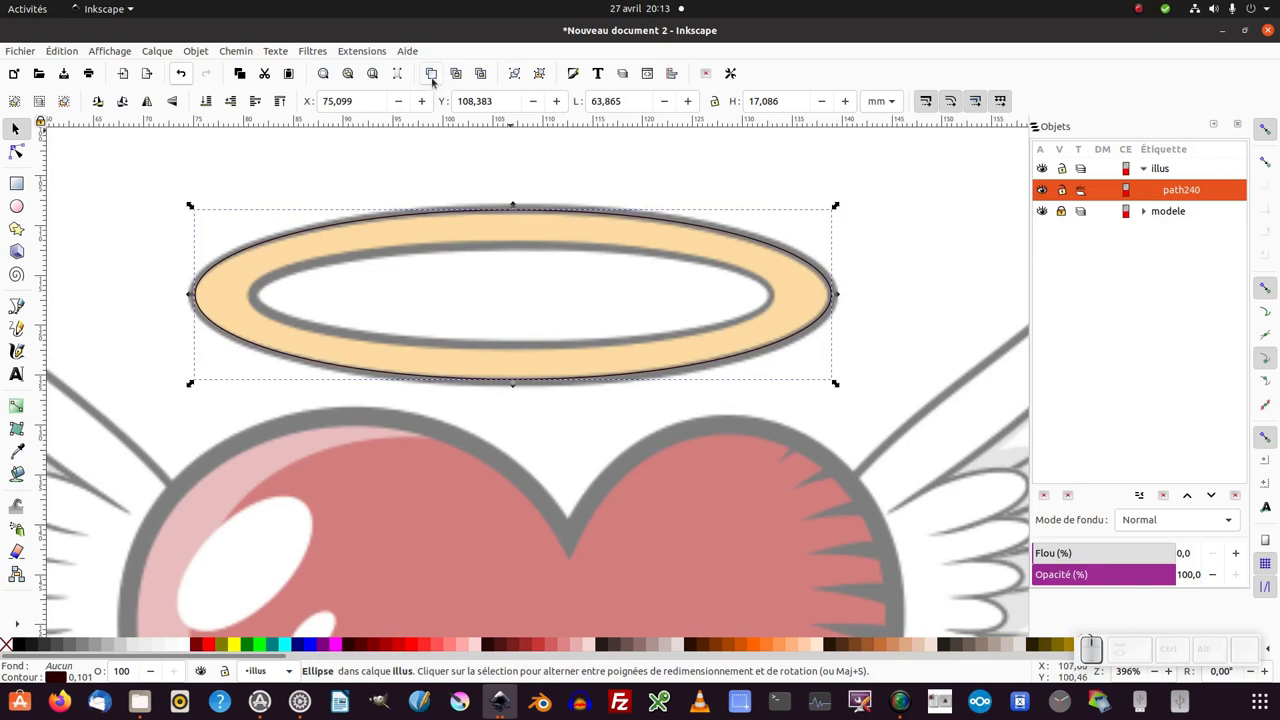
pyautogui.click(437, 81)
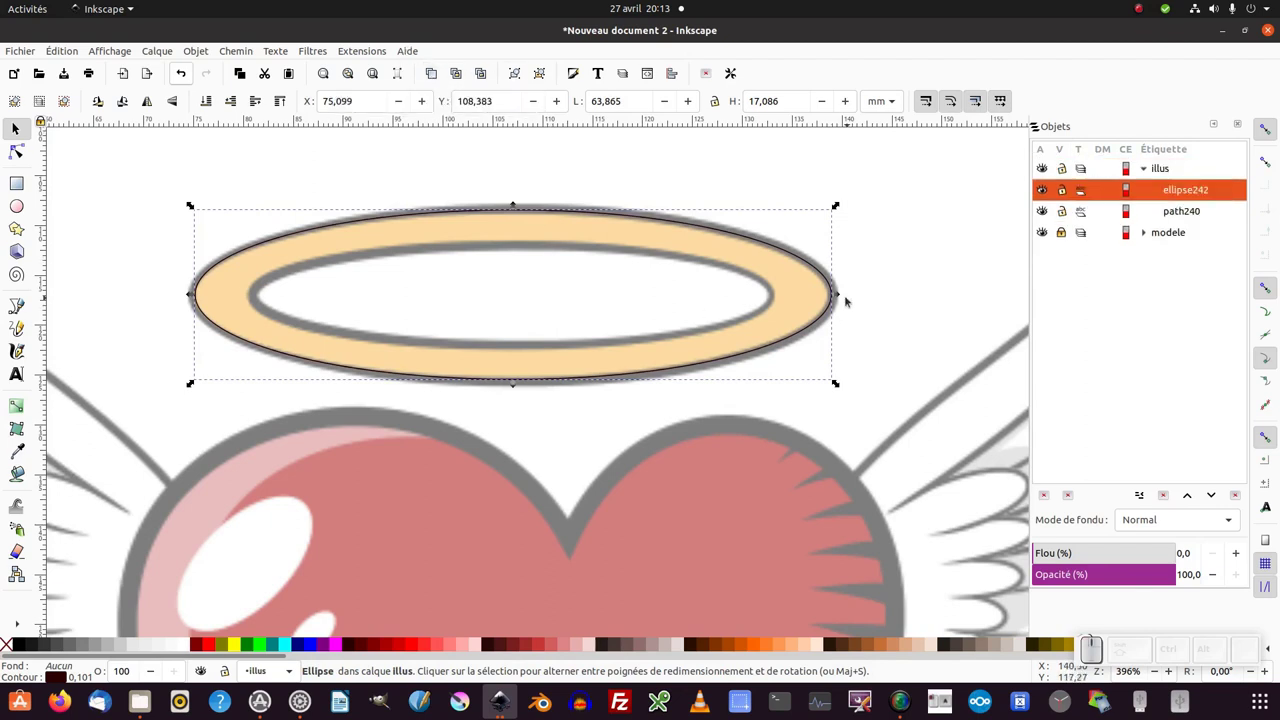
pyautogui.moveTo(840, 296); pyautogui.dragTo(558, 239)
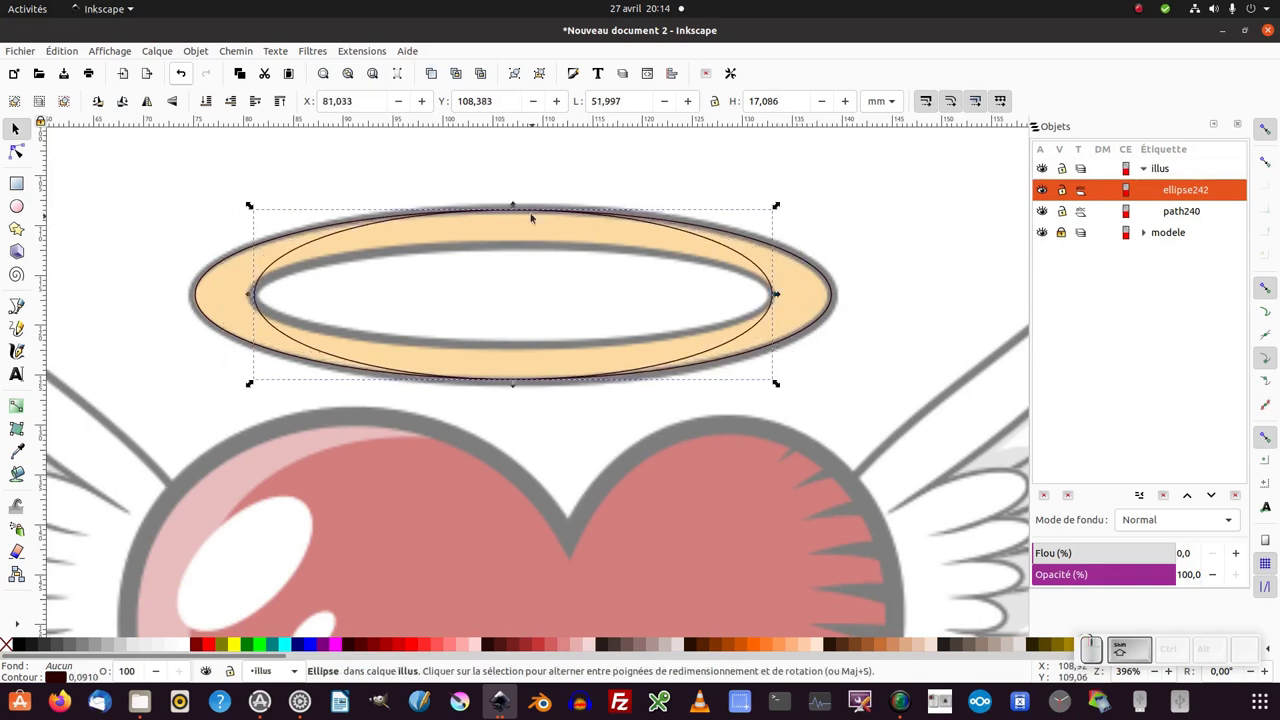
pyautogui.moveTo(518, 209); pyautogui.dragTo(354, 230)
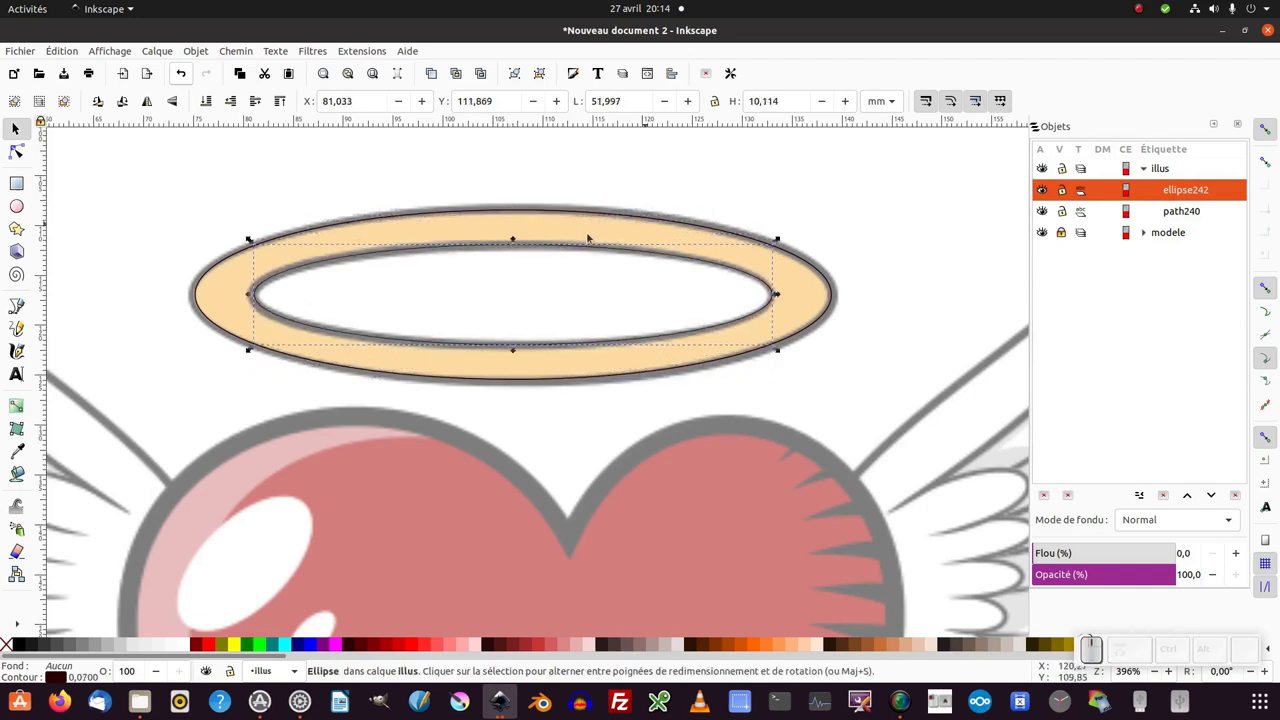
# Deselect, then select both halo ellipses together.
pyautogui.click(641, 223)
pyautogui.click(390, 155)
pyautogui.moveTo(161, 181); pyautogui.dragTo(850, 280)
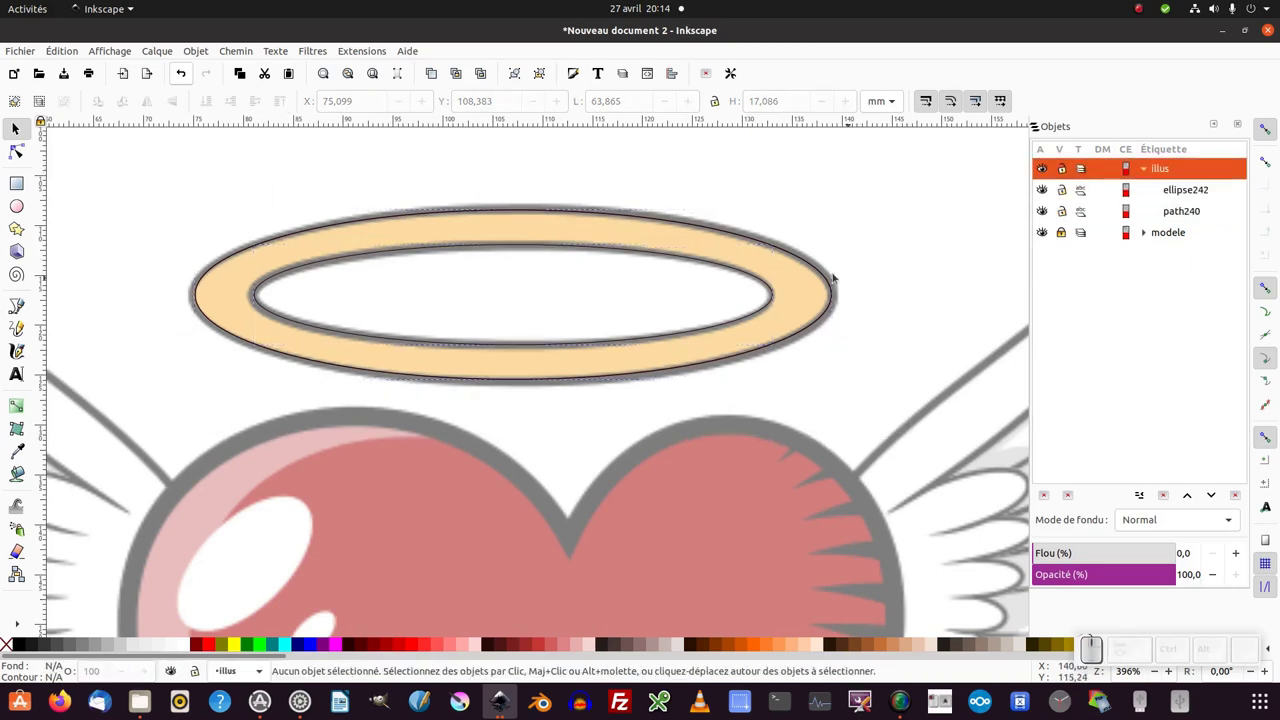
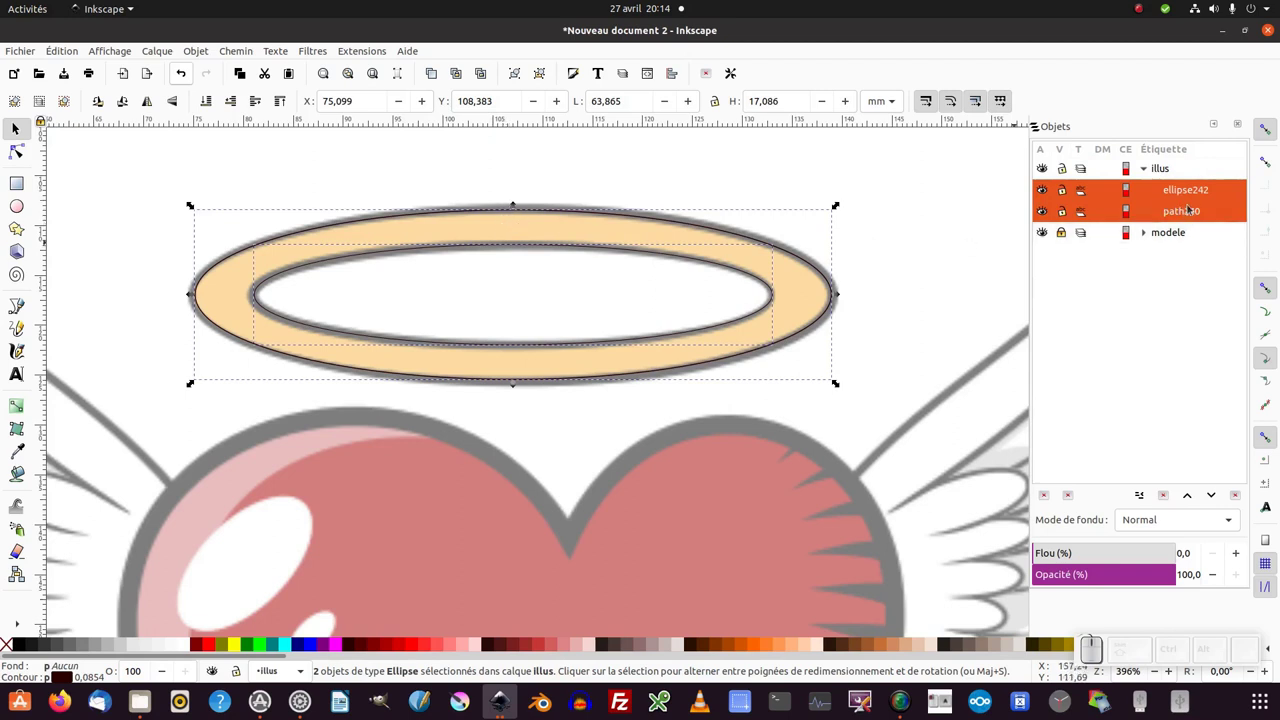
# Turn the two ellipses into a golden-orange ring (fdbb4aff) with a dark outline, then deselect and zoom out.
pyautogui.click(773, 287)
pyautogui.click(773, 287)
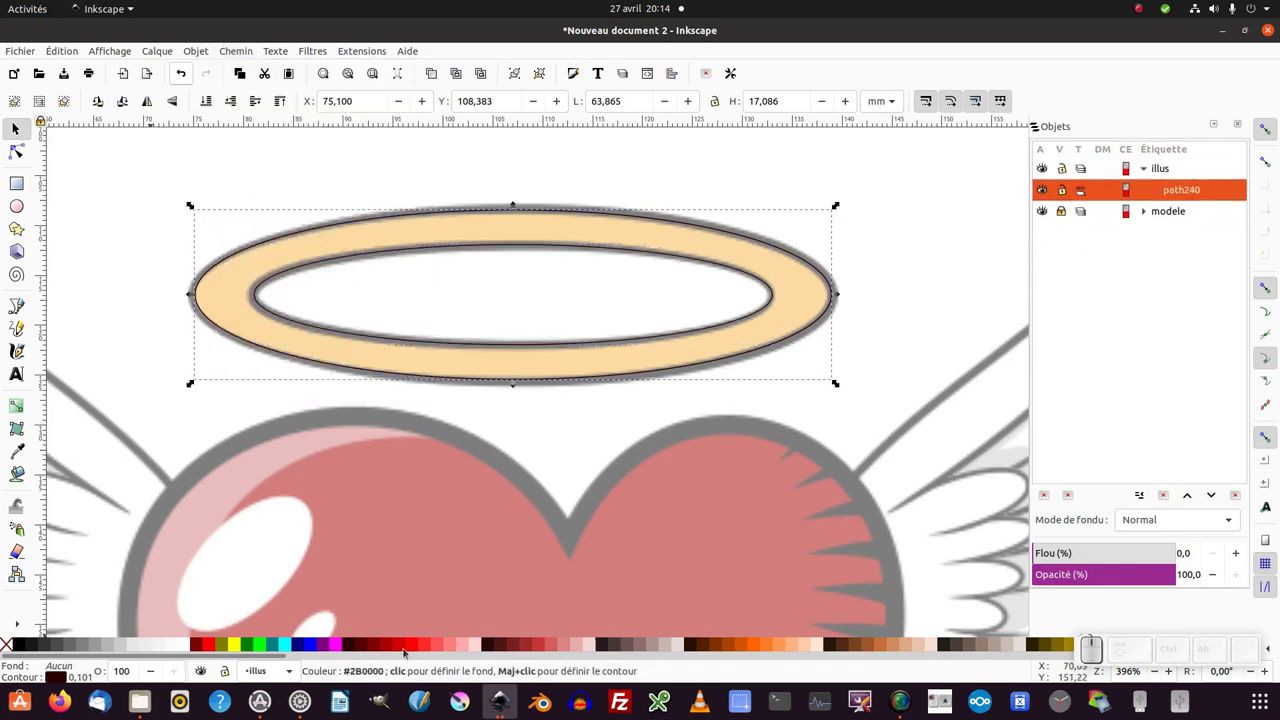
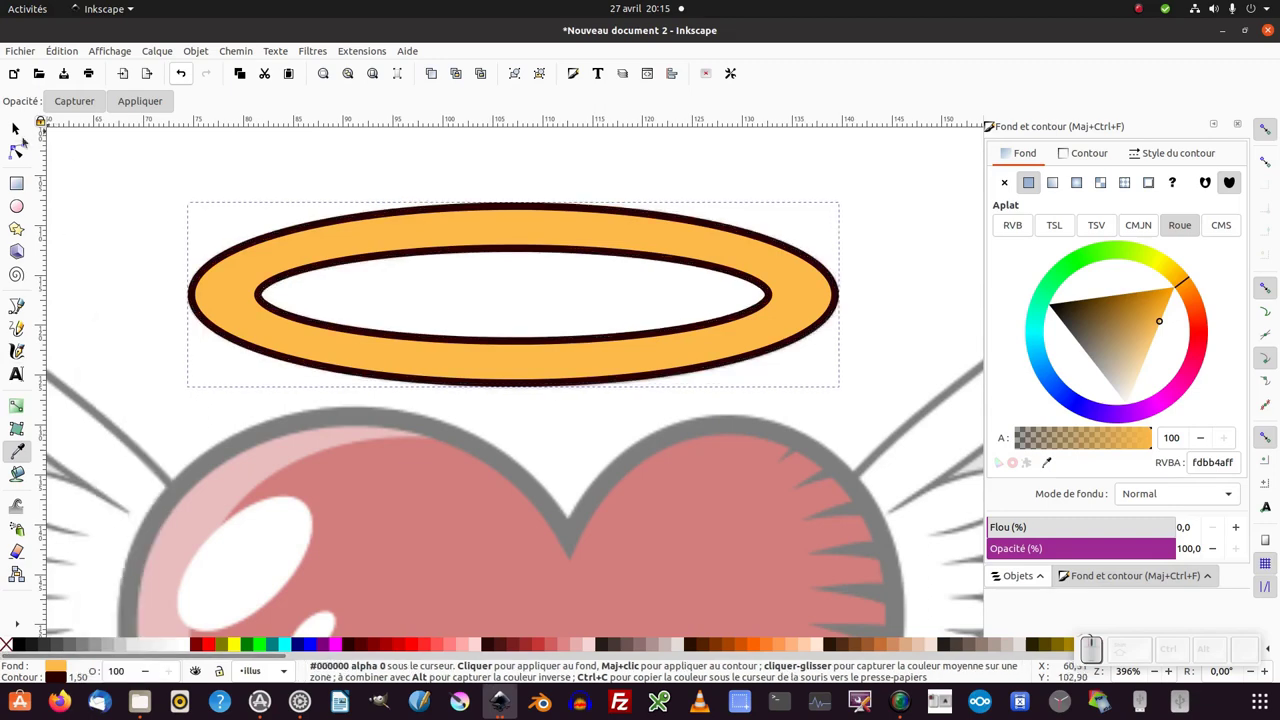
pyautogui.click(23, 131)
pyautogui.press('KP_Subtract')
pyautogui.click(396, 443)
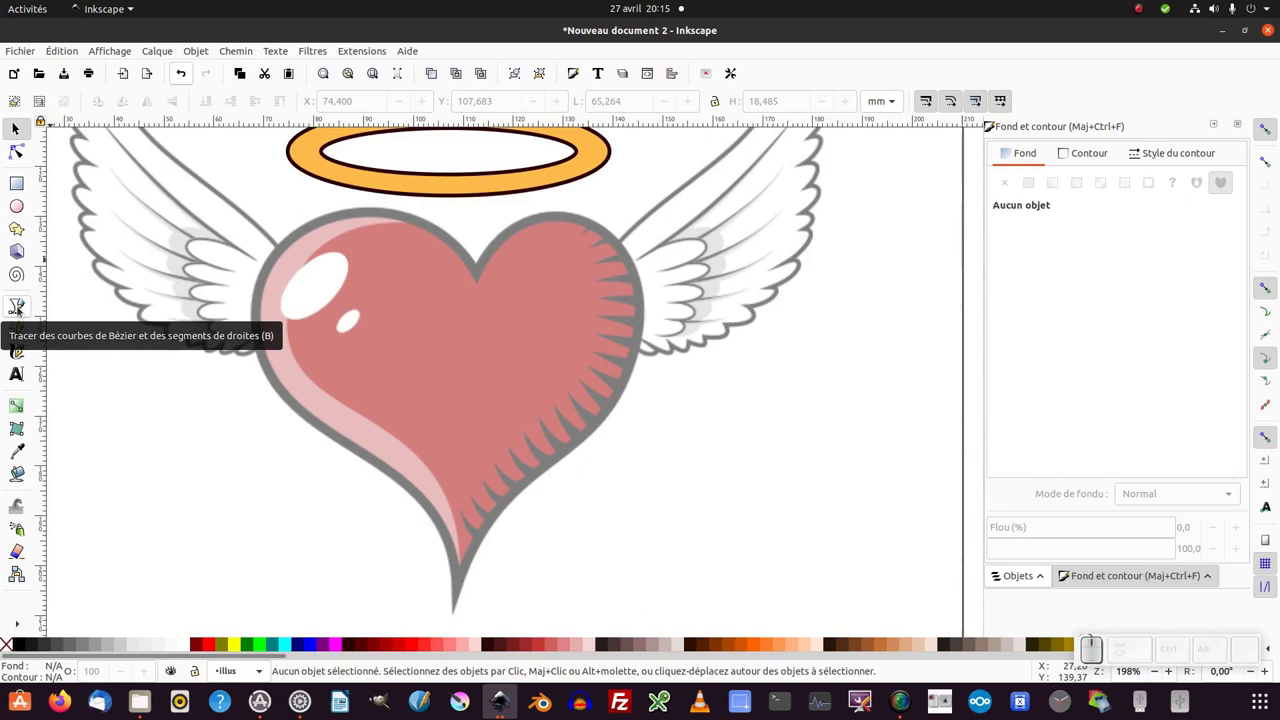
# With the Bezier tool place four nodes around the heart and close the path at the top notch.
pyautogui.press('b')
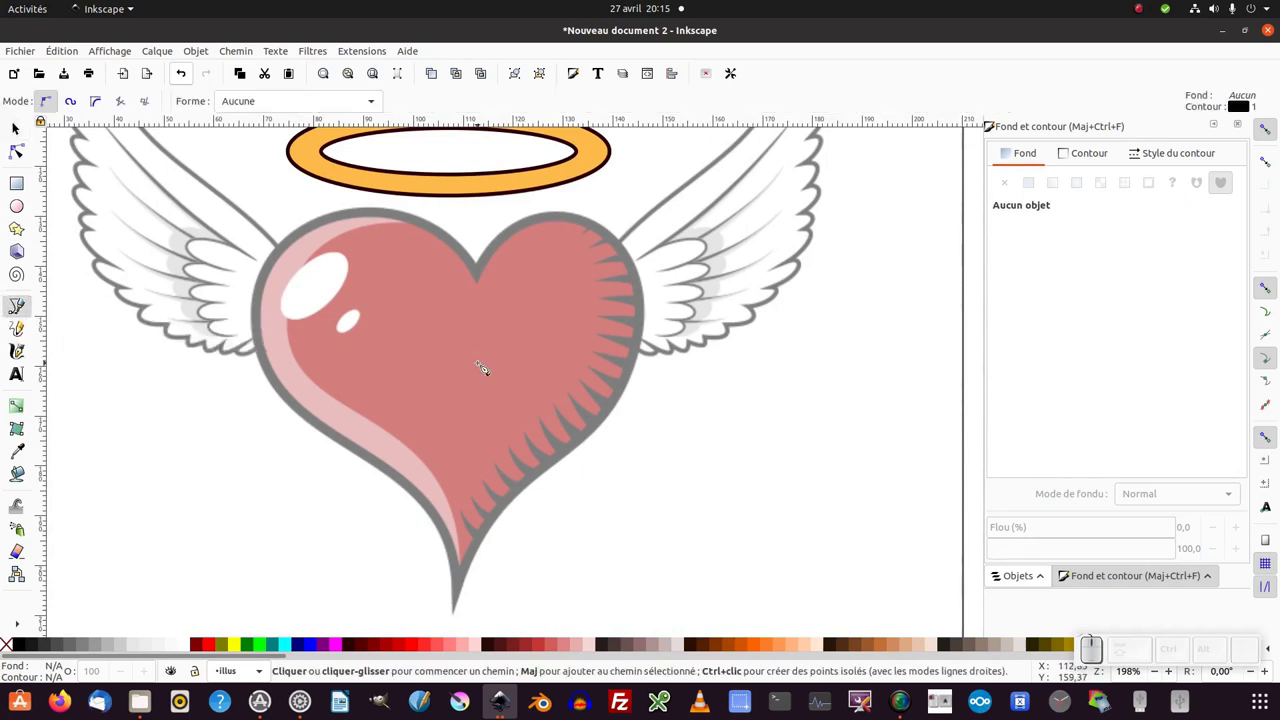
pyautogui.press('F6')
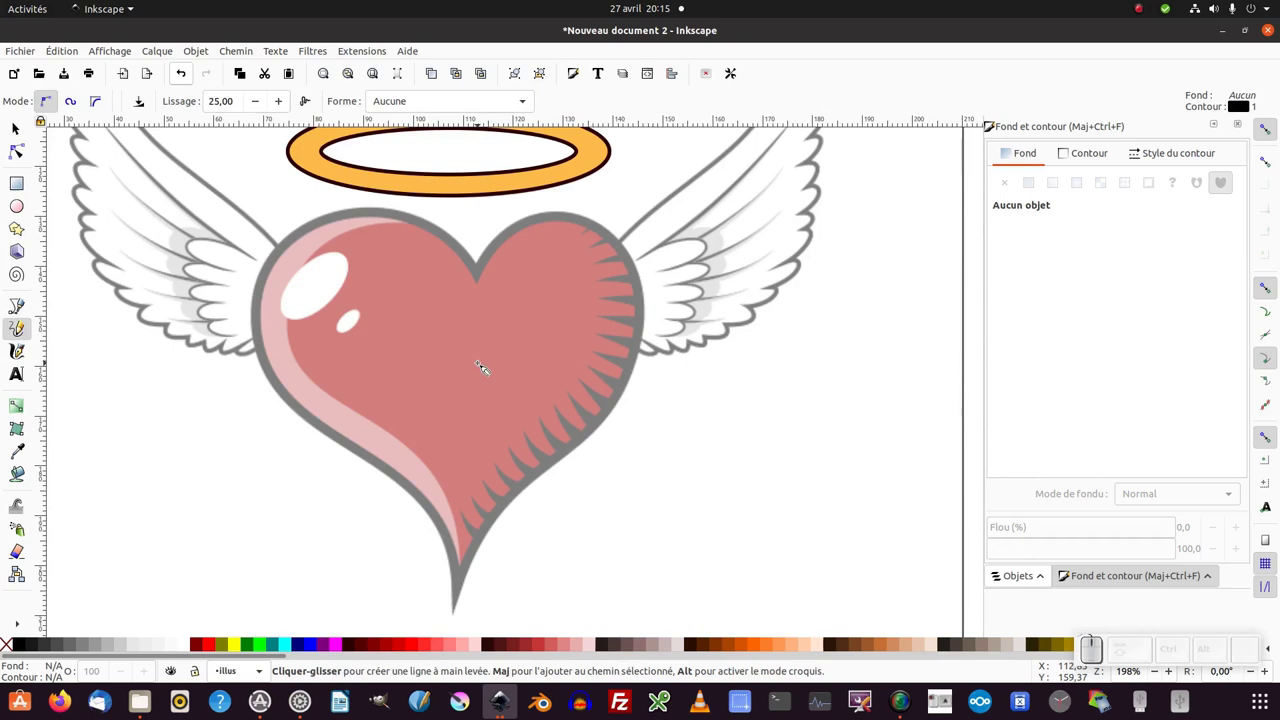
pyautogui.press('shift+F6')
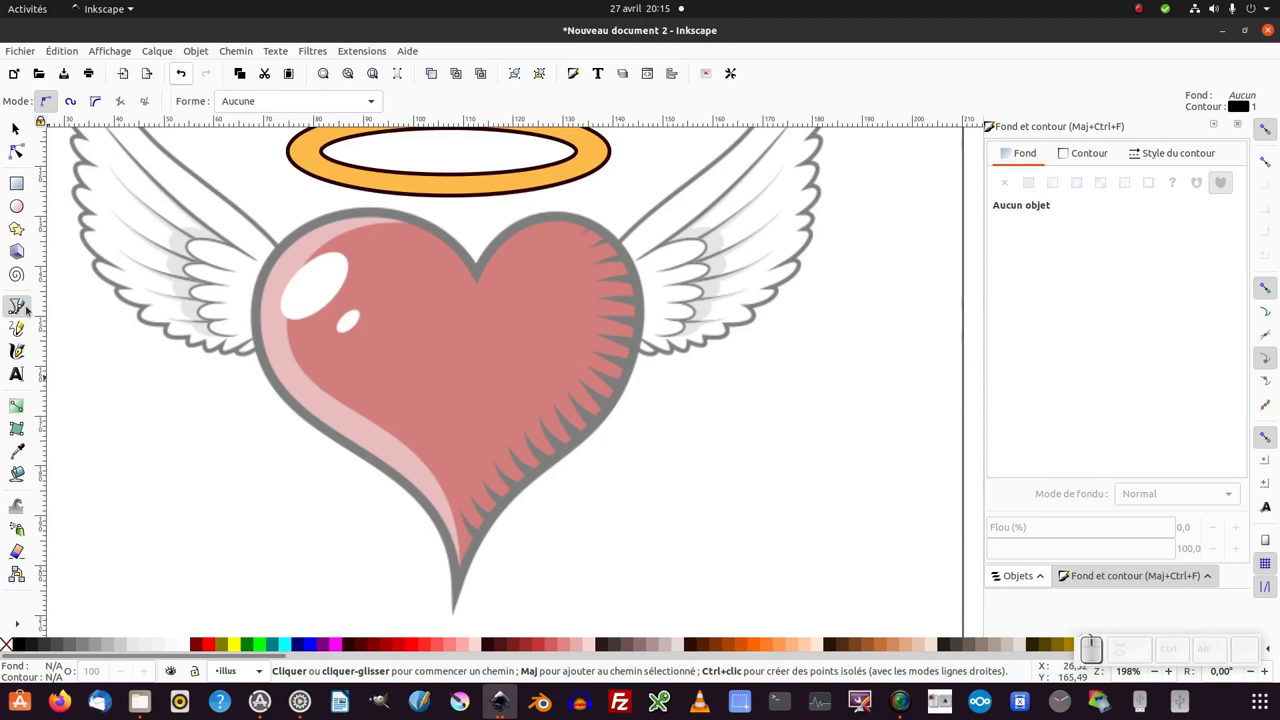
pyautogui.press('b')
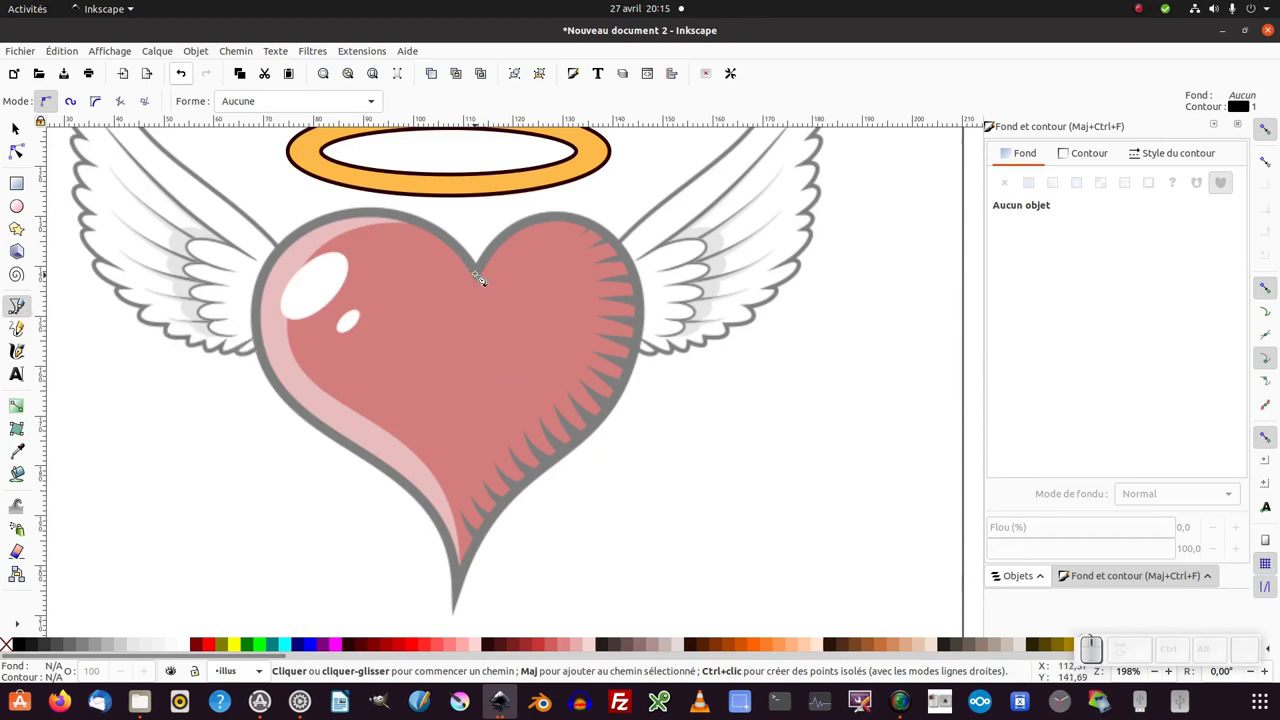
pyautogui.click(485, 277)
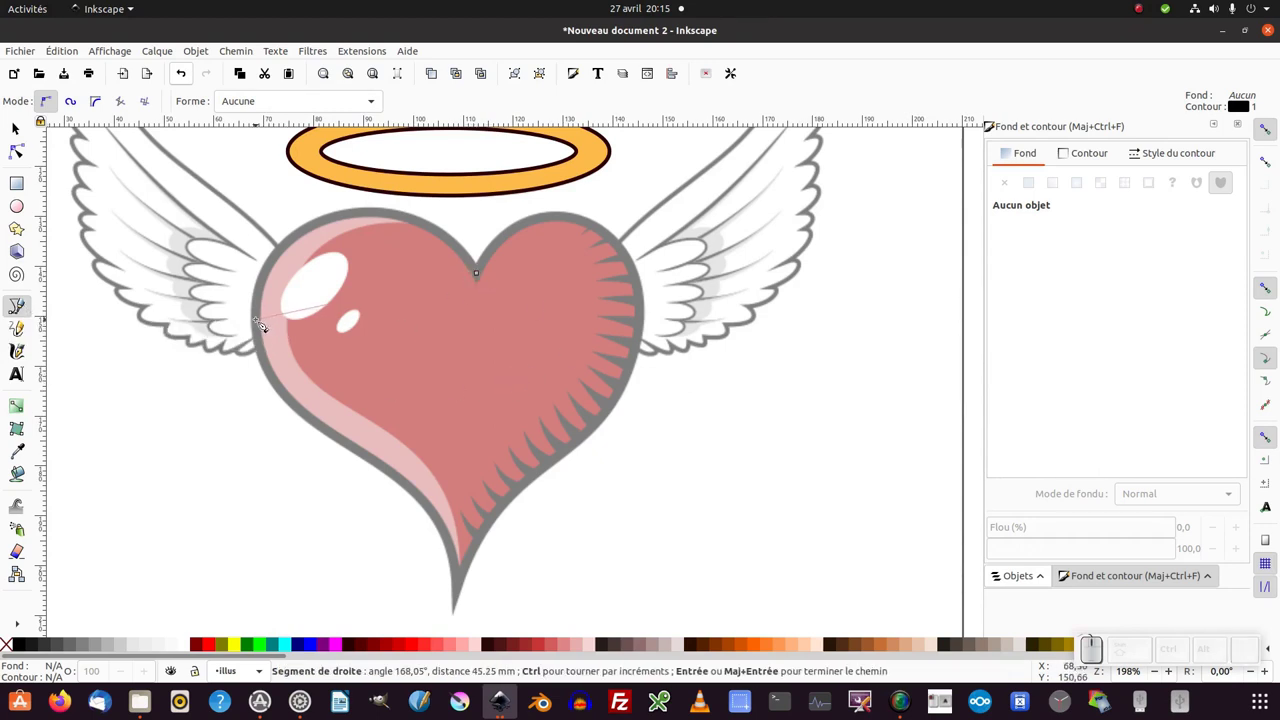
pyautogui.click(265, 324)
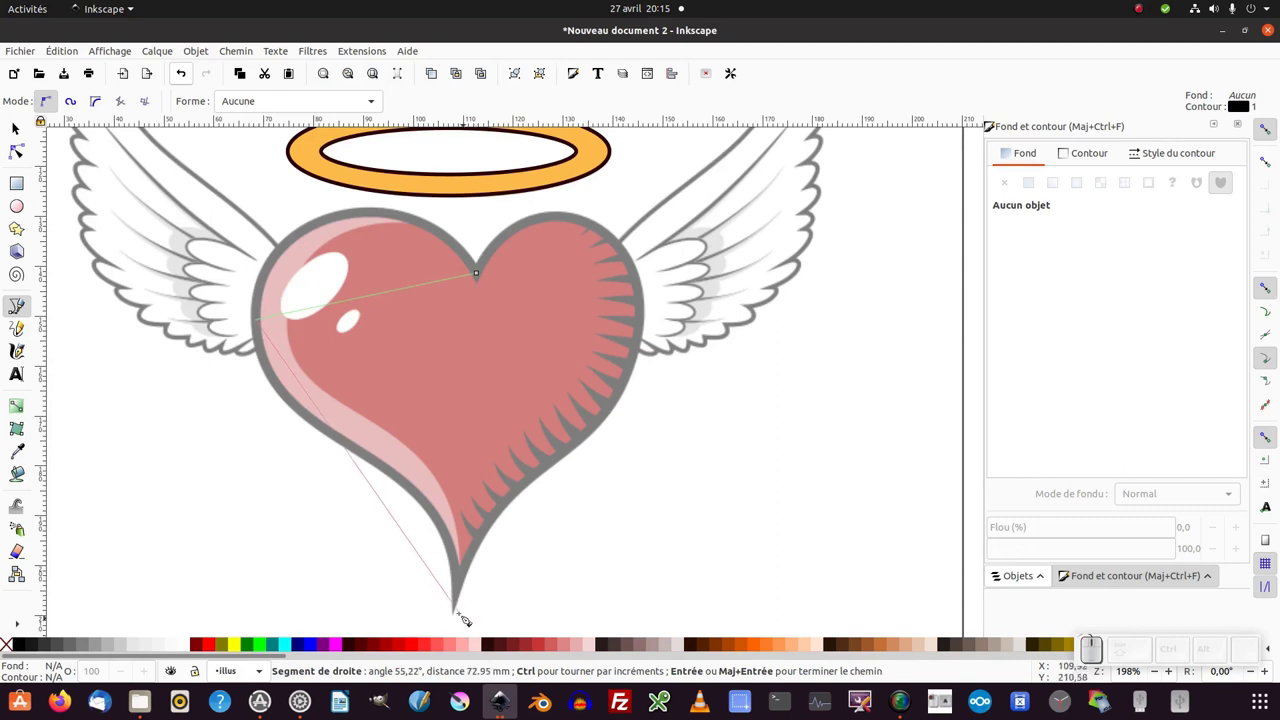
pyautogui.click(465, 592)
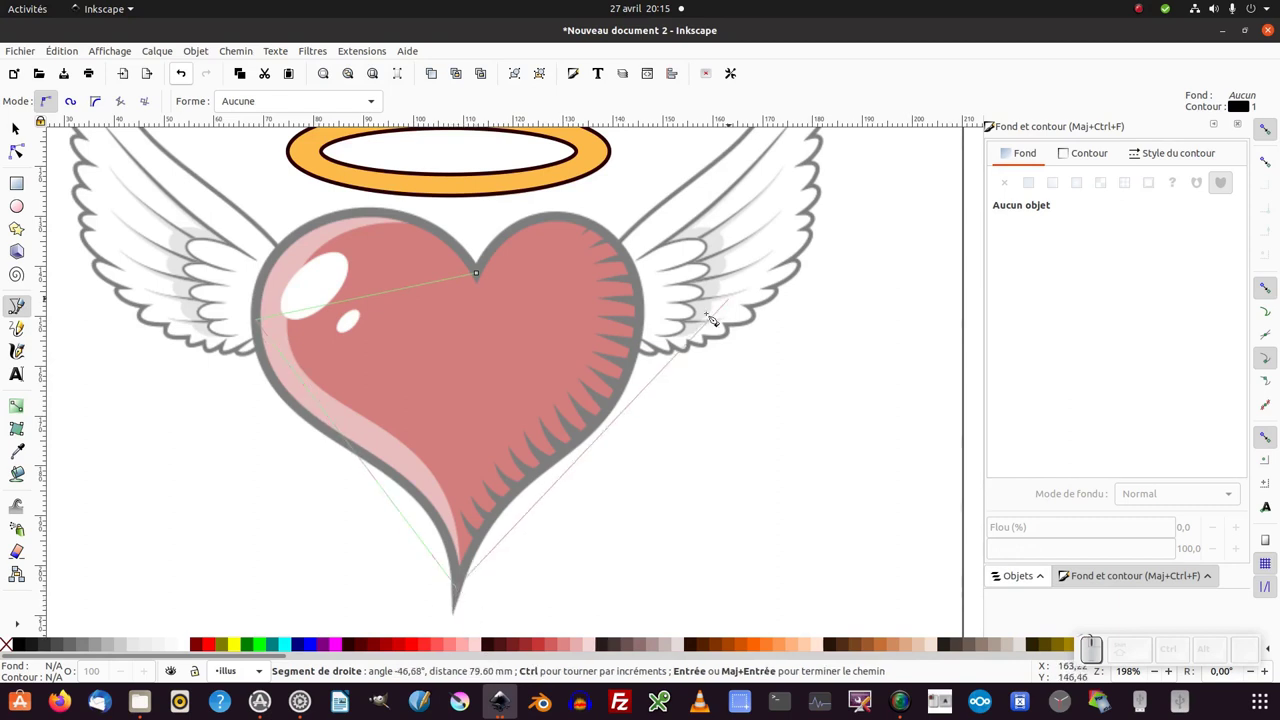
pyautogui.click(649, 335)
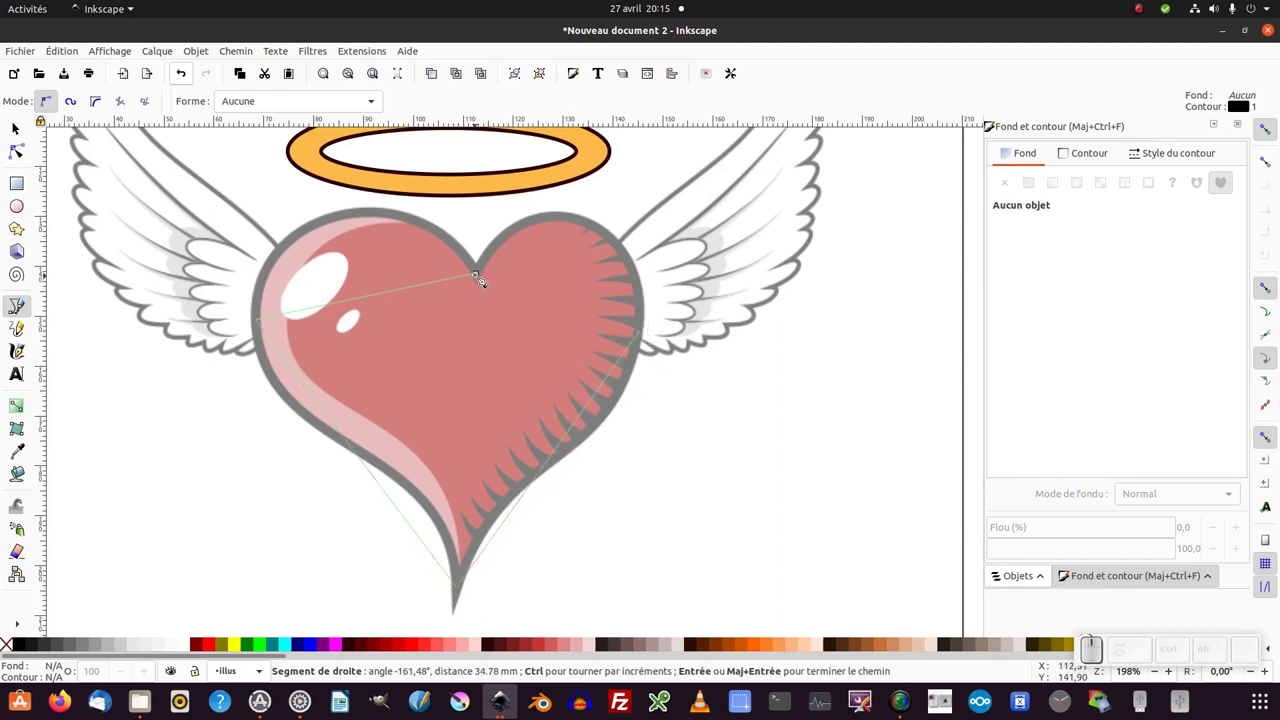
pyautogui.click(485, 282)
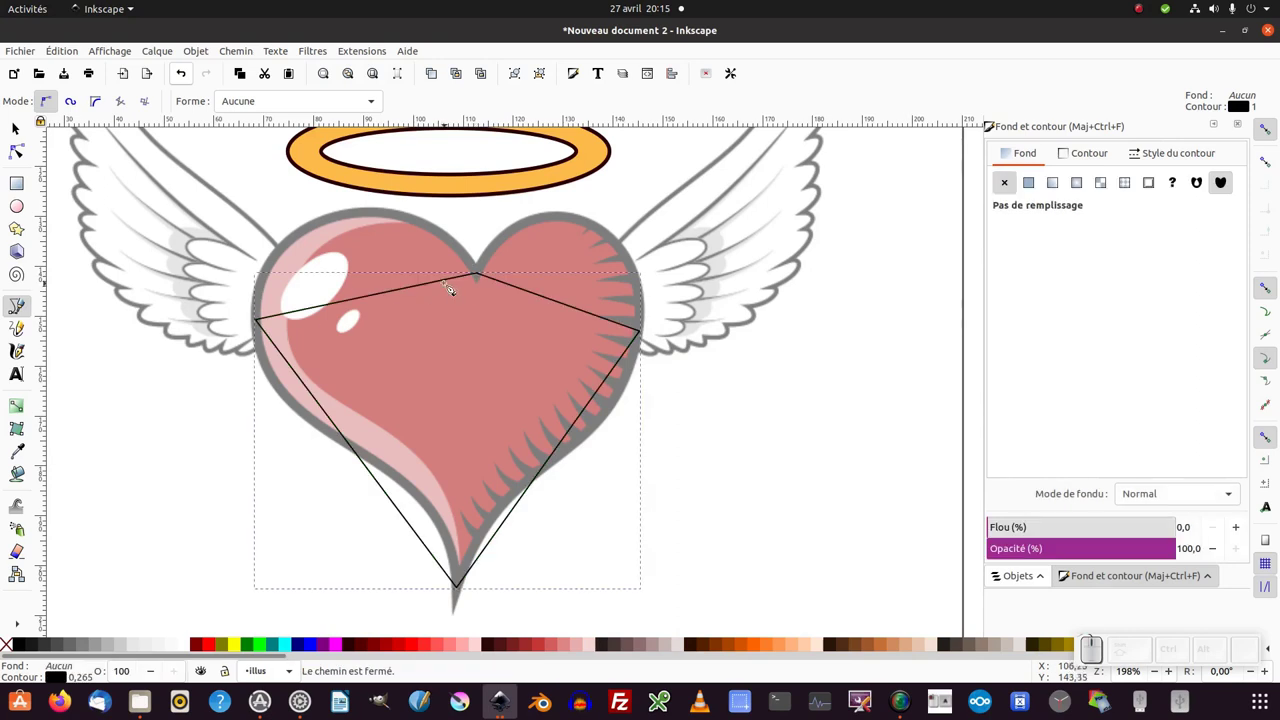
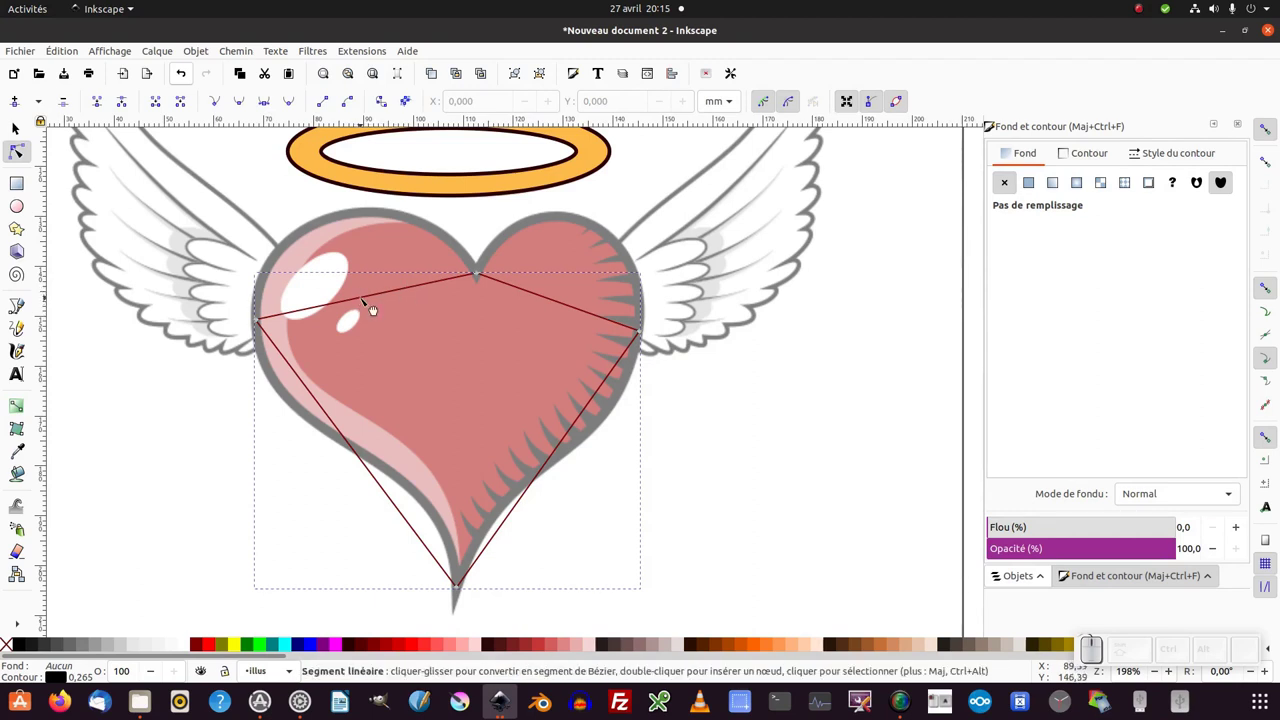
# Bend the upper and right segments so the path follows the heart's outline.
pyautogui.moveTo(363, 295); pyautogui.dragTo(325, 245)
pyautogui.moveTo(308, 248); pyautogui.dragTo(390, 229)
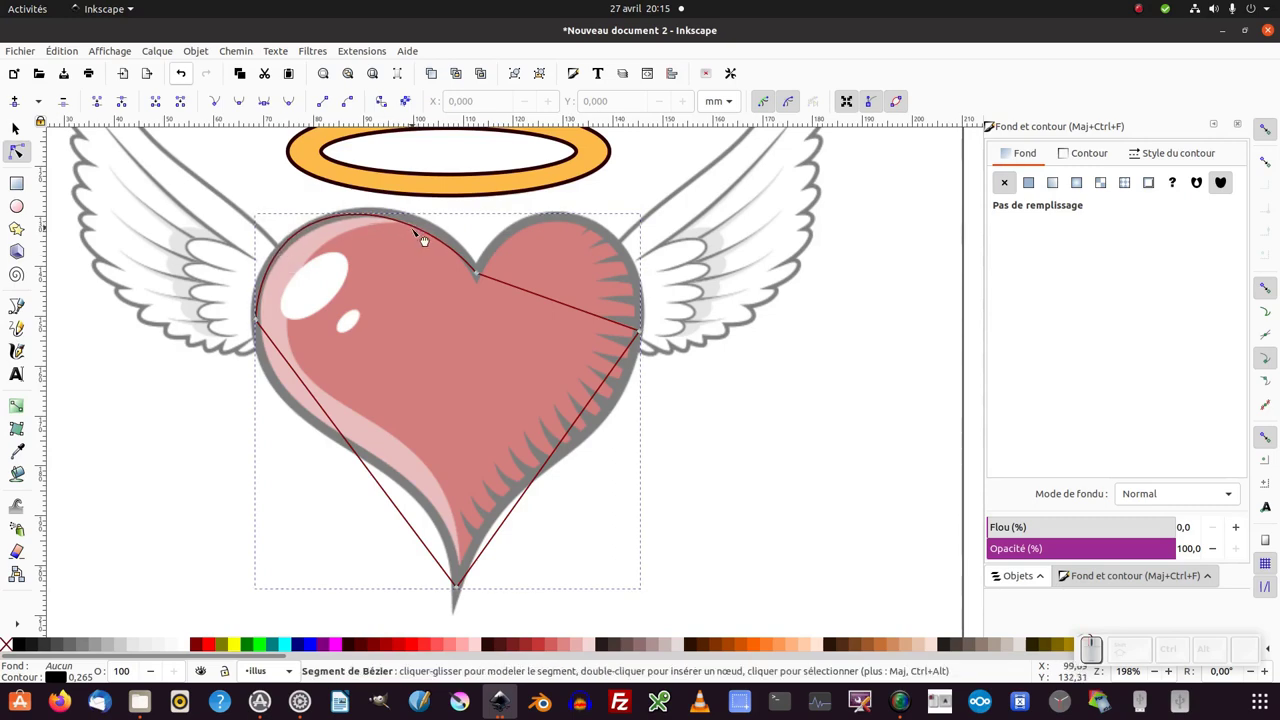
pyautogui.click(415, 225)
pyautogui.moveTo(540, 291); pyautogui.dragTo(552, 236)
pyautogui.moveTo(598, 281); pyautogui.dragTo(604, 424)
pyautogui.moveTo(600, 390); pyautogui.dragTo(498, 527)
pyautogui.moveTo(502, 535); pyautogui.dragTo(594, 426)
# Reshape the right-side curve and make its node symmetric.
pyautogui.click(598, 419)
pyautogui.click(652, 316)
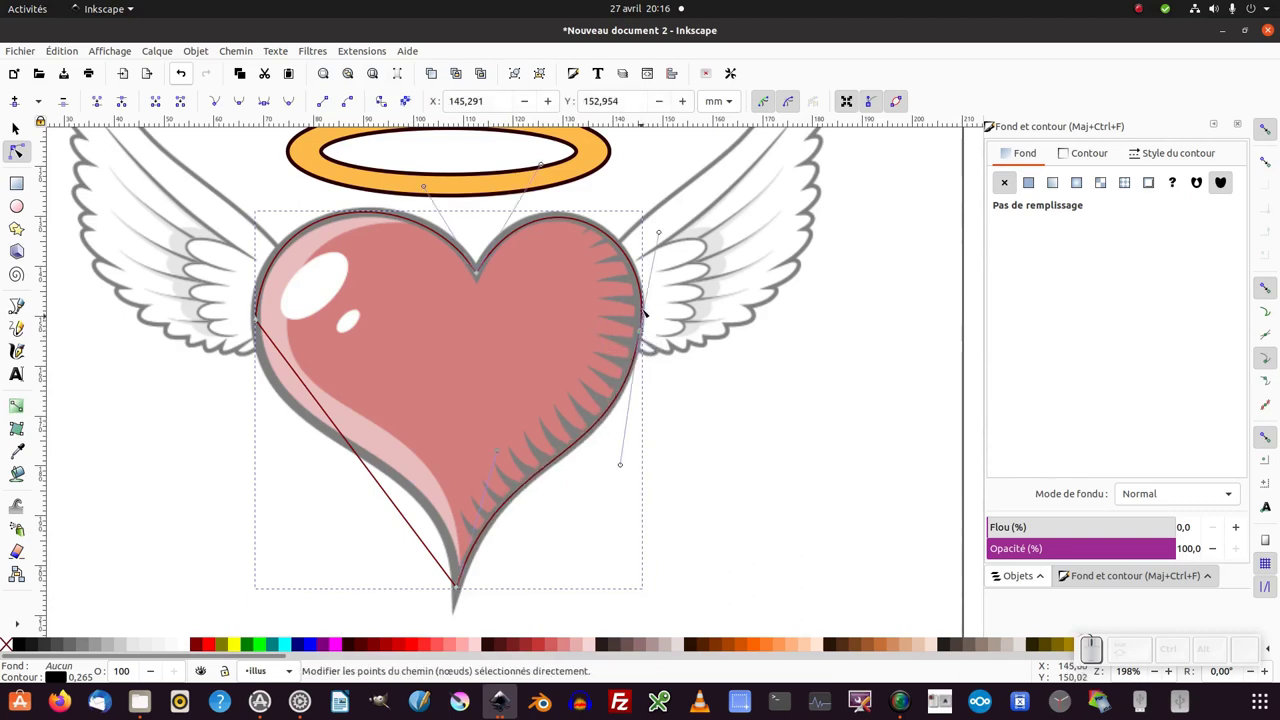
pyautogui.moveTo(639, 329); pyautogui.dragTo(256, 105)
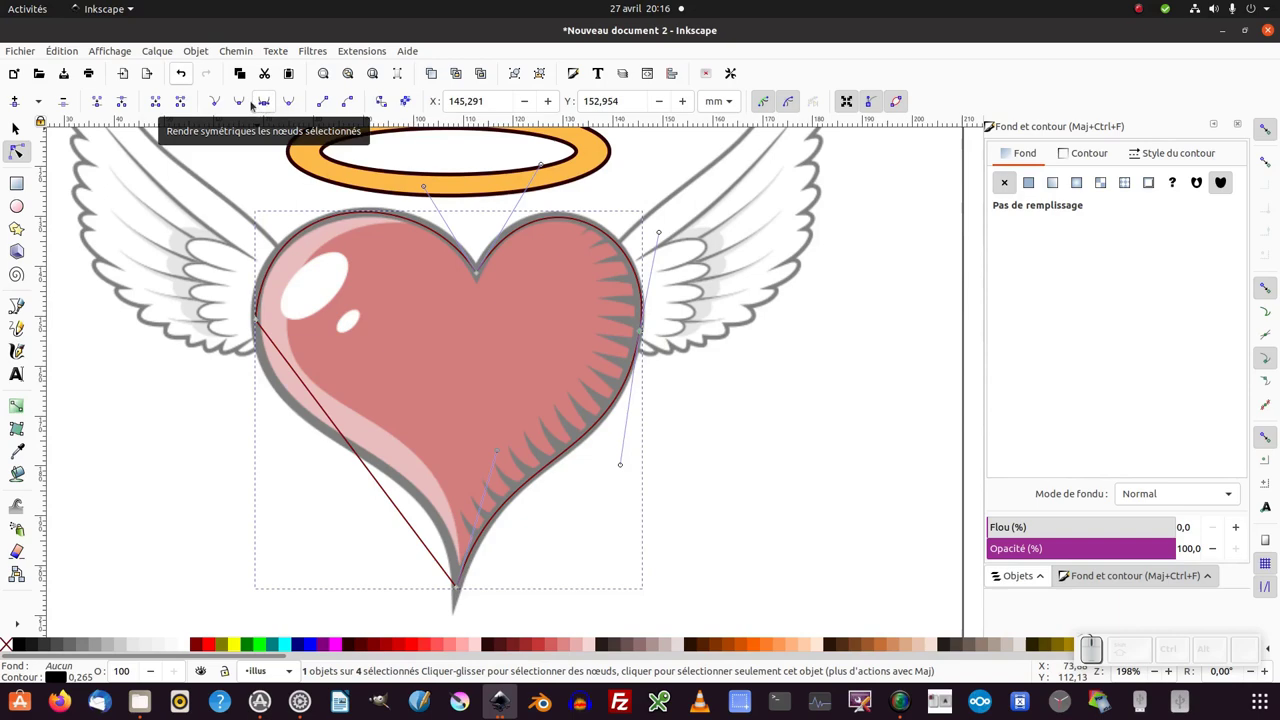
pyautogui.click(247, 104)
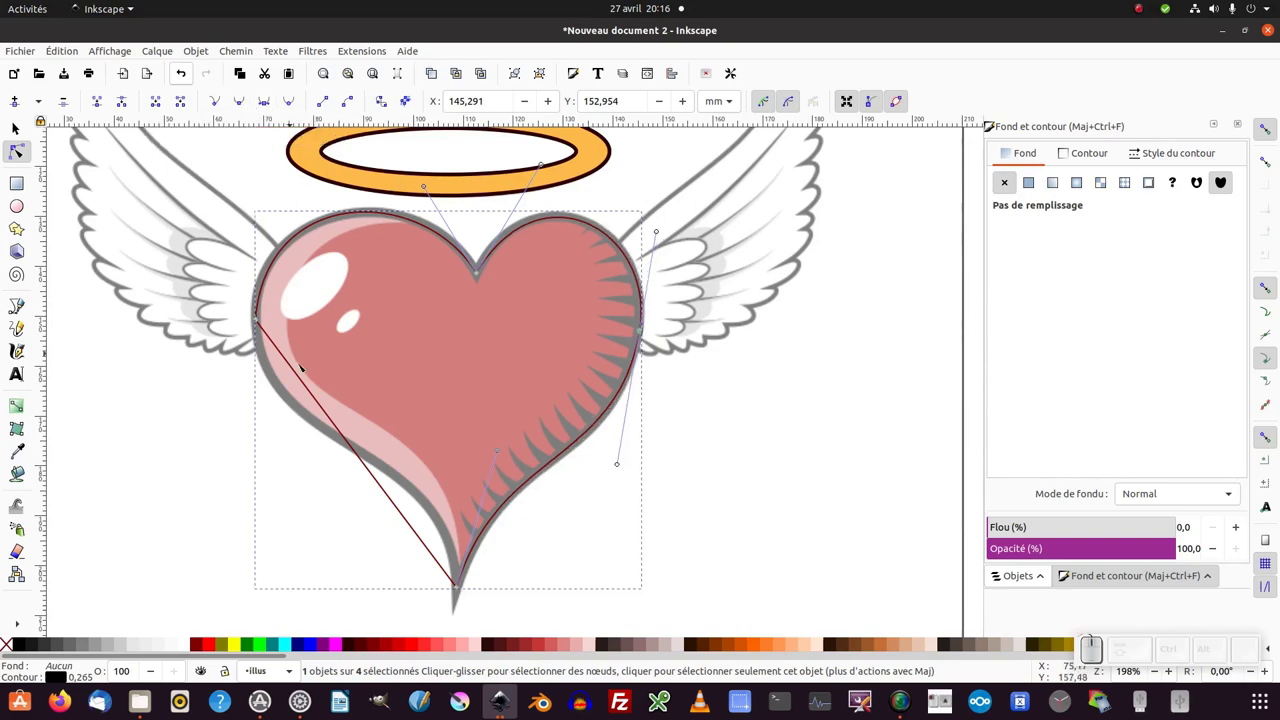
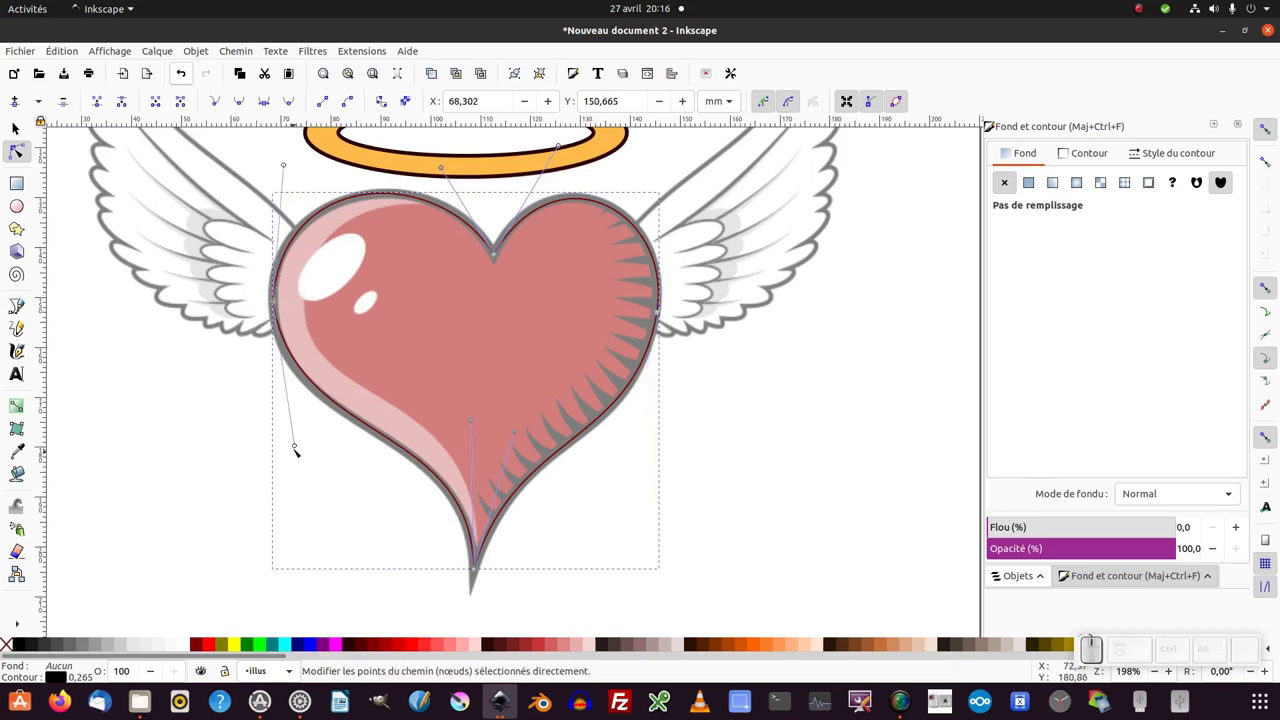
# Round the left side, smooth its node and adjust the curve to hug the heart.
pyautogui.moveTo(295, 444); pyautogui.dragTo(297, 277)
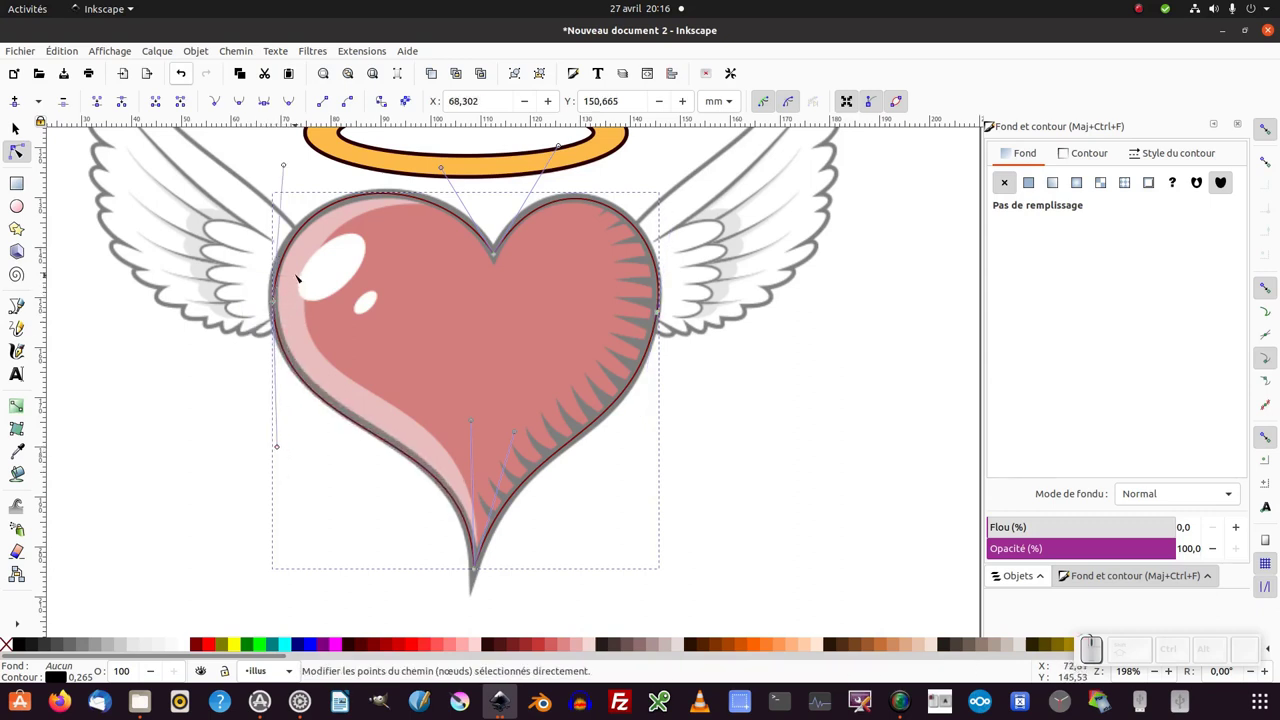
pyautogui.click(296, 277)
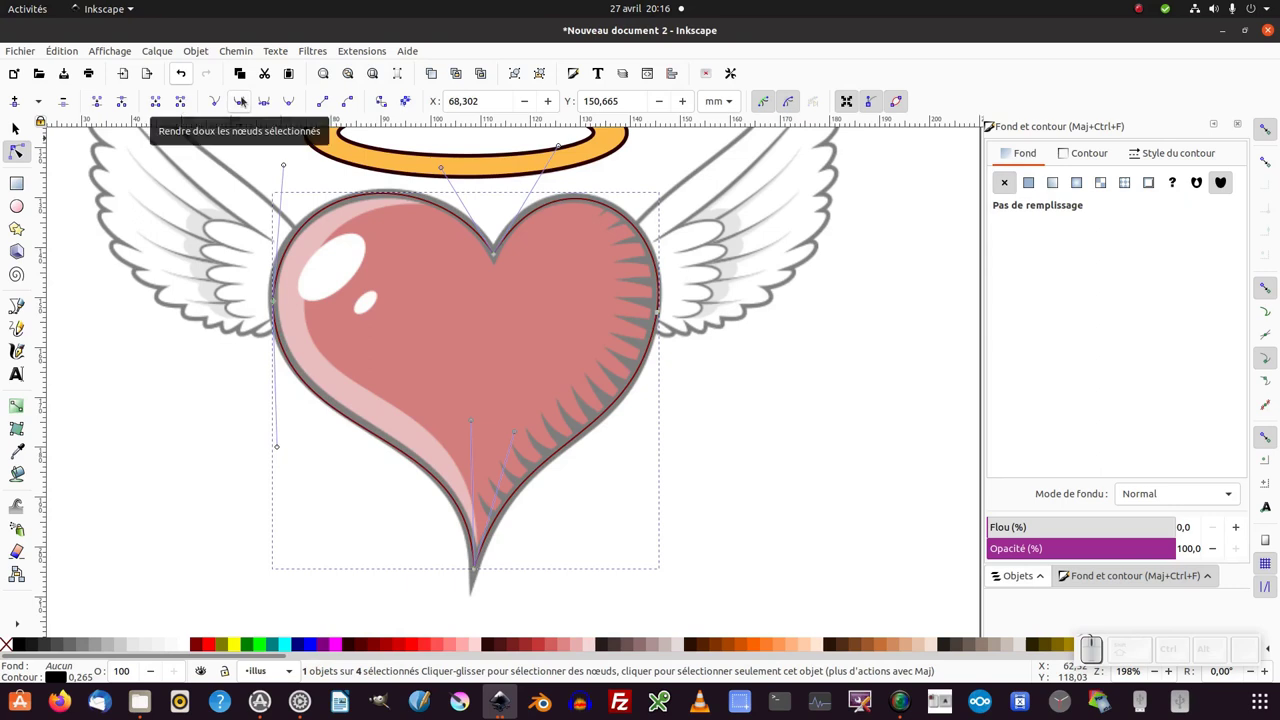
pyautogui.click(246, 100)
pyautogui.click(275, 301)
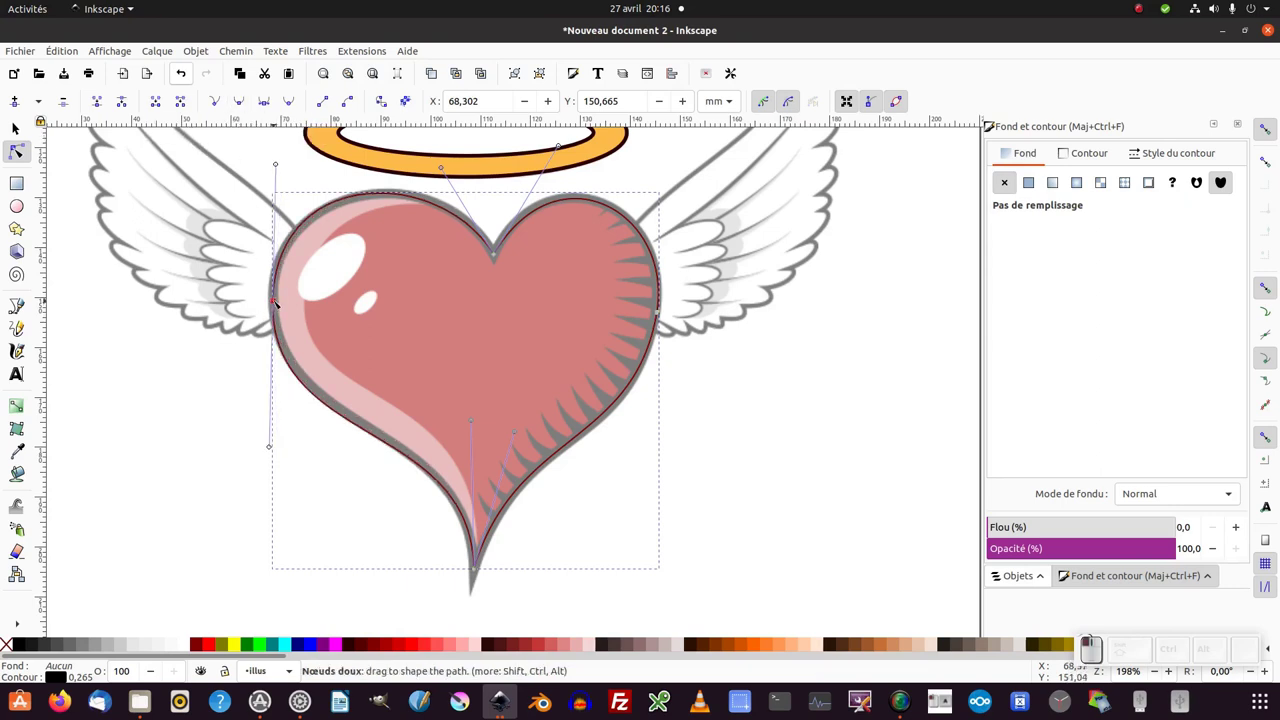
pyautogui.click(279, 165)
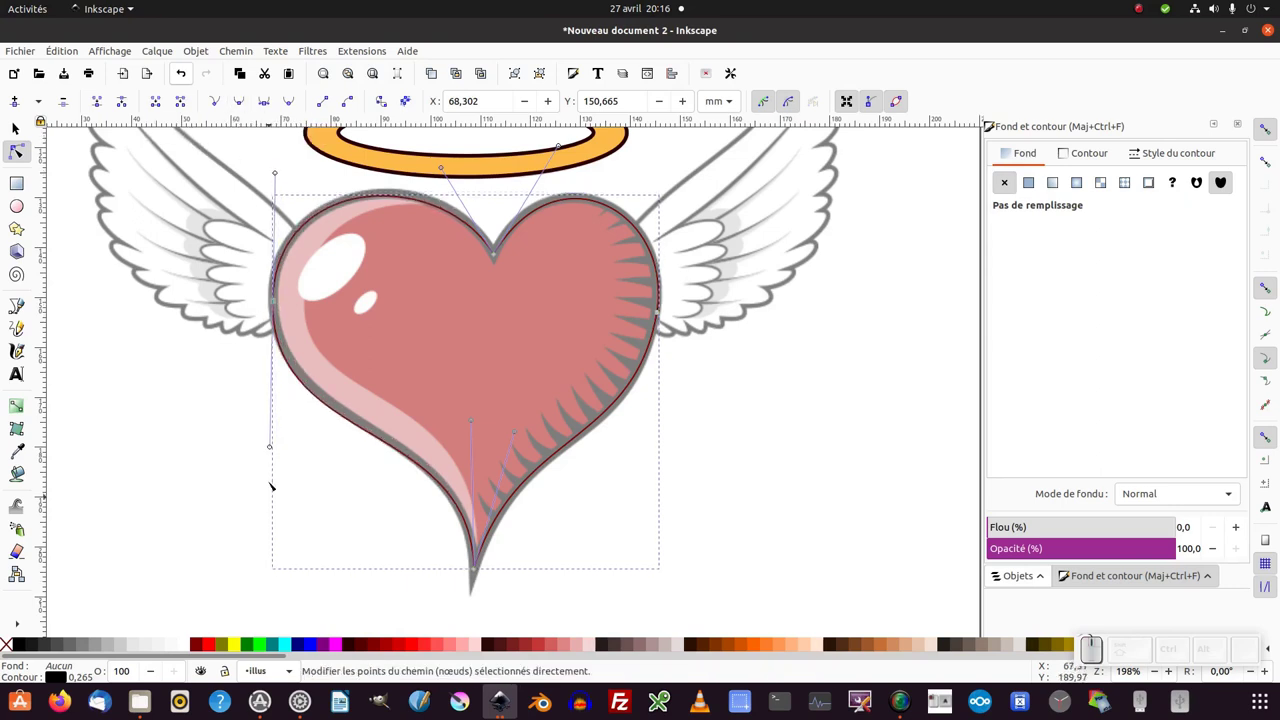
pyautogui.moveTo(271, 445); pyautogui.dragTo(333, 377)
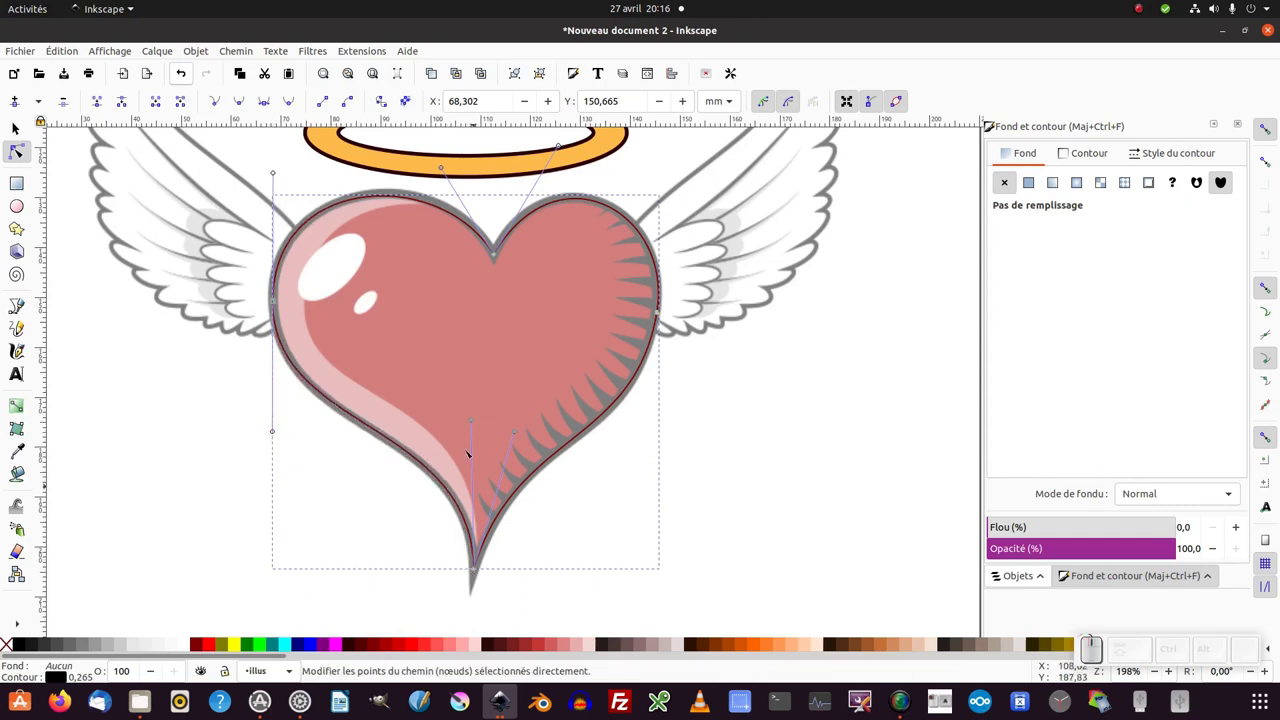
pyautogui.middleClick(469, 359)
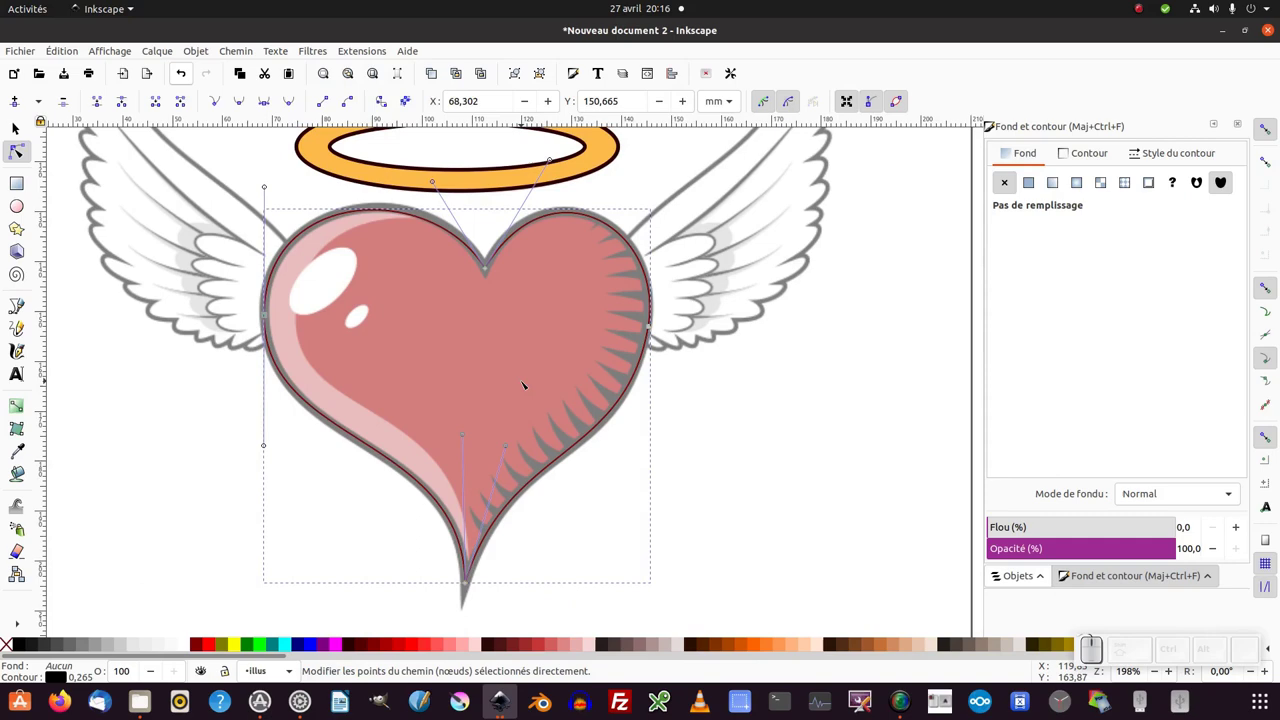
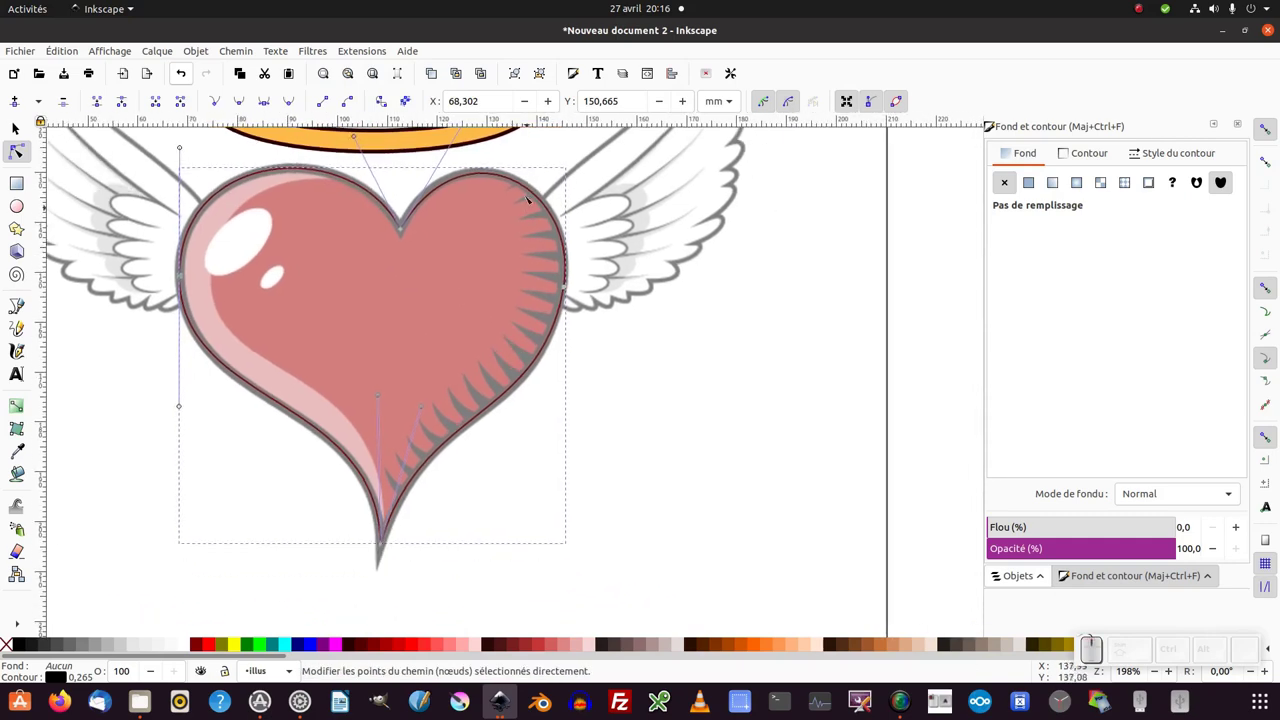
pyautogui.middleClick(449, 433)
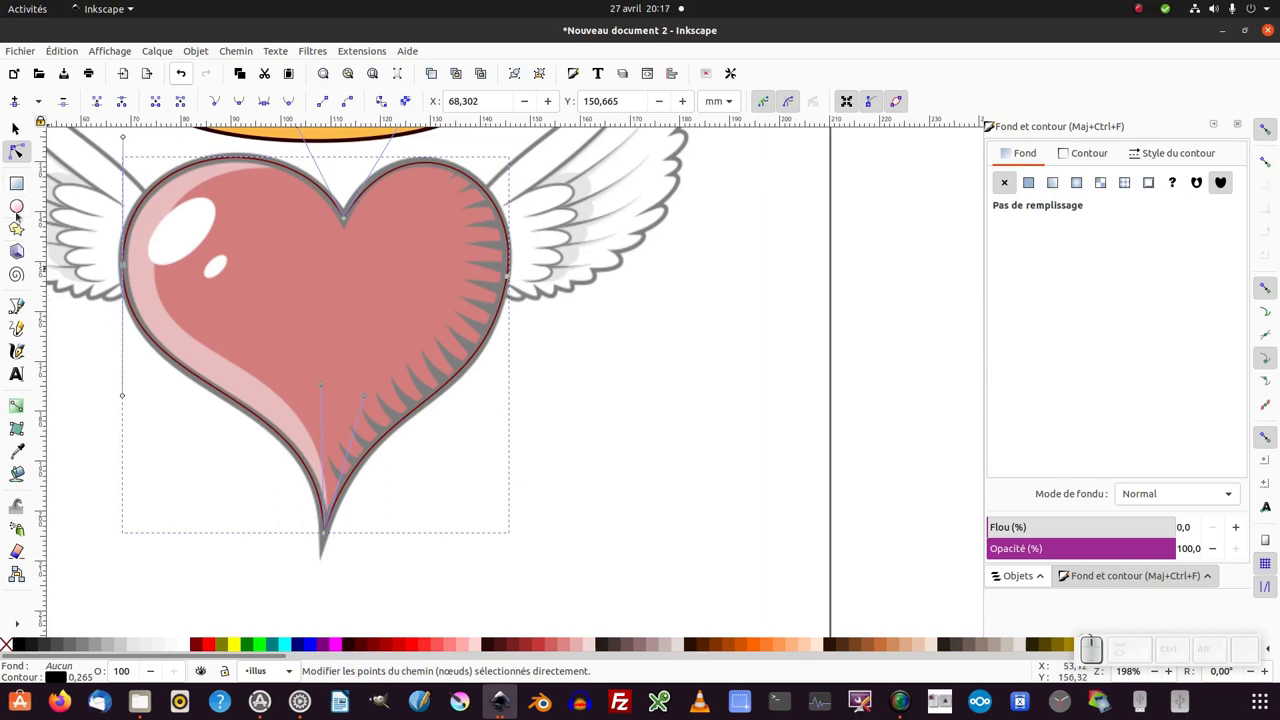
# Draw a small closed pointed spike path right of the heart's tip.
pyautogui.click(24, 309)
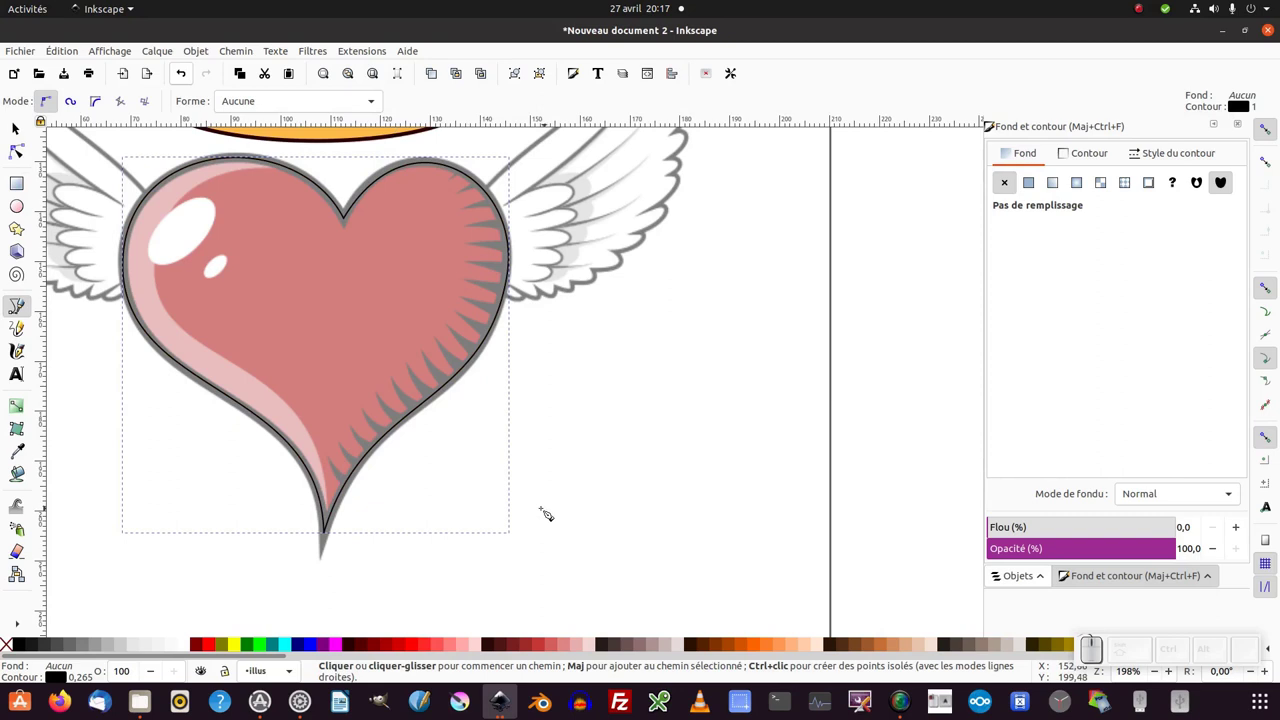
pyautogui.click(551, 502)
pyautogui.click(562, 407)
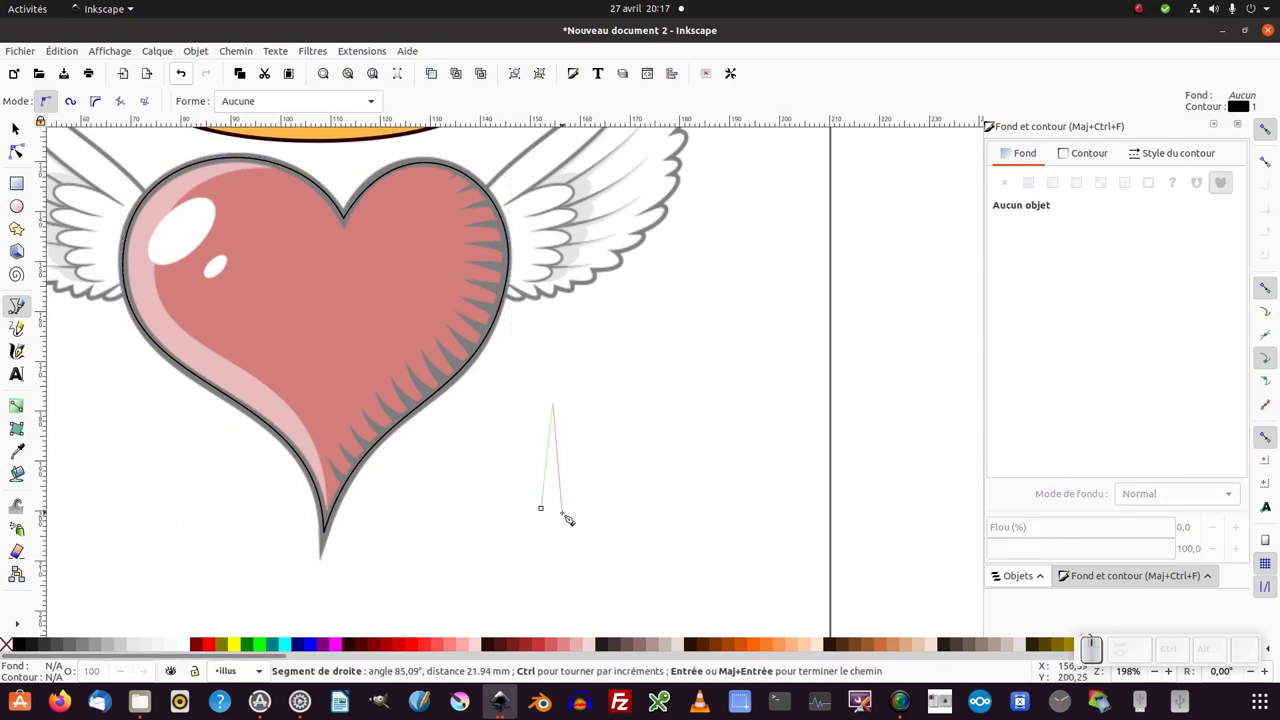
pyautogui.click(571, 513)
pyautogui.click(553, 514)
# Select the spike and duplicate it with Ctrl+D for a second feather.
pyautogui.click(26, 131)
pyautogui.middleClick(349, 295)
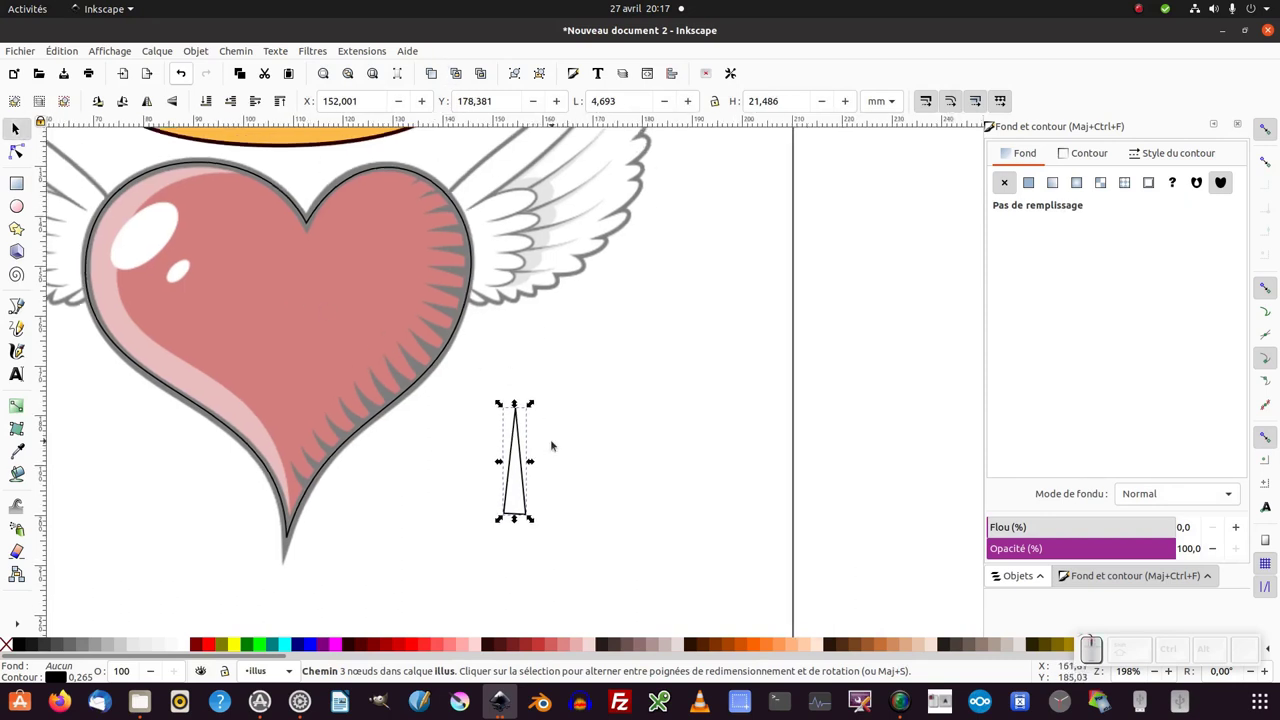
pyautogui.press('ctrl+d')
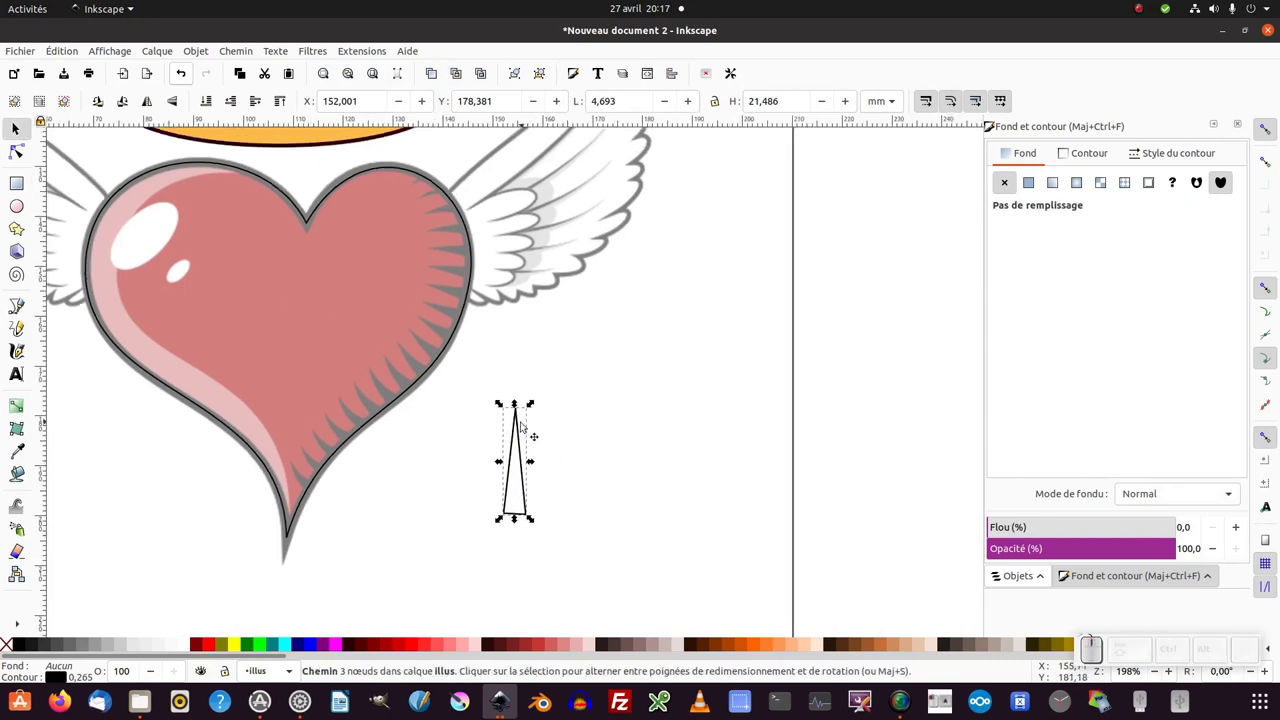
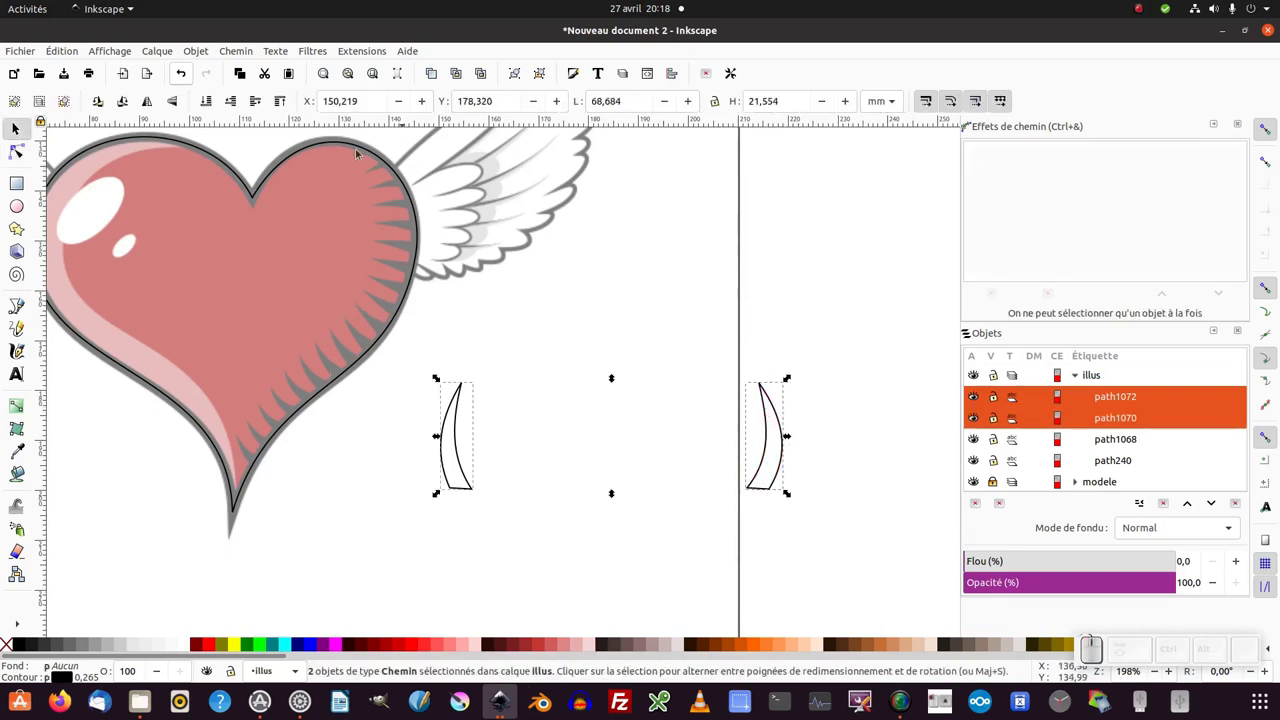
# Combine the two feathers and interpolate sub-paths between them, raising the increment to 11.
pyautogui.click(245, 49)
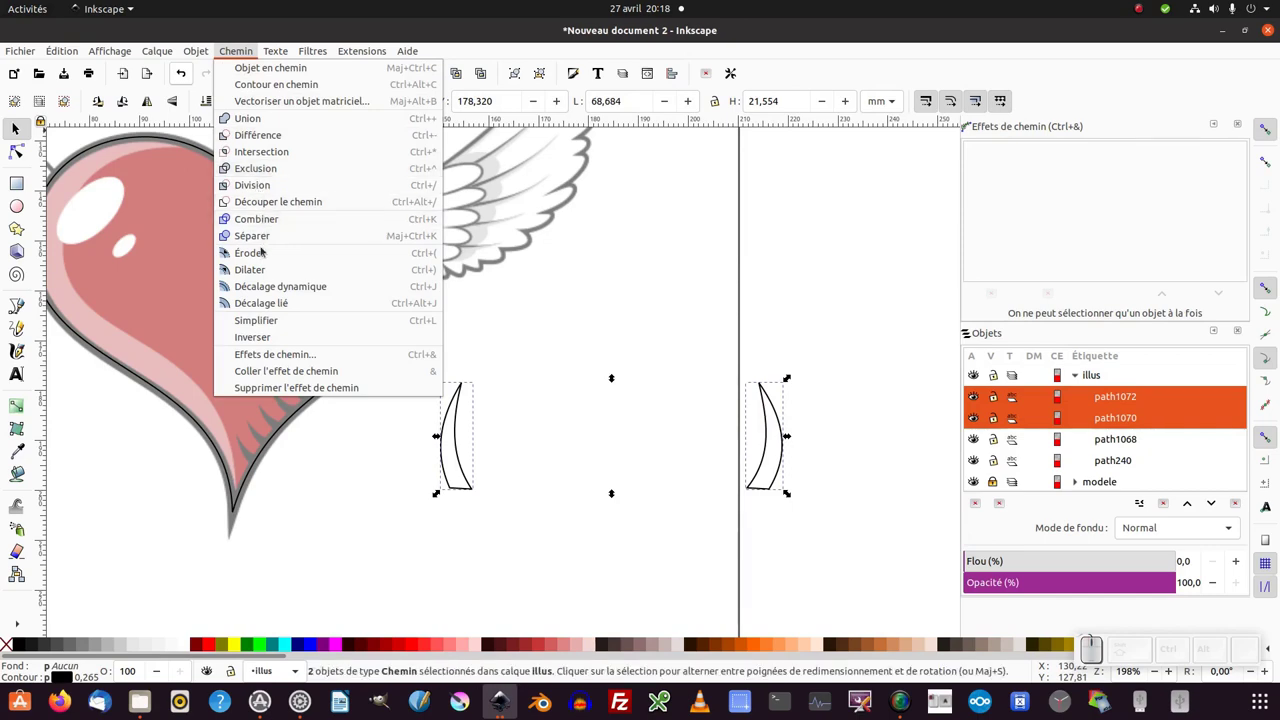
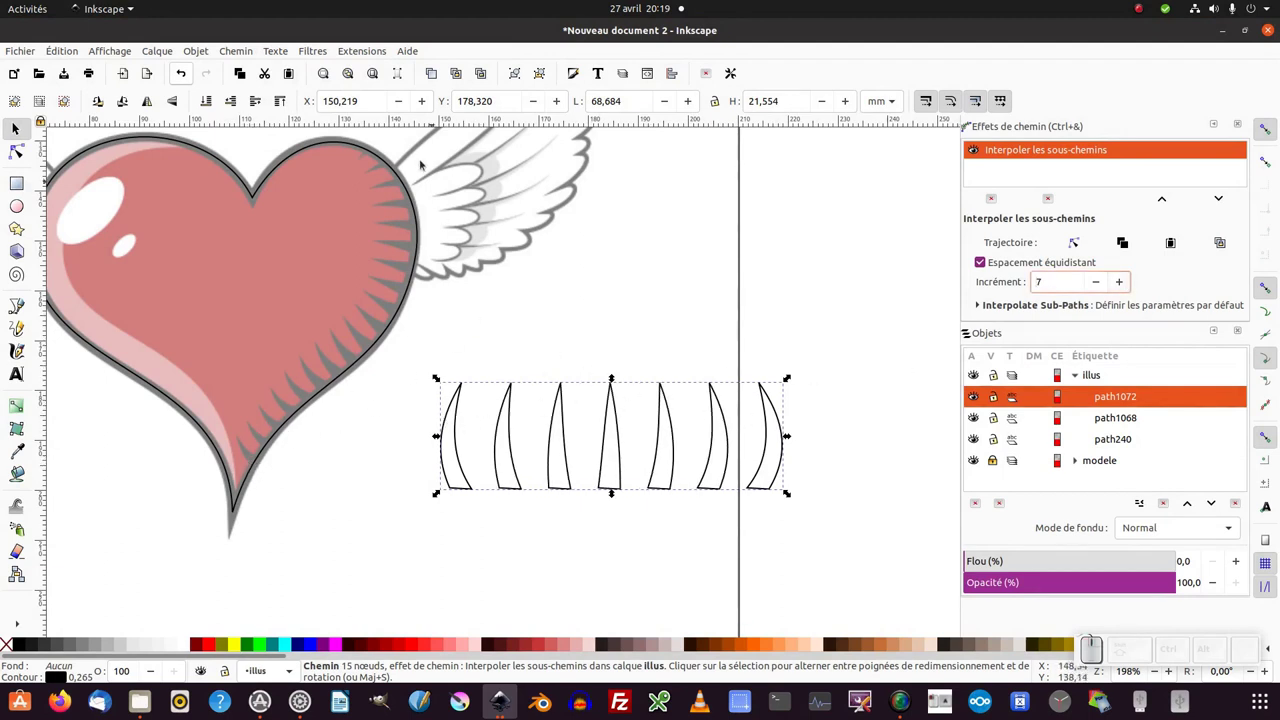
pyautogui.click(613, 489)
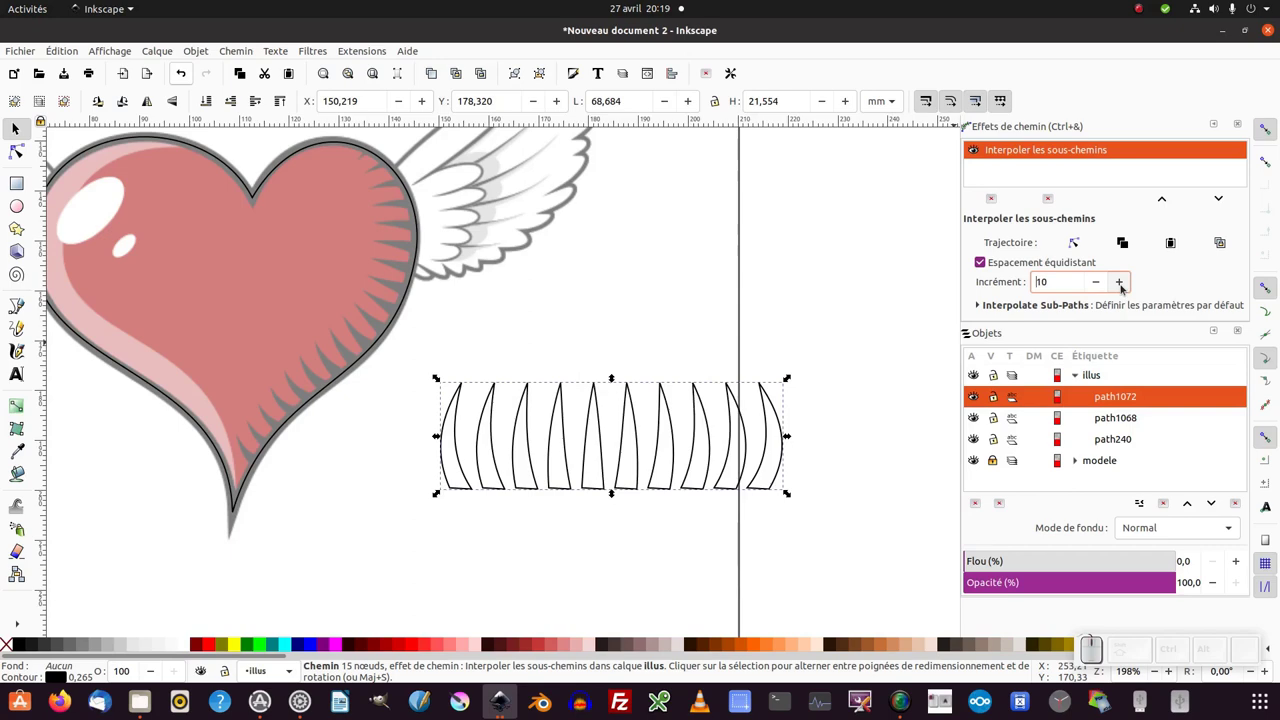
pyautogui.click(1126, 287)
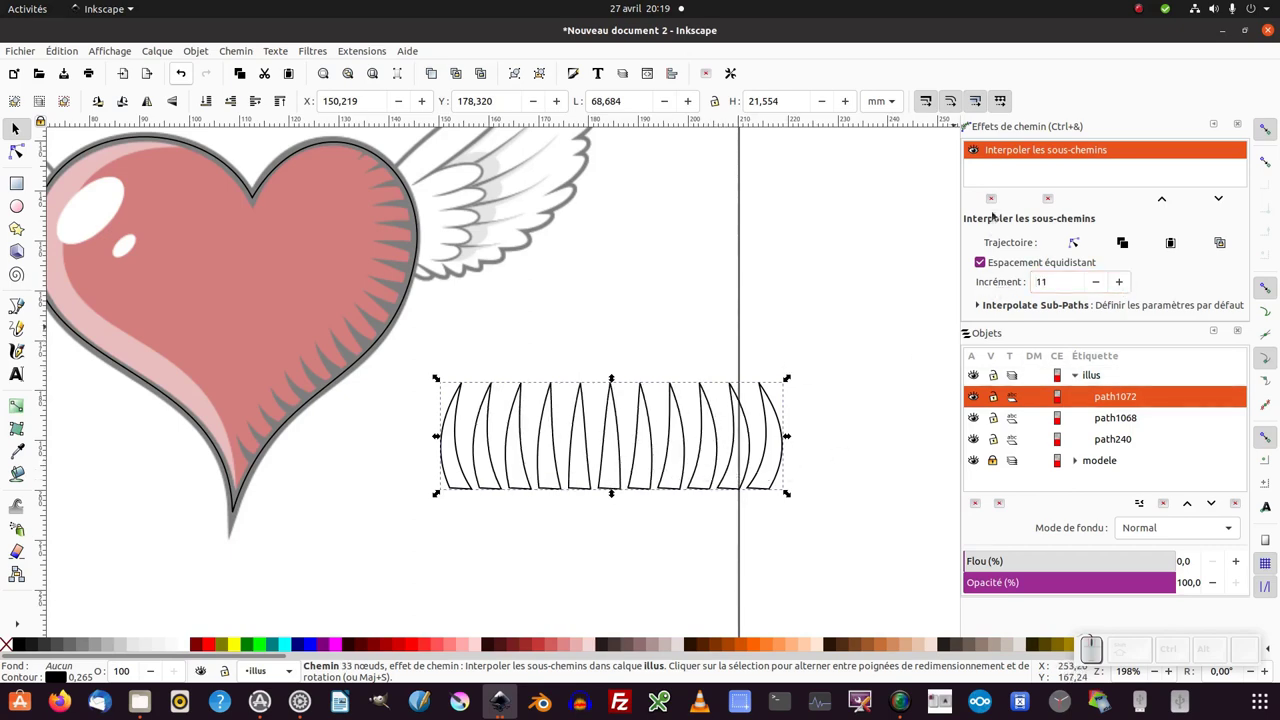
pyautogui.click(613, 489)
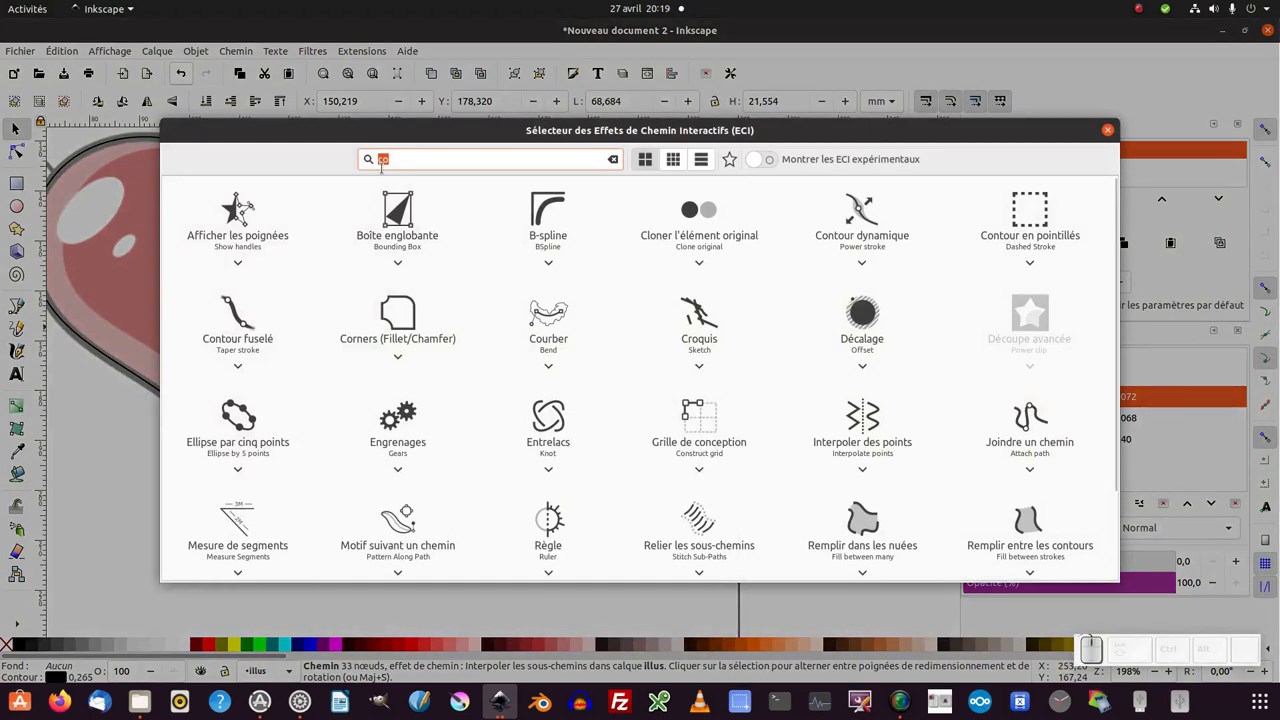
# Add the Bend path effect on top of the interpolated feather row.
pyautogui.click(20, 622)
pyautogui.middleClick(612, 489)
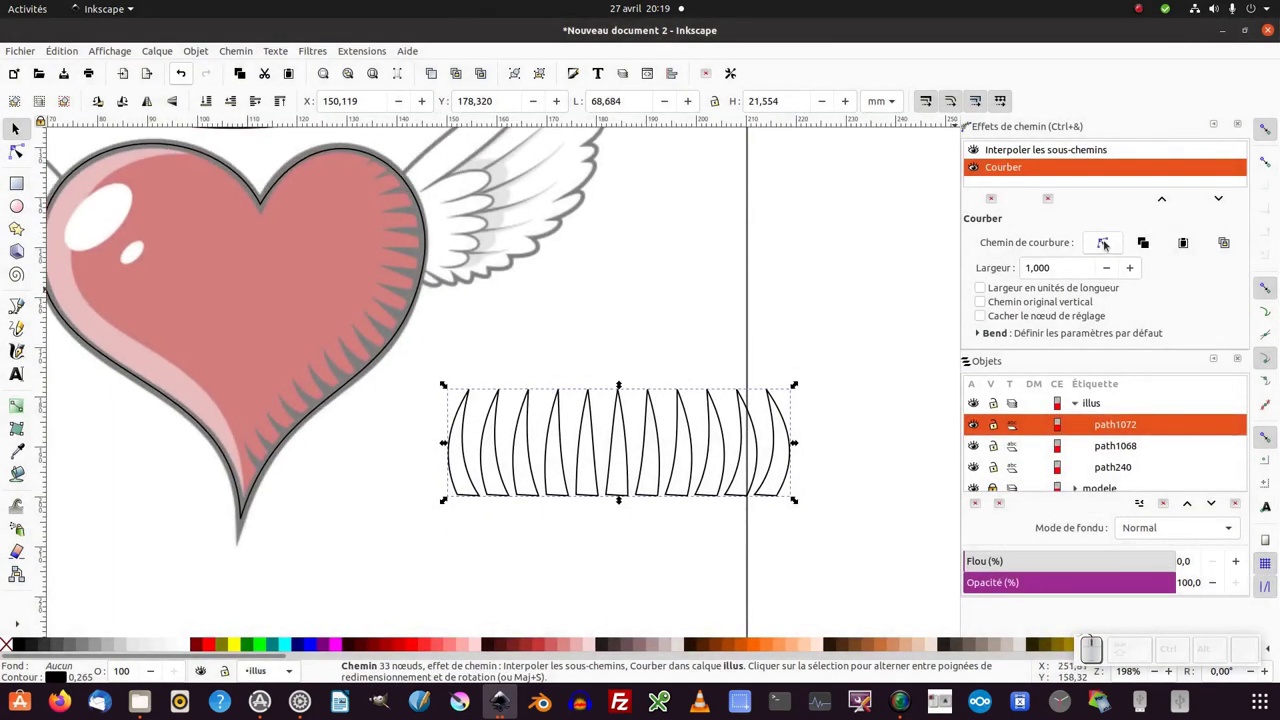
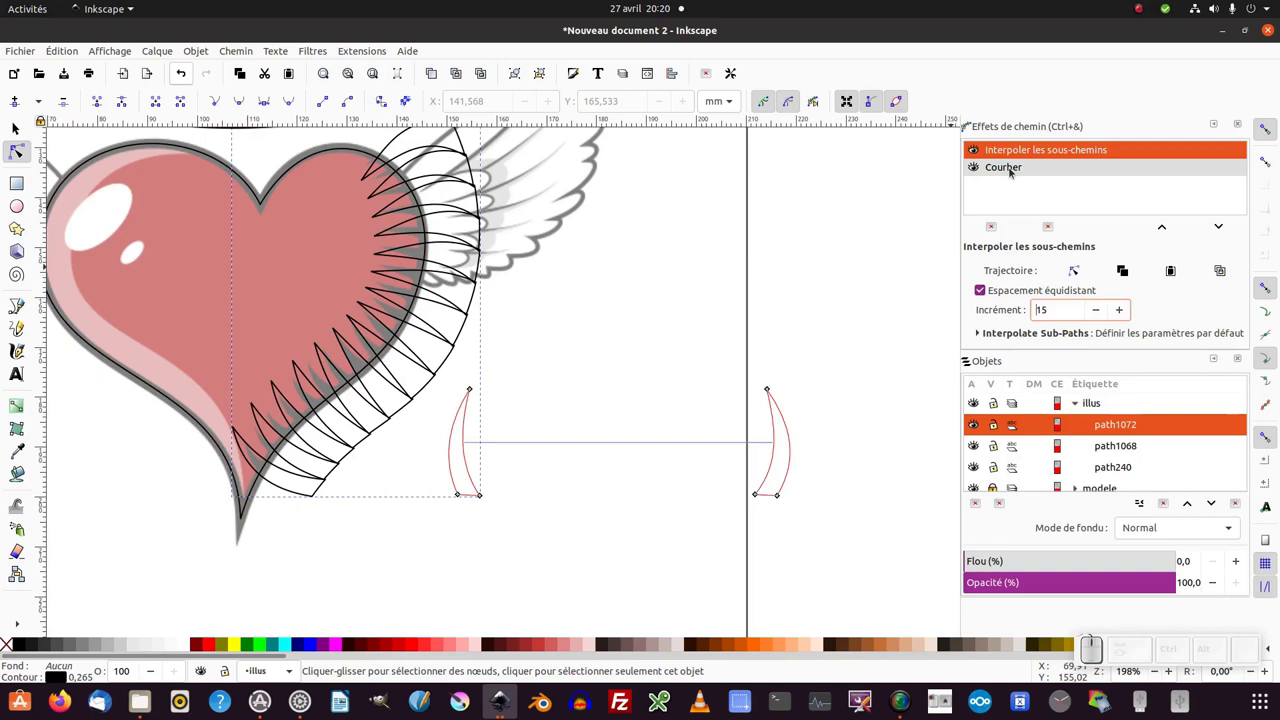
# Edit the Bend effect's path on canvas so the feather row curves along the heart's right edge.
pyautogui.click(1015, 174)
pyautogui.click(1107, 251)
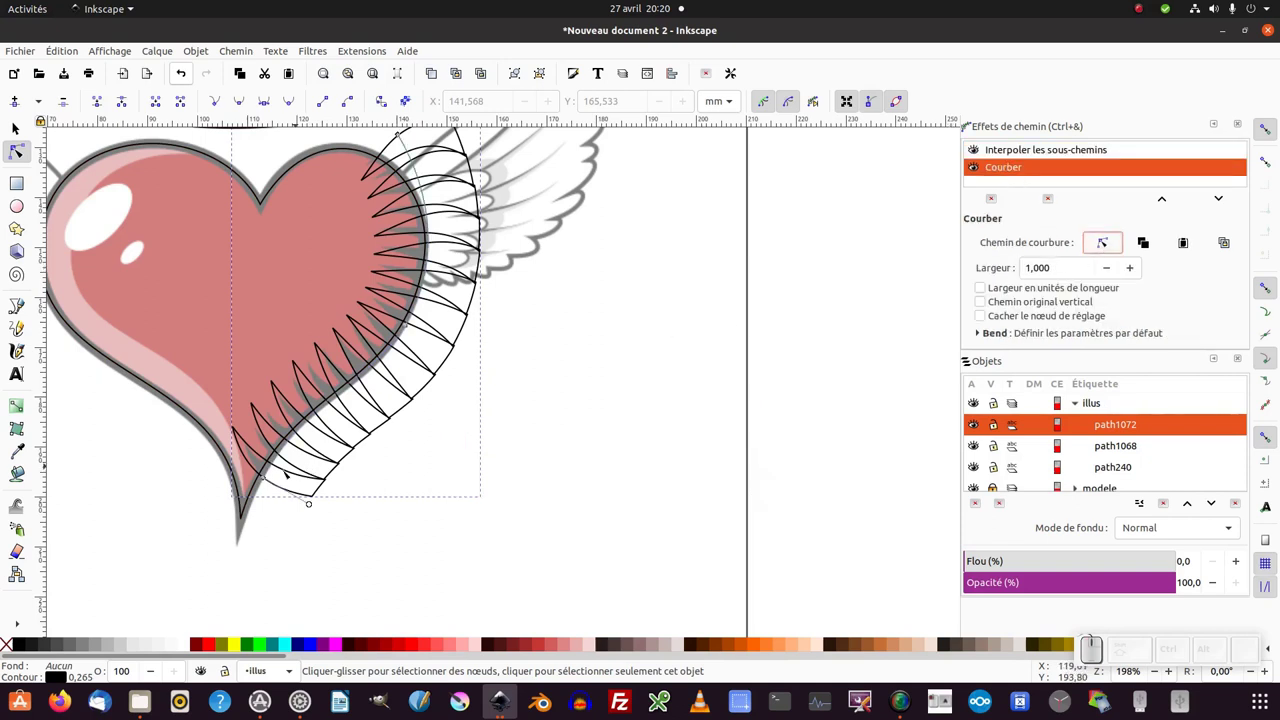
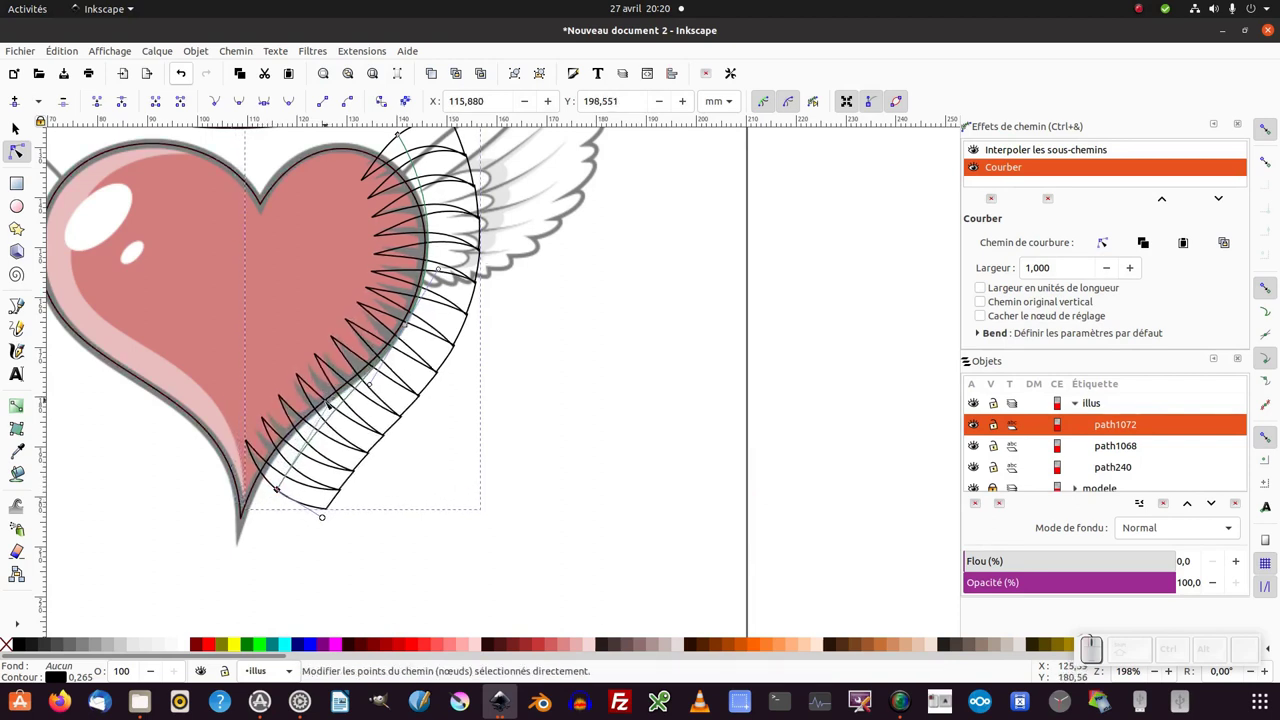
pyautogui.click(335, 397)
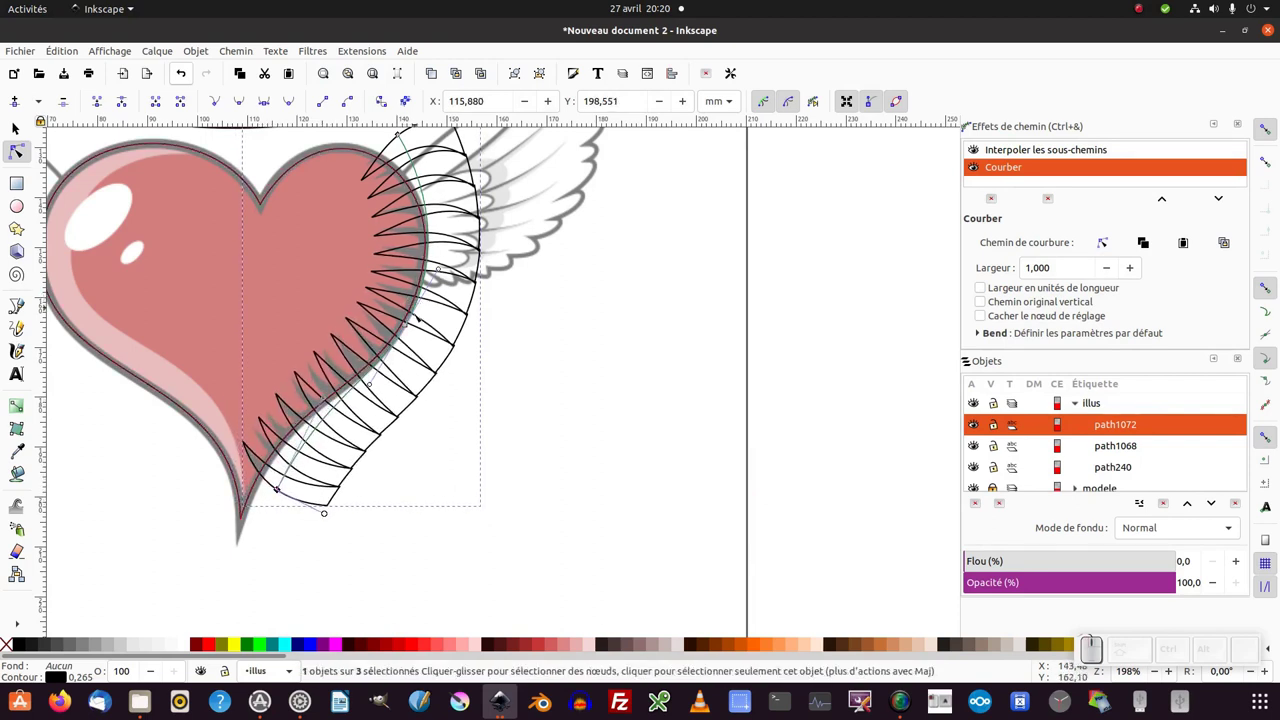
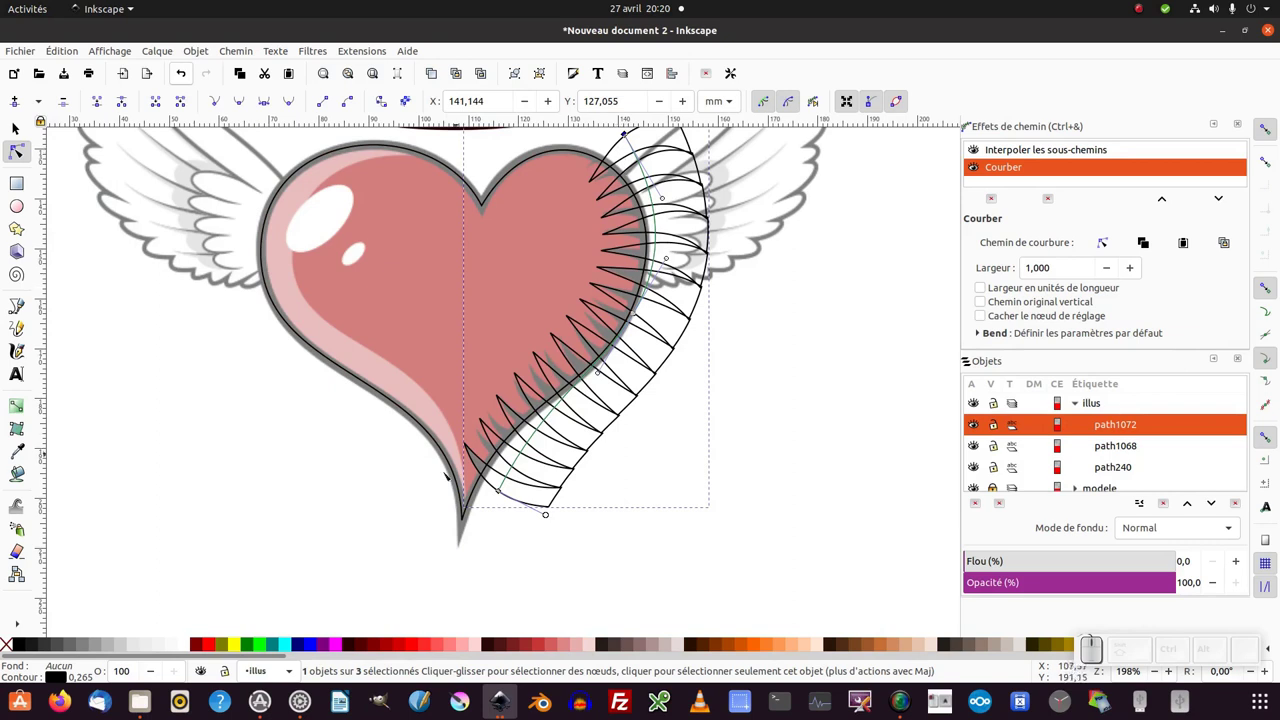
pyautogui.middleClick(307, 321)
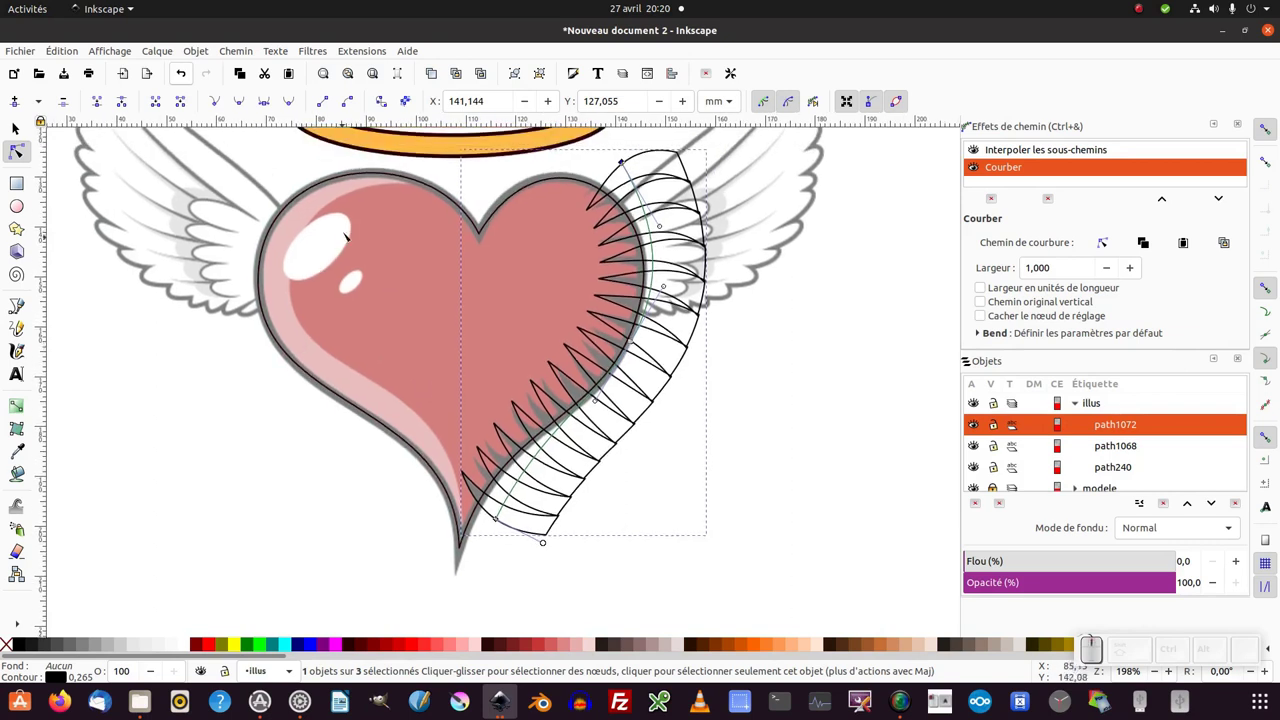
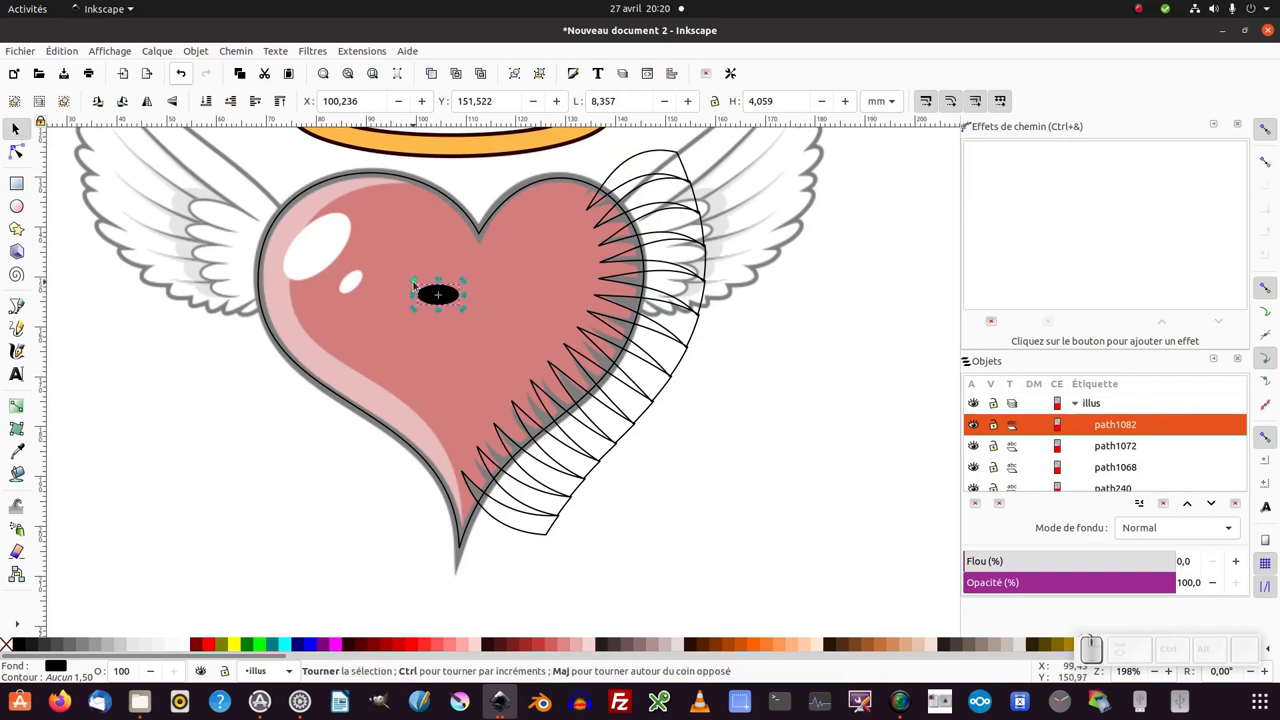
# Tilt the small black oval diagonally over the heart's shine highlight.
pyautogui.moveTo(419, 284); pyautogui.dragTo(415, 523)
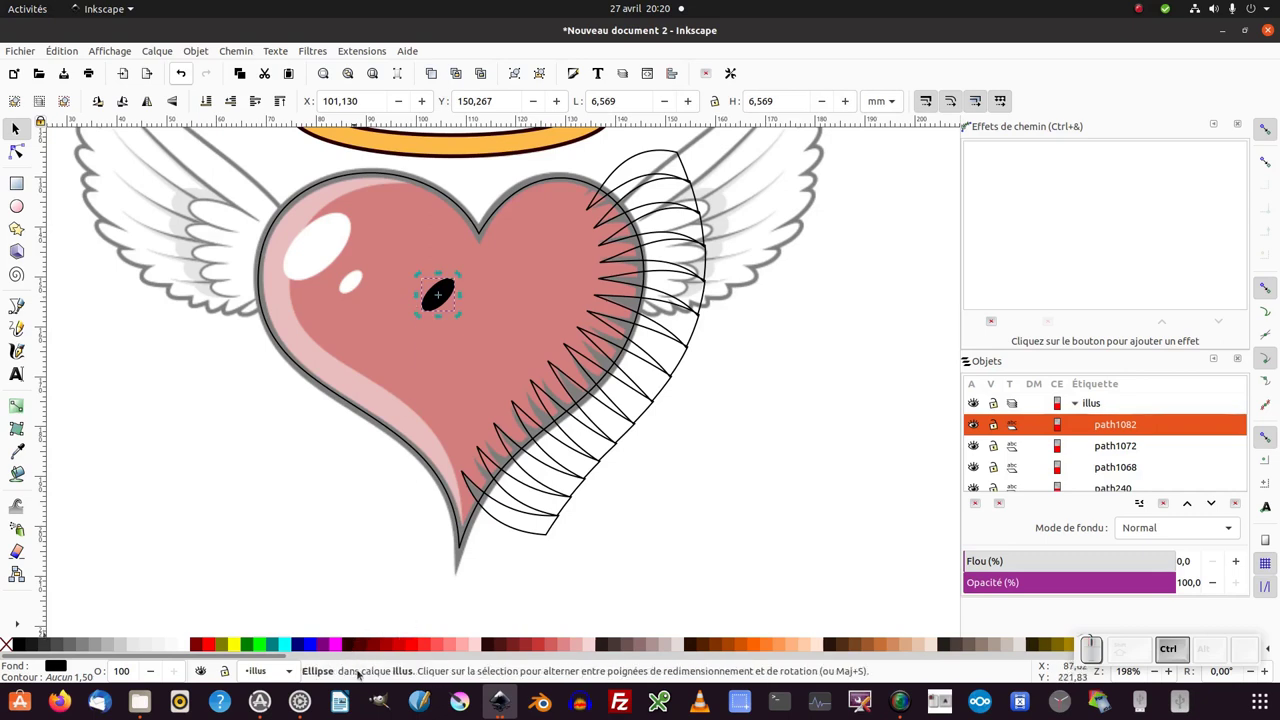
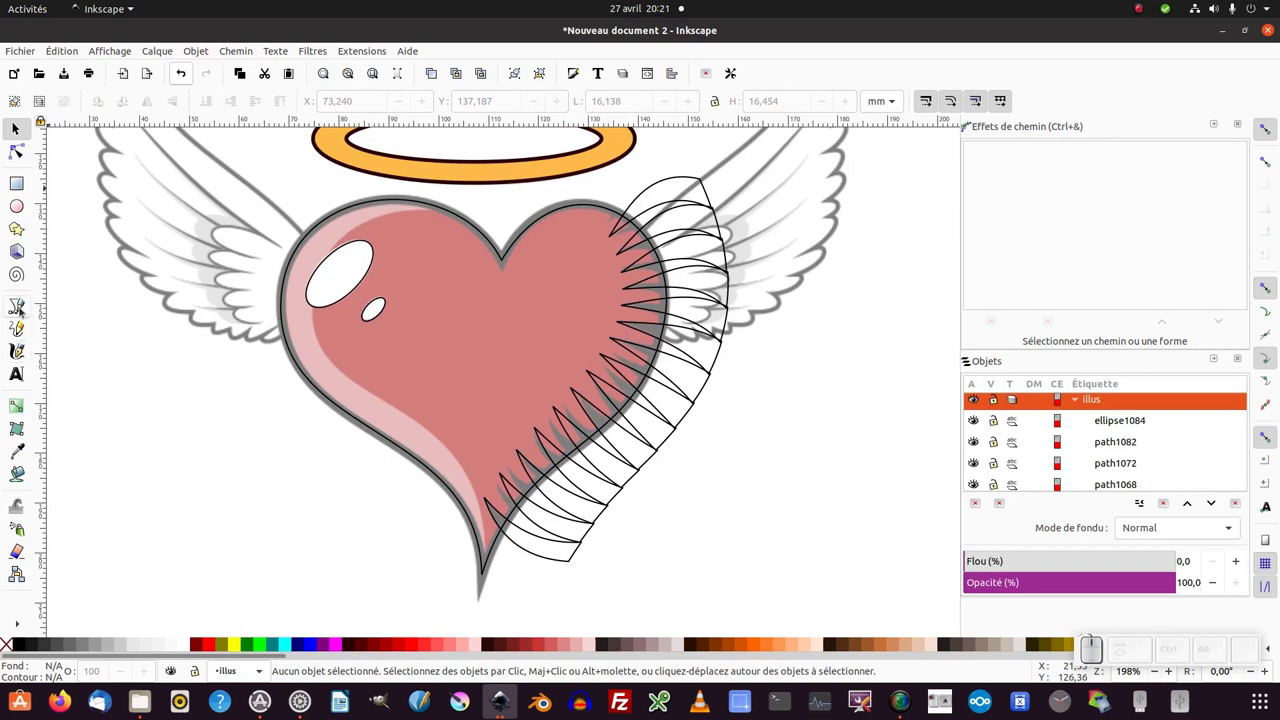
# Draw a three-point path from the heart's top notch via its left edge to the bottom tip.
pyautogui.press('b')
pyautogui.click(501, 233)
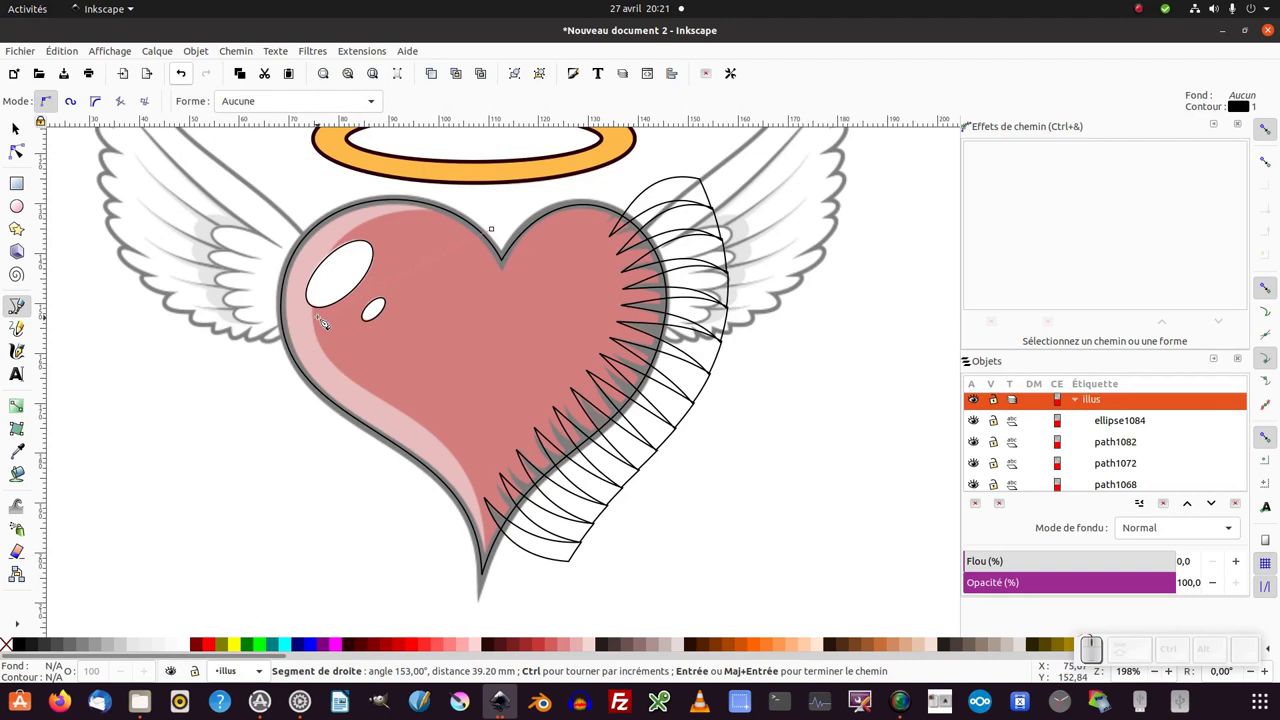
pyautogui.click(323, 322)
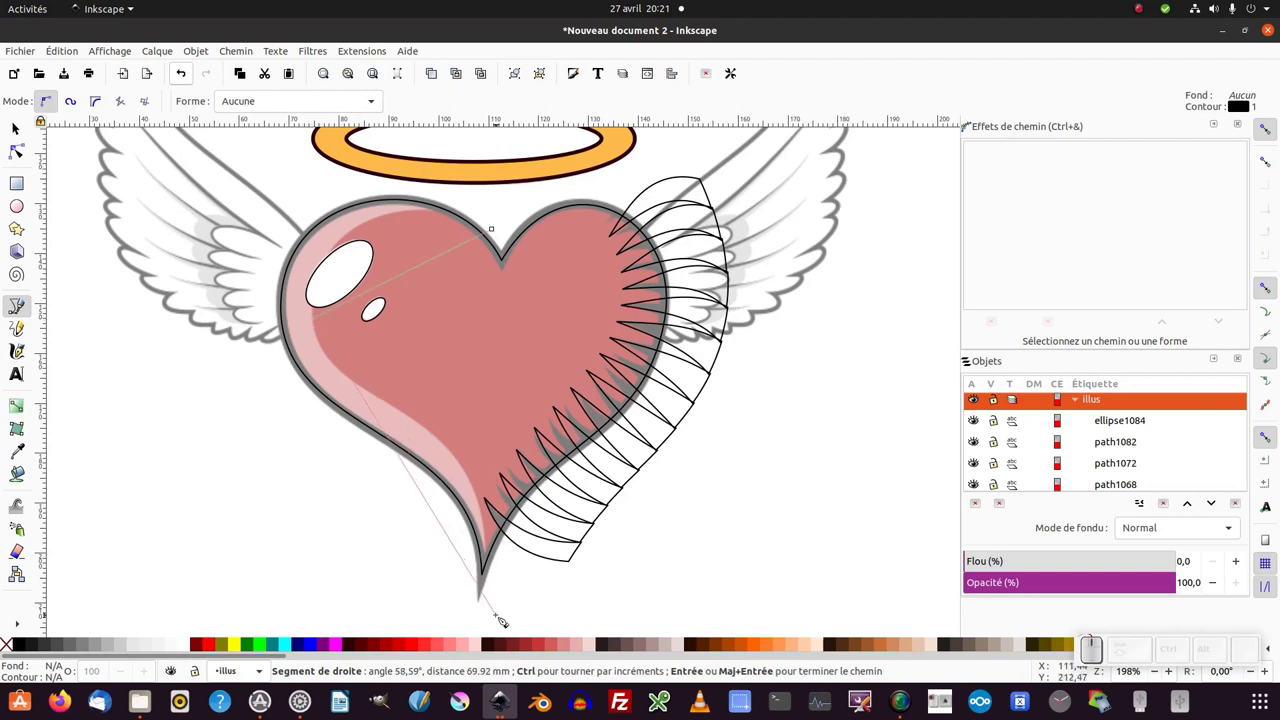
pyautogui.click(503, 619)
pyautogui.press('Return')
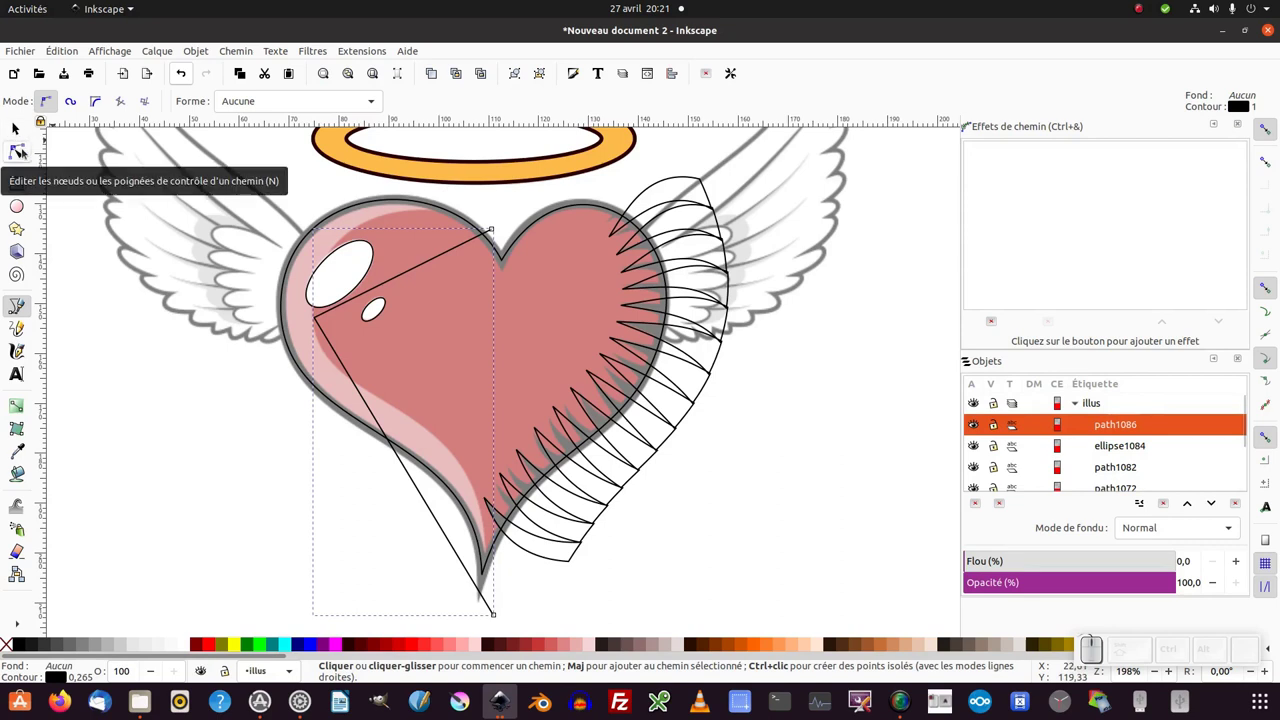
# Curve the path's segments with the Node tool so they follow the pink shading band.
pyautogui.press('F2')
pyautogui.moveTo(405, 263); pyautogui.dragTo(391, 414)
pyautogui.moveTo(409, 470); pyautogui.dragTo(379, 363)
pyautogui.moveTo(354, 337); pyautogui.dragTo(419, 457)
pyautogui.click(431, 471)
pyautogui.click(293, 285)
pyautogui.click(242, 105)
pyautogui.click(311, 223)
pyautogui.click(336, 301)
pyautogui.click(318, 317)
pyautogui.moveTo(387, 183); pyautogui.dragTo(497, 560)
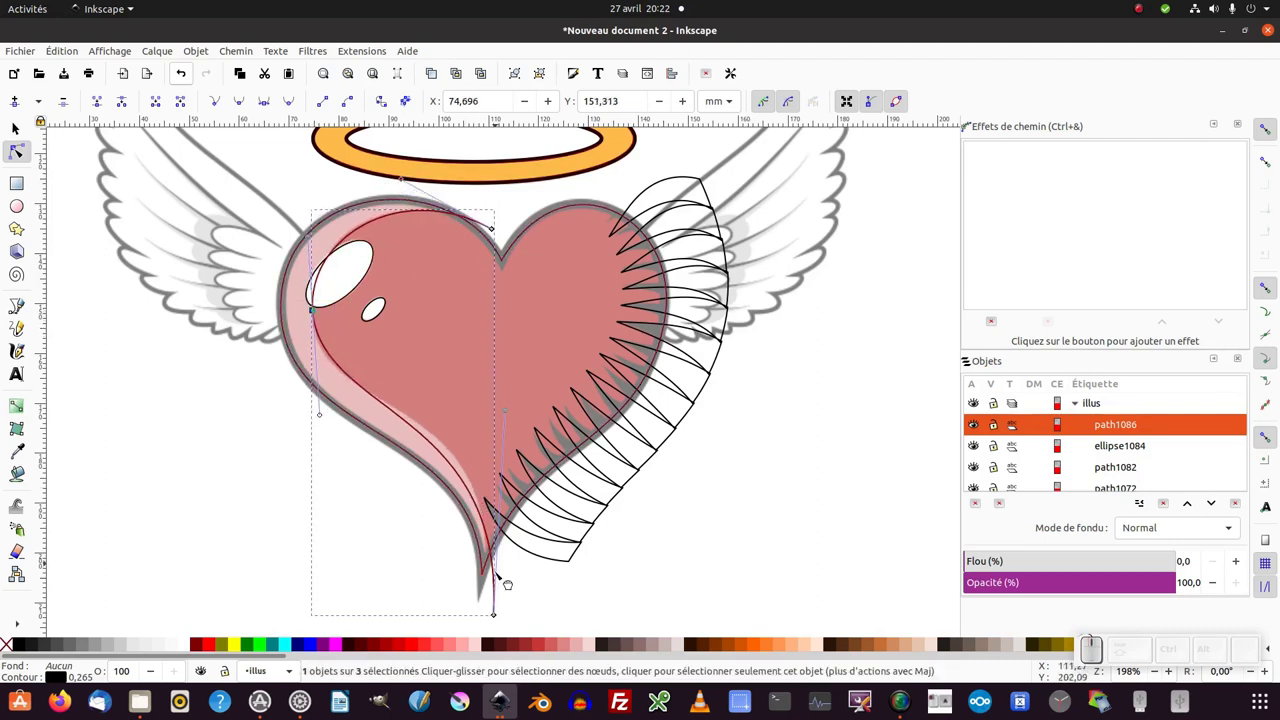
# Sharpen a corner node and refine the crescent's curves near the heart's middle and left edge.
pyautogui.press('ctrl+a')
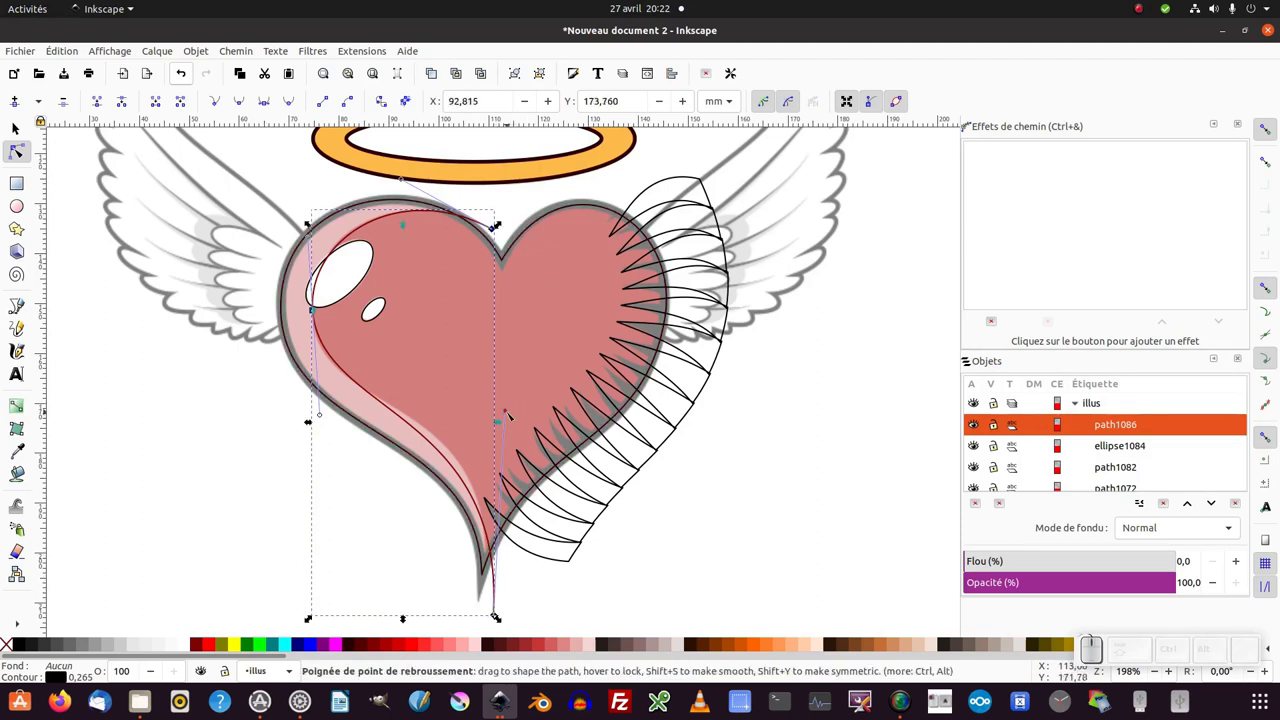
pyautogui.moveTo(508, 409); pyautogui.dragTo(512, 592)
pyautogui.click(523, 592)
pyautogui.click(494, 613)
pyautogui.scroll(3)
pyautogui.scroll(3)
pyautogui.moveTo(502, 385); pyautogui.dragTo(538, 387)
pyautogui.scroll(3)
pyautogui.scroll(3)
pyautogui.moveTo(321, 415); pyautogui.dragTo(333, 427)
pyautogui.press('KP_Subtract')
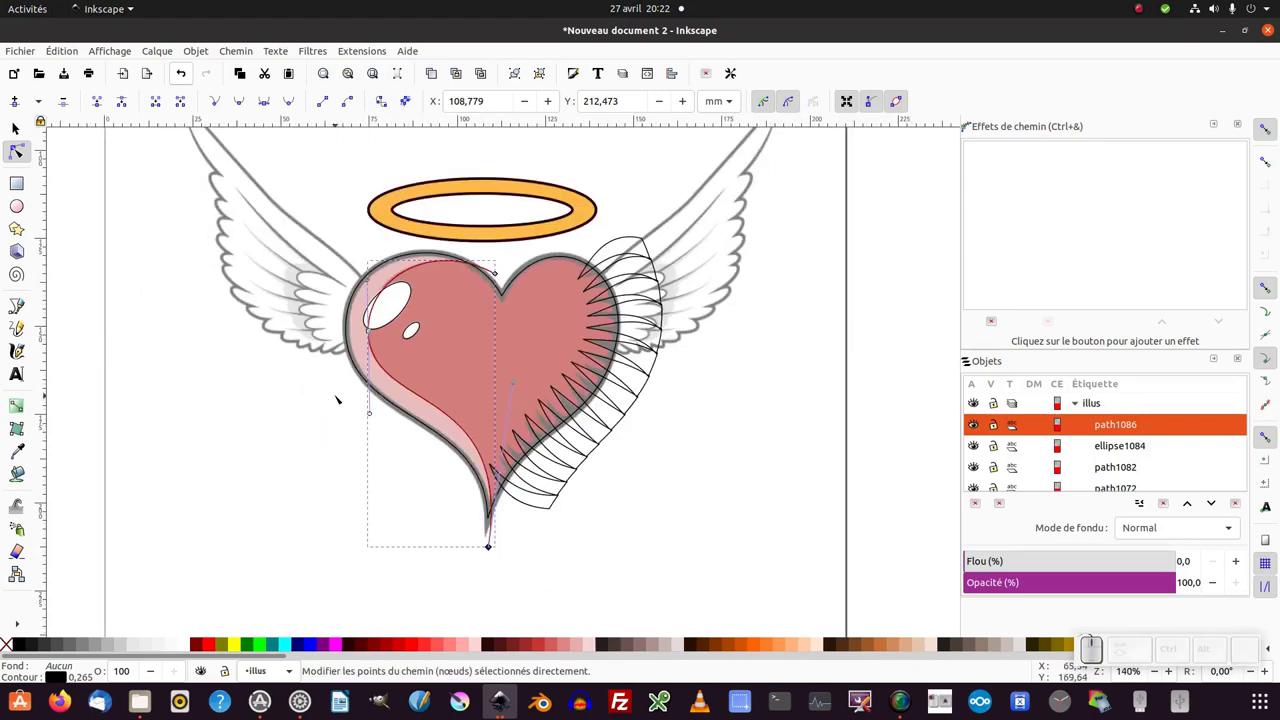
# Extend the path with corners above the heart, by the left wing and lower left, closing at the tip.
pyautogui.press('b')
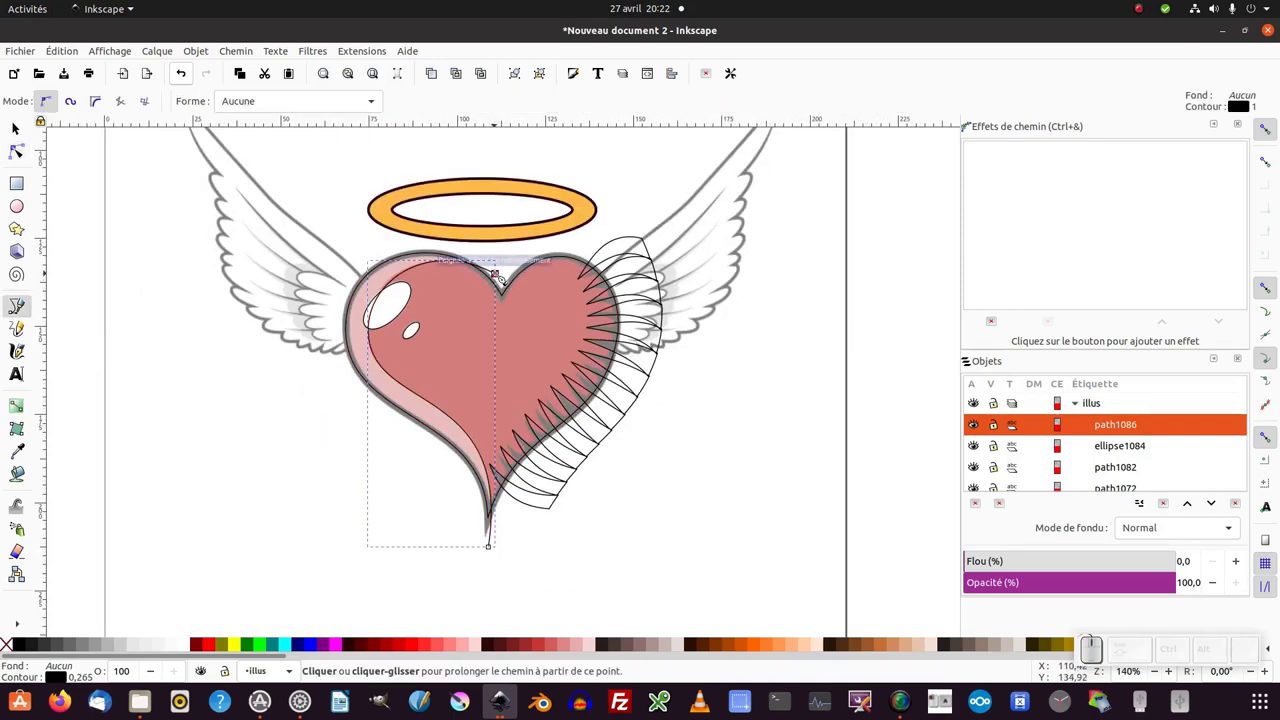
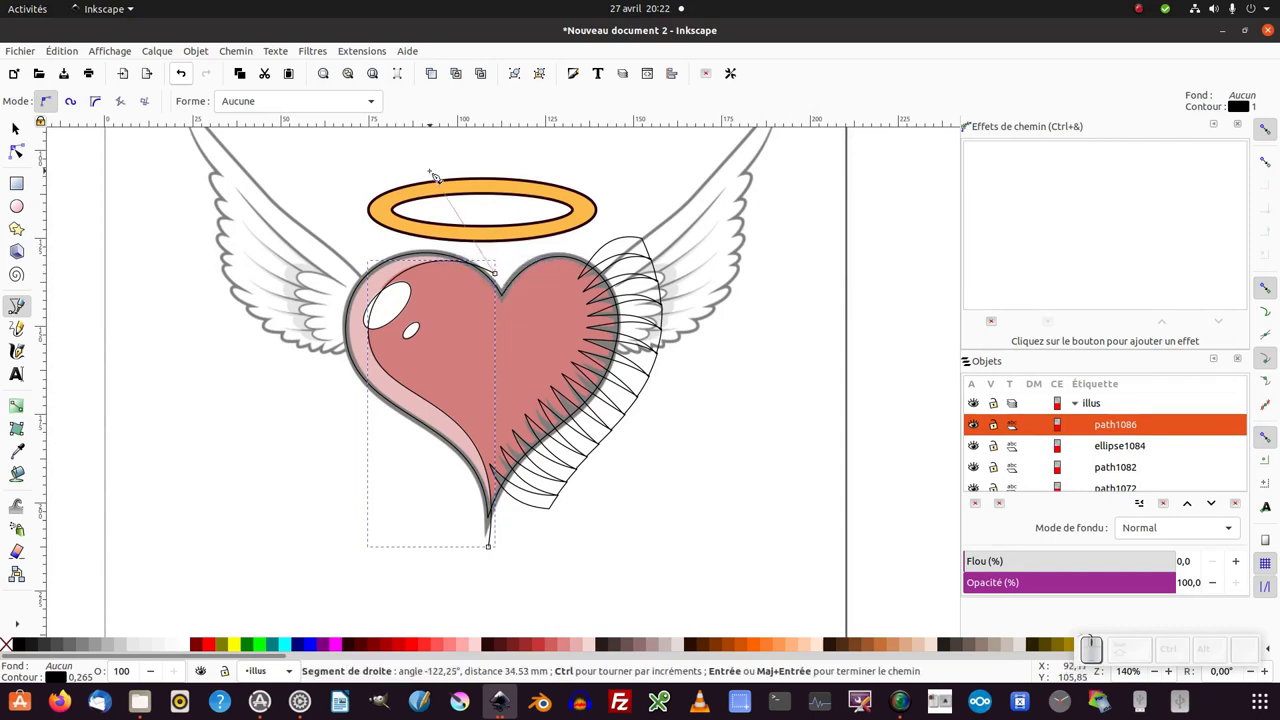
pyautogui.click(439, 175)
pyautogui.click(237, 272)
pyautogui.click(319, 470)
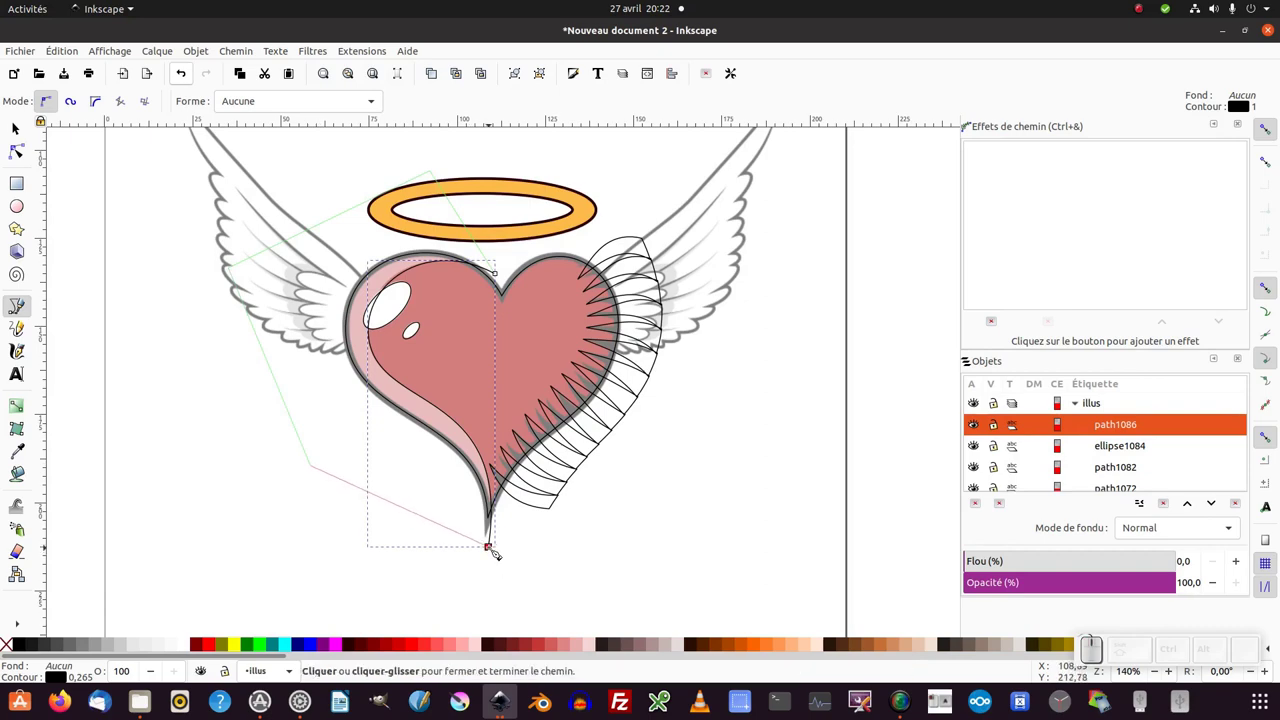
pyautogui.click(498, 552)
pyautogui.middleClick(484, 480)
pyautogui.scroll(3)
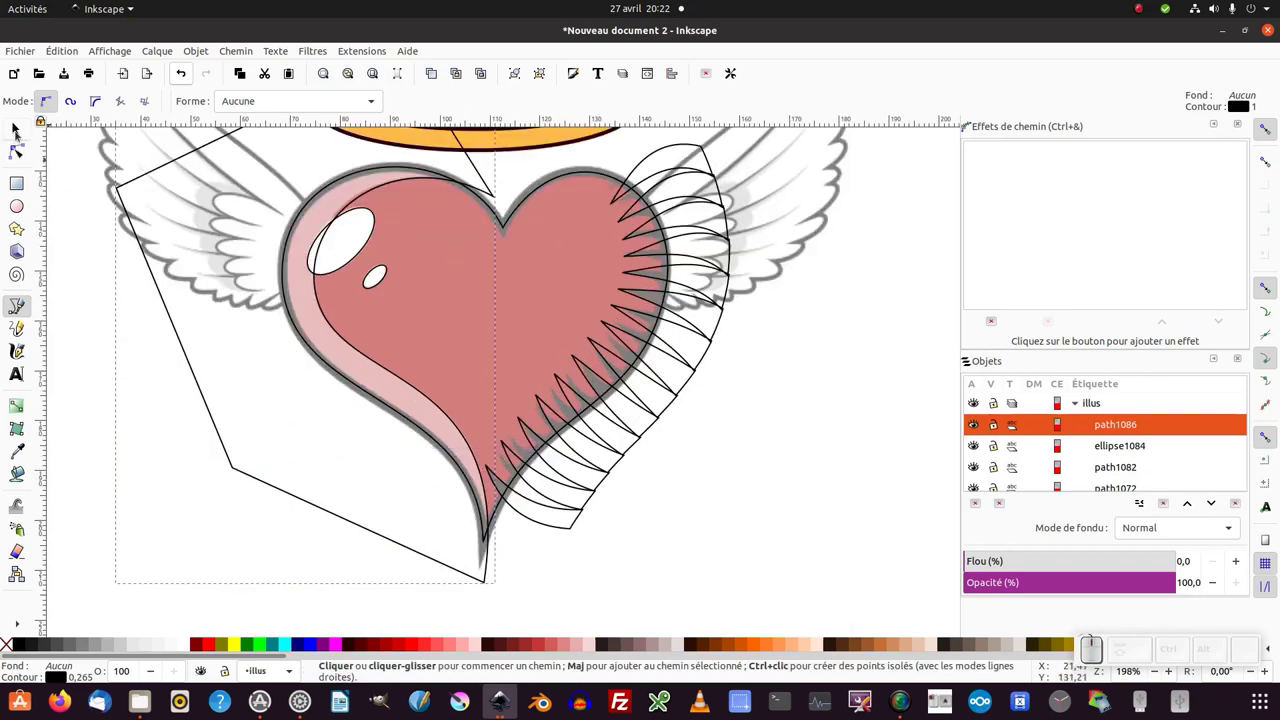
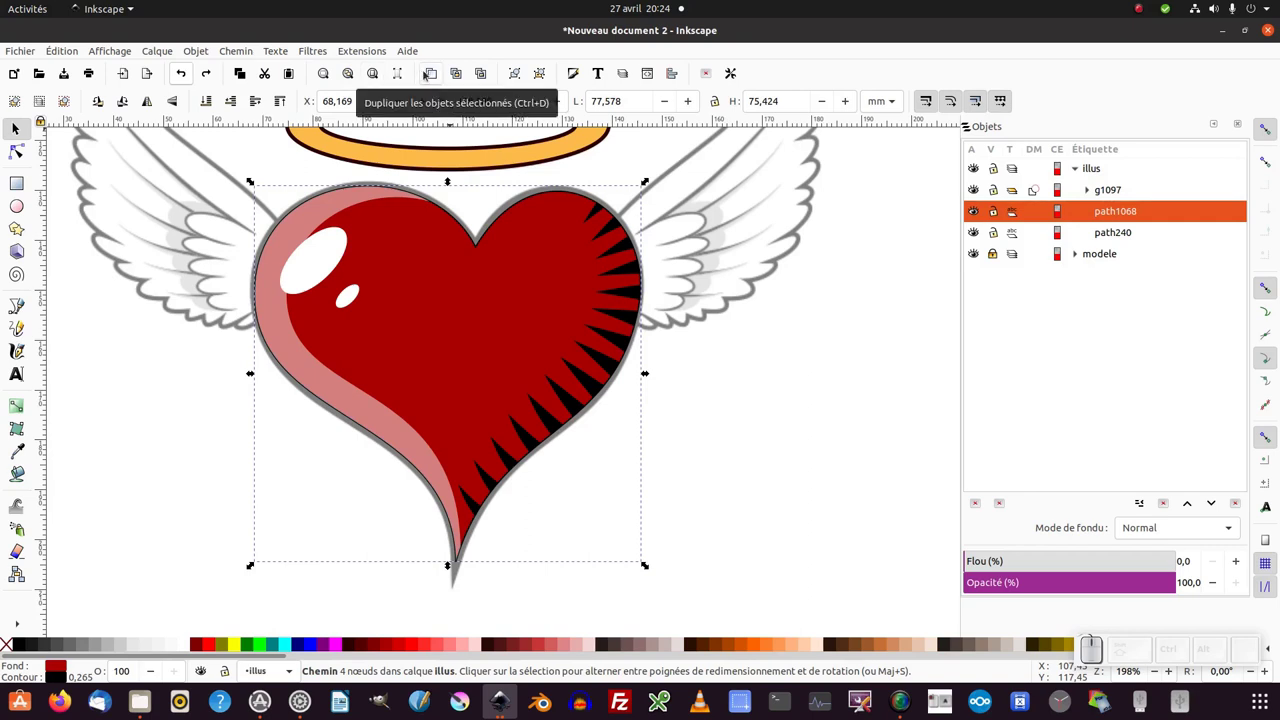
# Duplicate the heart shape so a copy sits on top.
pyautogui.click(433, 75)
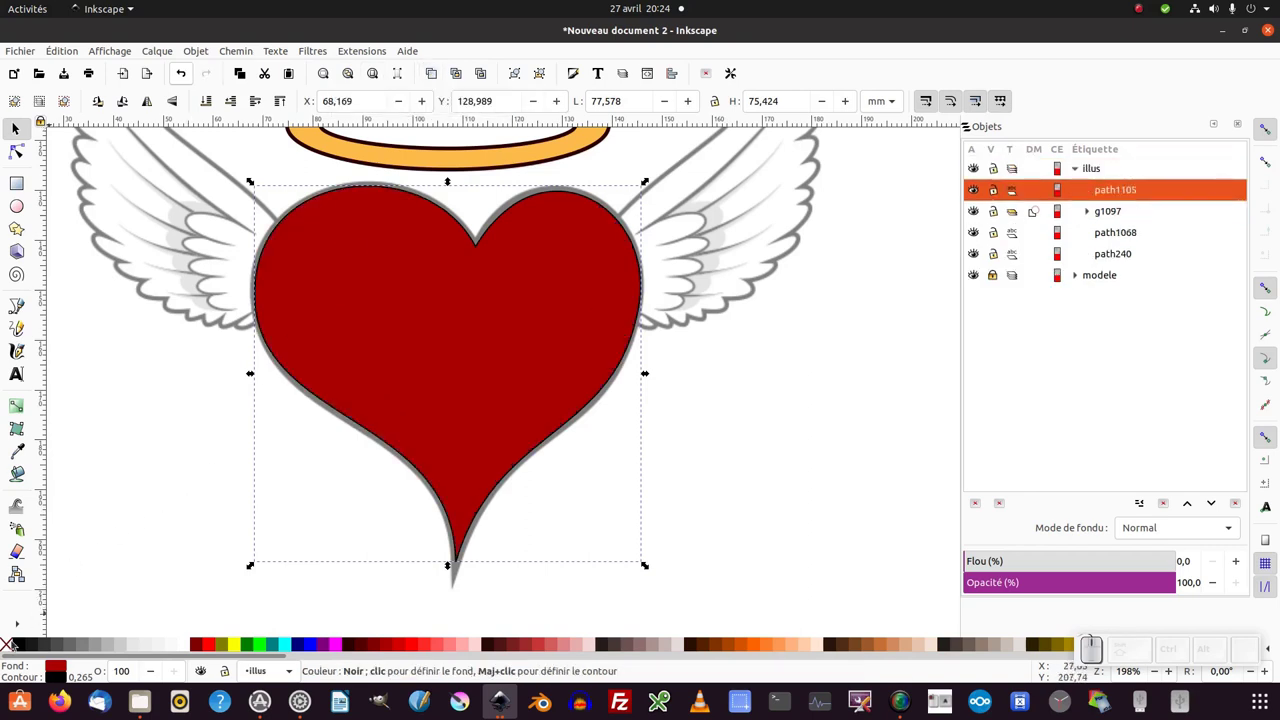
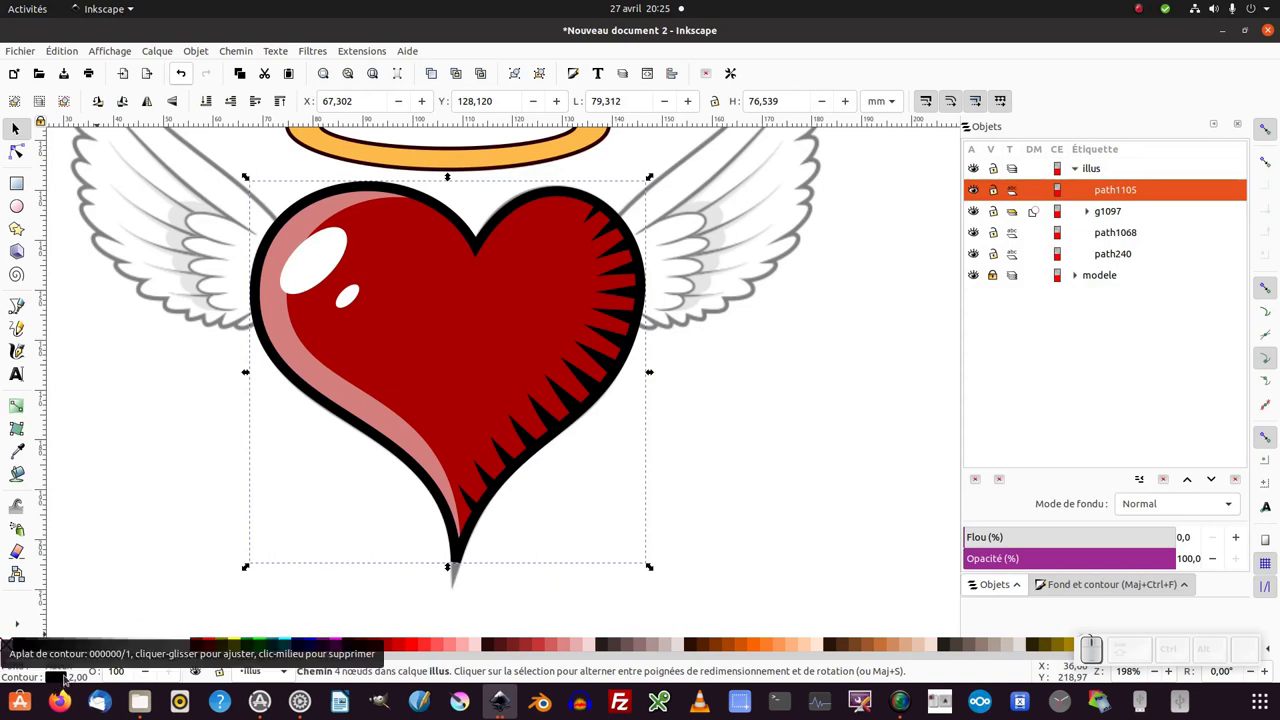
# Set the outline's stroke join miter limit to 10 in Fill and Stroke for a sharp tip.
pyautogui.press('ctrl+shift+f')
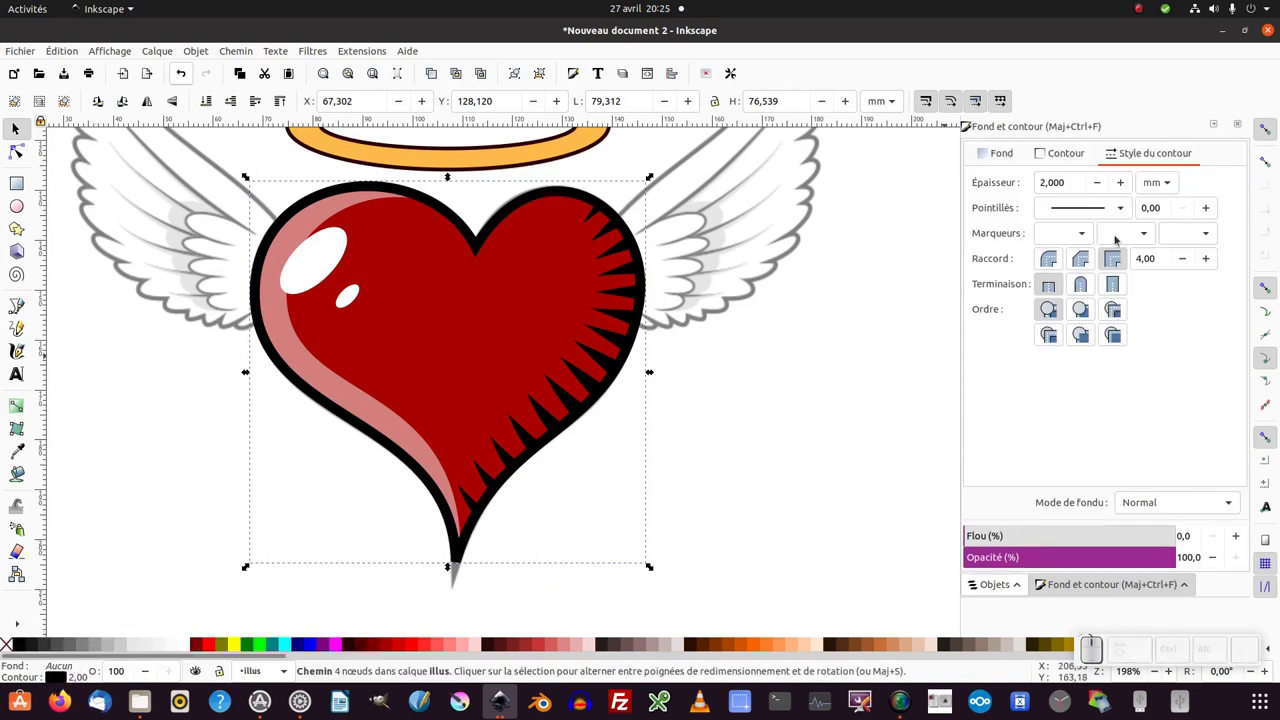
pyautogui.click(1117, 285)
pyautogui.press('ctrl+a')
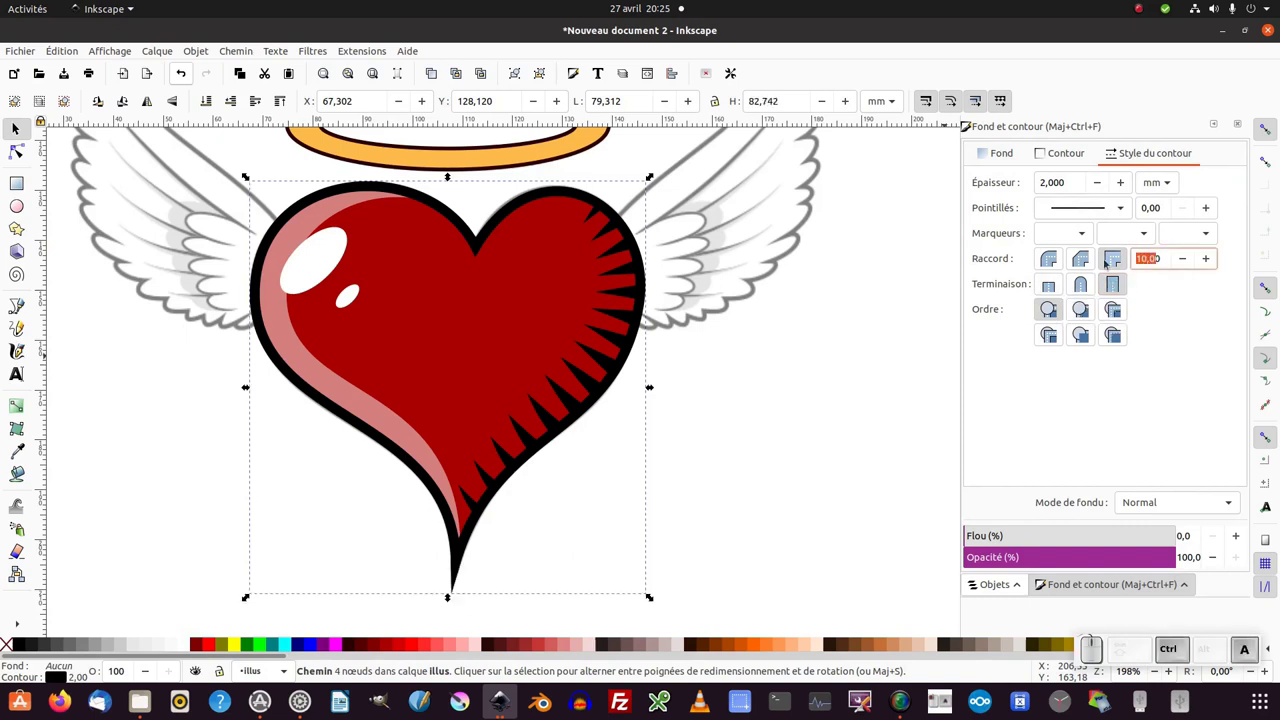
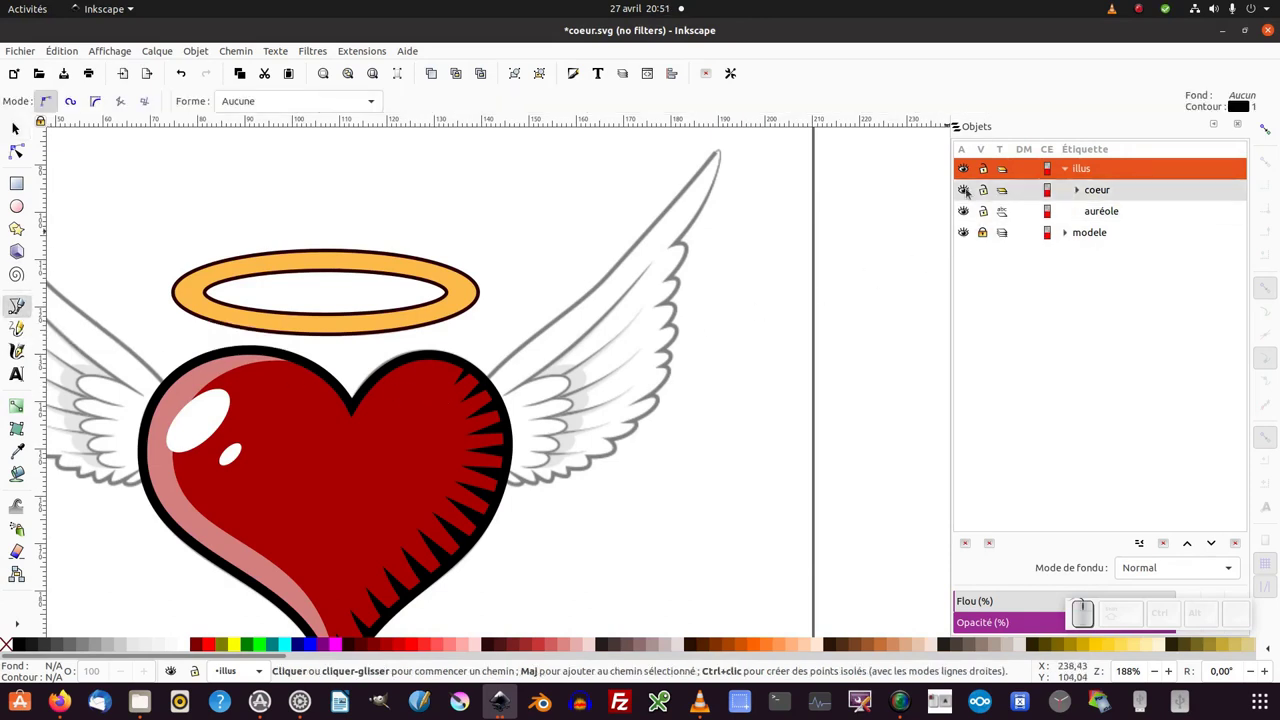
# Hide coeur and auréole, then start the wing outline from the heart up to the tip and down the feather edge.
pyautogui.click(971, 192)
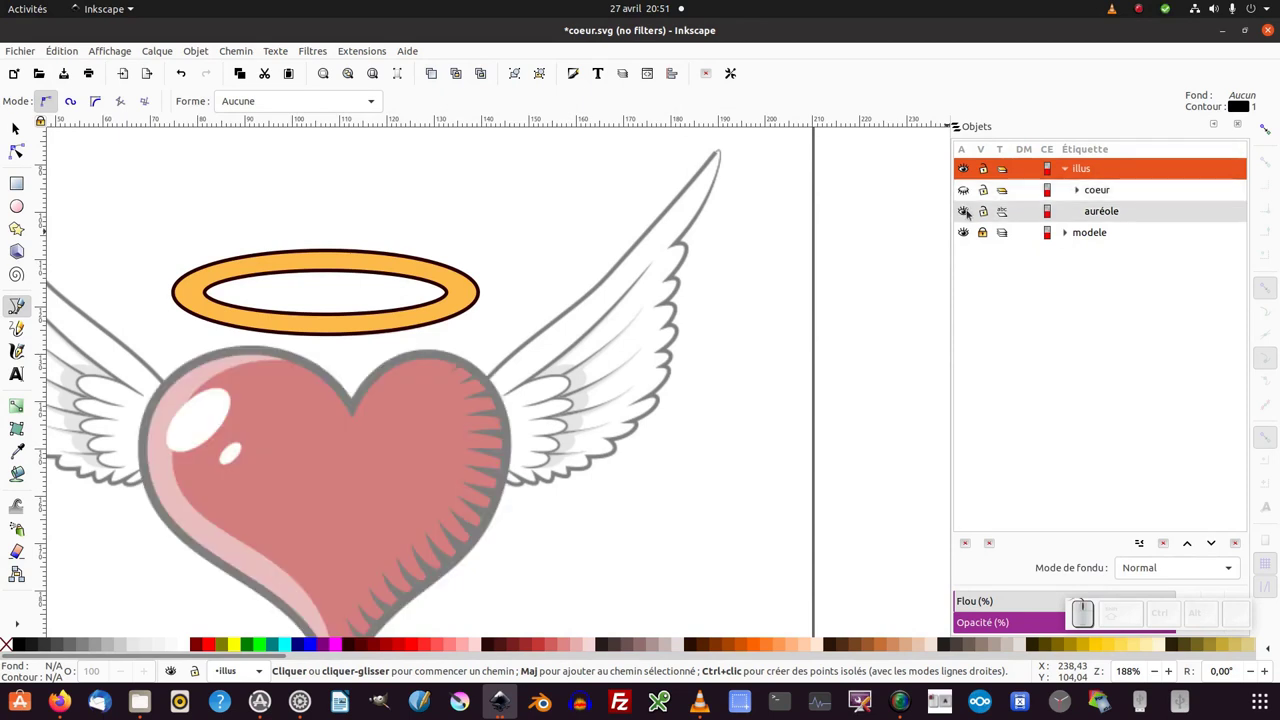
pyautogui.click(971, 213)
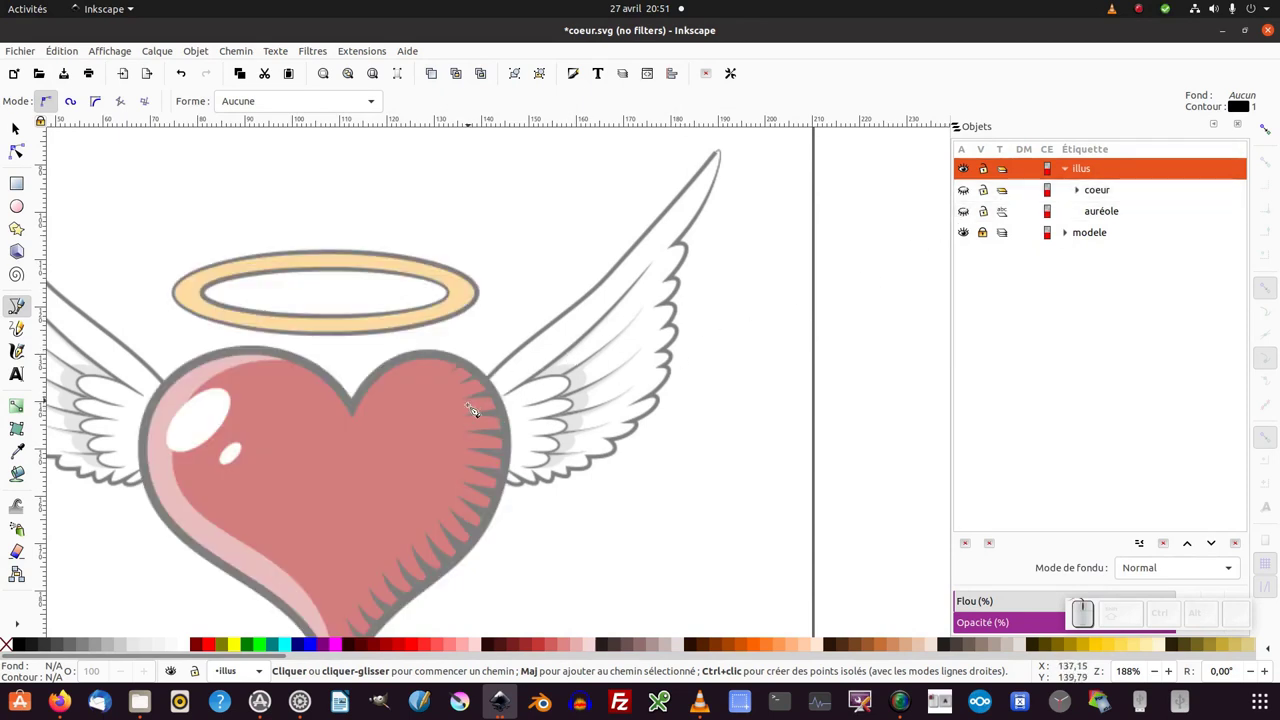
pyautogui.click(445, 444)
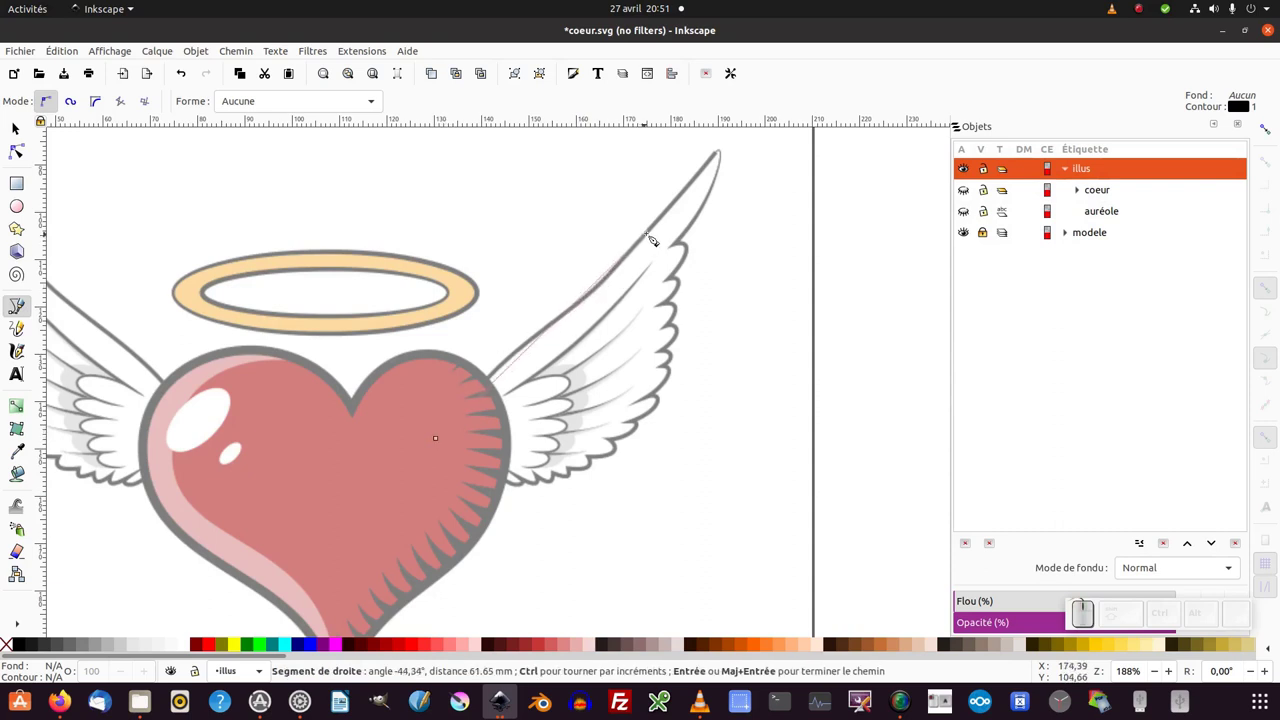
pyautogui.click(659, 237)
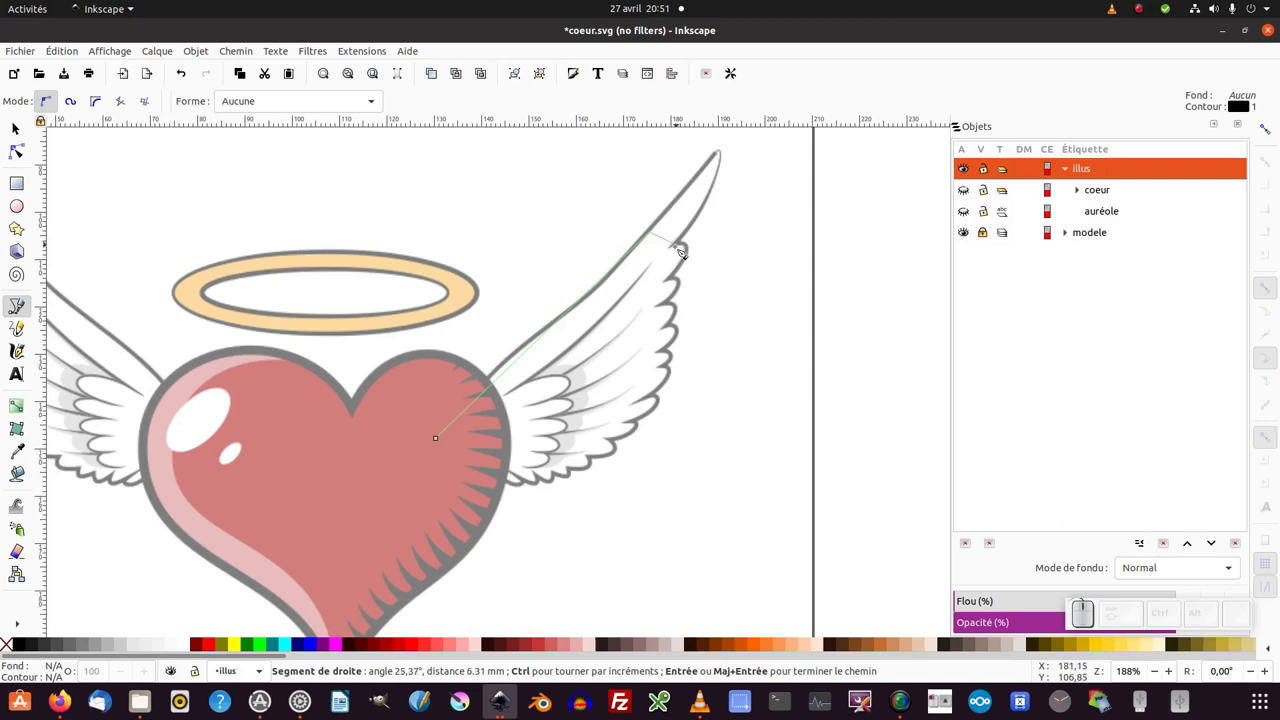
pyautogui.click(685, 250)
pyautogui.click(673, 287)
pyautogui.click(669, 310)
pyautogui.click(670, 335)
pyautogui.click(667, 356)
pyautogui.click(669, 373)
# Continue the outline along the wing's lower edge to its base and close it at the start.
pyautogui.click(647, 406)
pyautogui.click(633, 429)
pyautogui.click(619, 443)
pyautogui.click(599, 461)
pyautogui.click(579, 472)
pyautogui.click(565, 477)
pyautogui.click(543, 479)
pyautogui.click(525, 481)
pyautogui.click(505, 484)
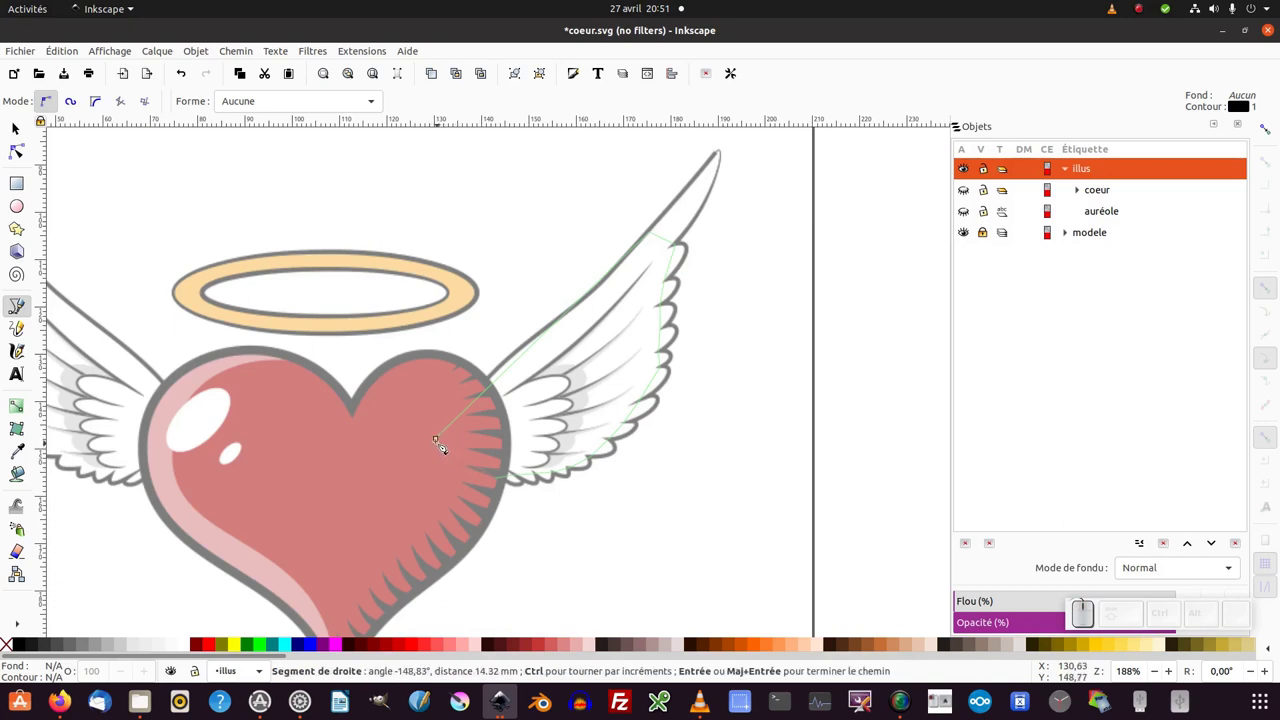
pyautogui.click(445, 442)
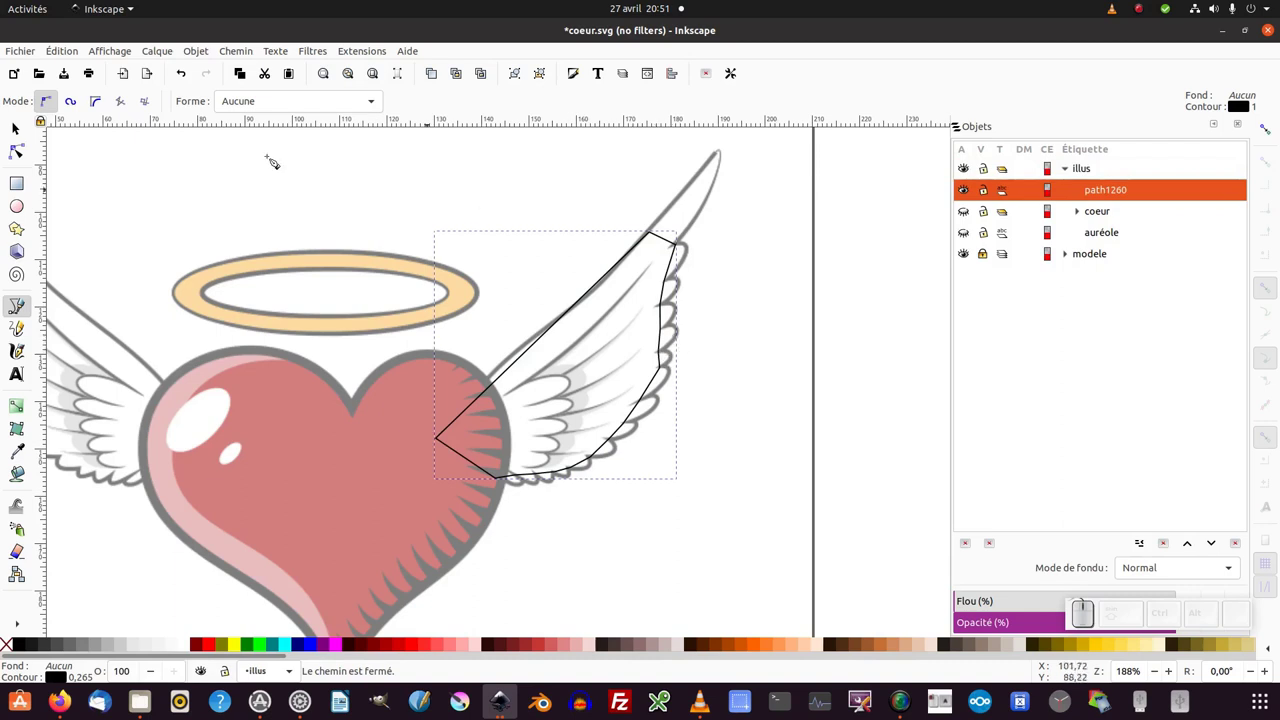
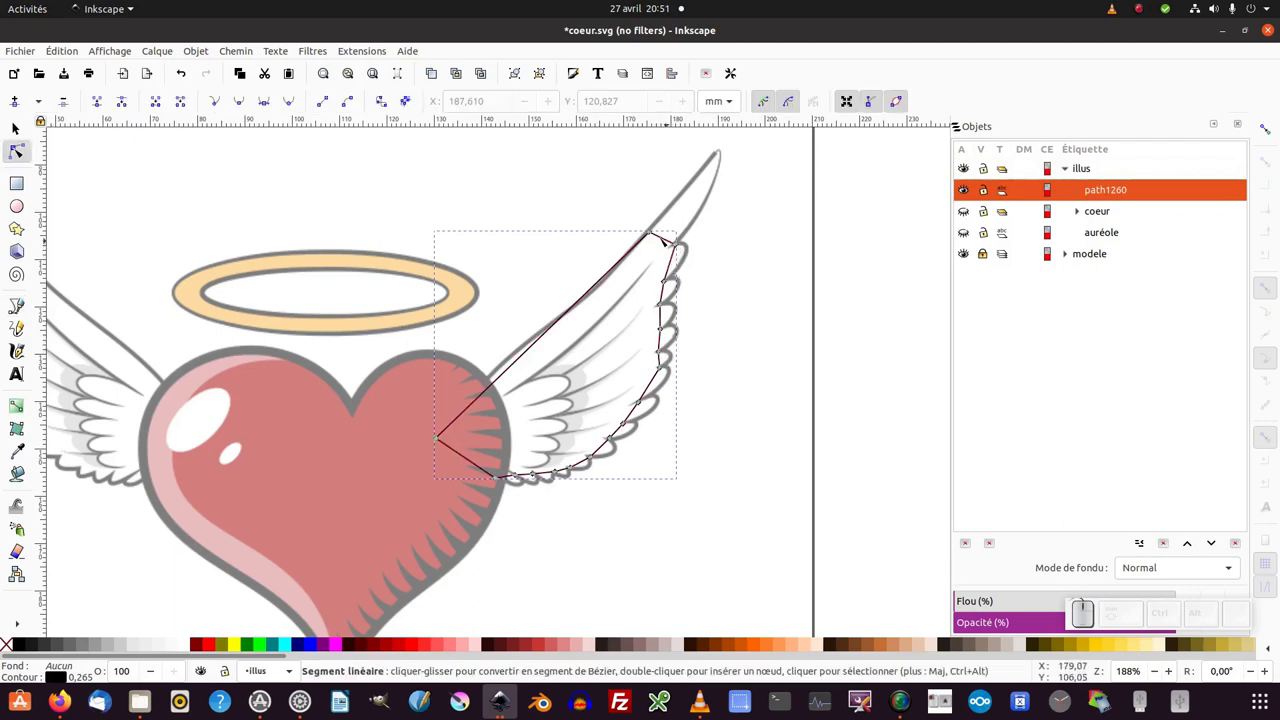
# Pull the top corner up to the wing tip and bend the leading edge into a curve.
pyautogui.moveTo(663, 233); pyautogui.dragTo(713, 177)
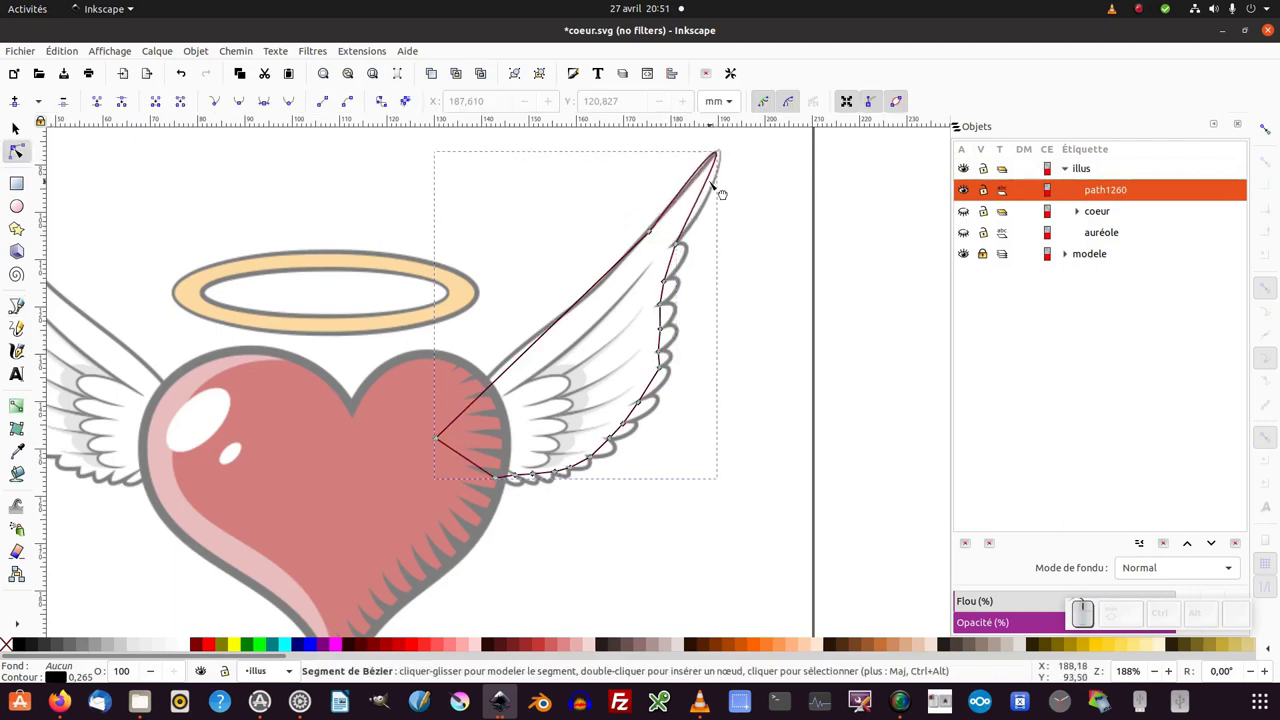
pyautogui.click(709, 181)
pyautogui.click(674, 261)
pyautogui.moveTo(666, 292); pyautogui.dragTo(665, 310)
pyautogui.click(663, 315)
pyautogui.middleClick(686, 317)
pyautogui.scroll(3)
pyautogui.click(262, 560)
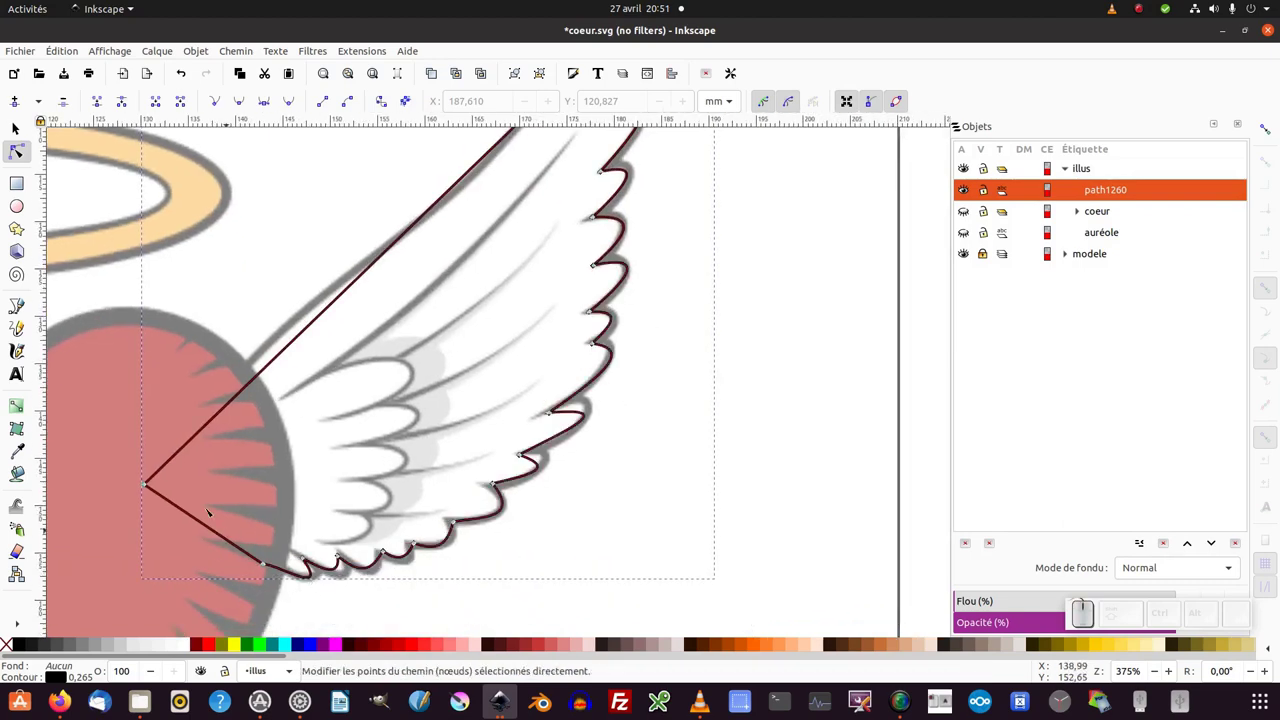
pyautogui.click(186, 442)
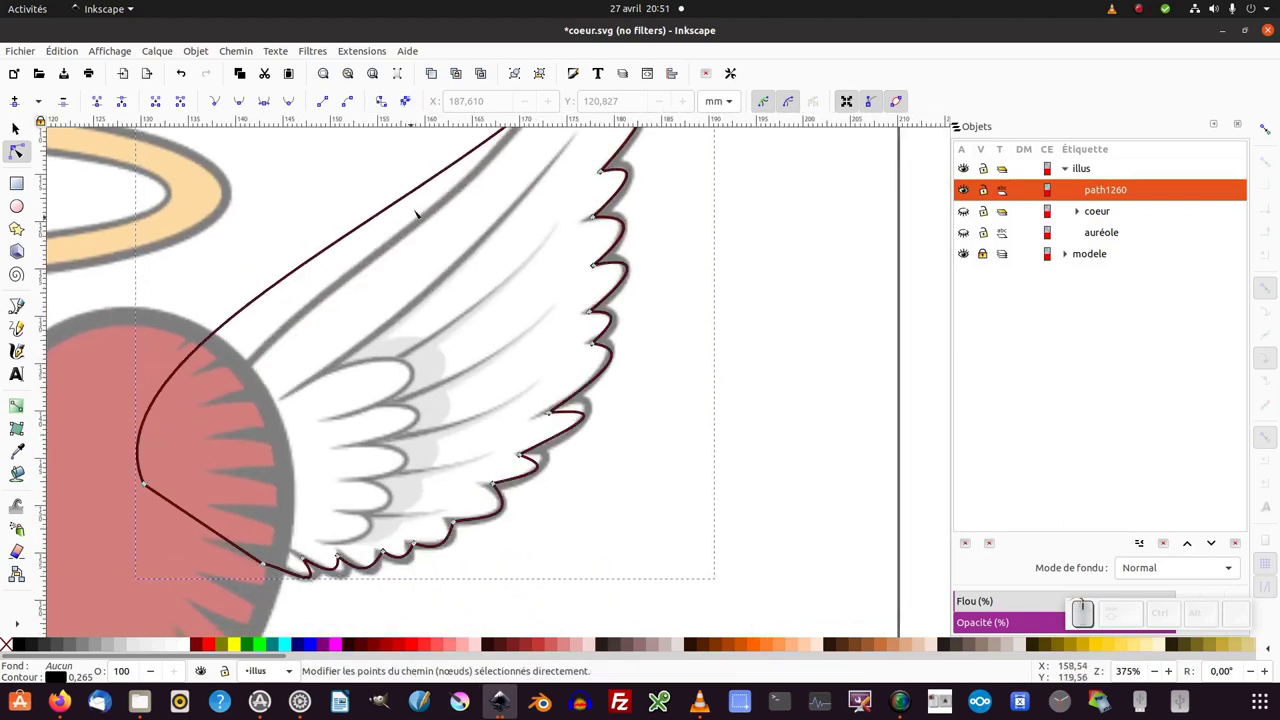
pyautogui.moveTo(416, 189); pyautogui.dragTo(442, 237)
pyautogui.press('KP_Subtract')
# Adjust the curves near the tip and leading edge and make those nodes smooth.
pyautogui.click(448, 253)
pyautogui.click(557, 252)
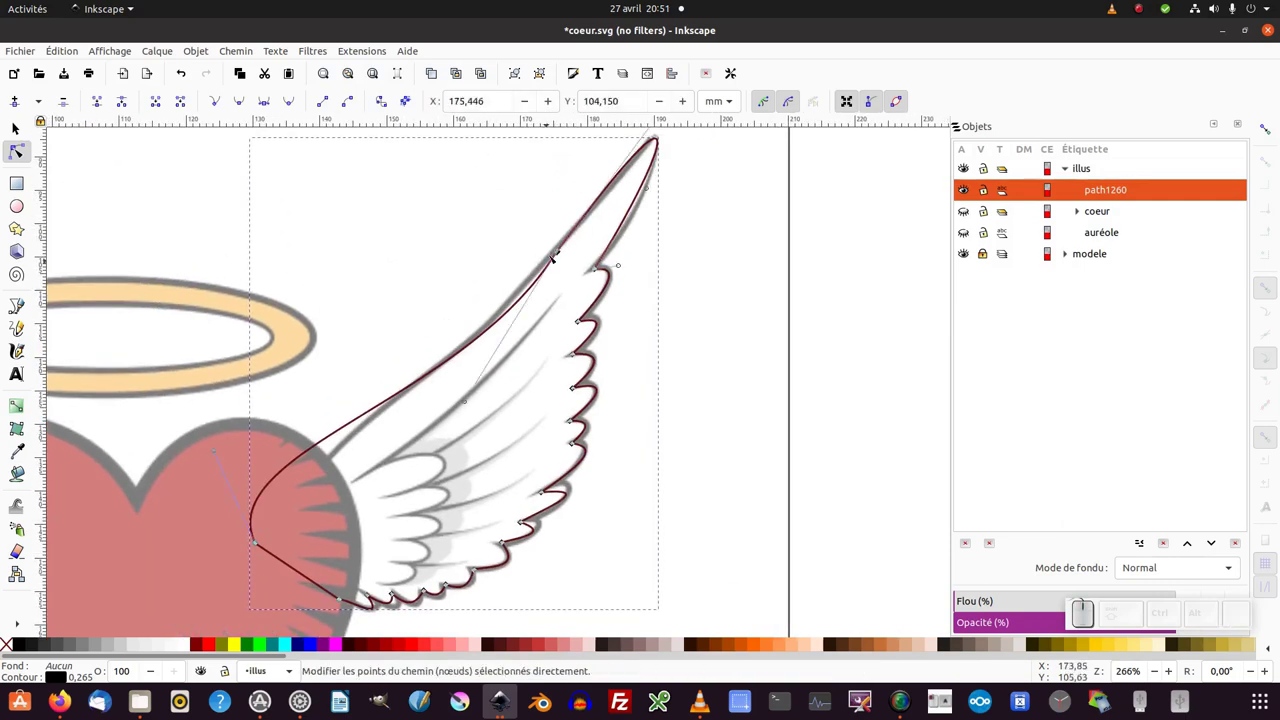
pyautogui.click(545, 231)
pyautogui.click(247, 103)
pyautogui.moveTo(615, 180); pyautogui.dragTo(640, 220)
pyautogui.moveTo(631, 209); pyautogui.dragTo(643, 276)
pyautogui.press('ctrl+a')
# Refine the scalloped feather edge and the curve at the wing's base.
pyautogui.click(627, 286)
pyautogui.click(578, 493)
pyautogui.click(604, 422)
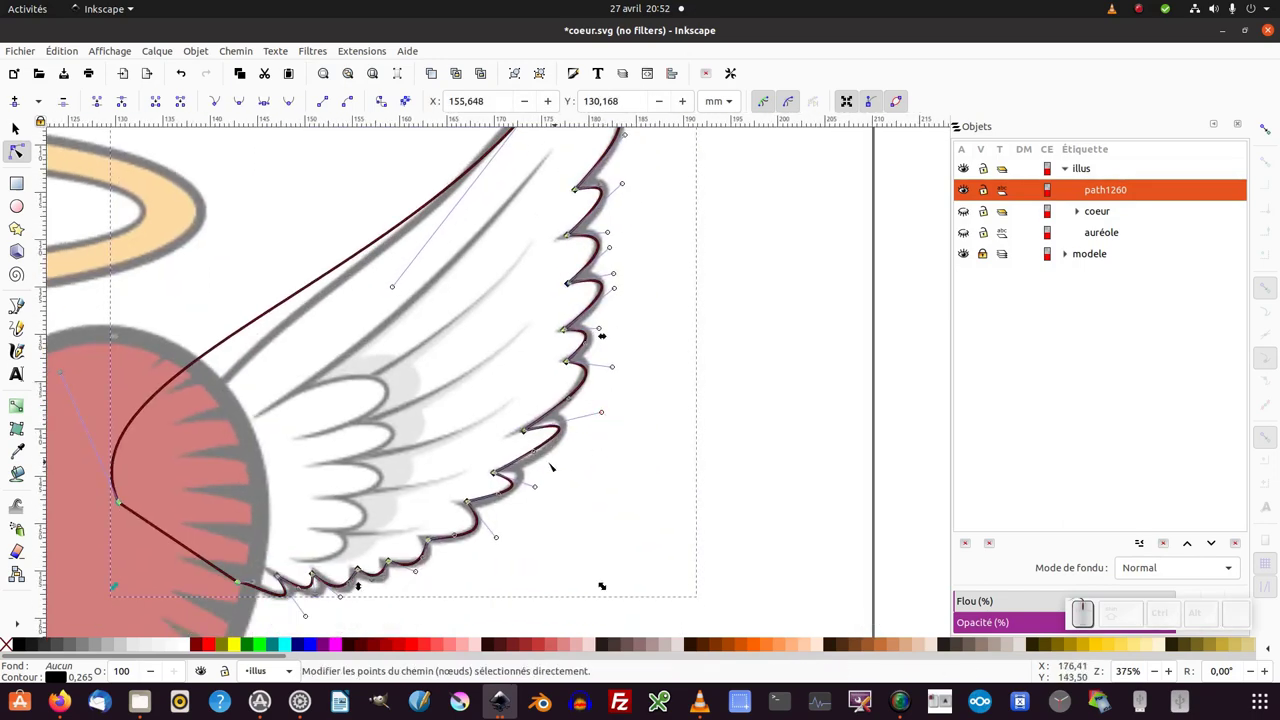
pyautogui.click(536, 449)
pyautogui.click(605, 411)
pyautogui.moveTo(236, 577); pyautogui.dragTo(348, 477)
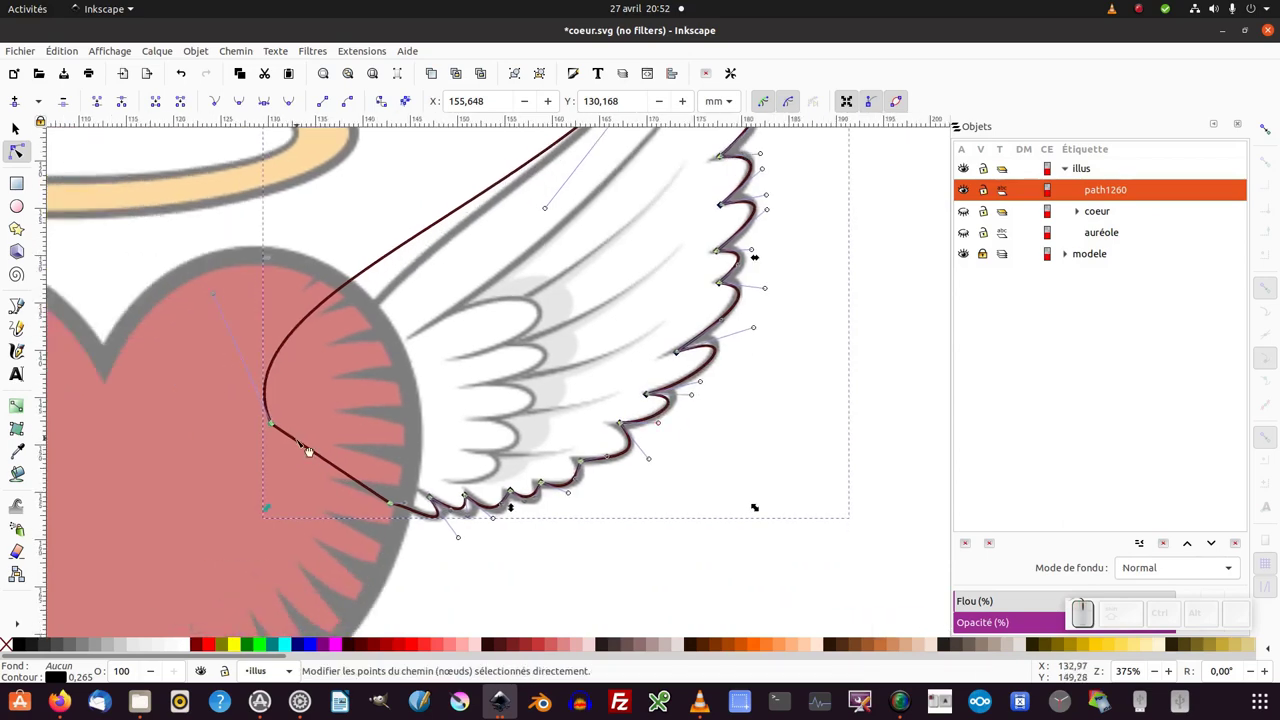
pyautogui.click(389, 499)
pyautogui.click(389, 499)
pyautogui.press('ctrl+z')
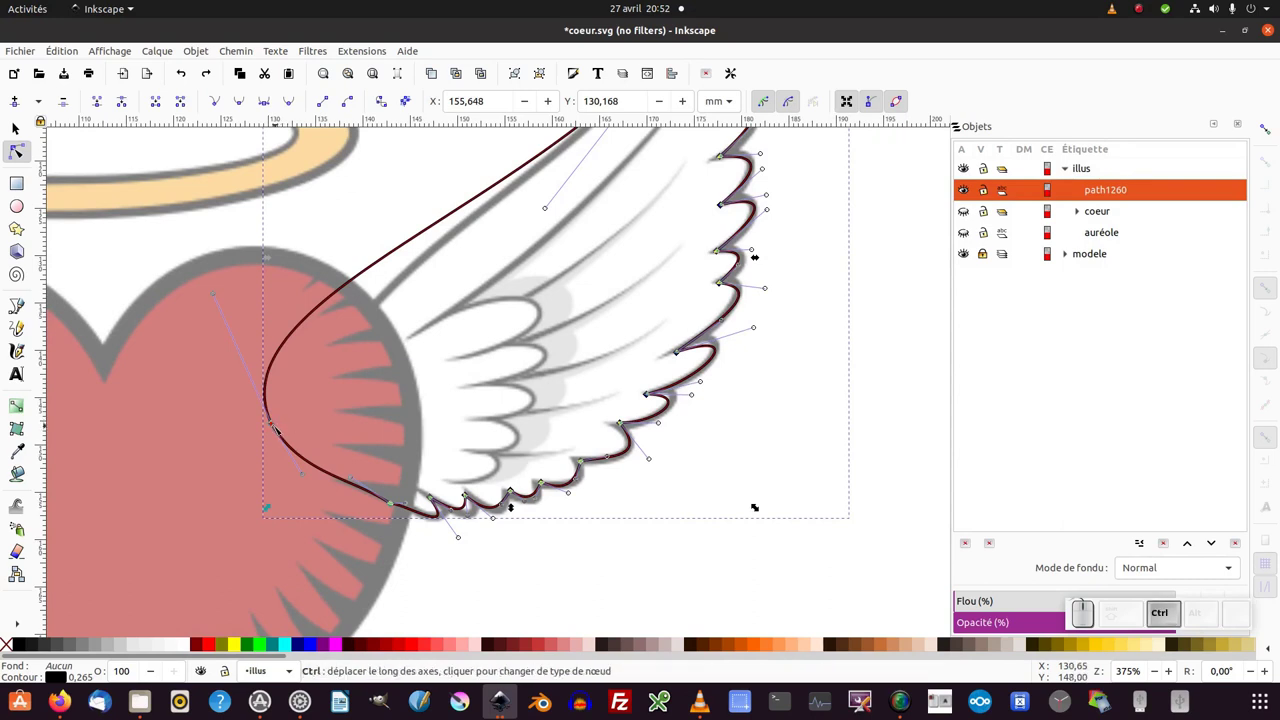
pyautogui.click(281, 429)
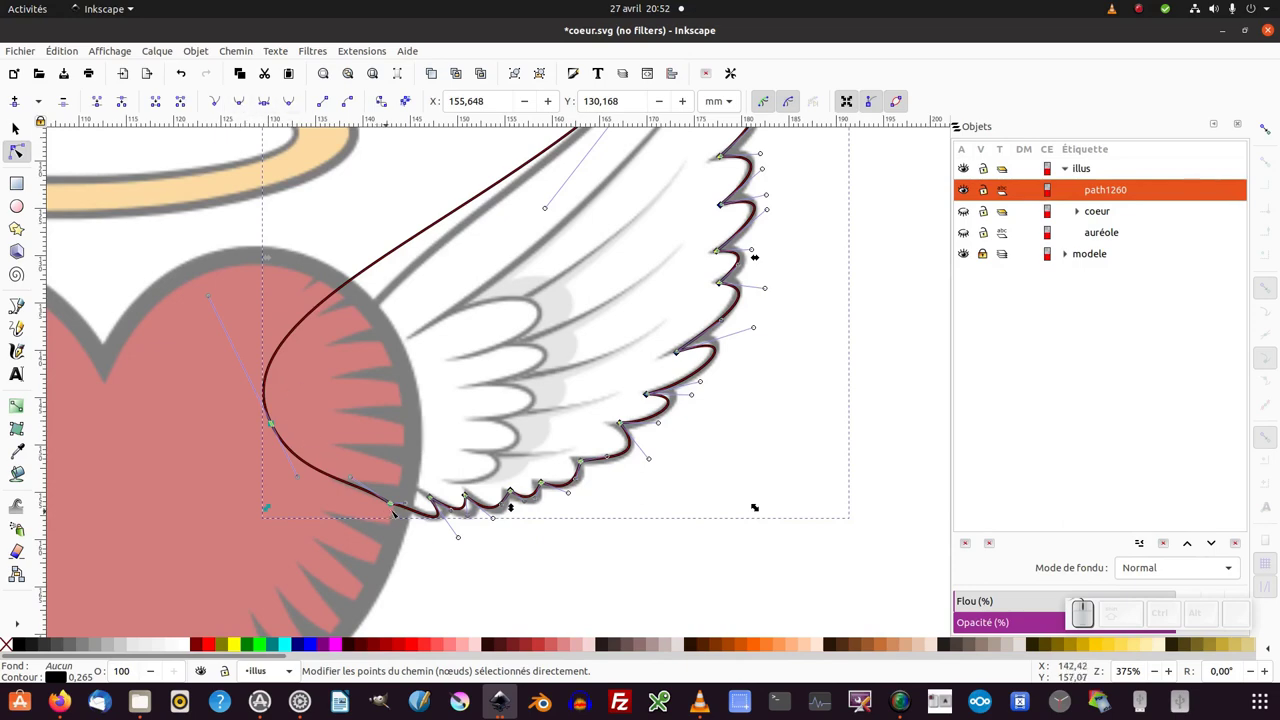
pyautogui.click(393, 503)
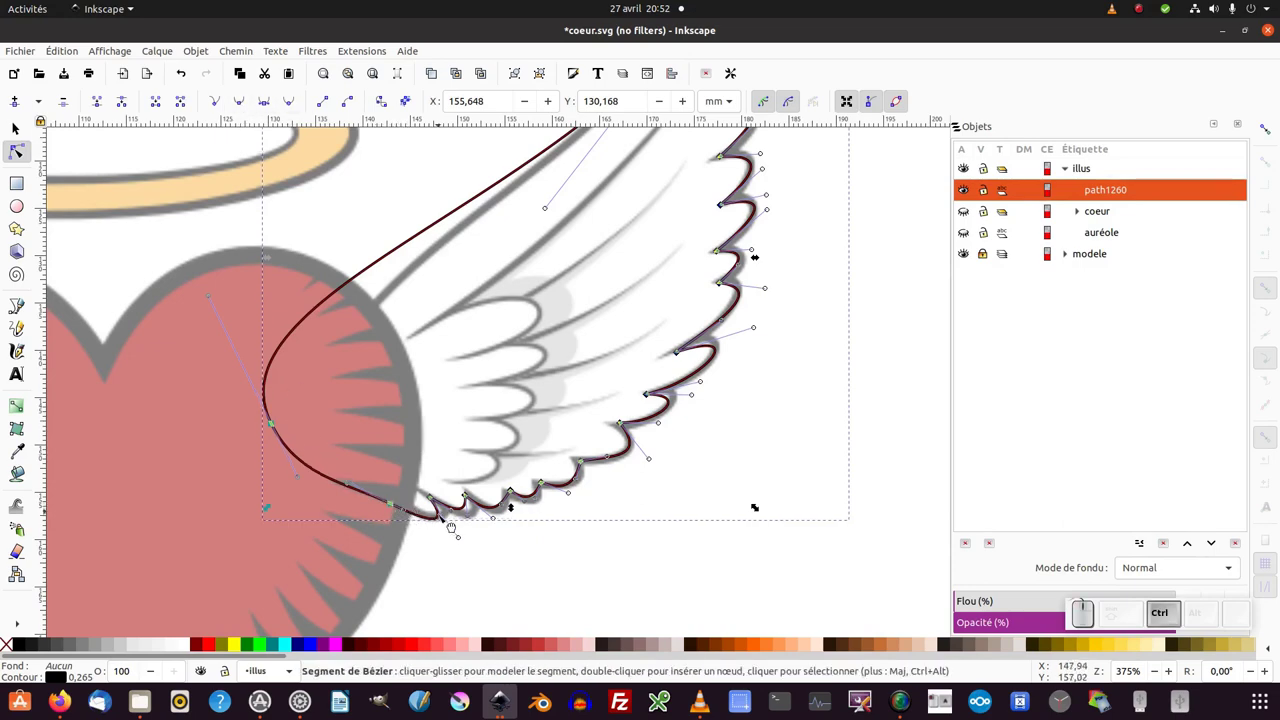
pyautogui.click(440, 517)
pyautogui.click(550, 242)
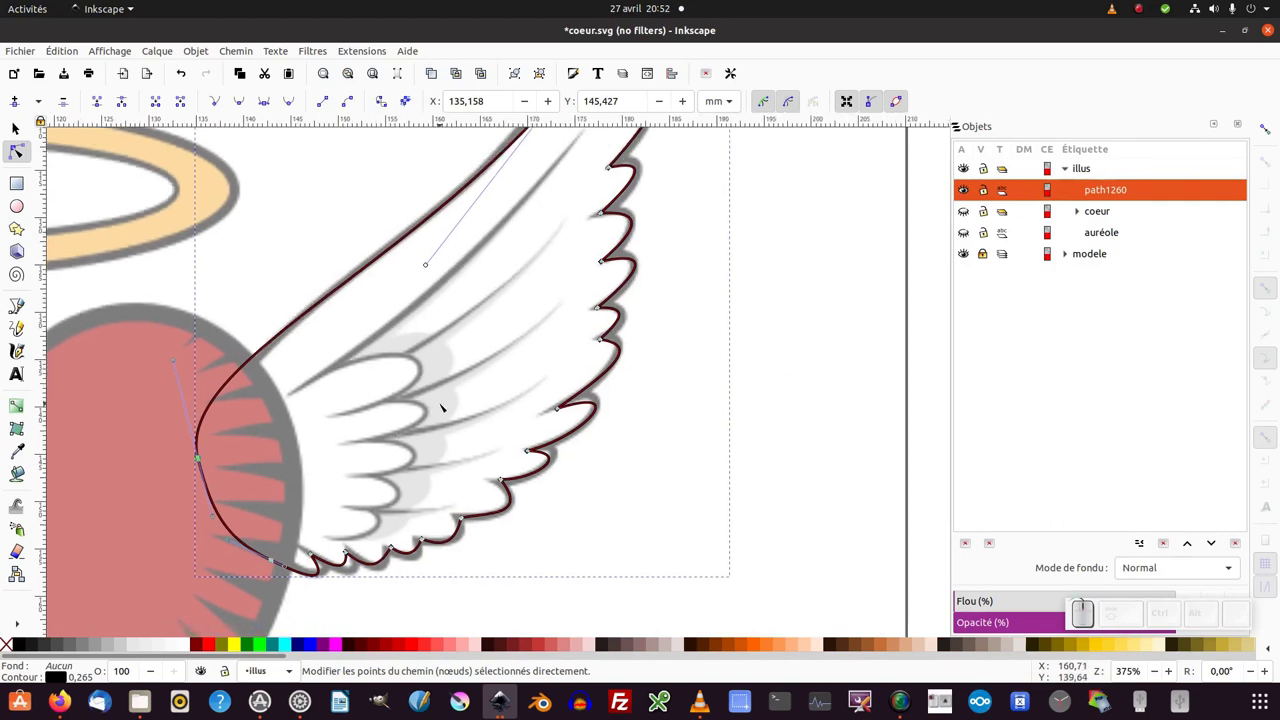
pyautogui.click(488, 351)
# Draw the first three straight feather strokes from the wing's edge toward its base.
pyautogui.press('b')
pyautogui.click(588, 188)
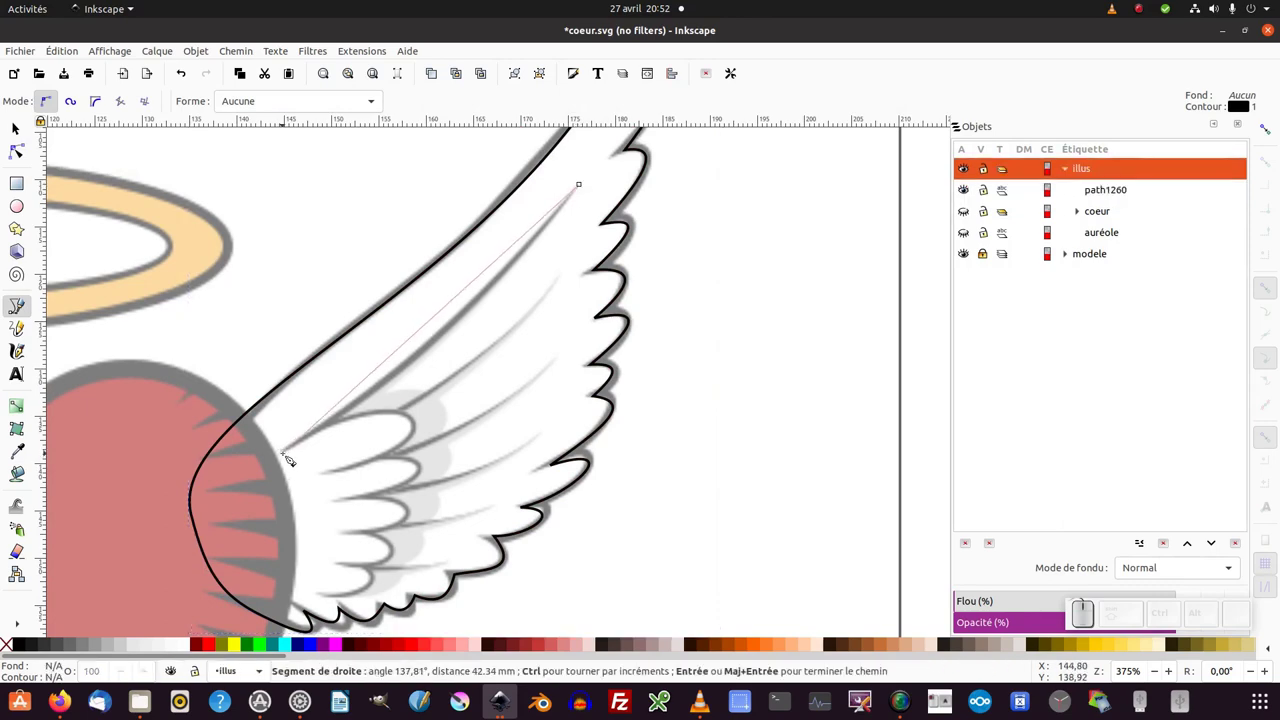
pyautogui.click(292, 458)
pyautogui.press('Return')
pyautogui.click(569, 282)
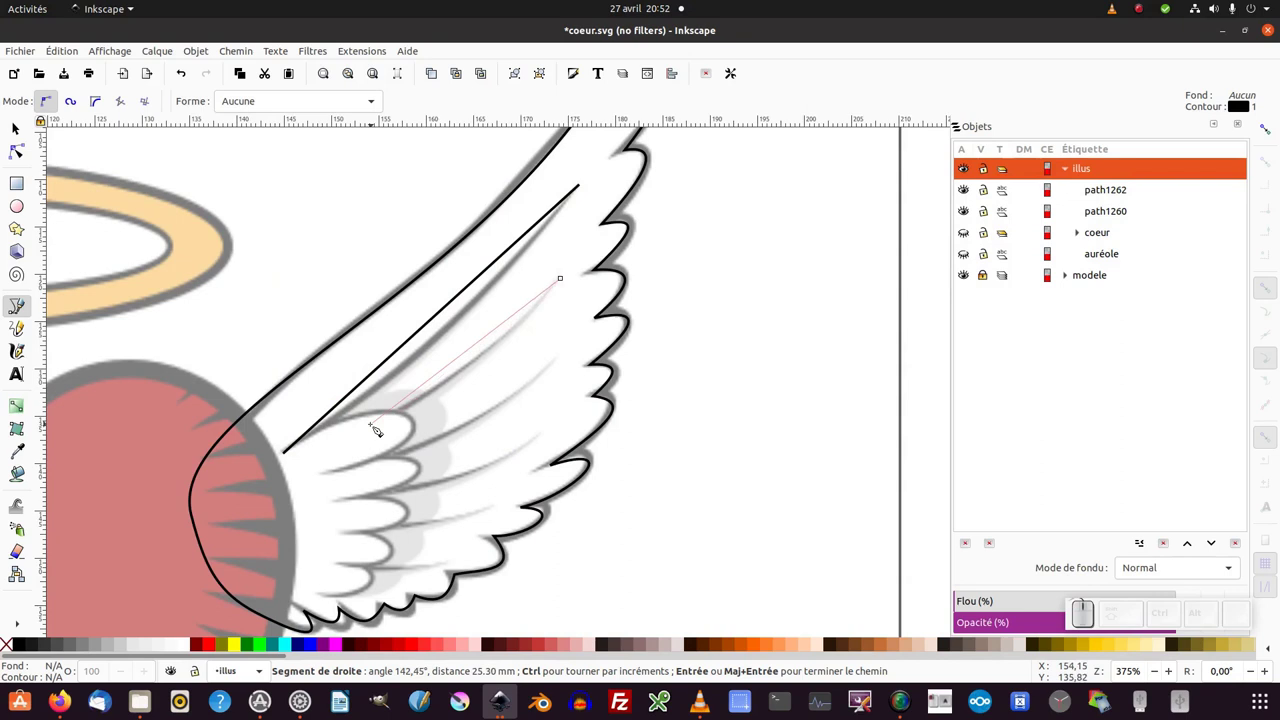
pyautogui.click(379, 430)
pyautogui.press('Return')
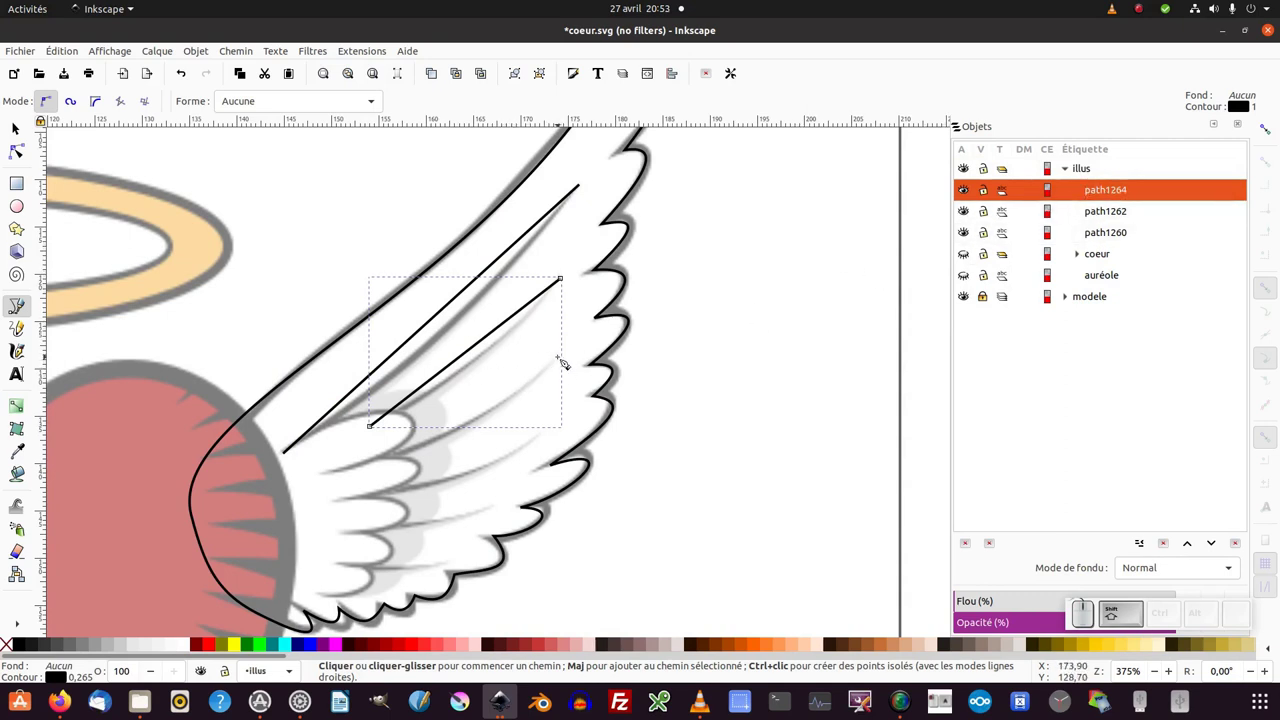
pyautogui.click(567, 361)
pyautogui.click(363, 475)
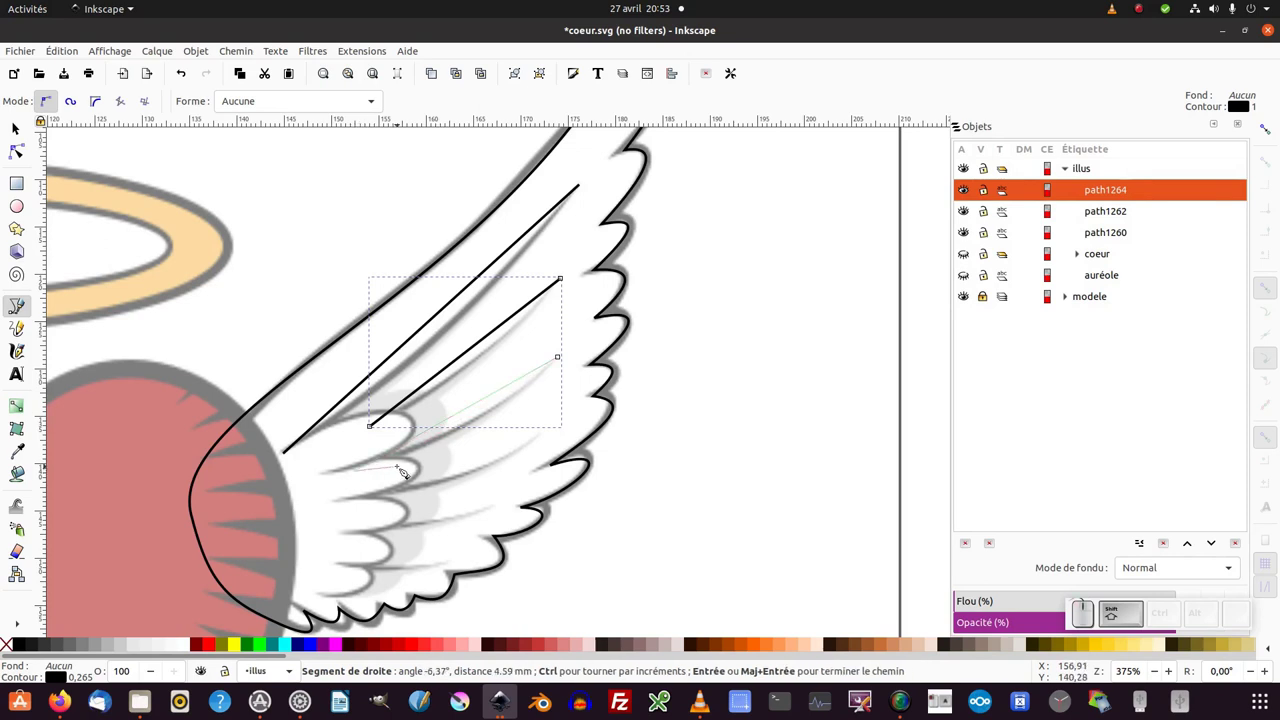
pyautogui.press('shift+Return')
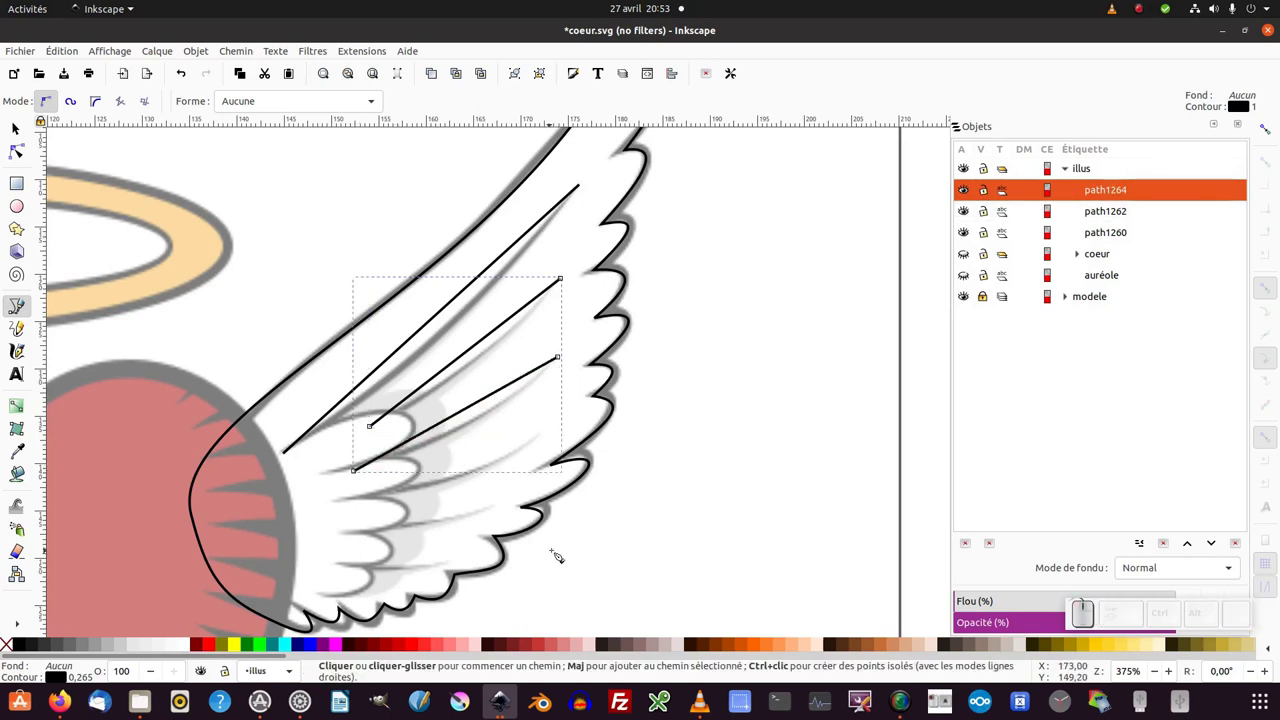
# Add two more feather strokes and a short line along the lowest feather in the same path.
pyautogui.click(549, 436)
pyautogui.click(357, 508)
pyautogui.press('shift+Return')
pyautogui.click(505, 512)
pyautogui.click(353, 544)
pyautogui.press('Return')
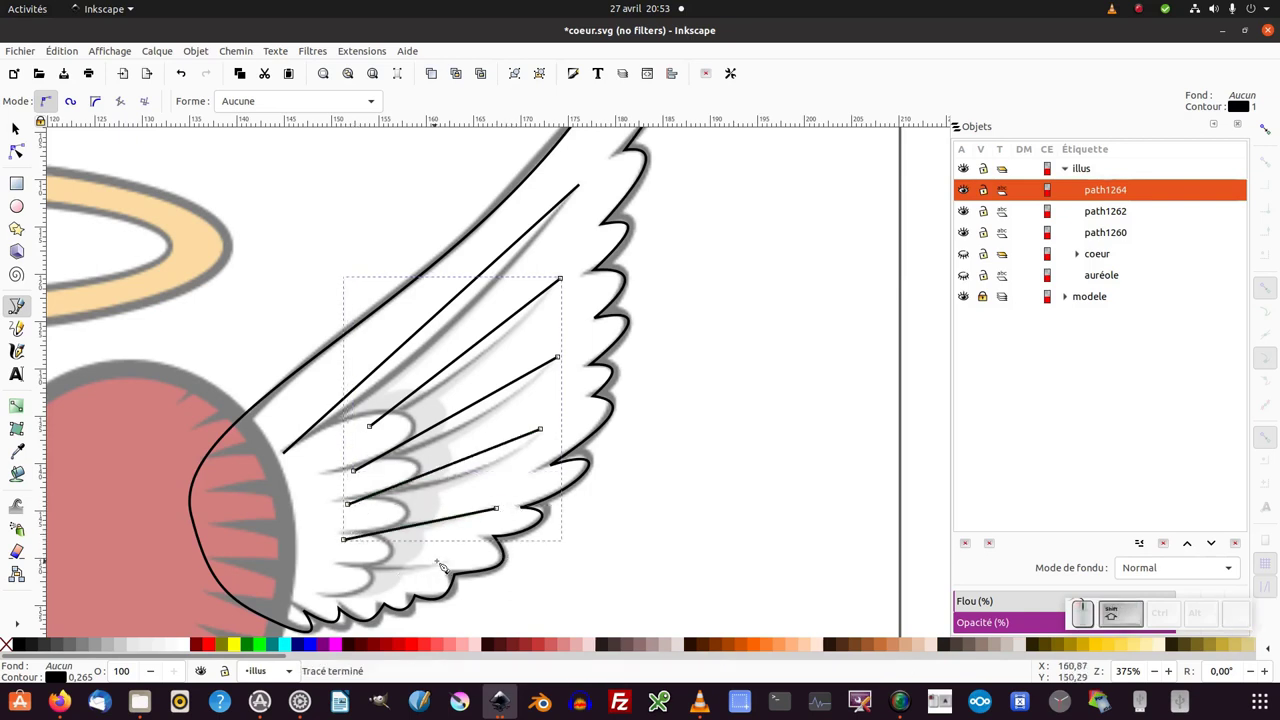
pyautogui.click(455, 567)
pyautogui.click(354, 573)
pyautogui.press('Return')
pyautogui.press('F2')
# Turn the feather segments into curves and bend them into gentle arcs following the wing.
pyautogui.click(480, 347)
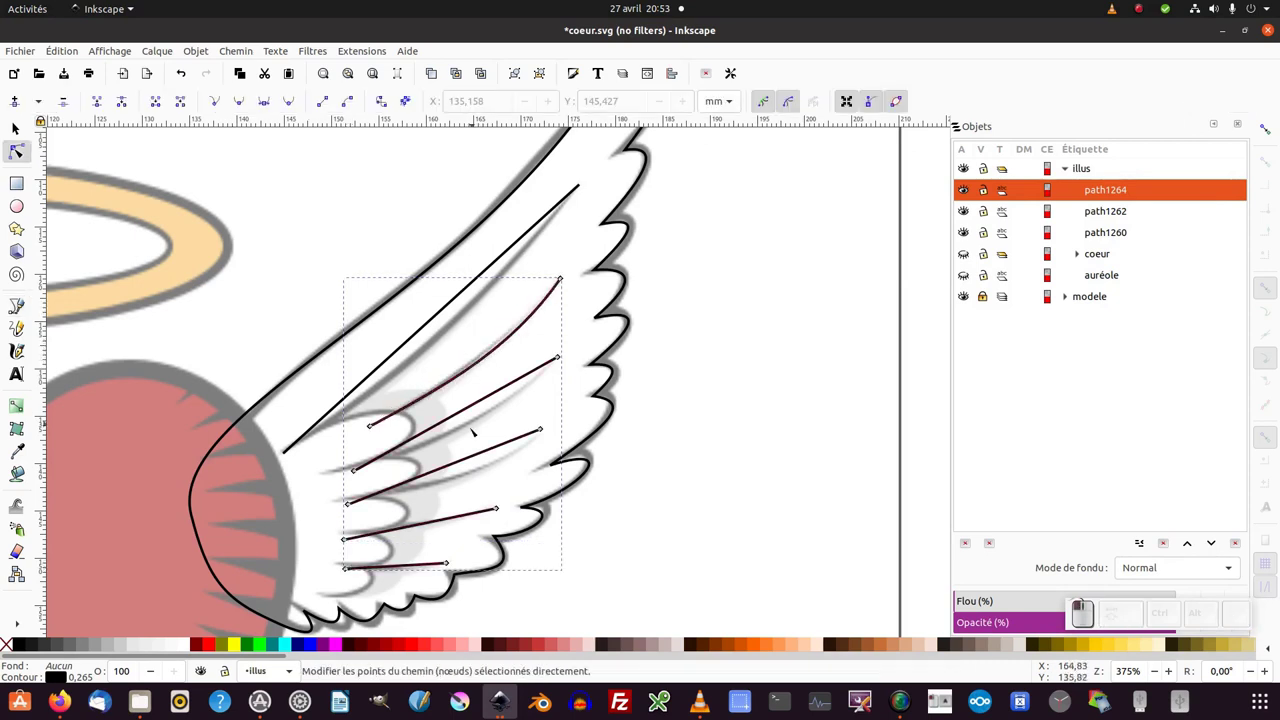
pyautogui.click(466, 413)
pyautogui.scroll(-3)
pyautogui.click(461, 462)
pyautogui.click(344, 537)
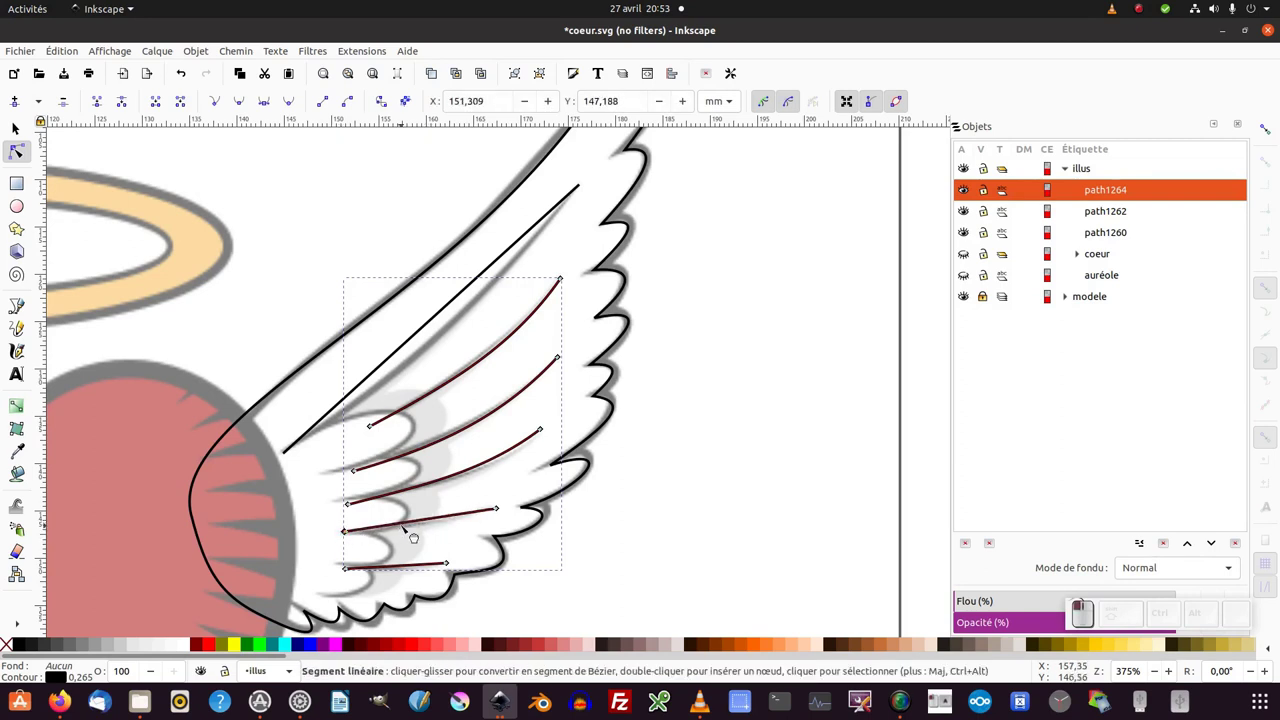
pyautogui.click(403, 523)
pyautogui.click(402, 561)
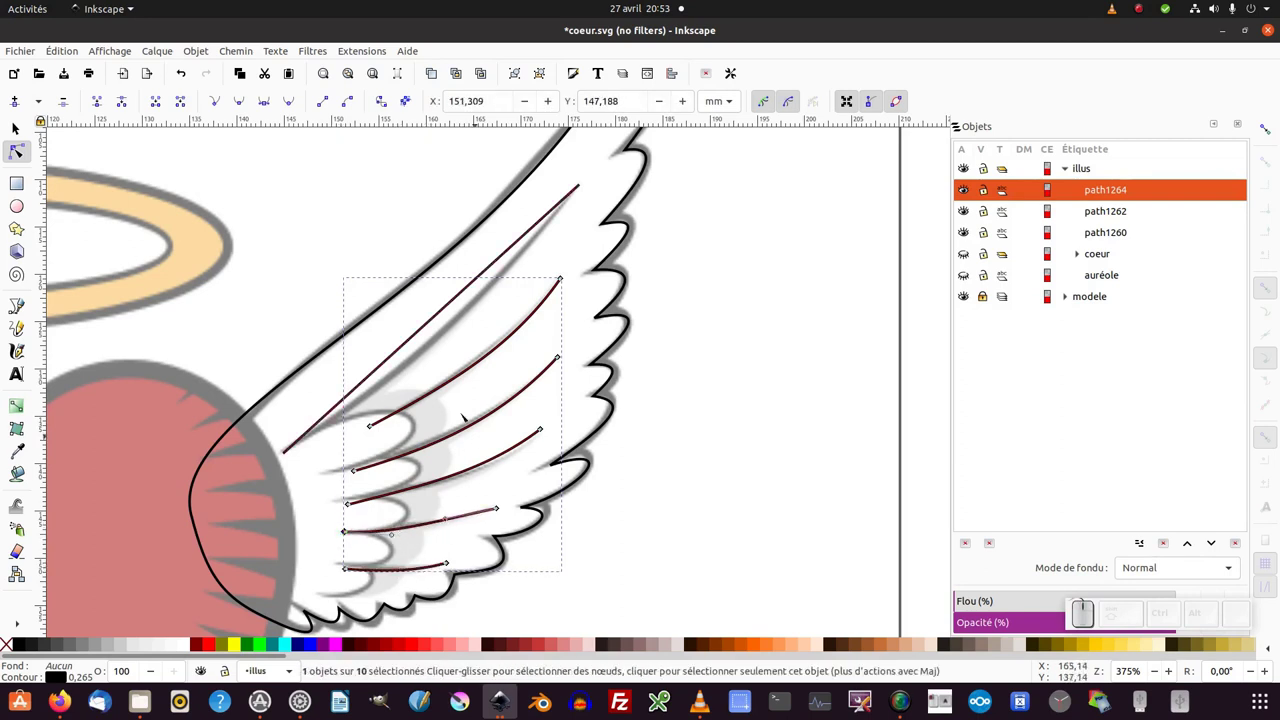
pyautogui.click(513, 336)
pyautogui.click(509, 336)
pyautogui.click(244, 48)
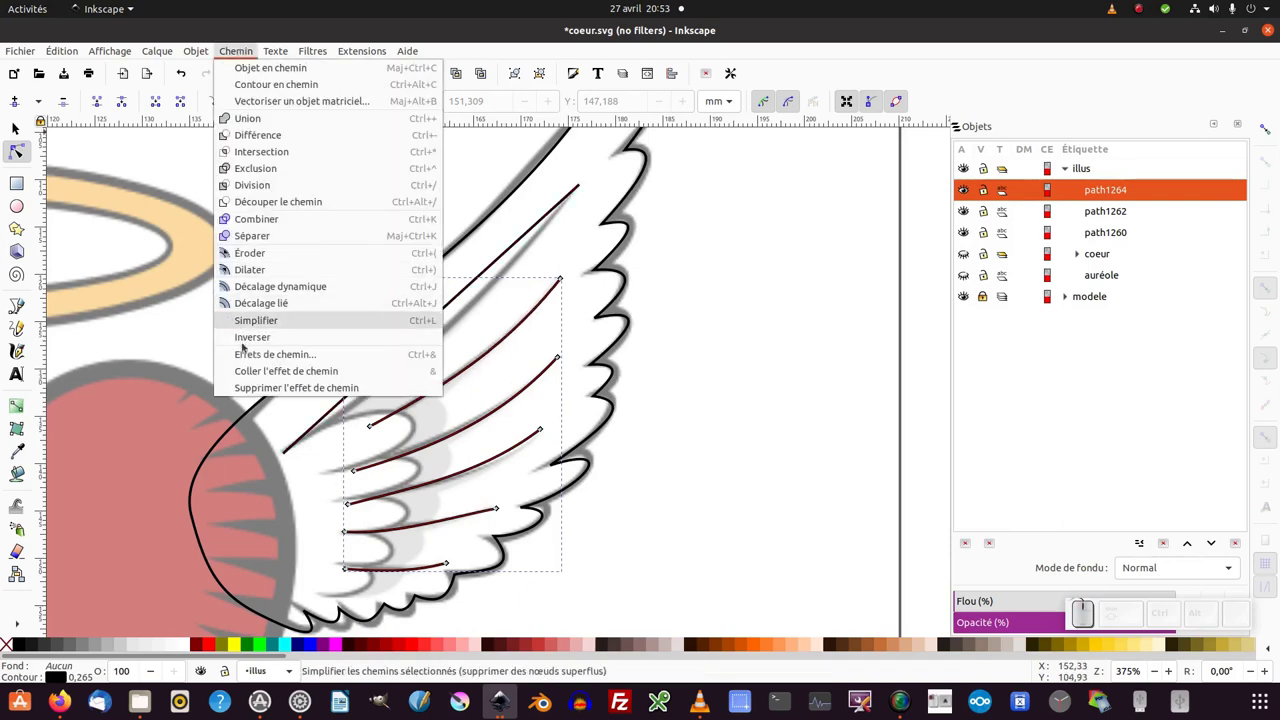
pyautogui.click(254, 363)
# Add the Motif suivant un chemin path effect to the curved feather lines, searching 'mot'.
pyautogui.click(748, 451)
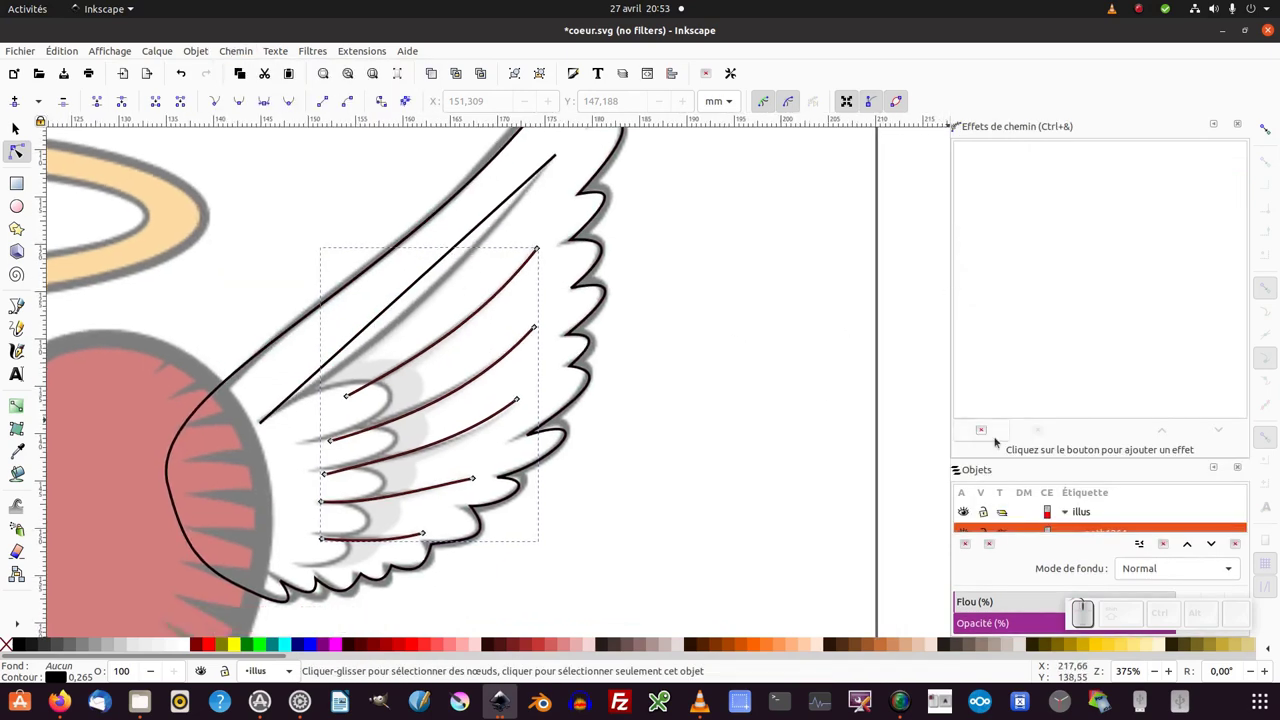
pyautogui.click(996, 428)
pyautogui.click(242, 215)
pyautogui.click(1044, 199)
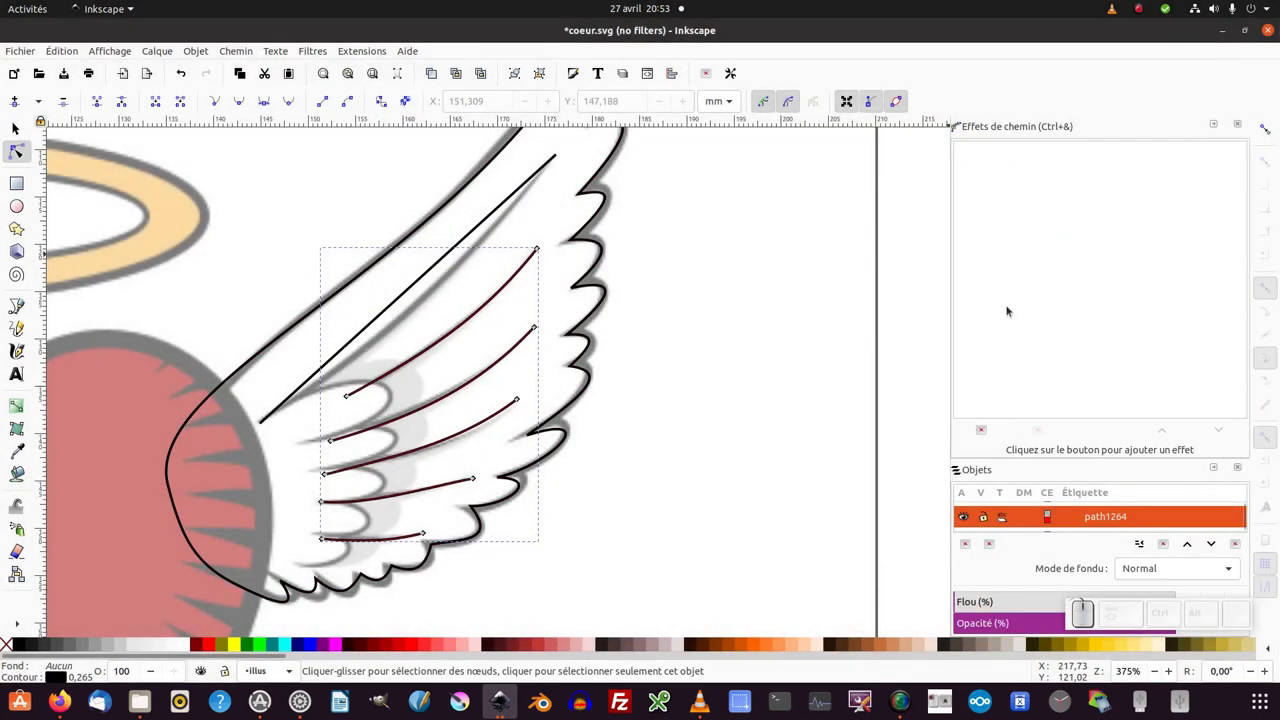
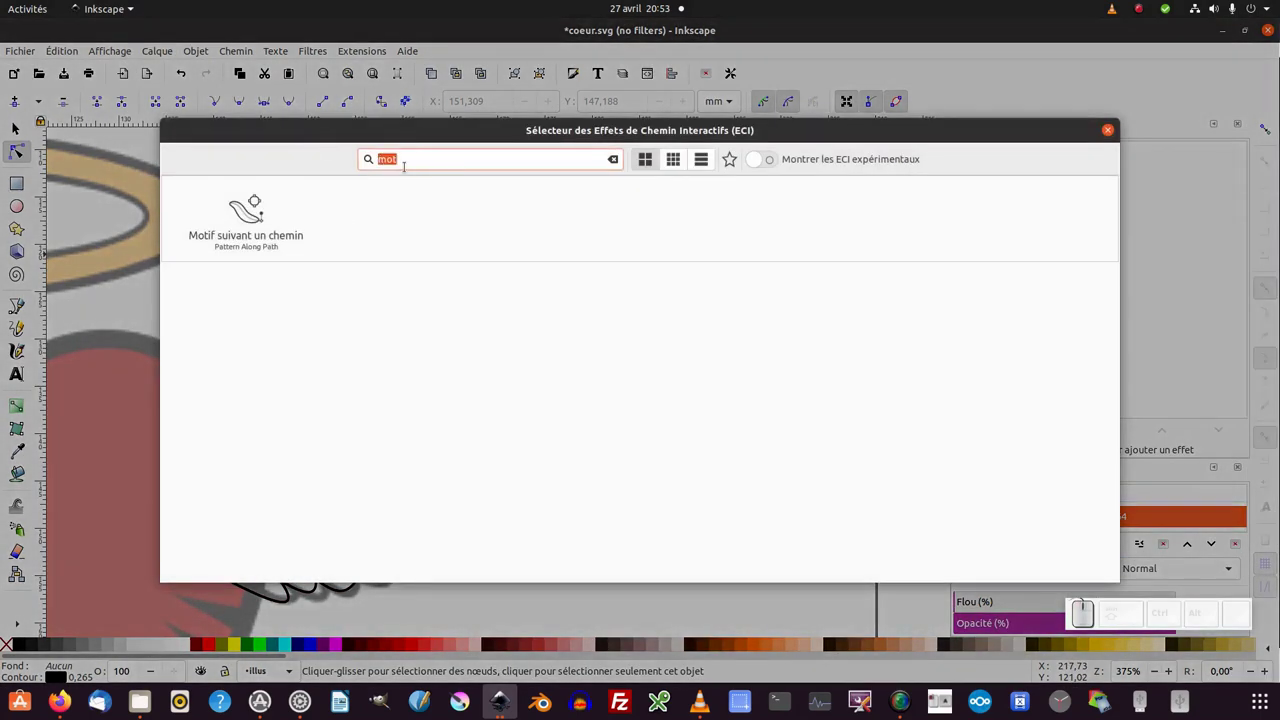
pyautogui.press('BackSpace')
pyautogui.click(248, 200)
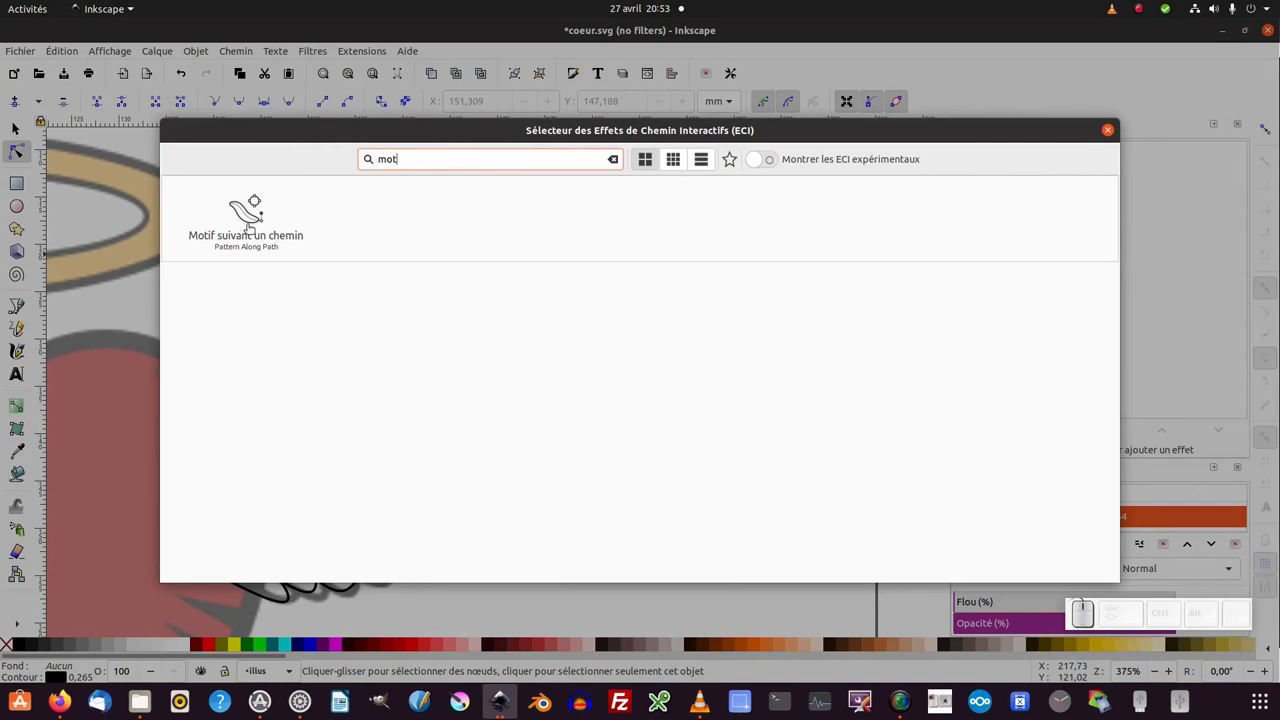
pyautogui.click(20, 622)
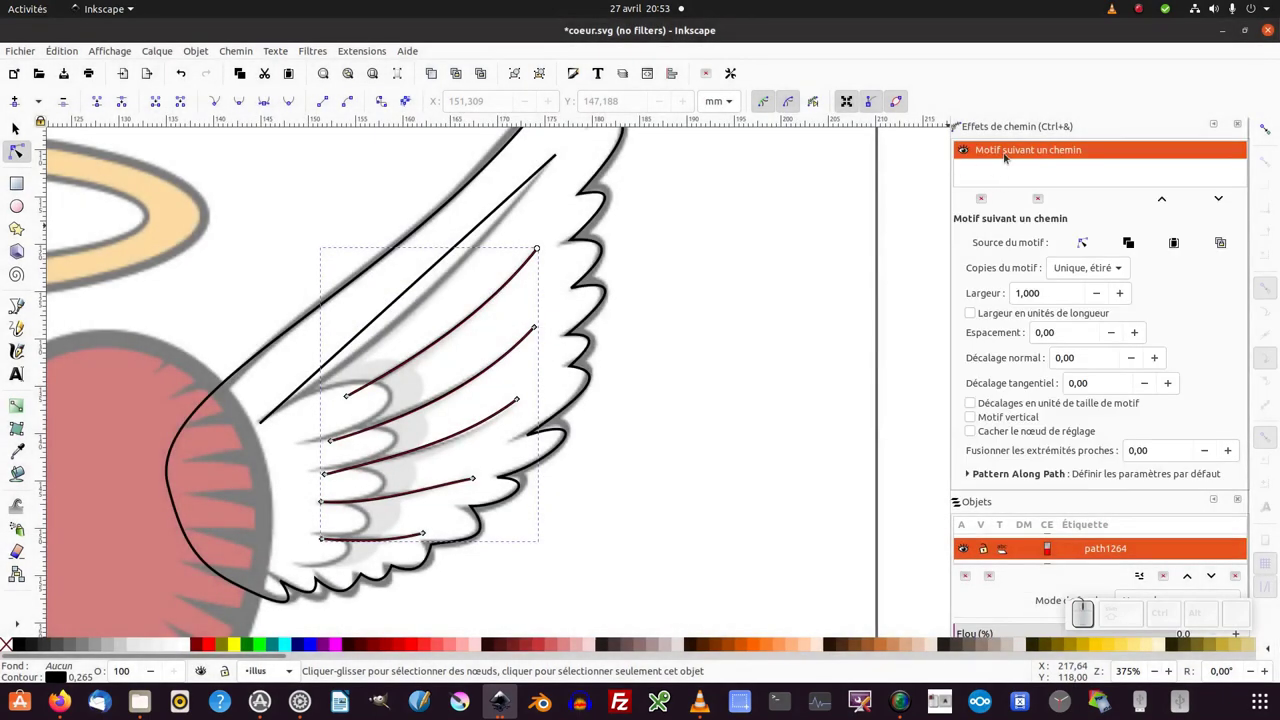
pyautogui.middleClick(619, 410)
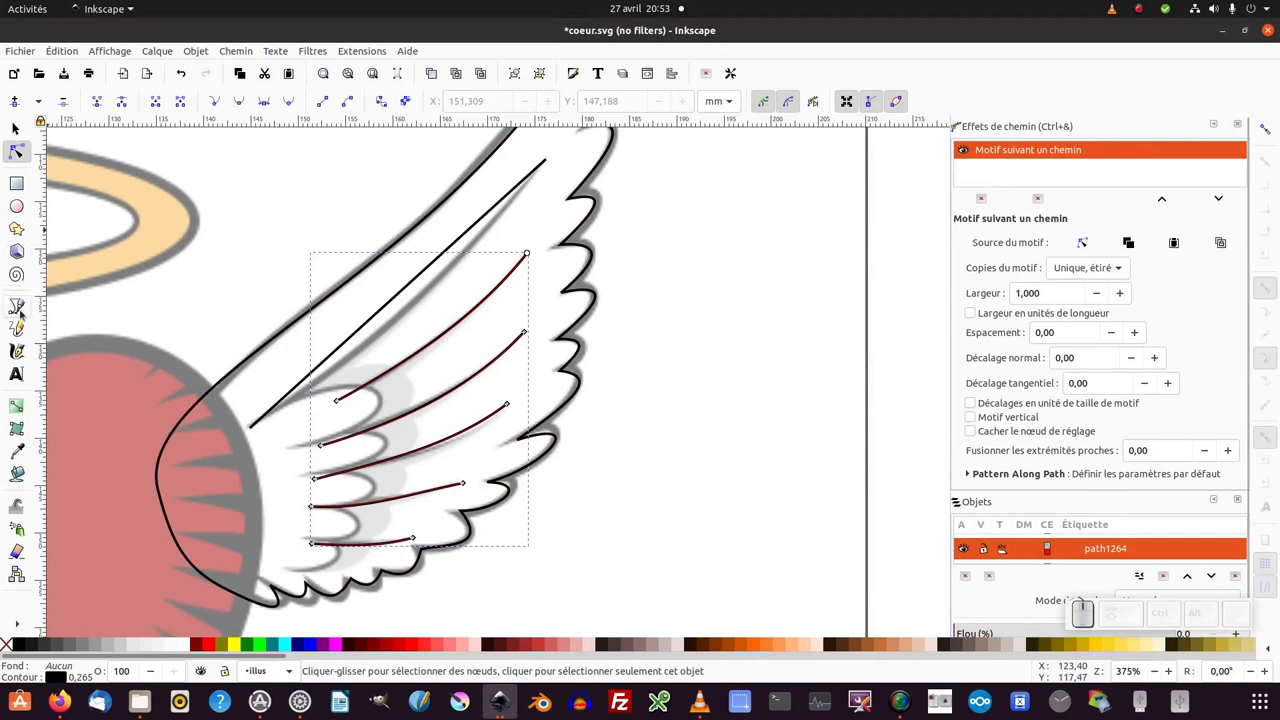
# Draw a small closed triangle with the Bezier pen to the right of the wing.
pyautogui.click(23, 310)
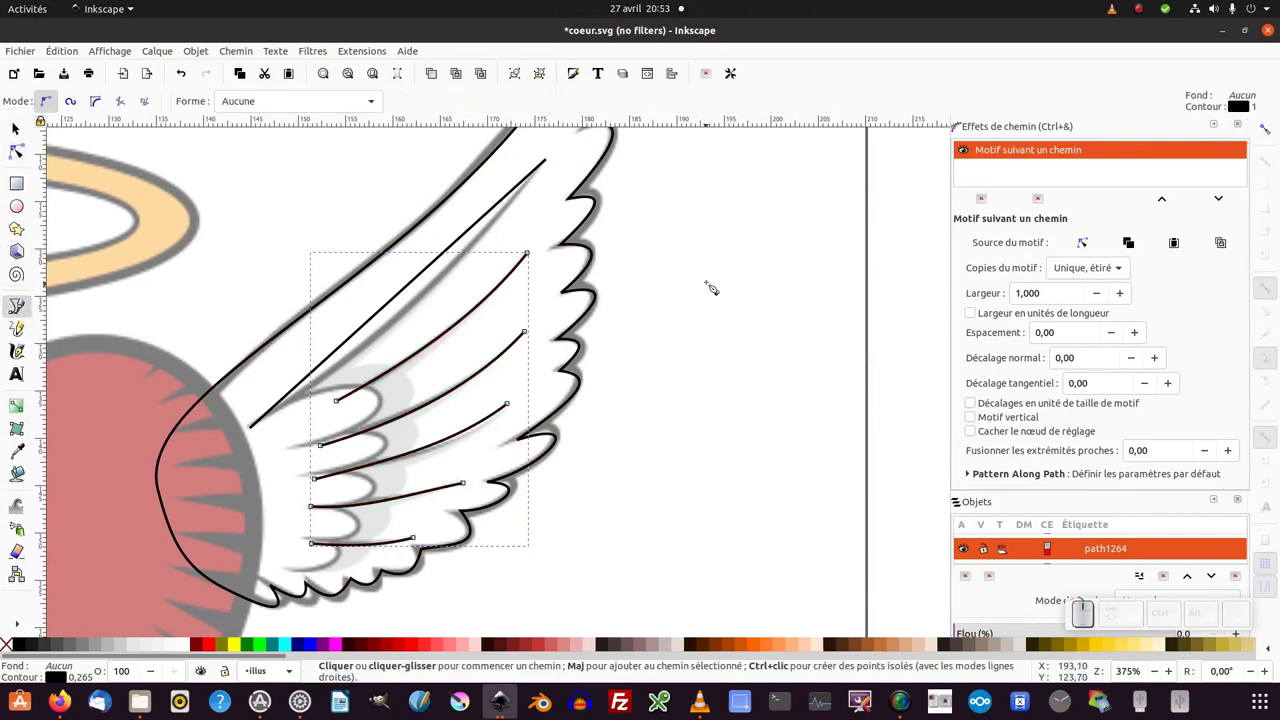
pyautogui.click(699, 257)
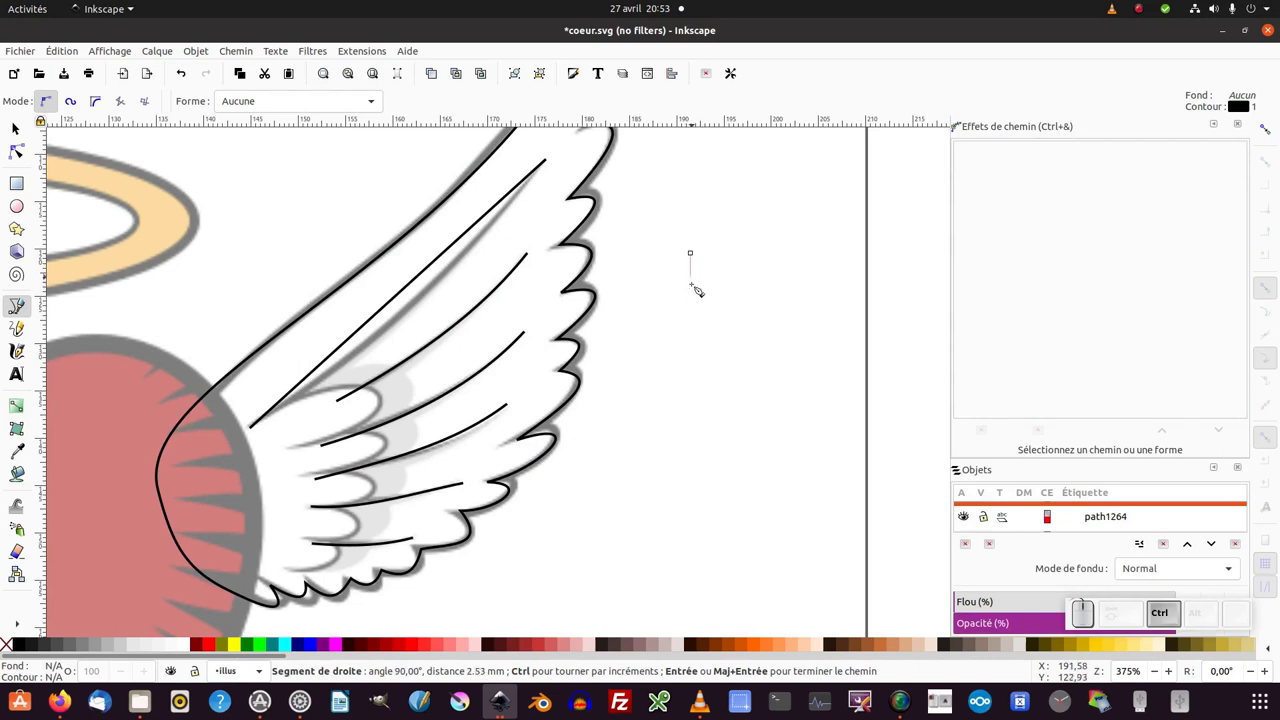
pyautogui.click(697, 312)
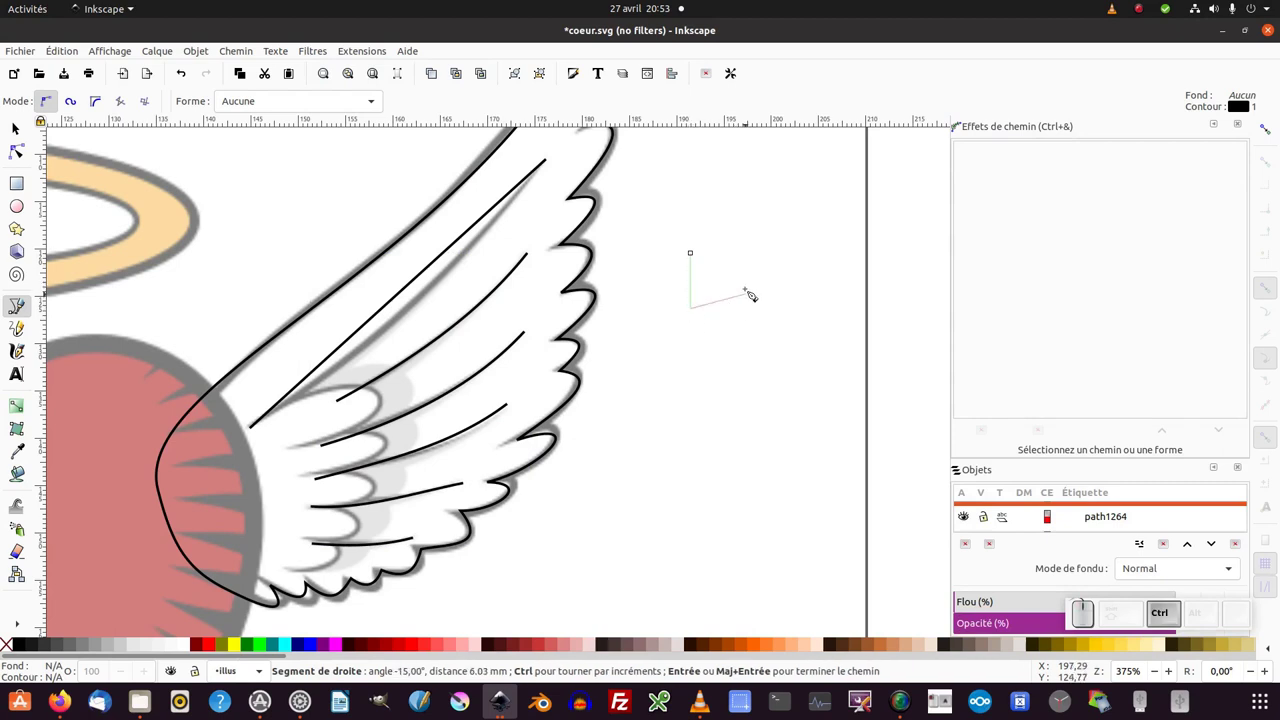
pyautogui.click(752, 287)
pyautogui.click(701, 257)
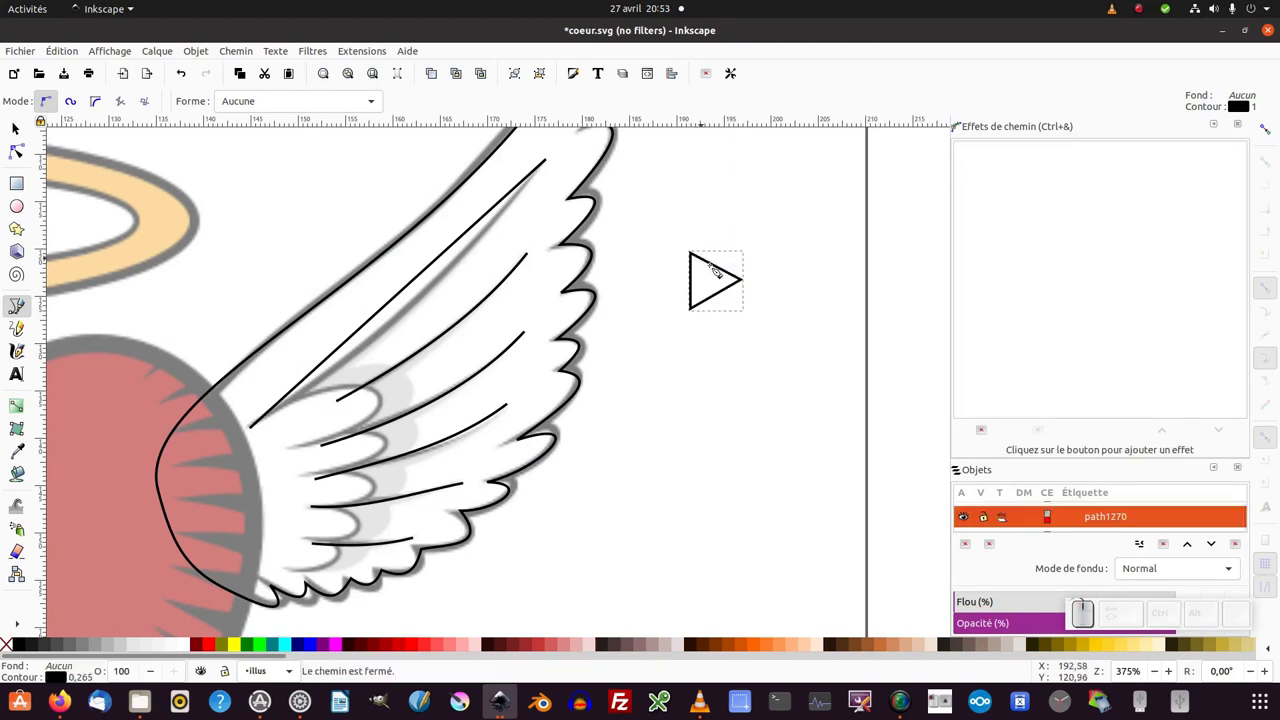
# Copy the triangle as the pattern source and reselect the feather strokes path.
pyautogui.press('F1')
pyautogui.press('ctrl+c')
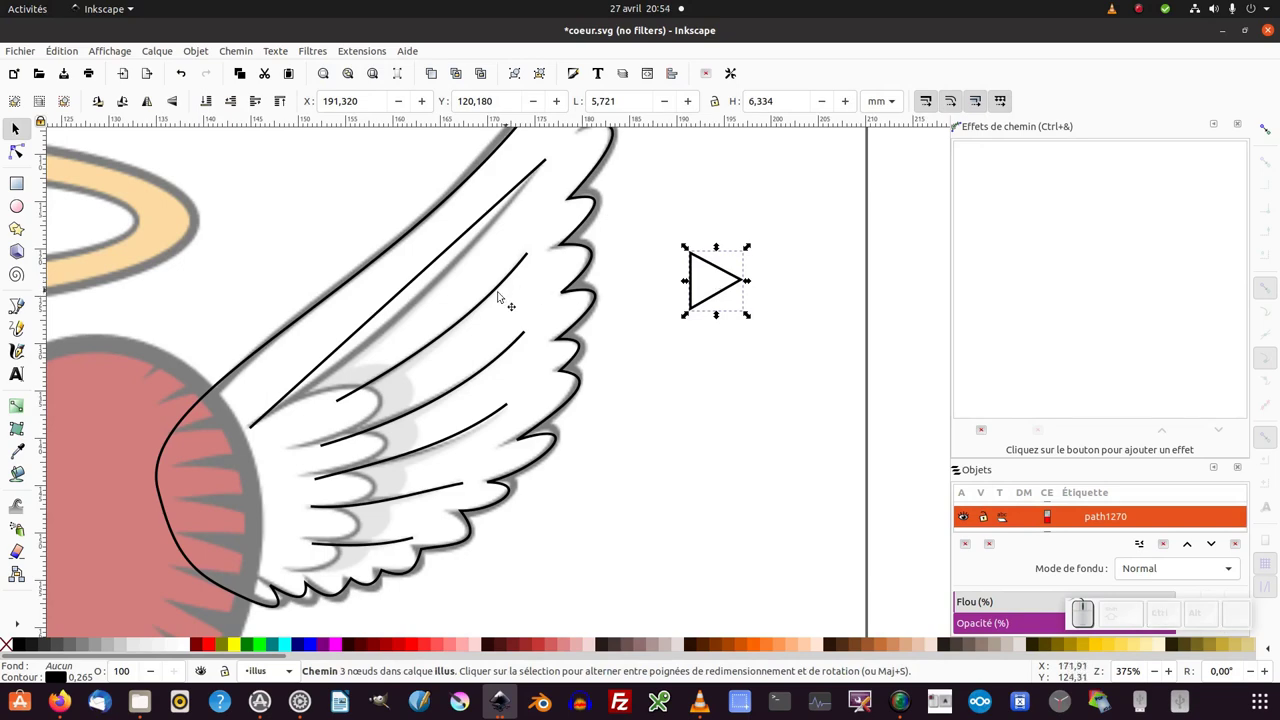
pyautogui.click(504, 299)
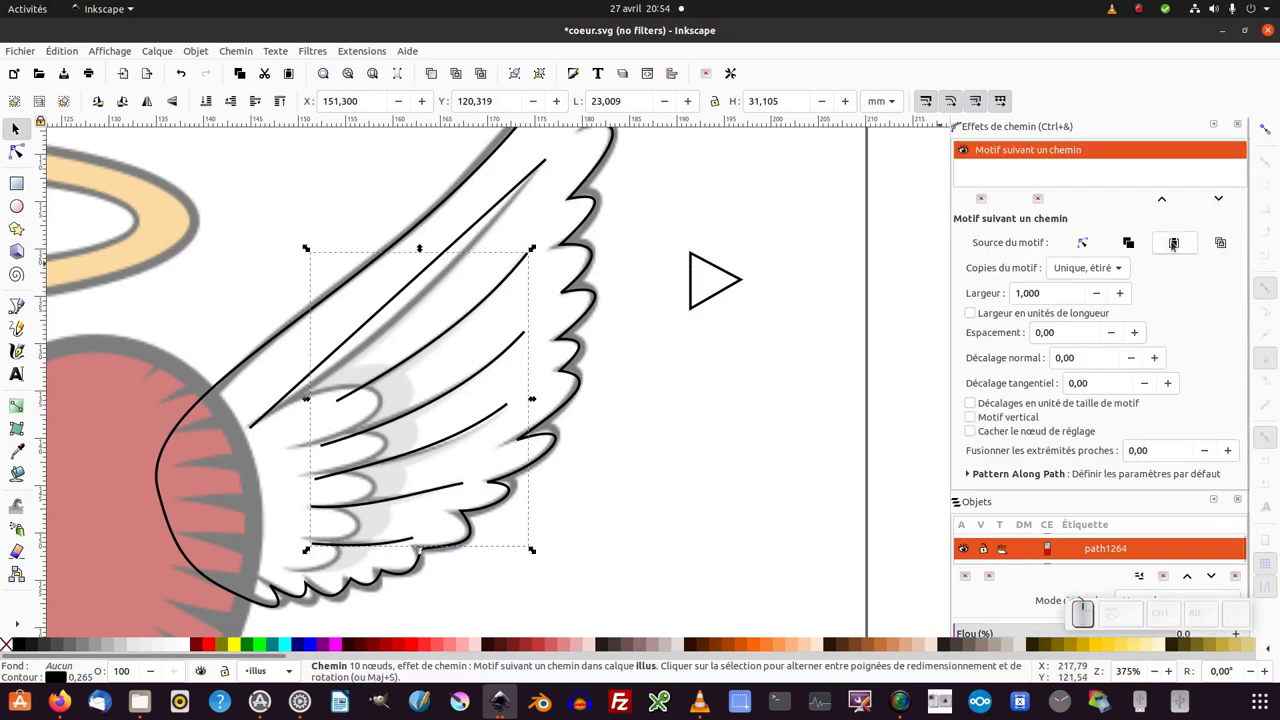
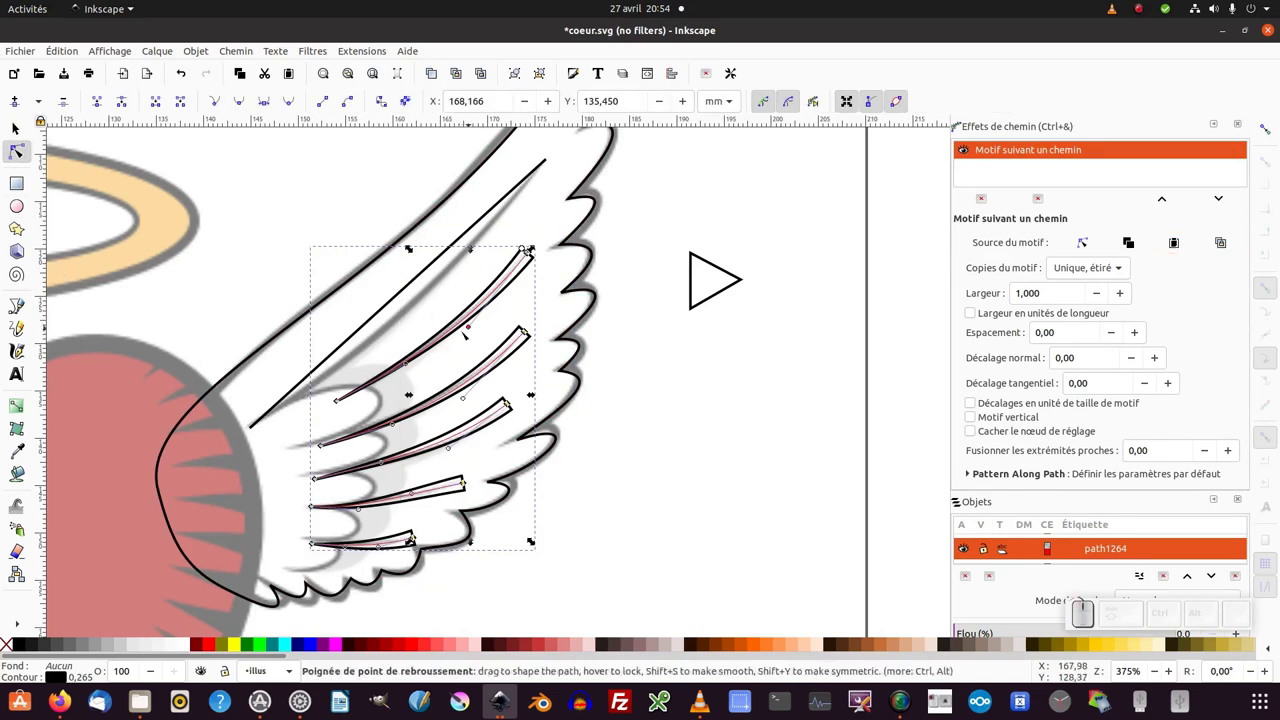
# Paste the triangle as pattern, reverse the feather path, fill it black with no outline.
pyautogui.moveTo(560, 319); pyautogui.dragTo(308, 152)
pyautogui.click(244, 60)
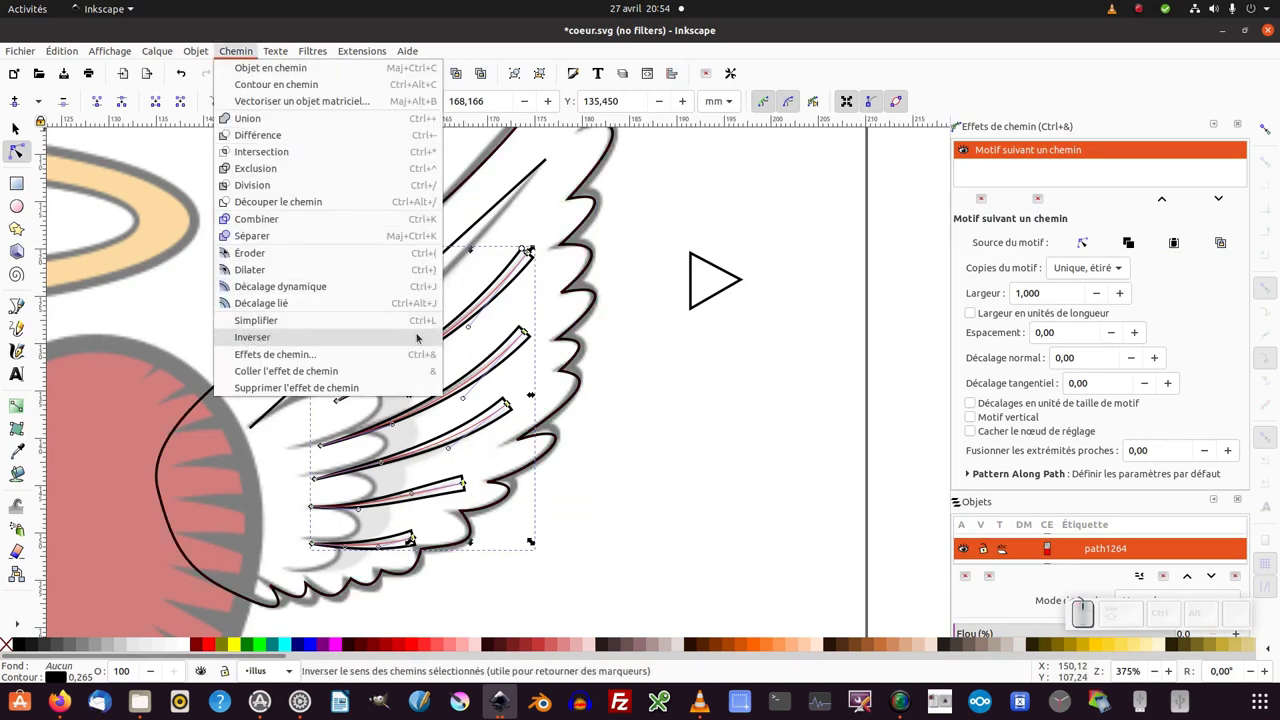
pyautogui.click(410, 342)
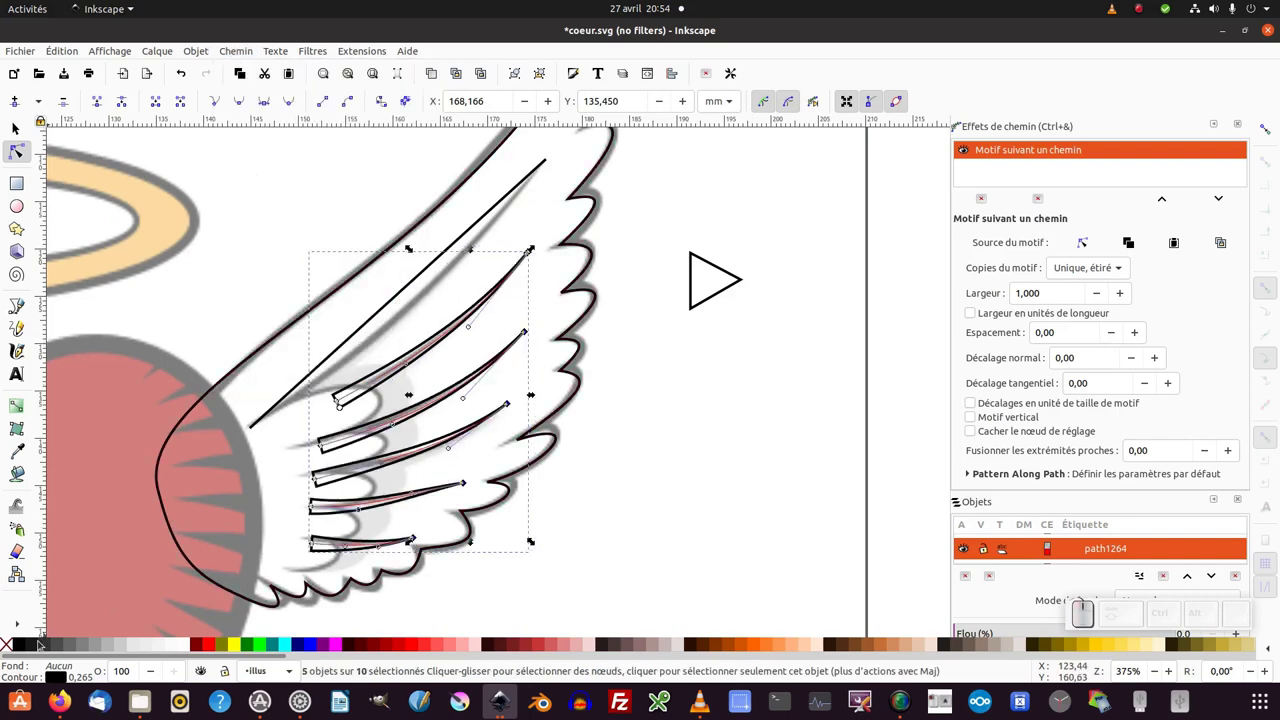
pyautogui.click(25, 650)
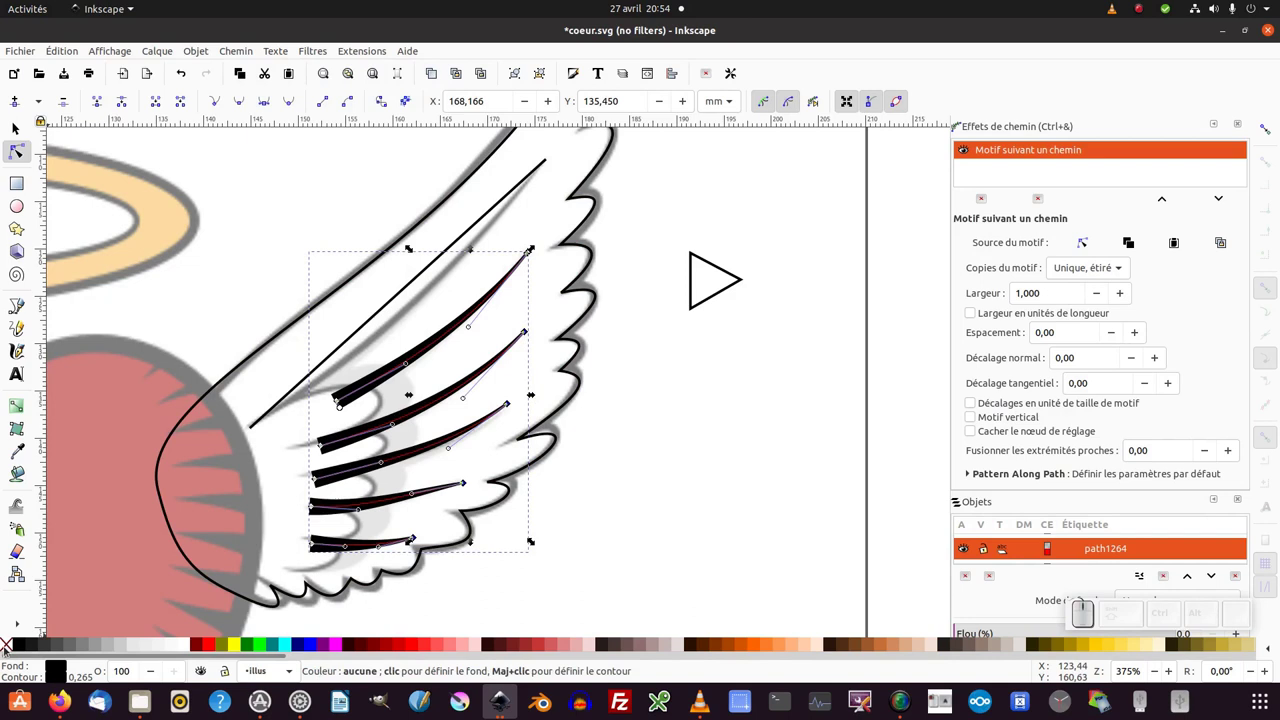
pyautogui.middleClick(10, 649)
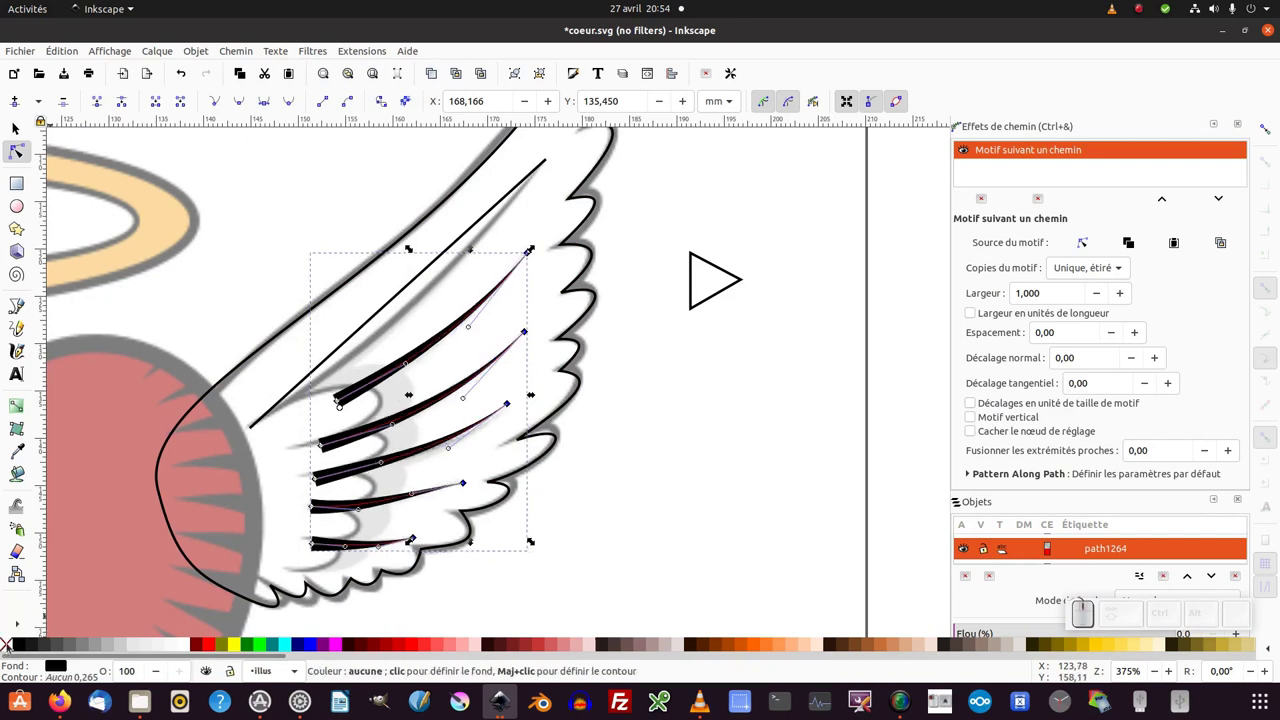
# Narrow the tapered feather strokes to 0.690 width and select the long top feather line.
pyautogui.middleClick(454, 483)
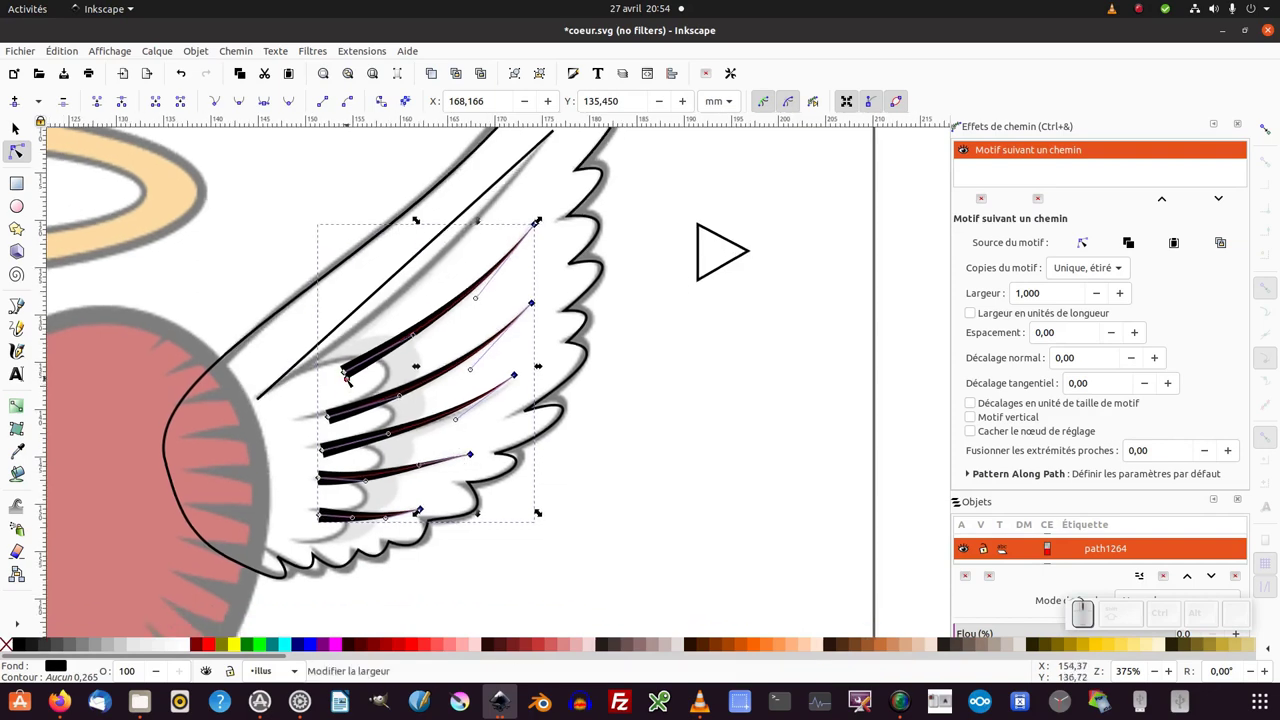
pyautogui.moveTo(348, 377); pyautogui.dragTo(420, 329)
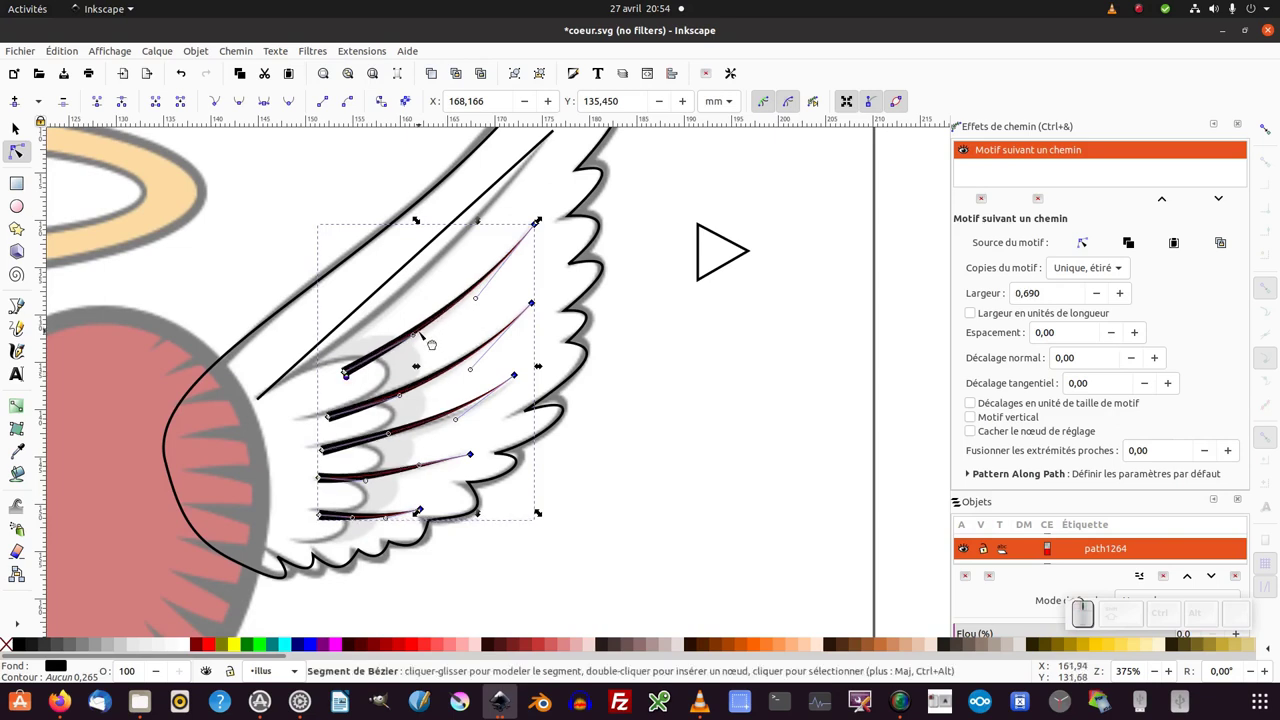
pyautogui.click(414, 332)
pyautogui.middleClick(650, 428)
pyautogui.click(412, 285)
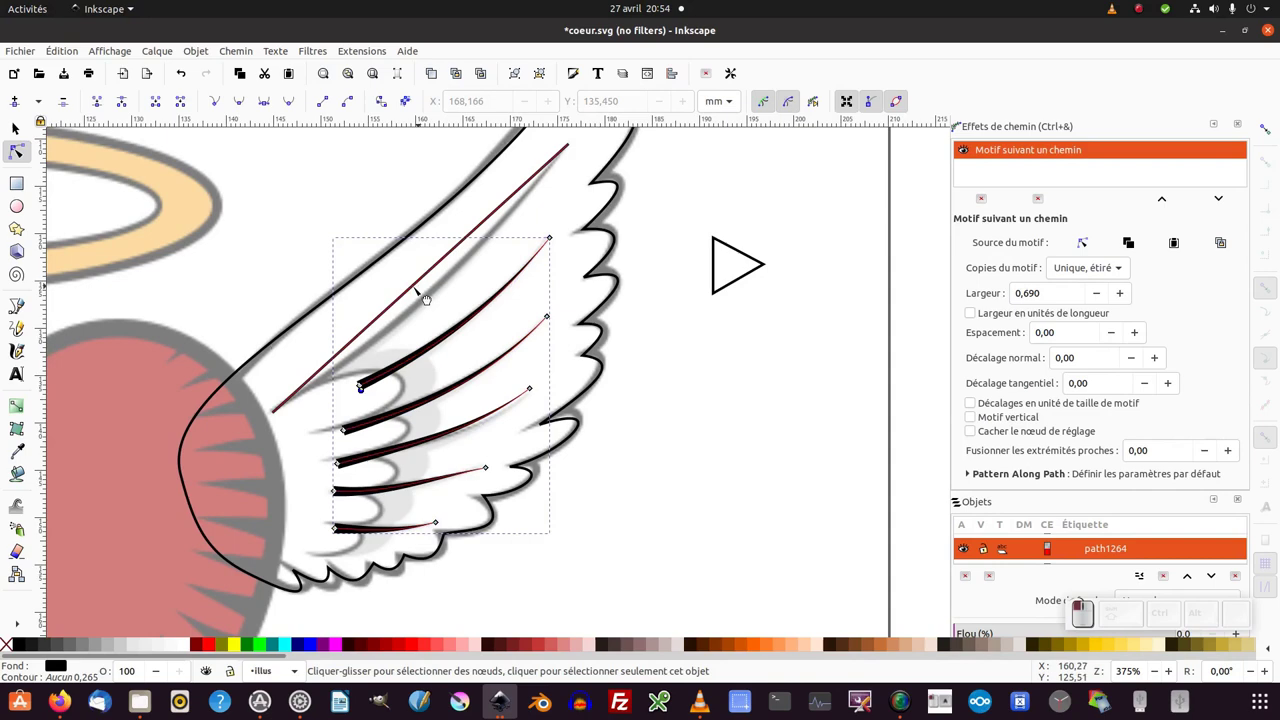
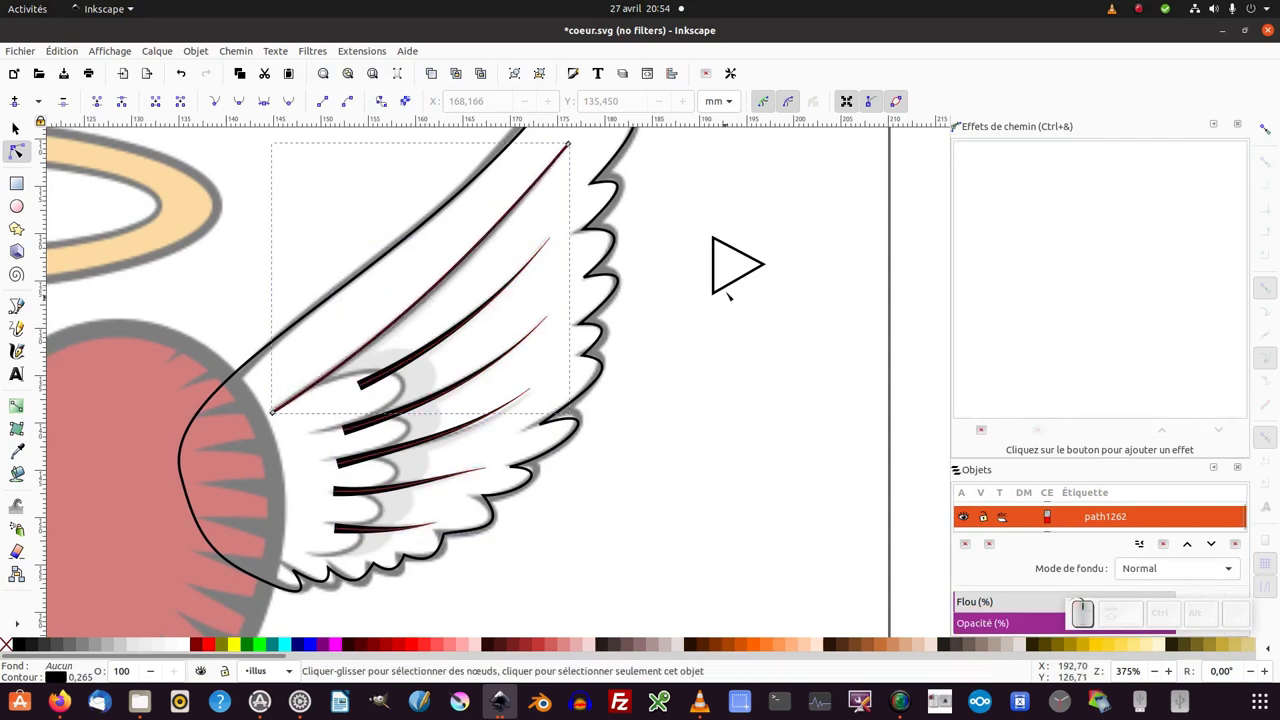
# Draw a short straight line with the Bezier pen right of the wing.
pyautogui.click(716, 268)
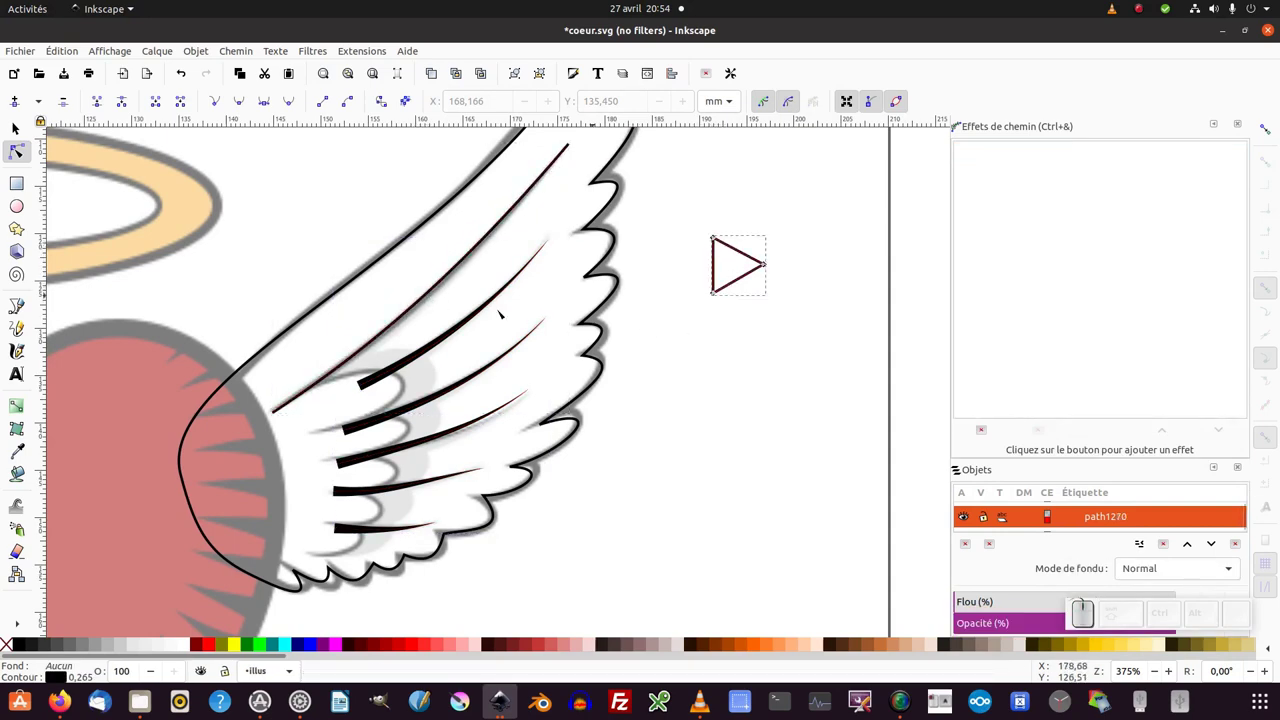
pyautogui.click(21, 308)
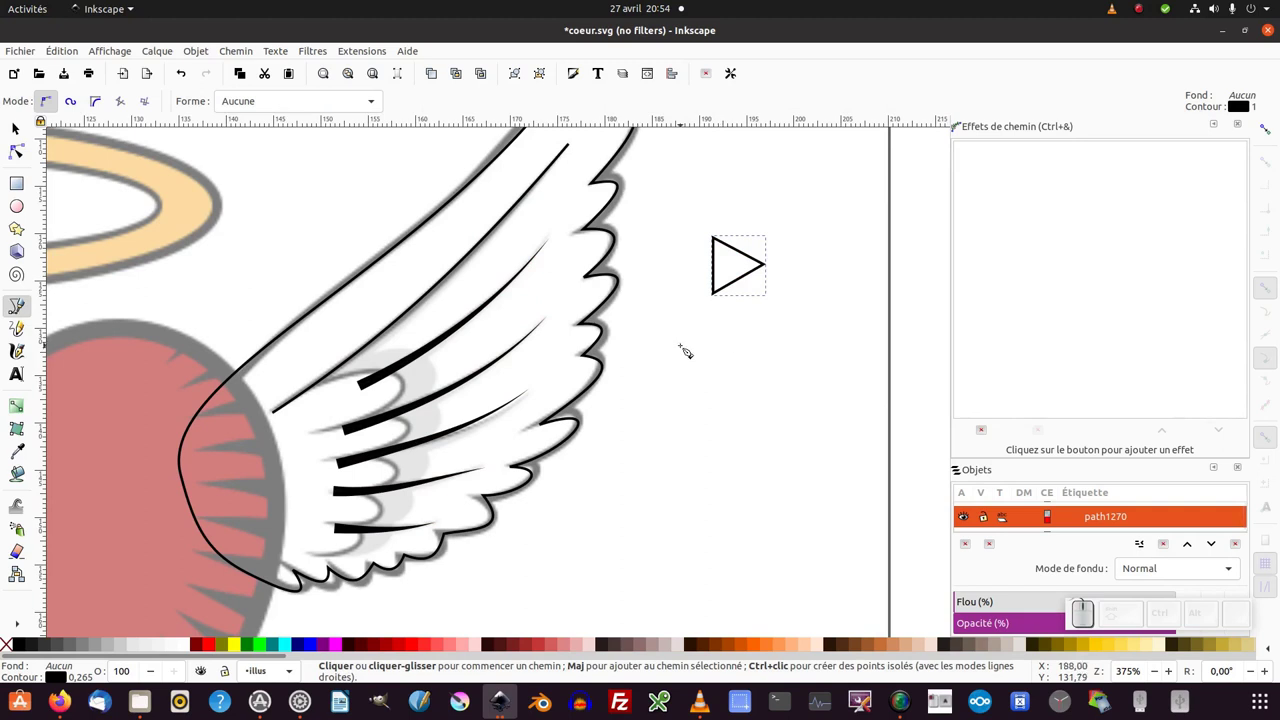
pyautogui.click(689, 350)
pyautogui.click(815, 352)
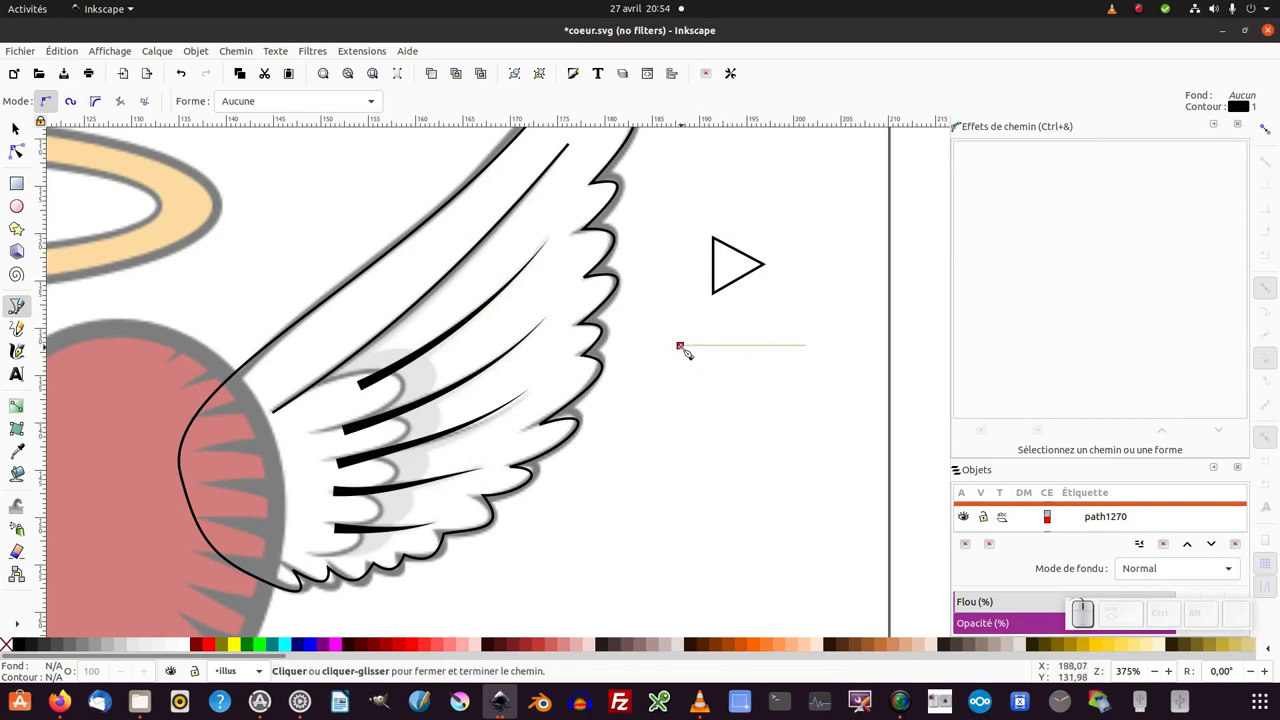
pyautogui.click(690, 351)
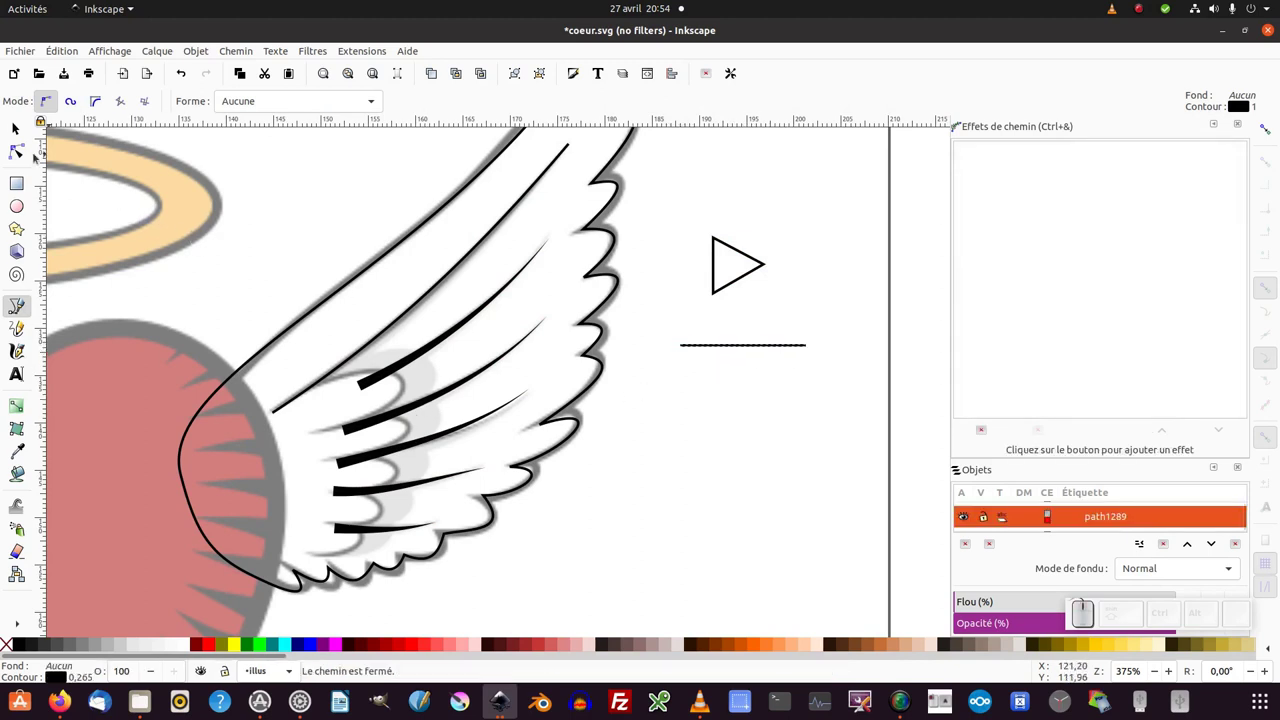
# Bend the line into a teardrop, rounded at one end and pointed at the other, and copy it.
pyautogui.click(34, 155)
pyautogui.click(748, 345)
pyautogui.click(743, 340)
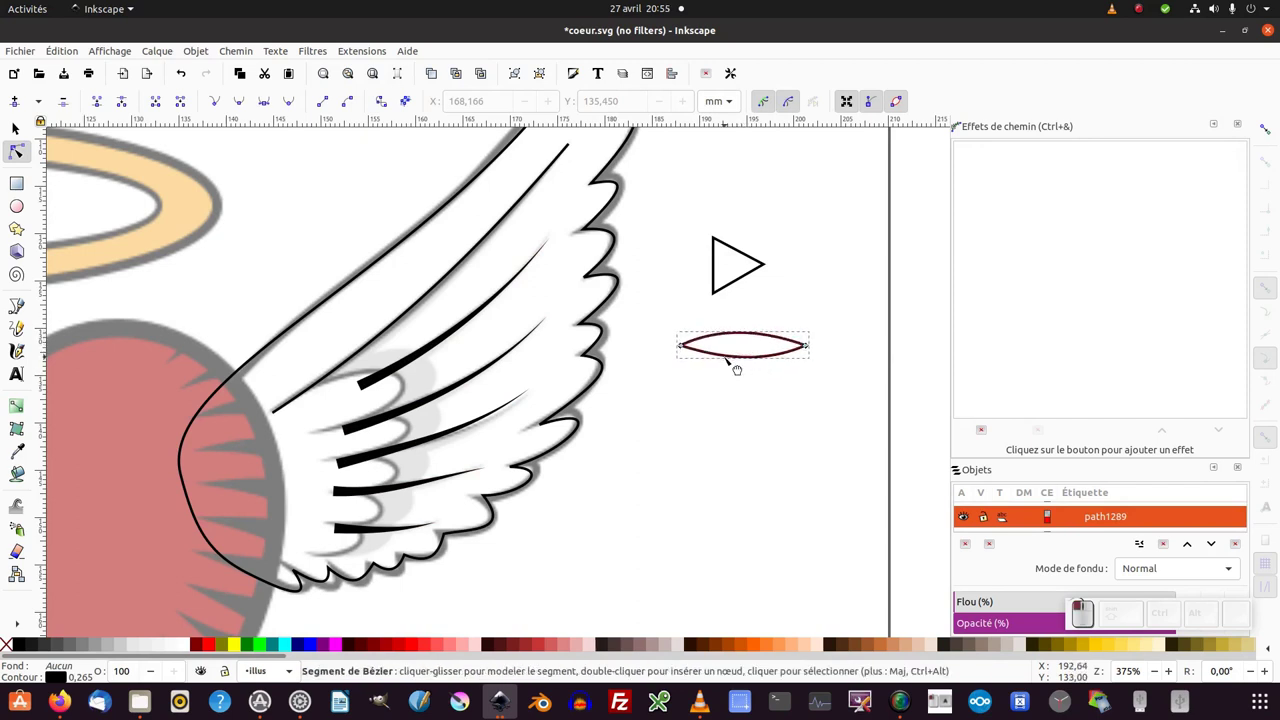
pyautogui.click(724, 355)
pyautogui.click(674, 349)
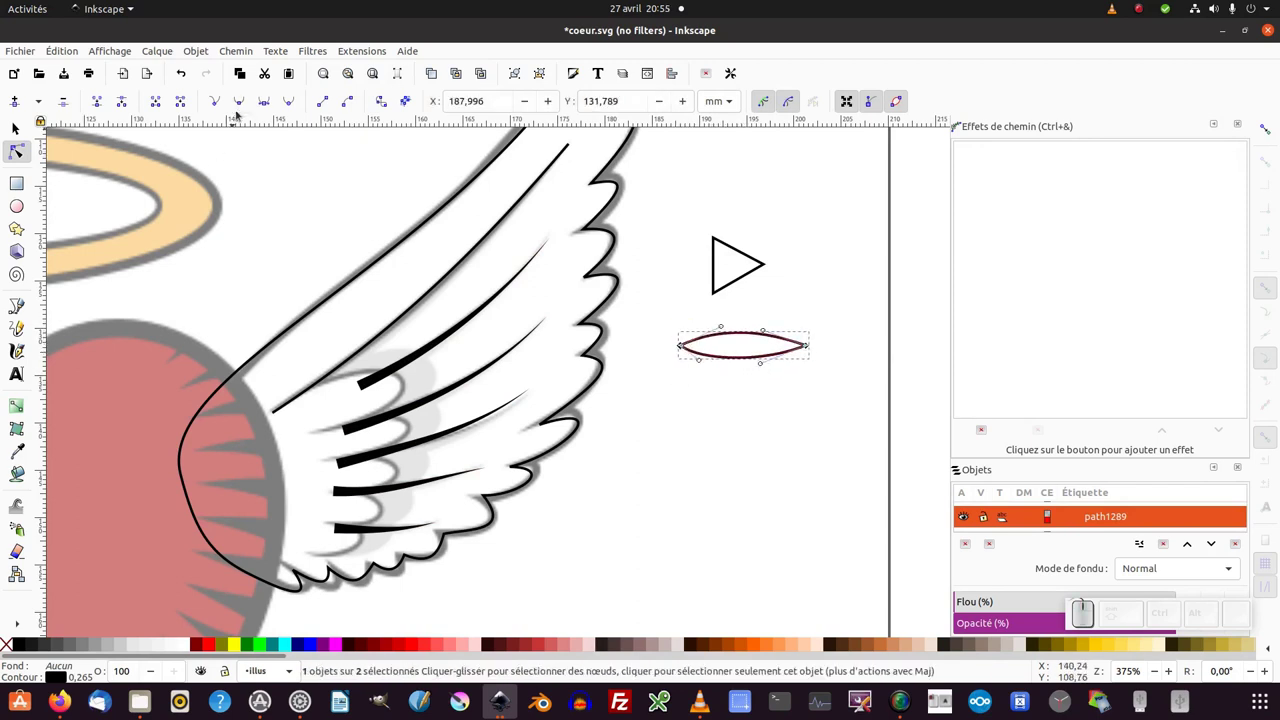
pyautogui.click(271, 103)
pyautogui.moveTo(703, 315); pyautogui.dragTo(775, 347)
pyautogui.click(765, 329)
pyautogui.moveTo(762, 362); pyautogui.dragTo(647, 388)
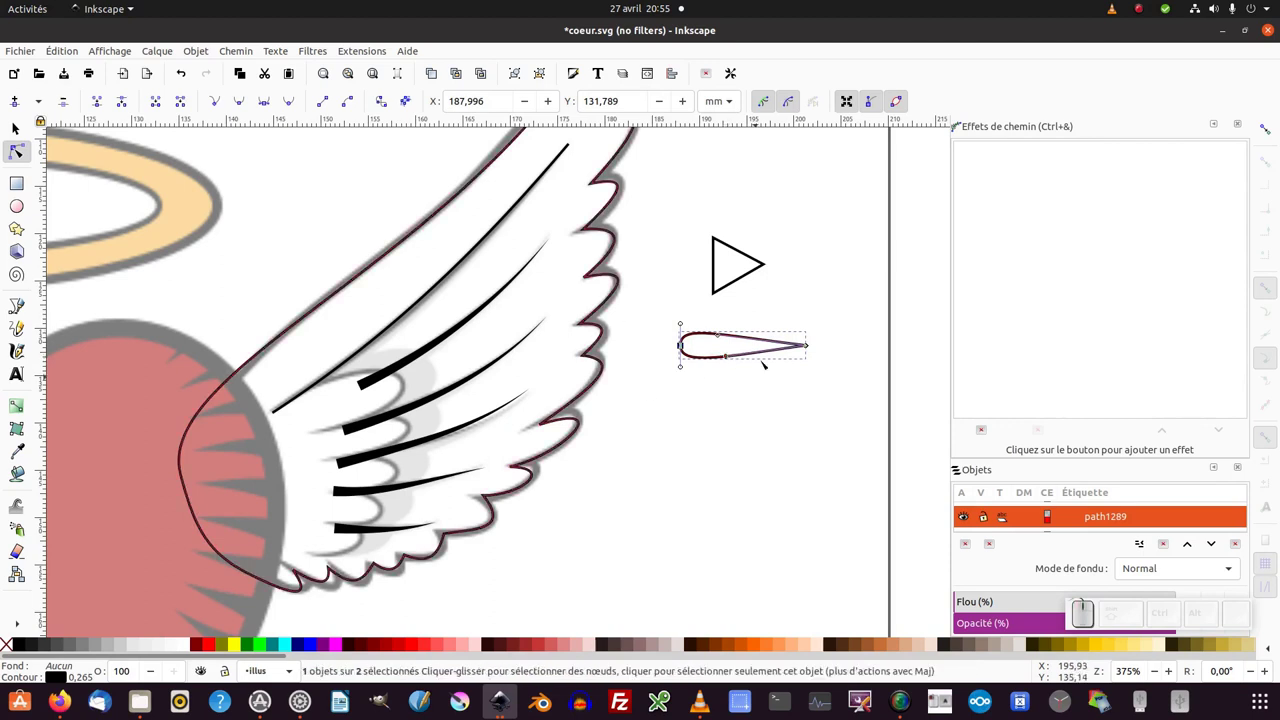
pyautogui.press('F1')
pyautogui.press('ctrl+c')
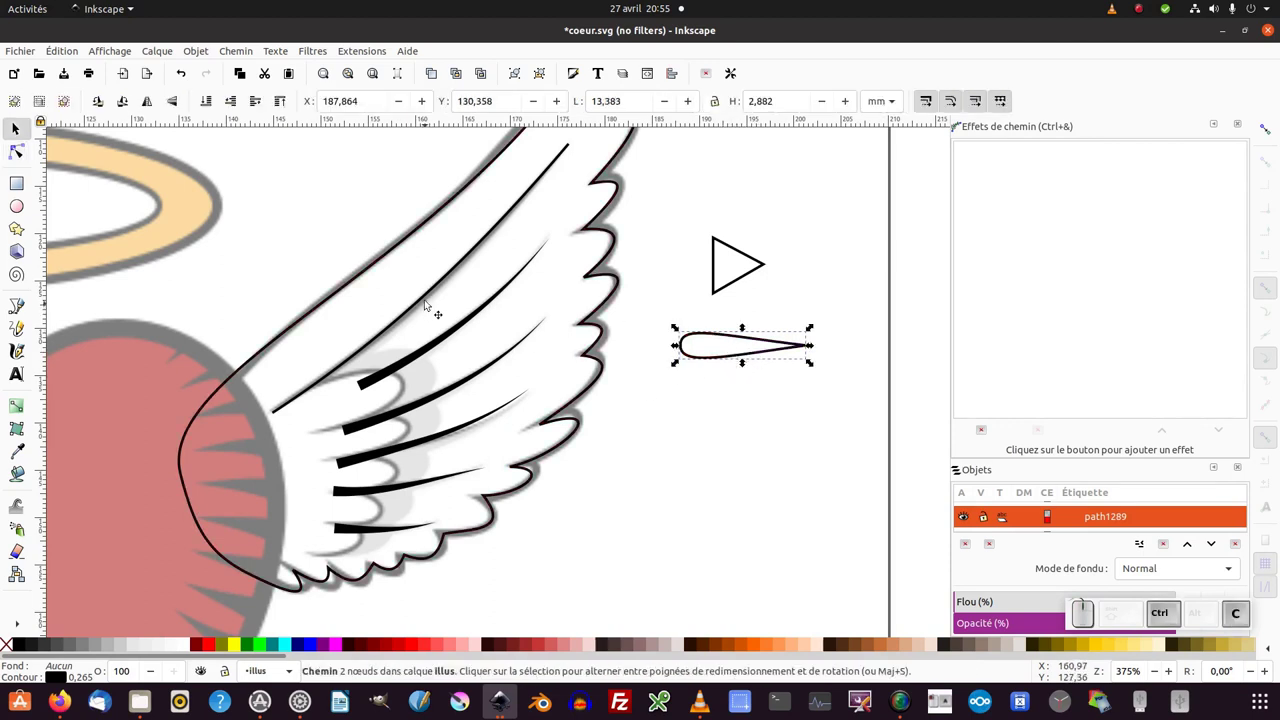
# Apply the teardrop pattern to the top feather line, widen its taper, and save the drawing.
pyautogui.click(432, 304)
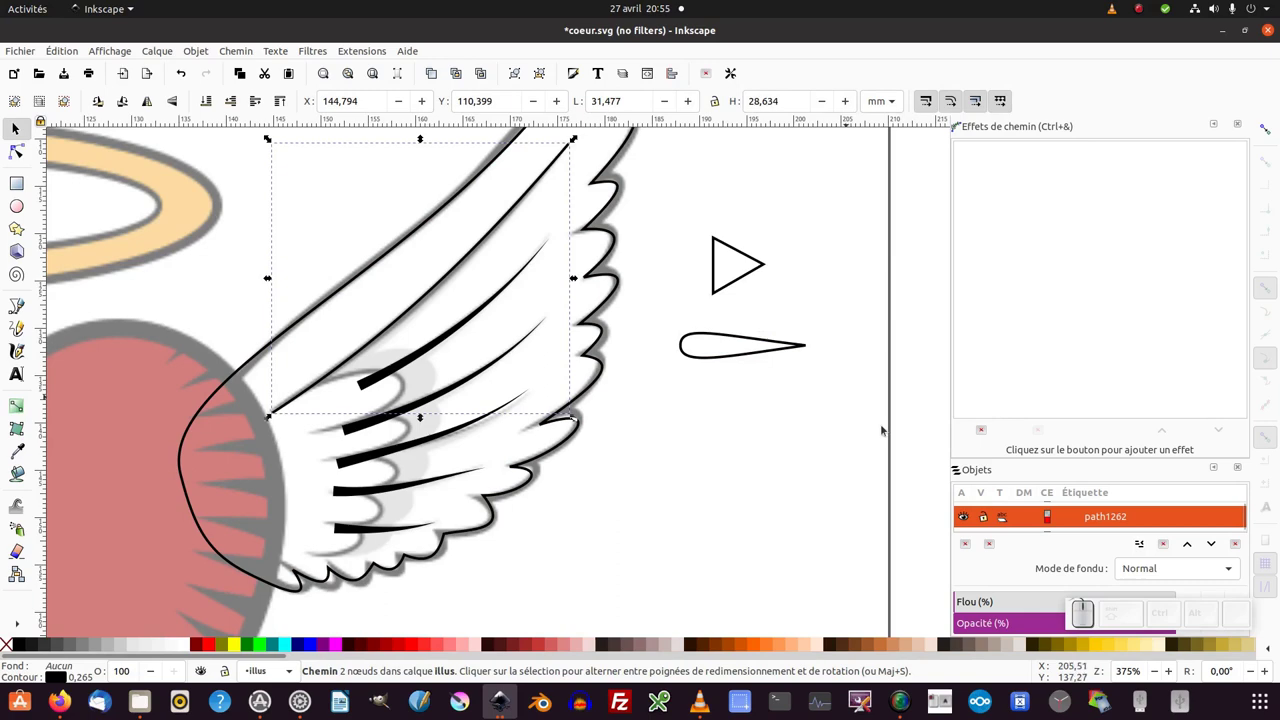
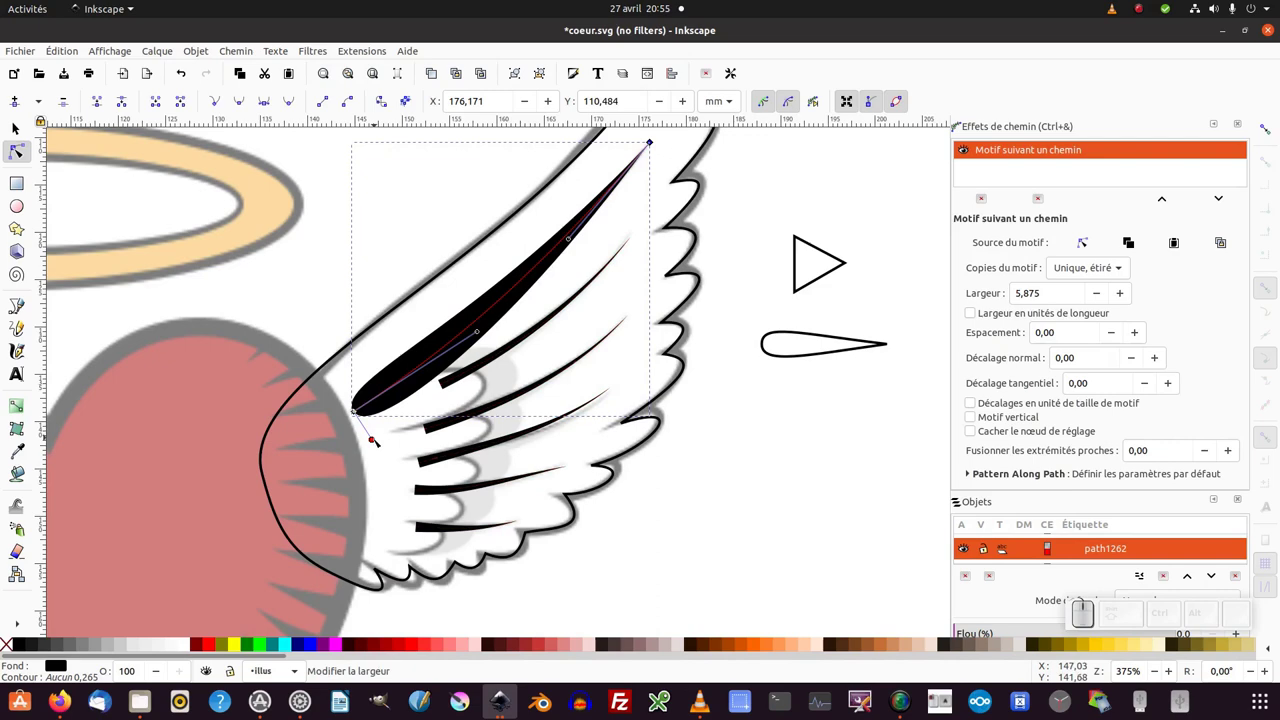
pyautogui.moveTo(374, 437); pyautogui.dragTo(654, 480)
pyautogui.press('F1')
pyautogui.click(714, 499)
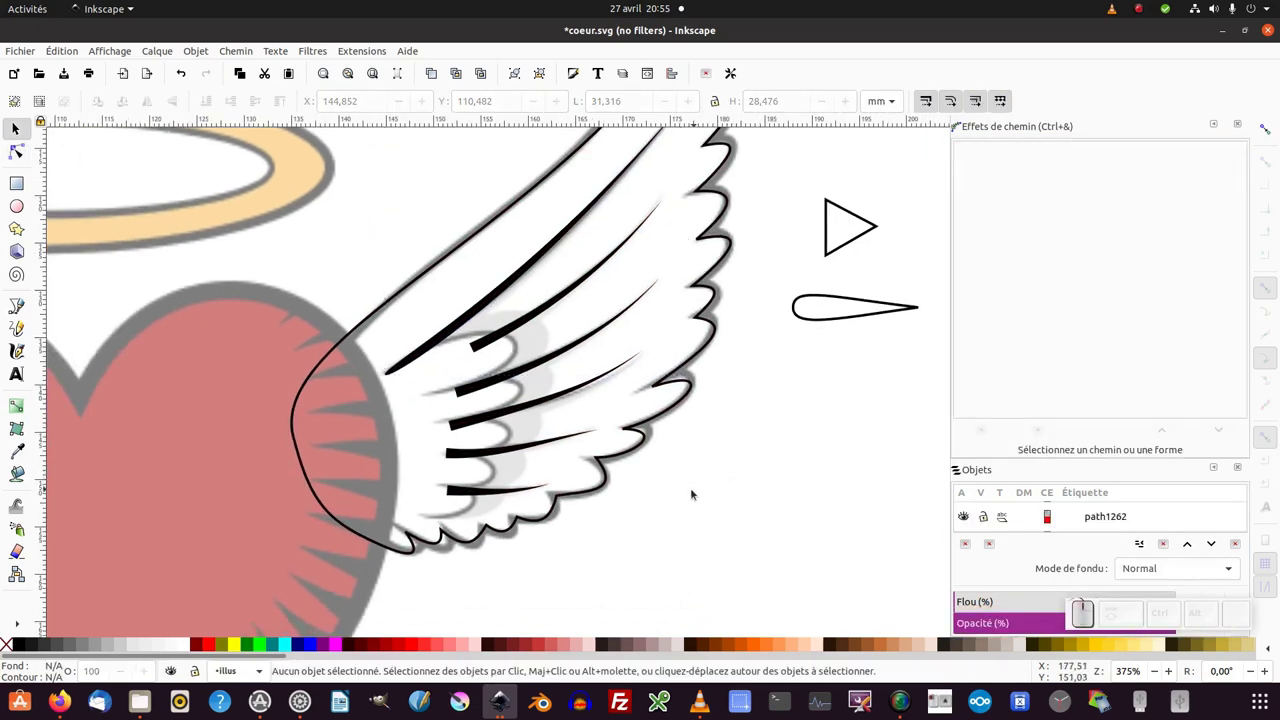
pyautogui.press('ctrl+s')
# Set the wing outline's stroke width to 0.75 from the preset widths.
pyautogui.click(662, 503)
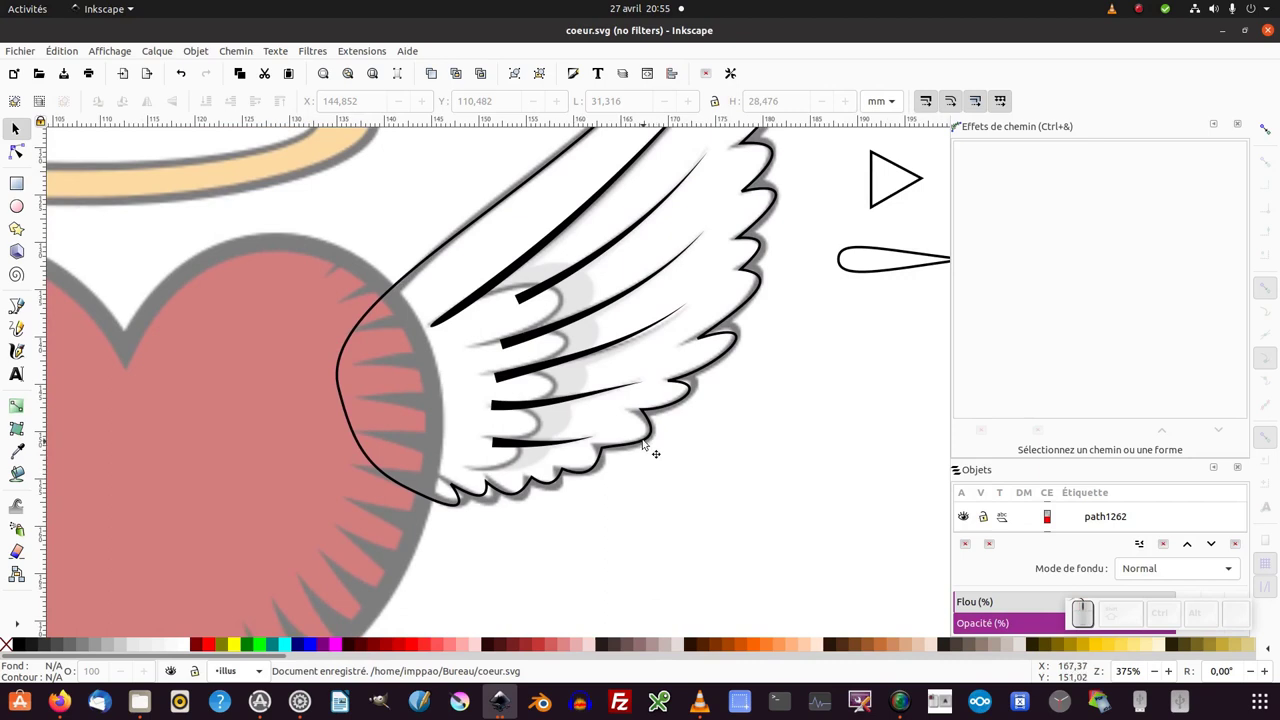
pyautogui.rightClick(84, 681)
pyautogui.click(109, 605)
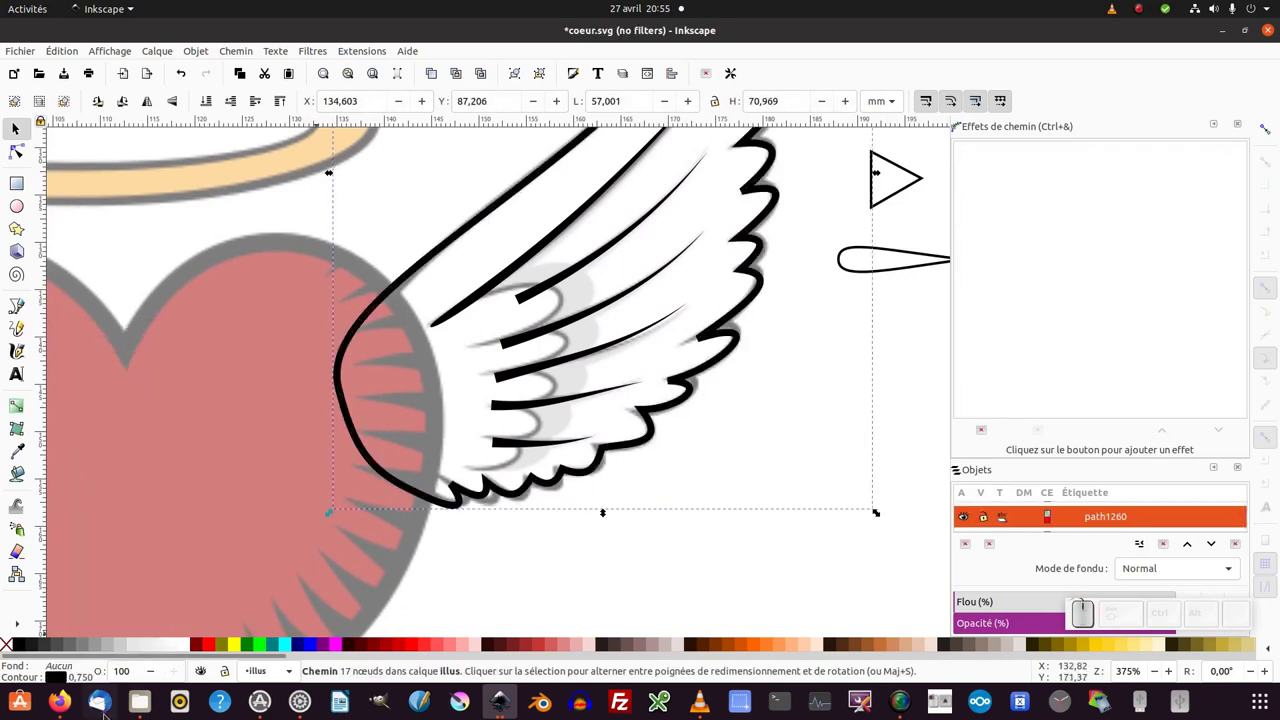
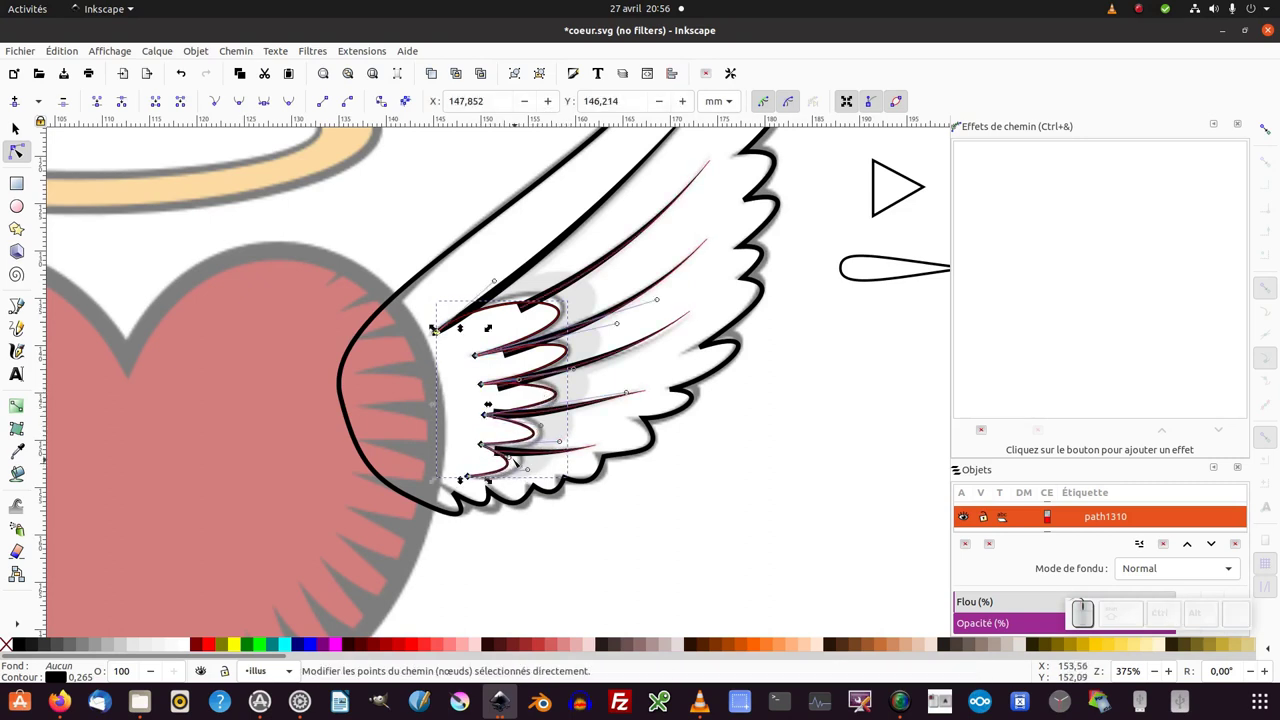
# Select the scalloped shape's lobe nodes near the wing's base with the Node tool.
pyautogui.click(513, 455)
pyautogui.scroll(-3)
pyautogui.click(531, 469)
pyautogui.scroll(-3)
pyautogui.click(543, 425)
pyautogui.scroll(-3)
pyautogui.moveTo(559, 393); pyautogui.dragTo(560, 391)
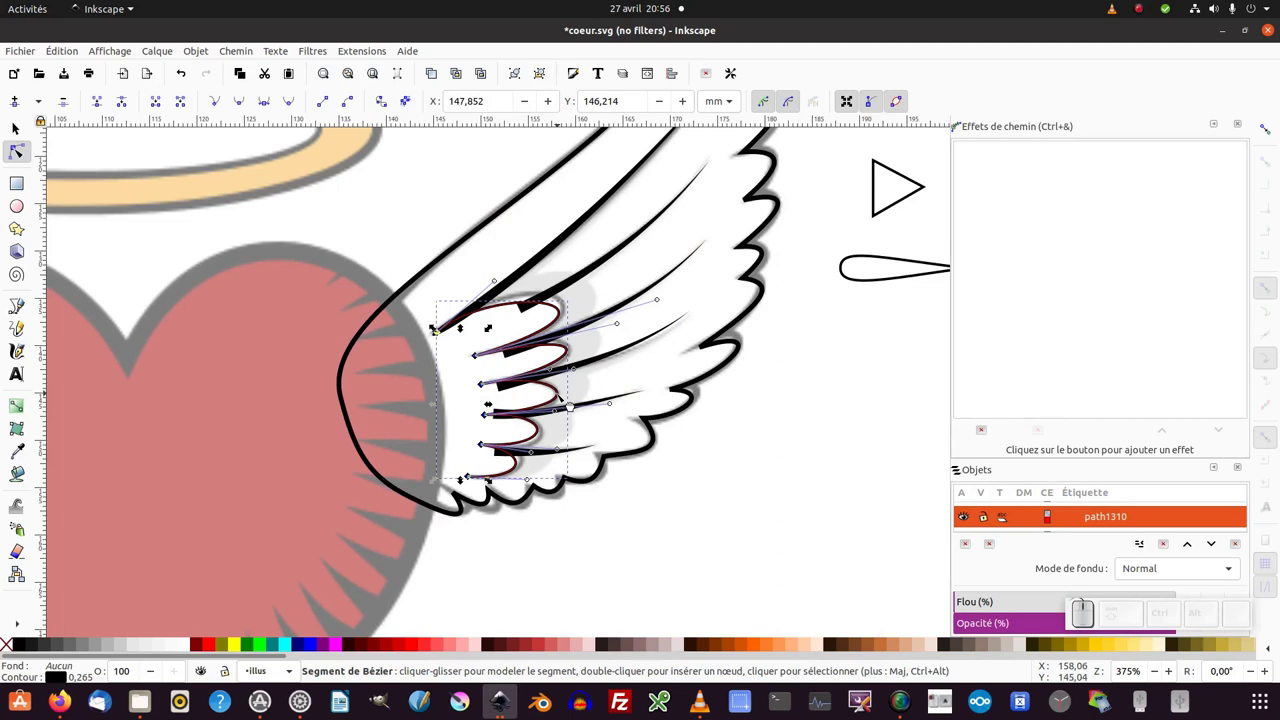
# Drag nodes and handles to round each lobe between the short feather strokes.
pyautogui.click(559, 391)
pyautogui.moveTo(556, 391); pyautogui.dragTo(568, 349)
pyautogui.click(568, 348)
pyautogui.click(569, 349)
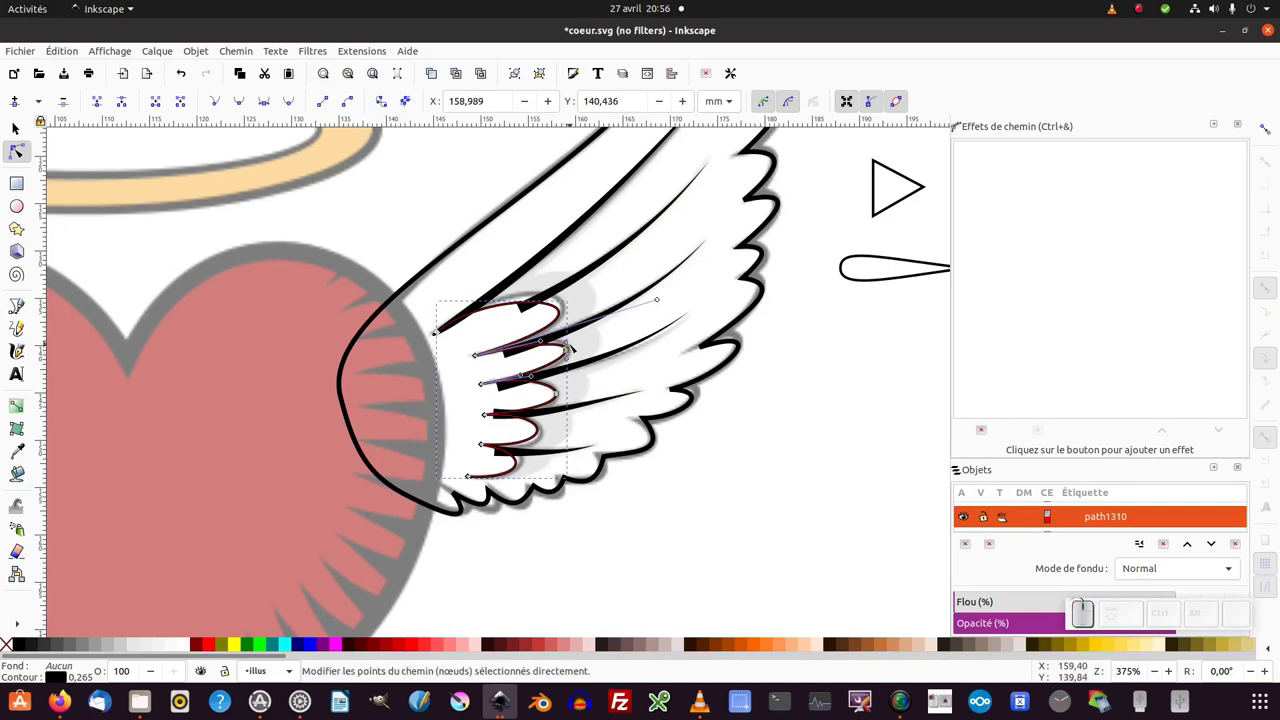
pyautogui.click(571, 341)
pyautogui.click(578, 338)
# Remove the outline from the scalloped inner feather shape.
pyautogui.click(569, 343)
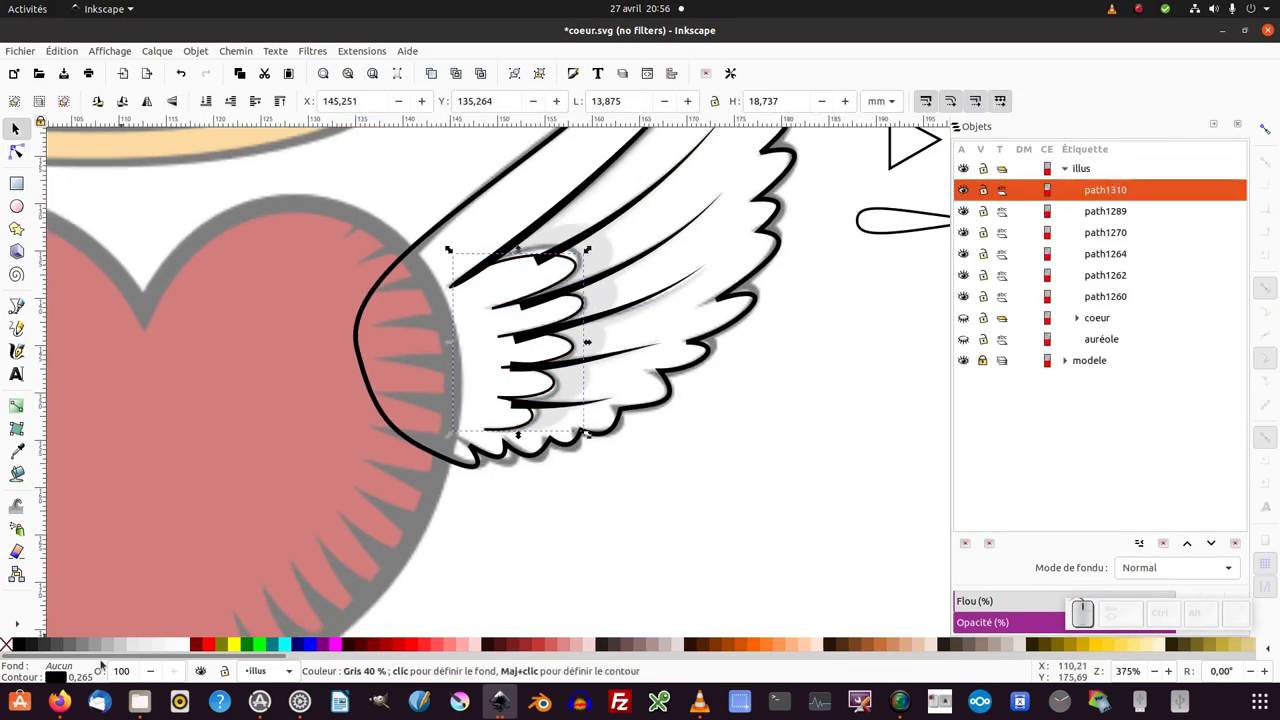
pyautogui.click(188, 650)
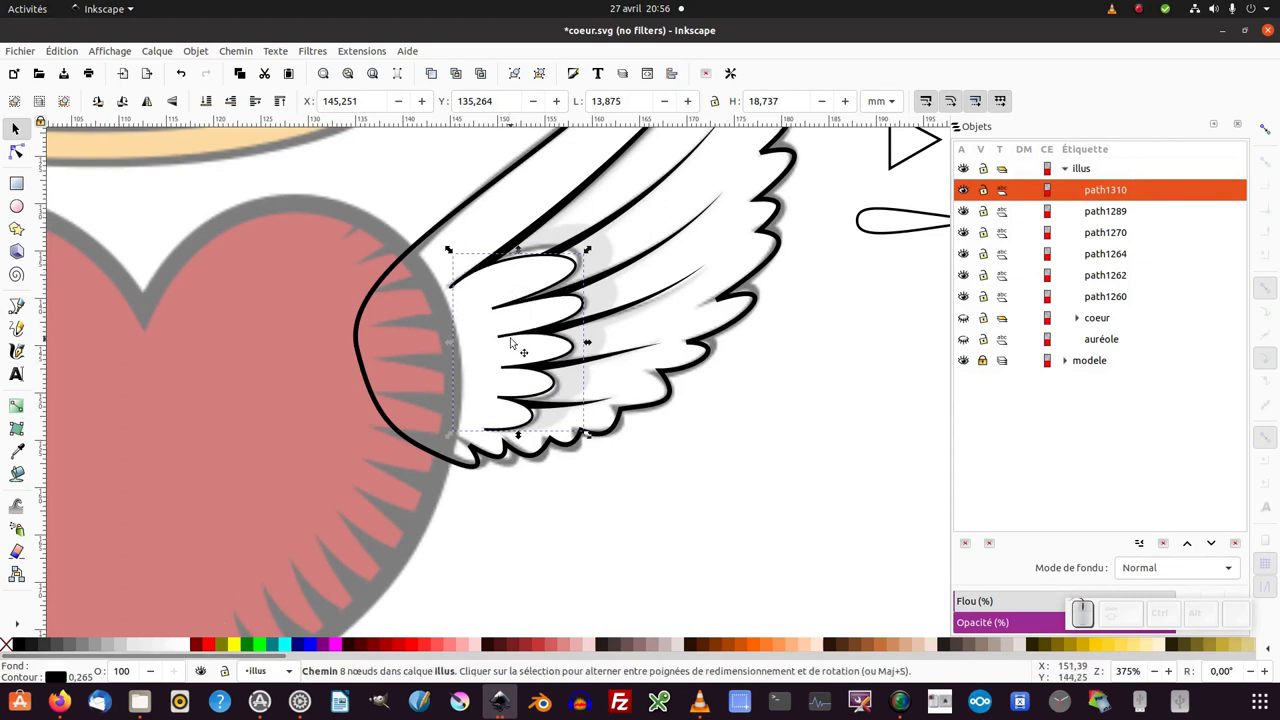
pyautogui.moveTo(522, 246); pyautogui.dragTo(478, 398)
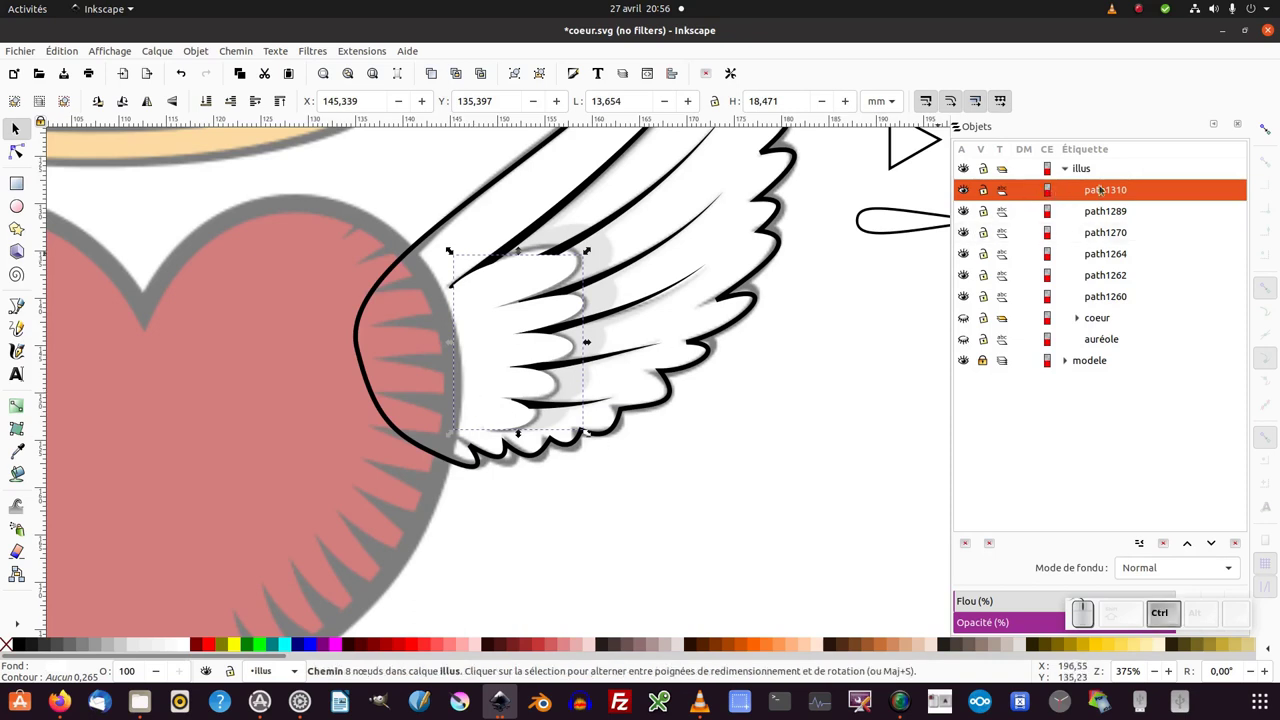
# Duplicate the scalloped shape with a thin black outline and rubber-band its lobe nodes.
pyautogui.rightClick(1106, 195)
pyautogui.click(953, 492)
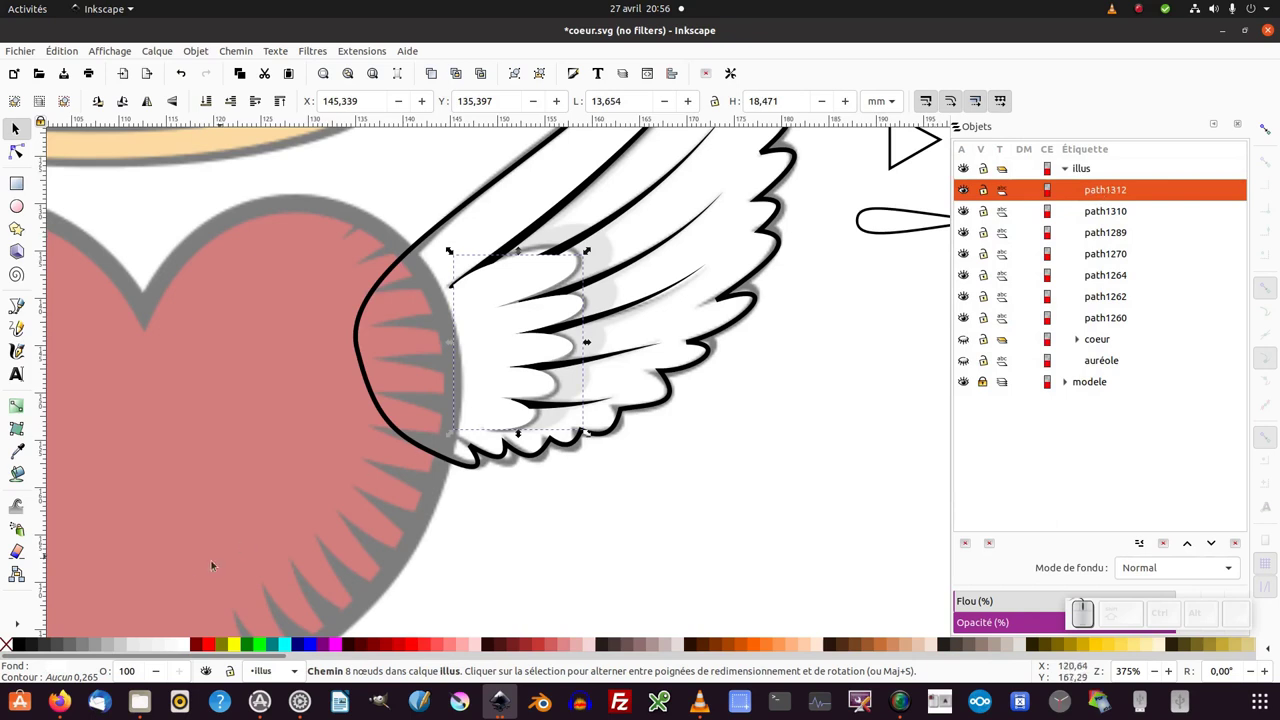
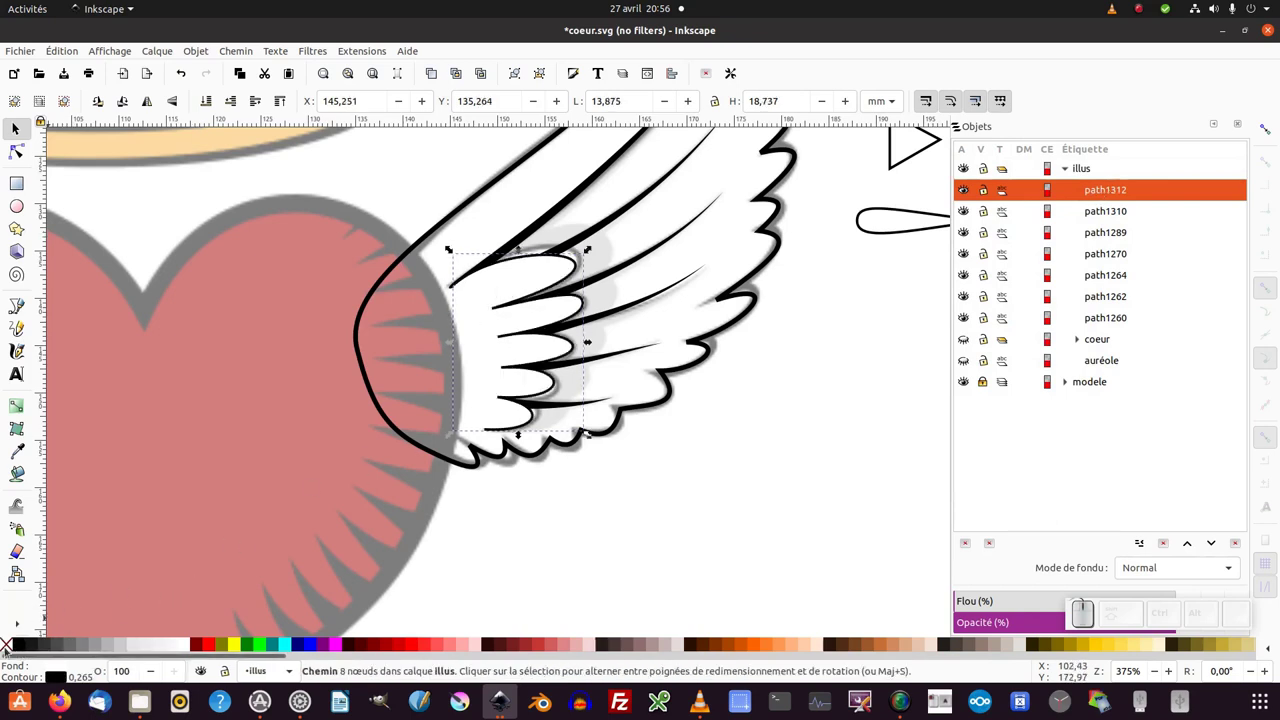
pyautogui.moveTo(416, 308); pyautogui.dragTo(429, 335)
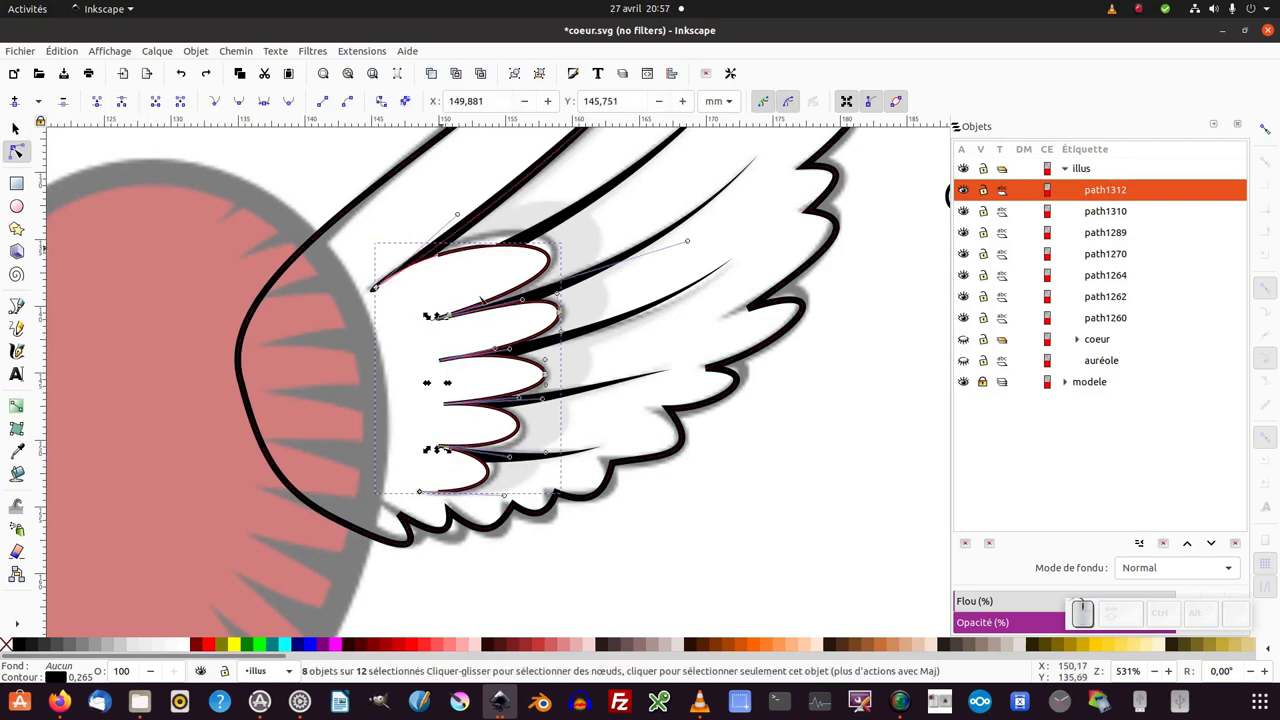
# Add Pattern Along Path with the teardrop to the copy's outline at about 0.93 width.
pyautogui.click(242, 58)
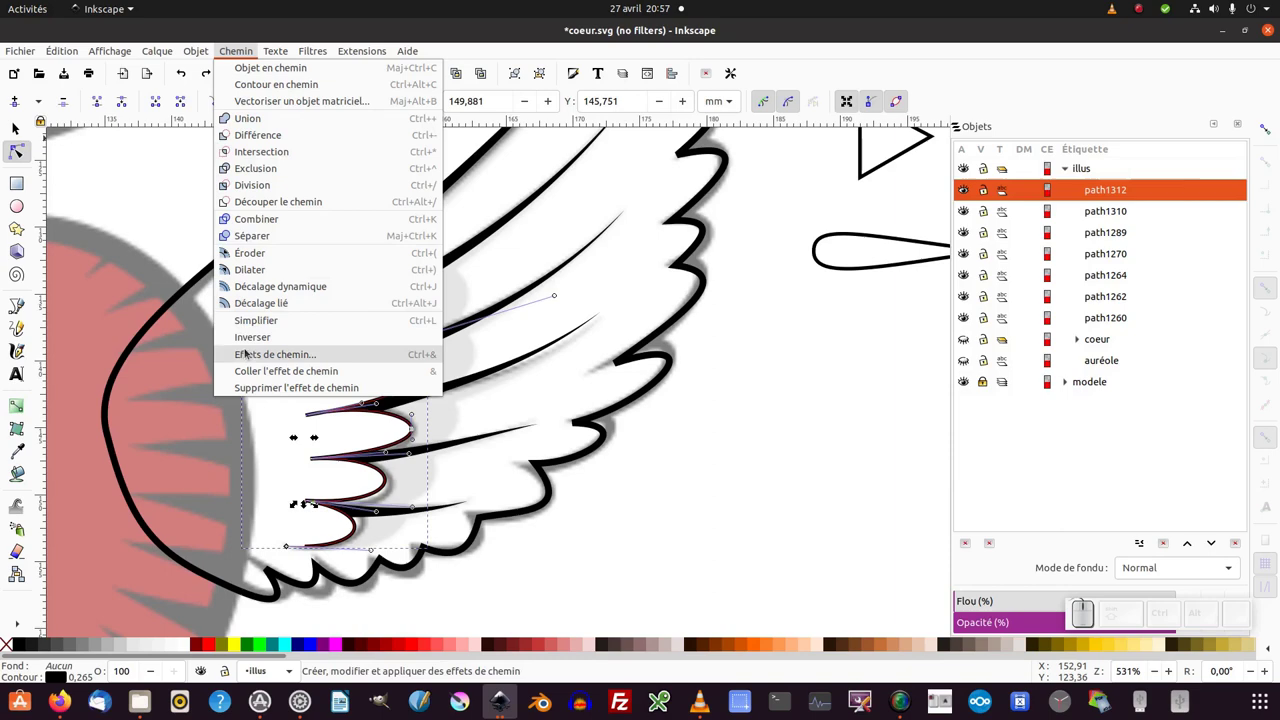
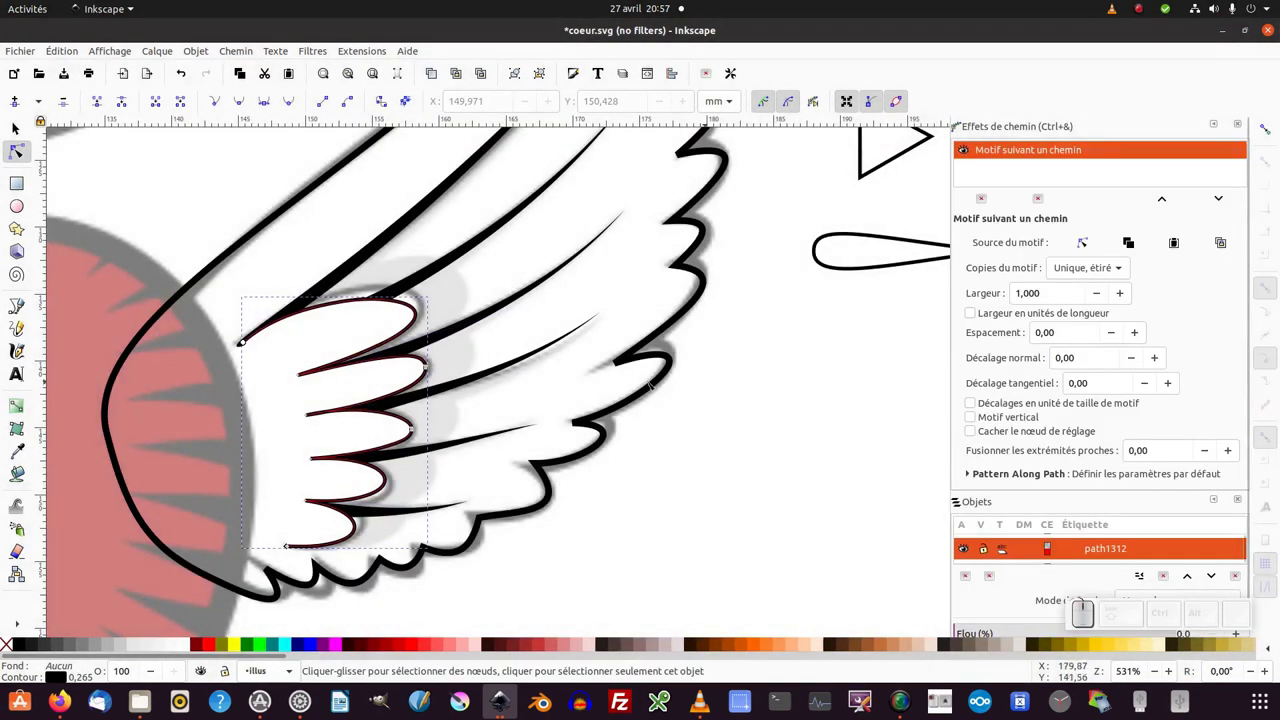
pyautogui.click(297, 327)
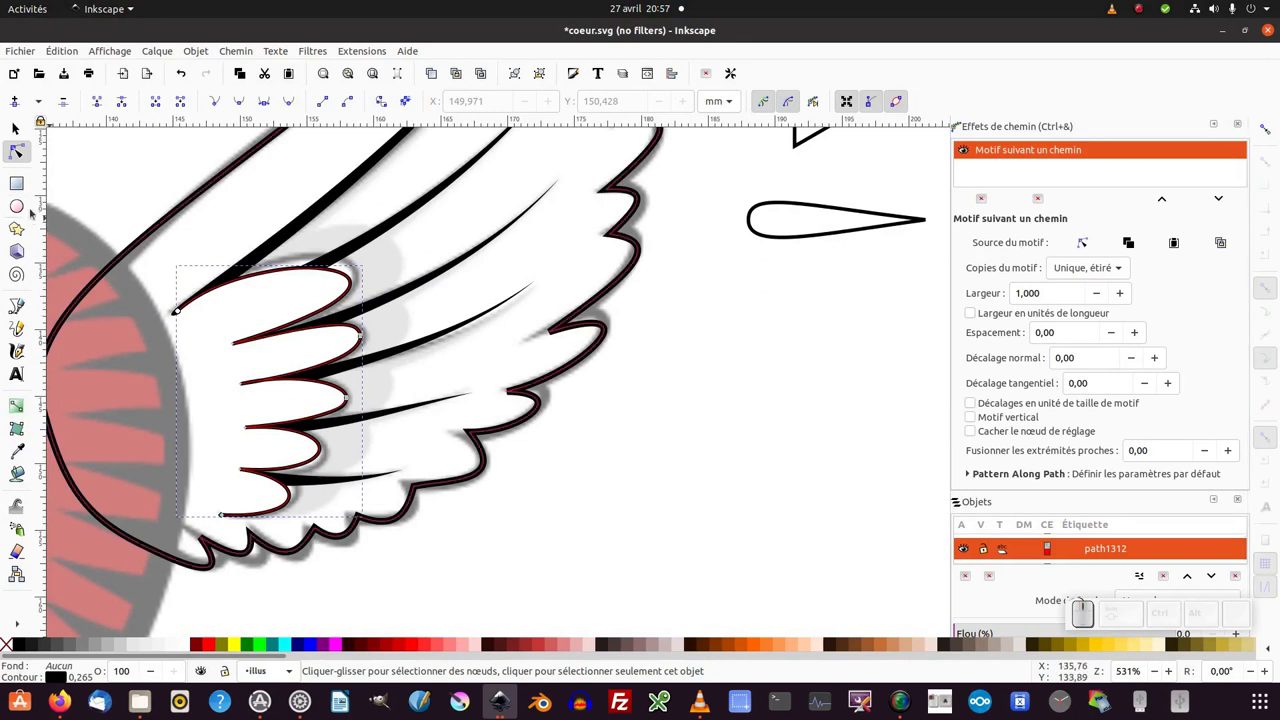
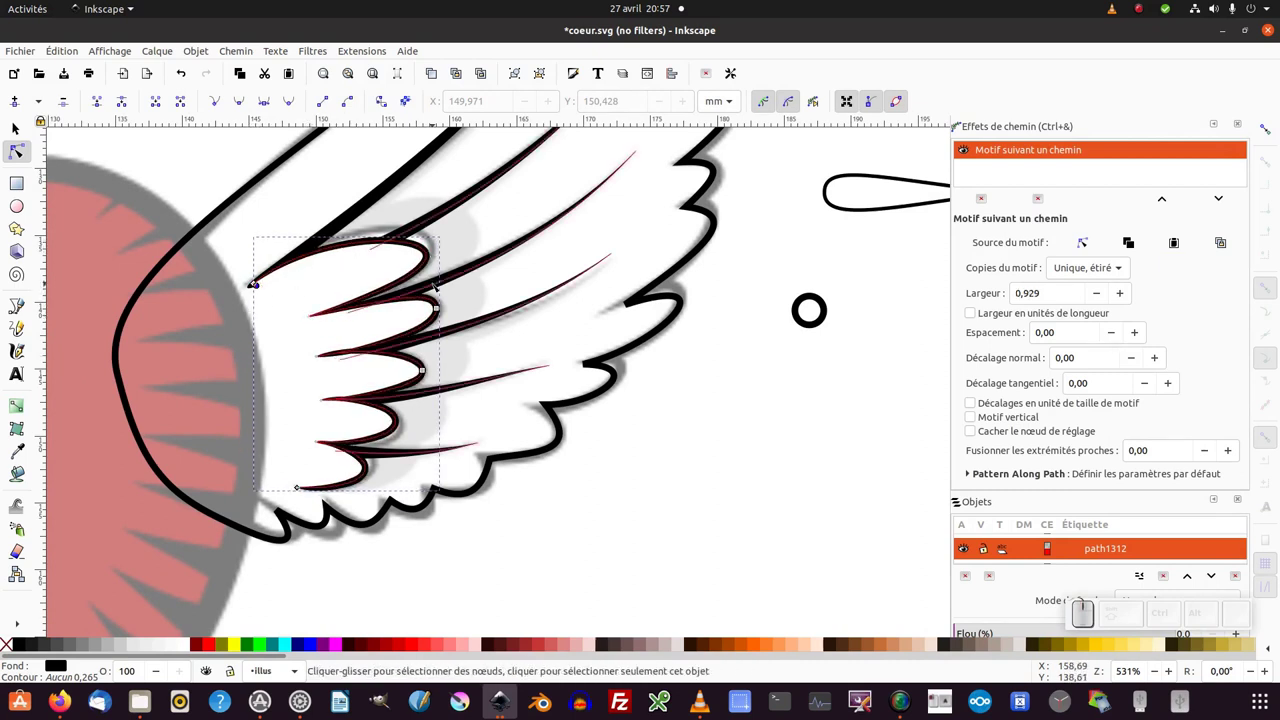
pyautogui.press('F1')
# Zoom out and select both scalloped shapes together.
pyautogui.click(675, 445)
pyautogui.press('KP_Subtract')
pyautogui.moveTo(612, 461); pyautogui.dragTo(510, 302)
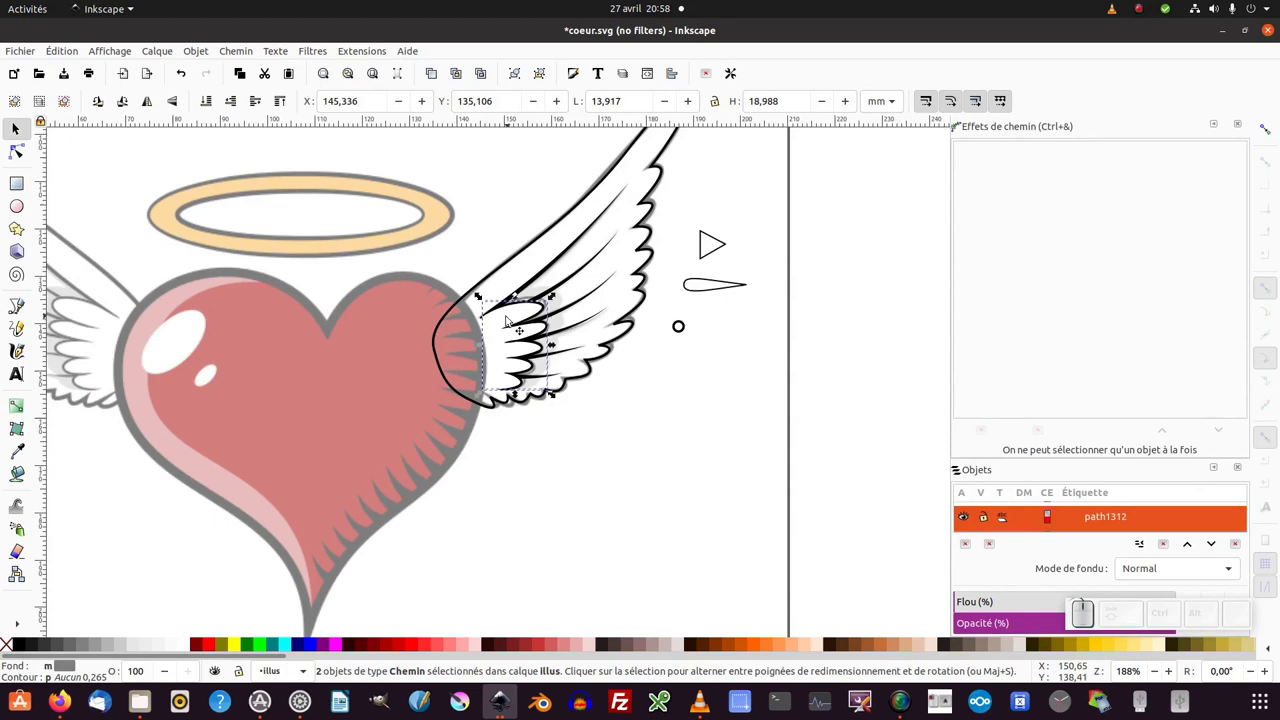
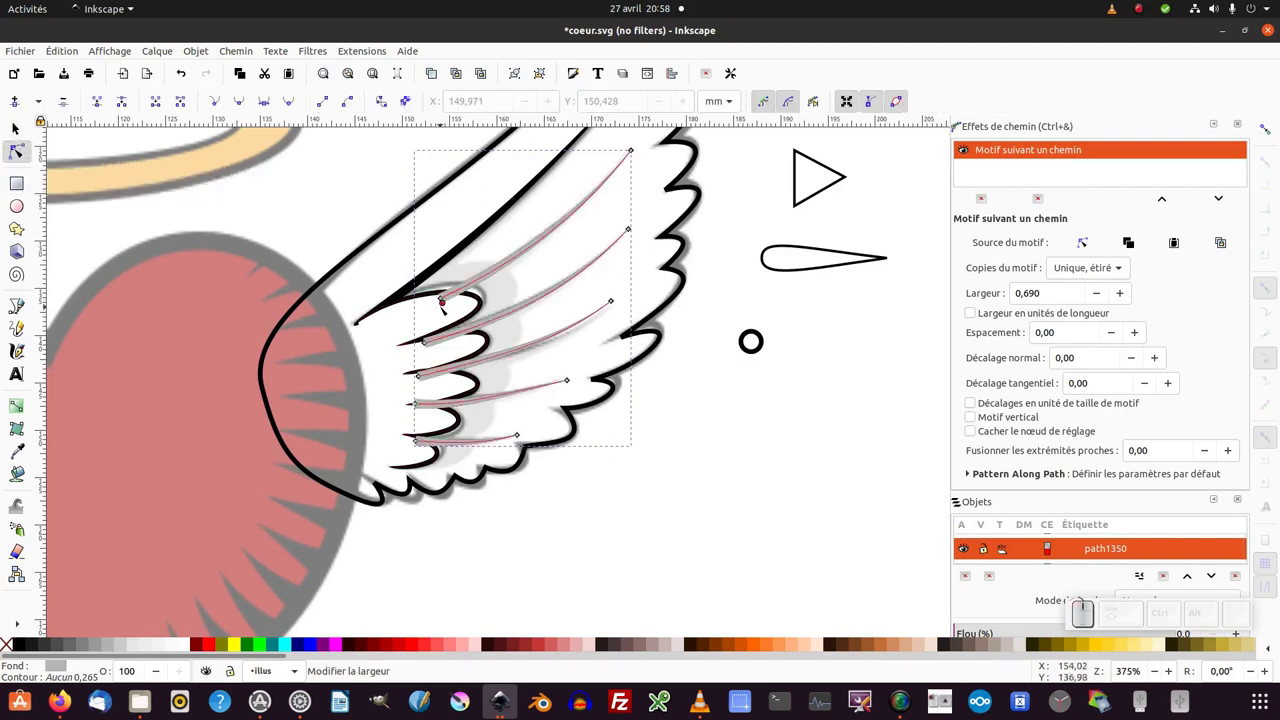
# Thicken and reshape the grey feather strokes and lower them behind the black ones.
pyautogui.moveTo(444, 306); pyautogui.dragTo(378, 310)
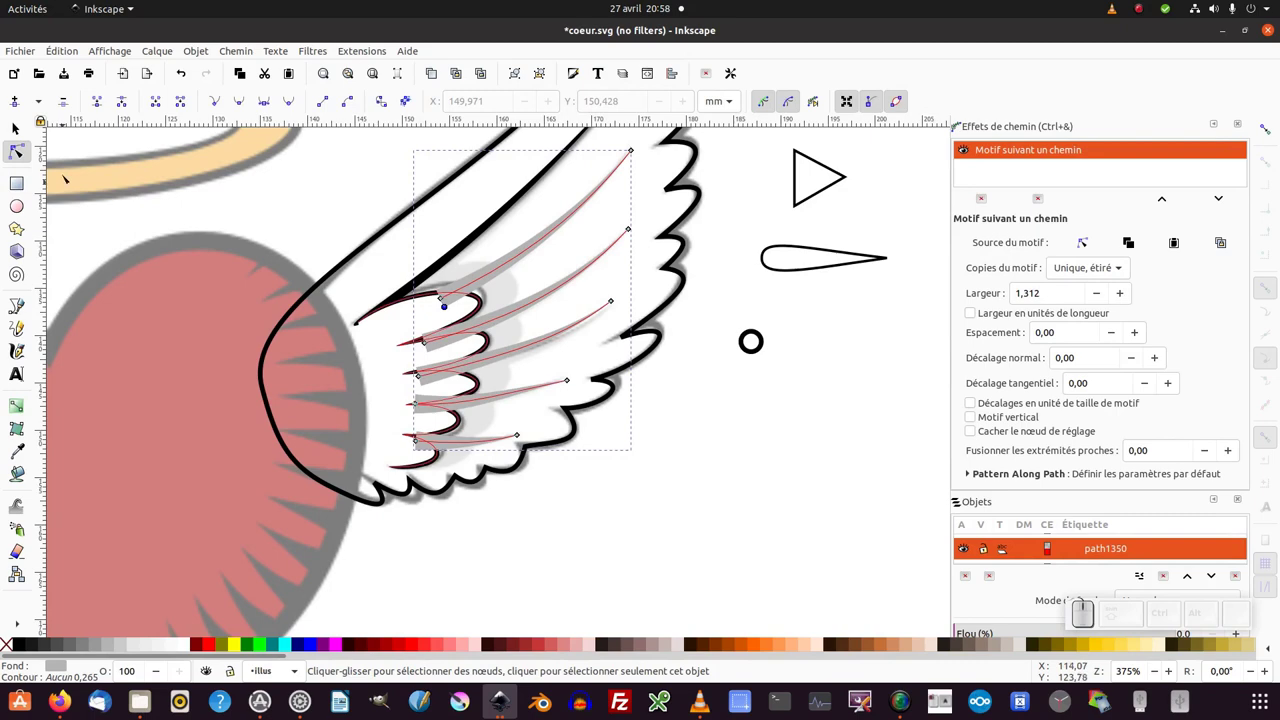
pyautogui.click(336, 263)
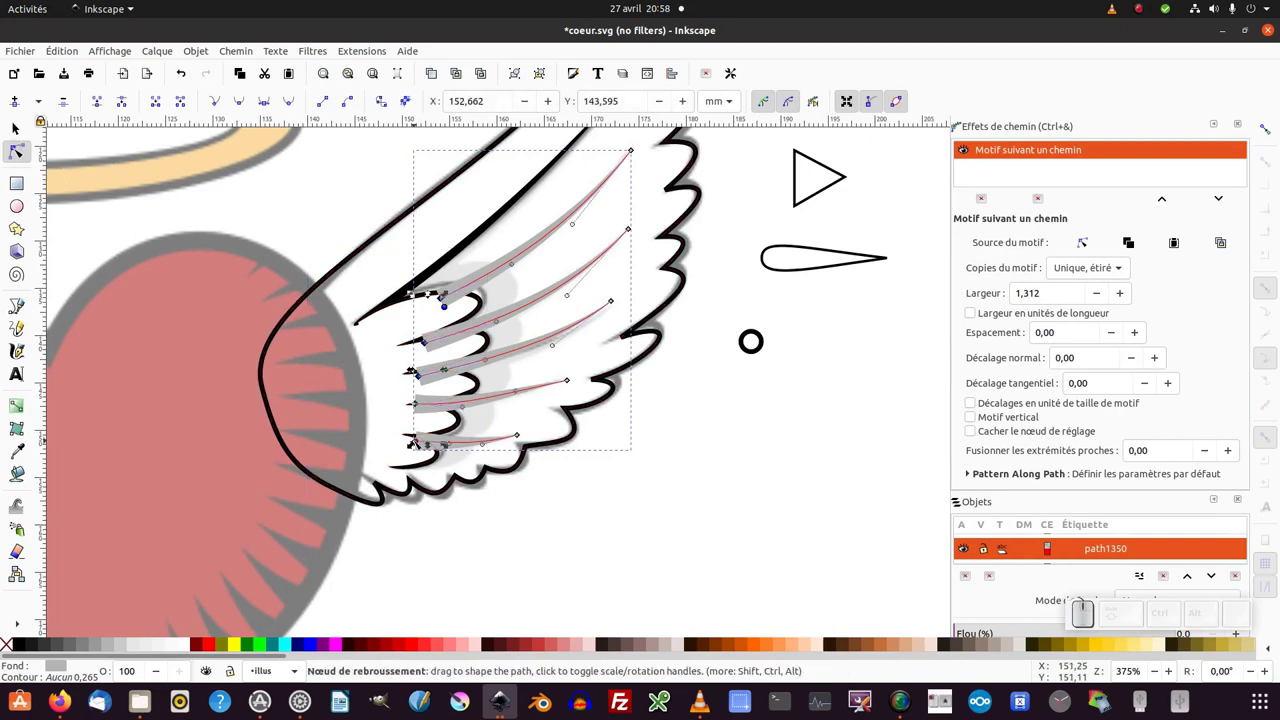
pyautogui.moveTo(416, 440); pyautogui.dragTo(208, 298)
pyautogui.click(18, 132)
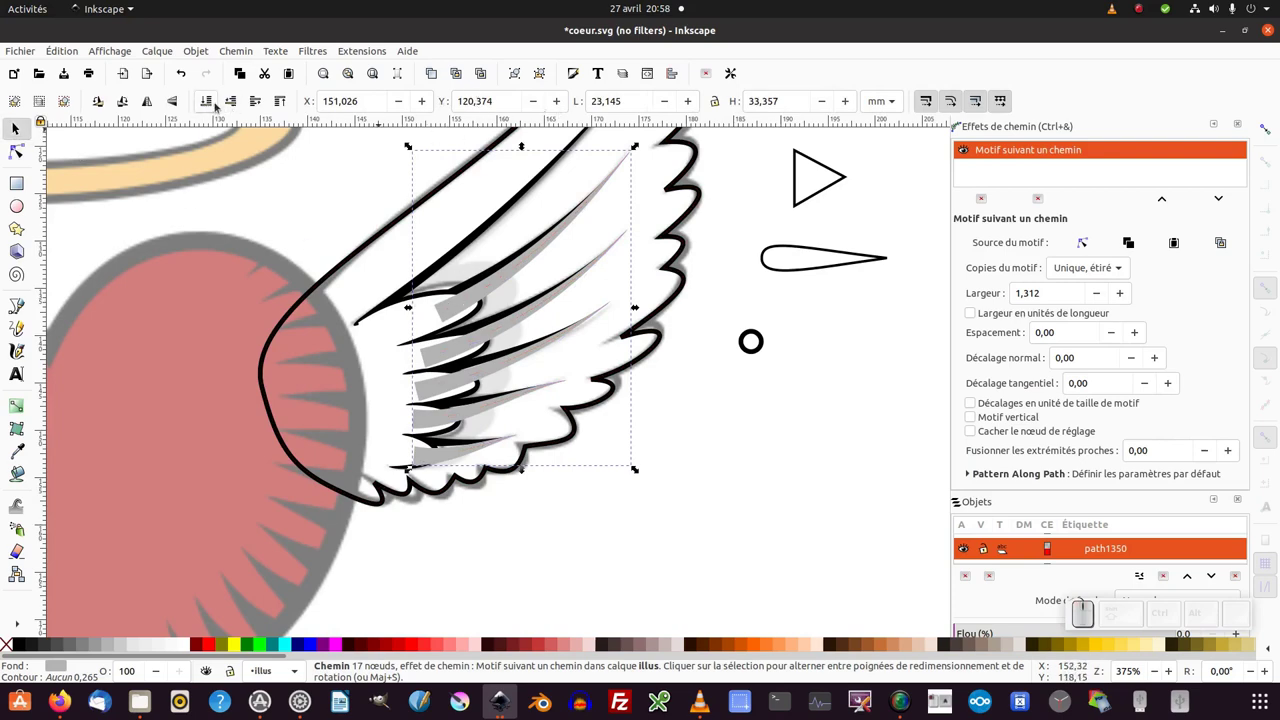
pyautogui.click(235, 103)
pyautogui.click(235, 103)
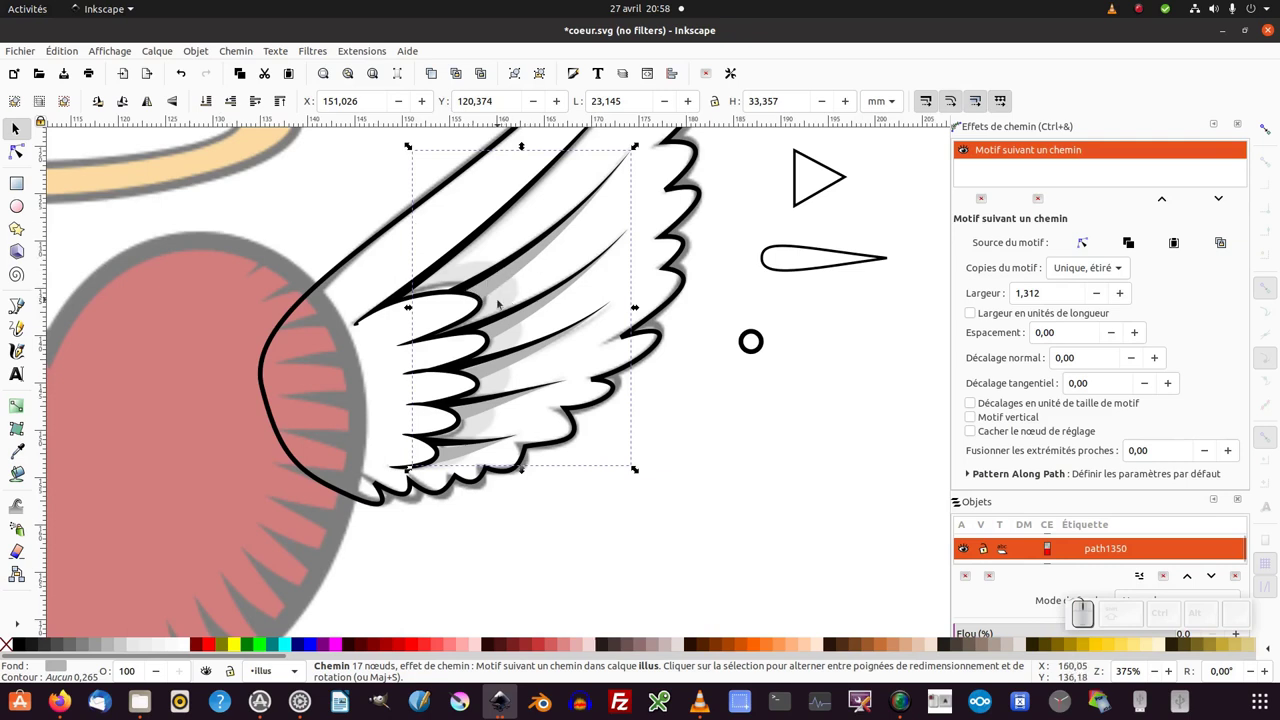
# Duplicate another feather stroke on the wing and fill the copy with Gris 20 % as shading.
pyautogui.click(502, 303)
pyautogui.click(472, 265)
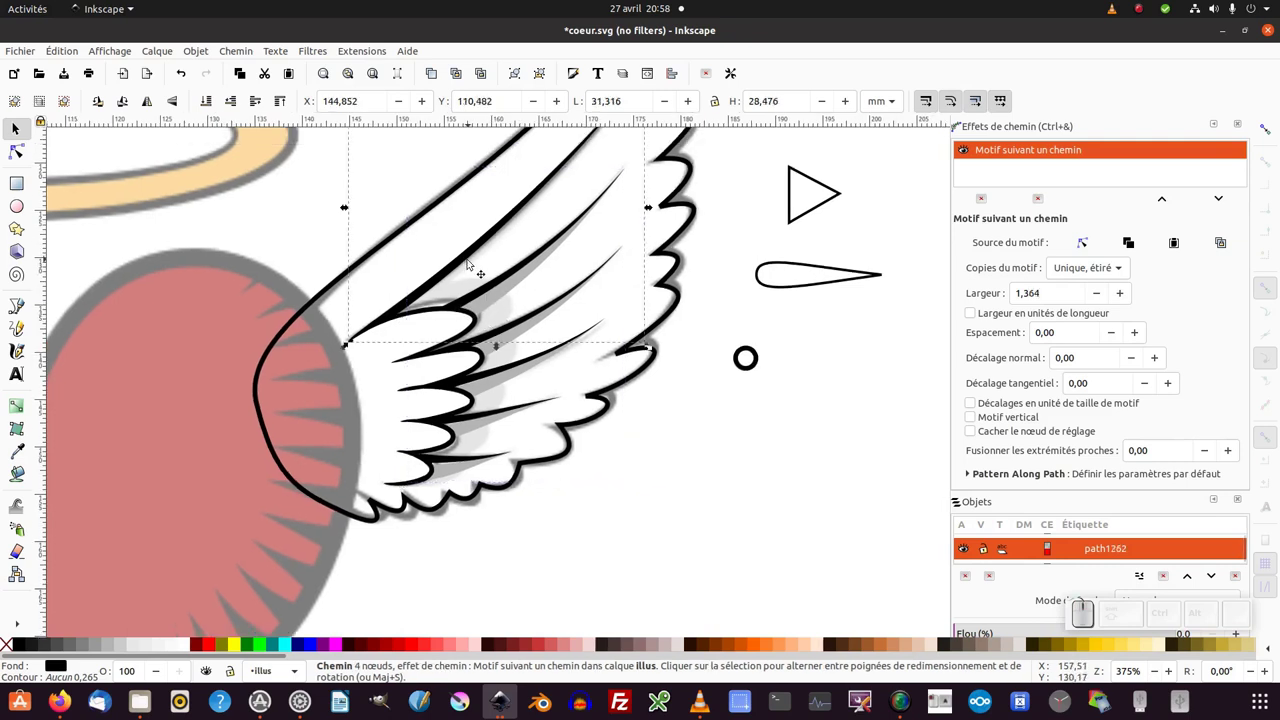
pyautogui.press('ctrl+d')
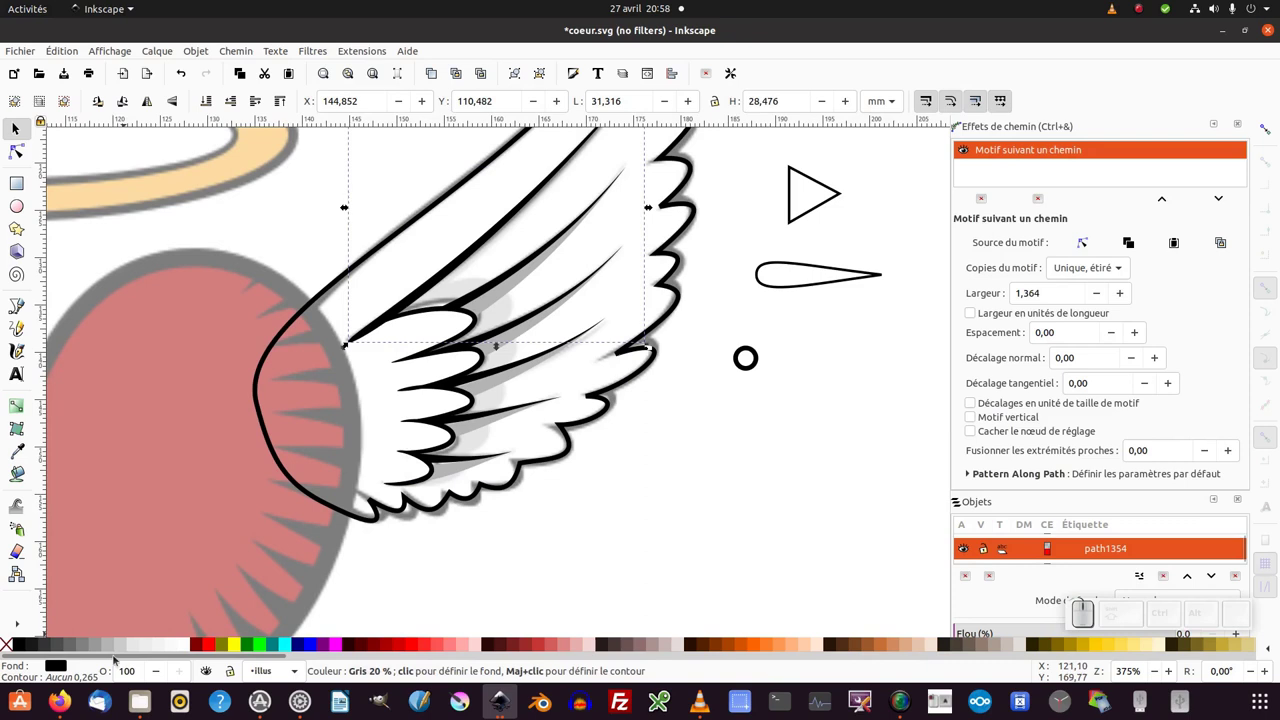
pyautogui.click(123, 646)
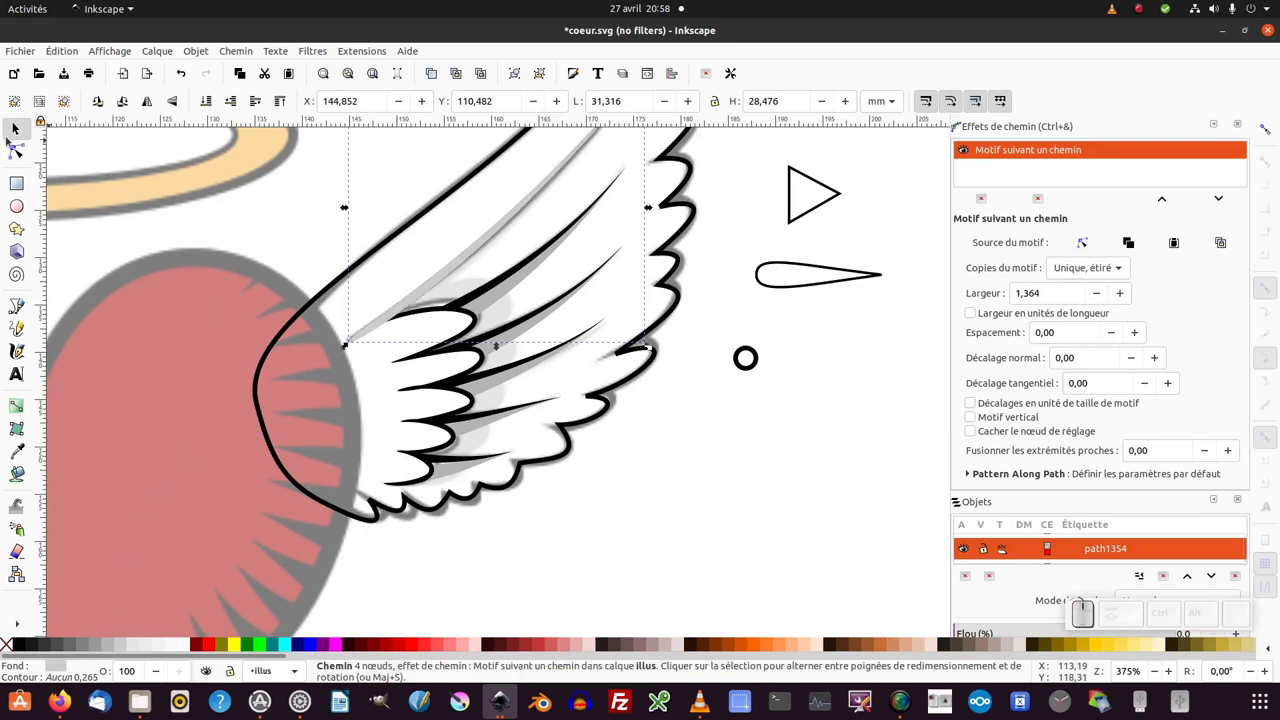
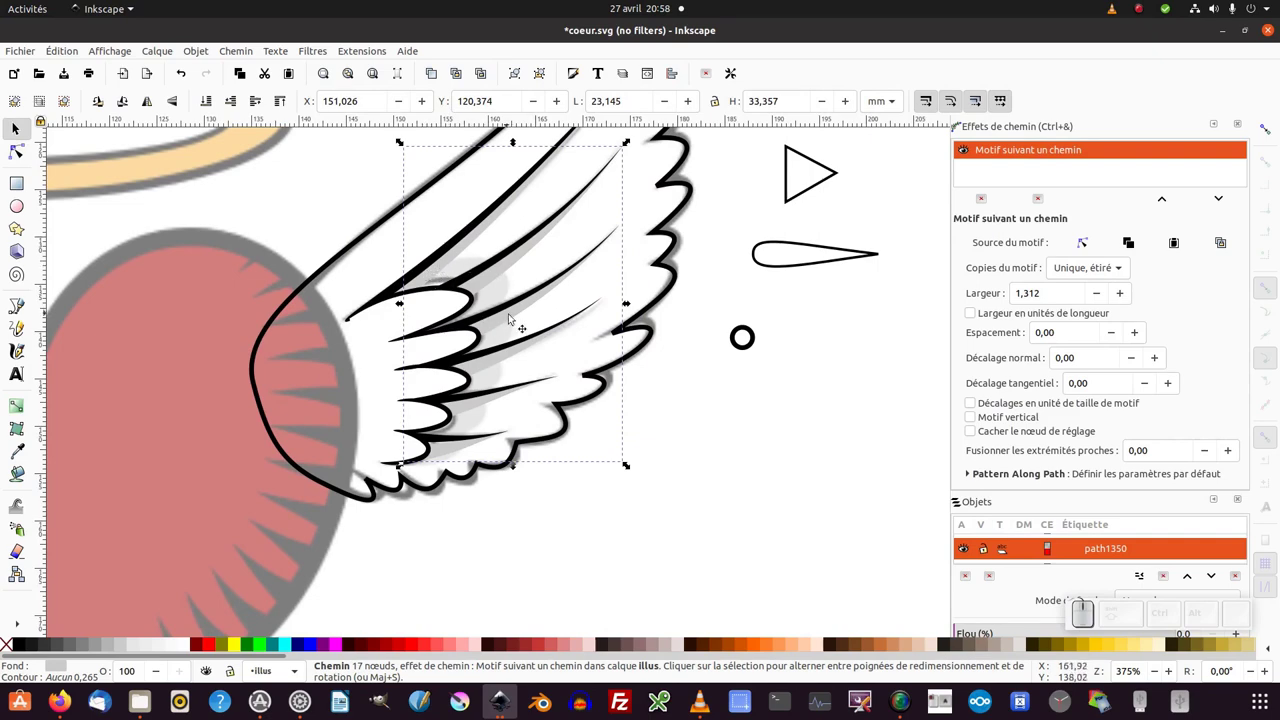
# Select the lower row of feathers shape (path1310) and duplicate it.
pyautogui.press('F2')
pyautogui.click(418, 307)
pyautogui.press('F1')
pyautogui.click(26, 154)
pyautogui.click(417, 317)
pyautogui.click(480, 329)
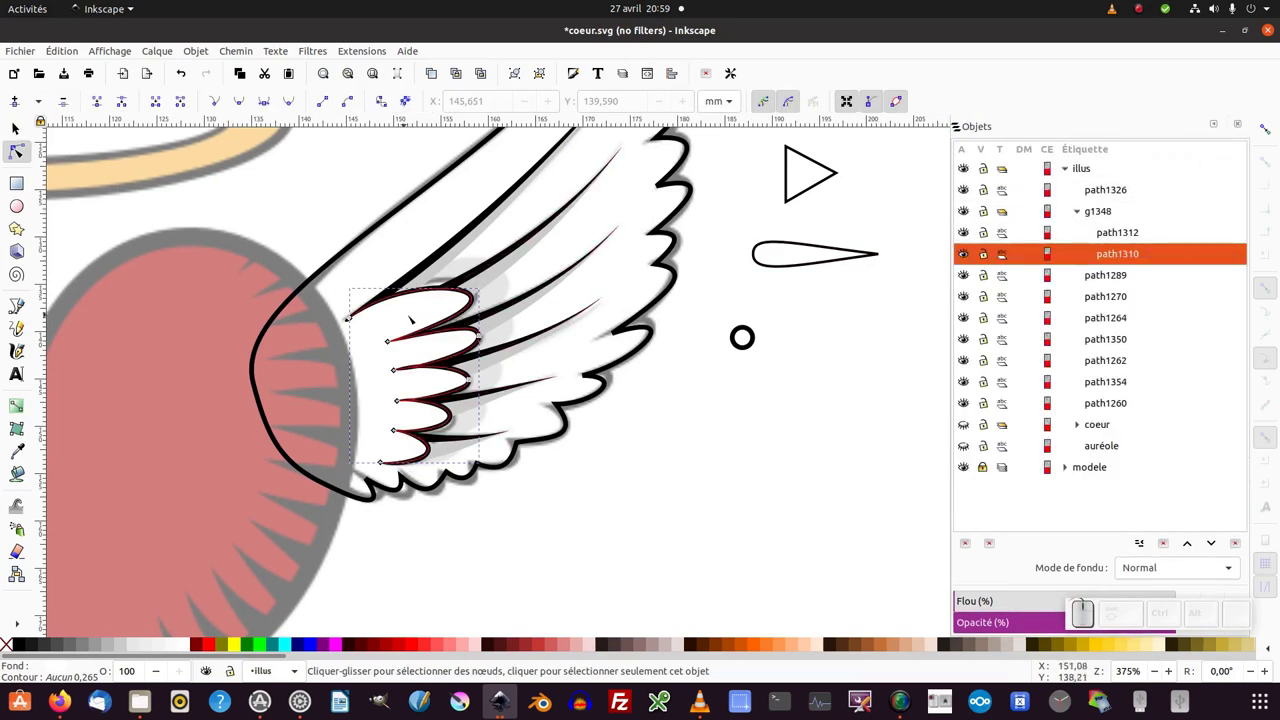
pyautogui.press('F1')
pyautogui.press('ctrl+d')
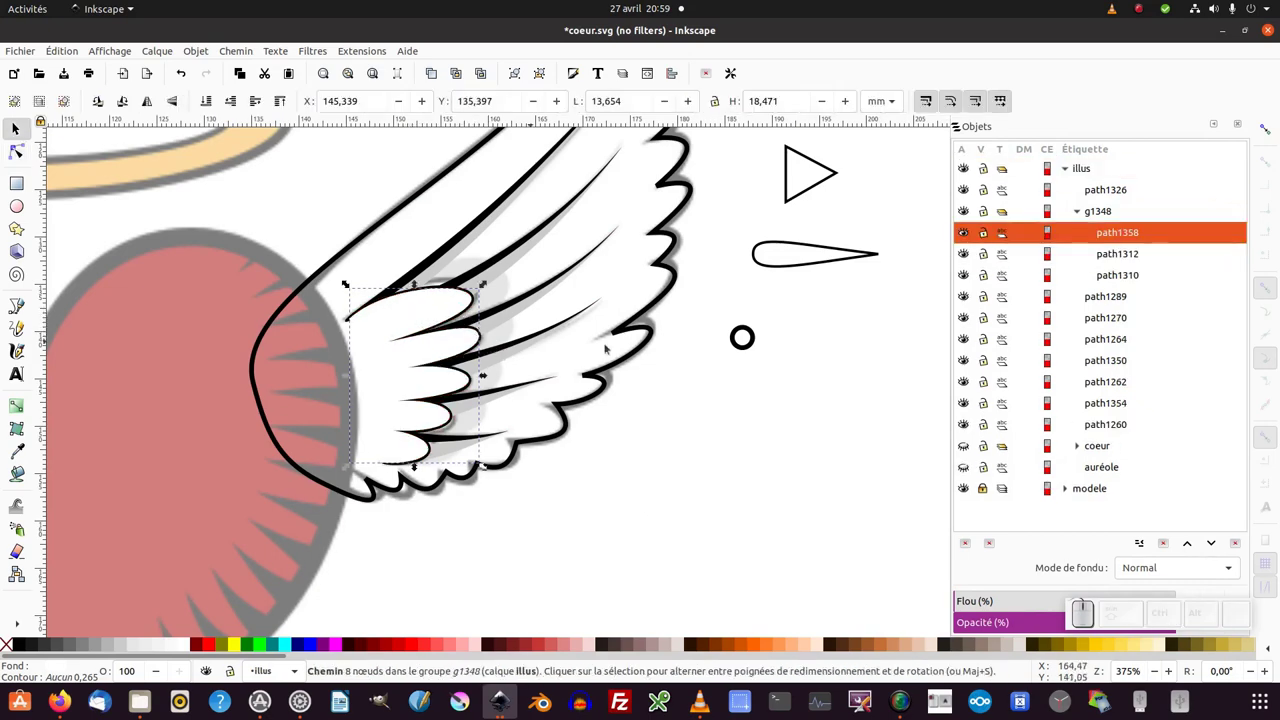
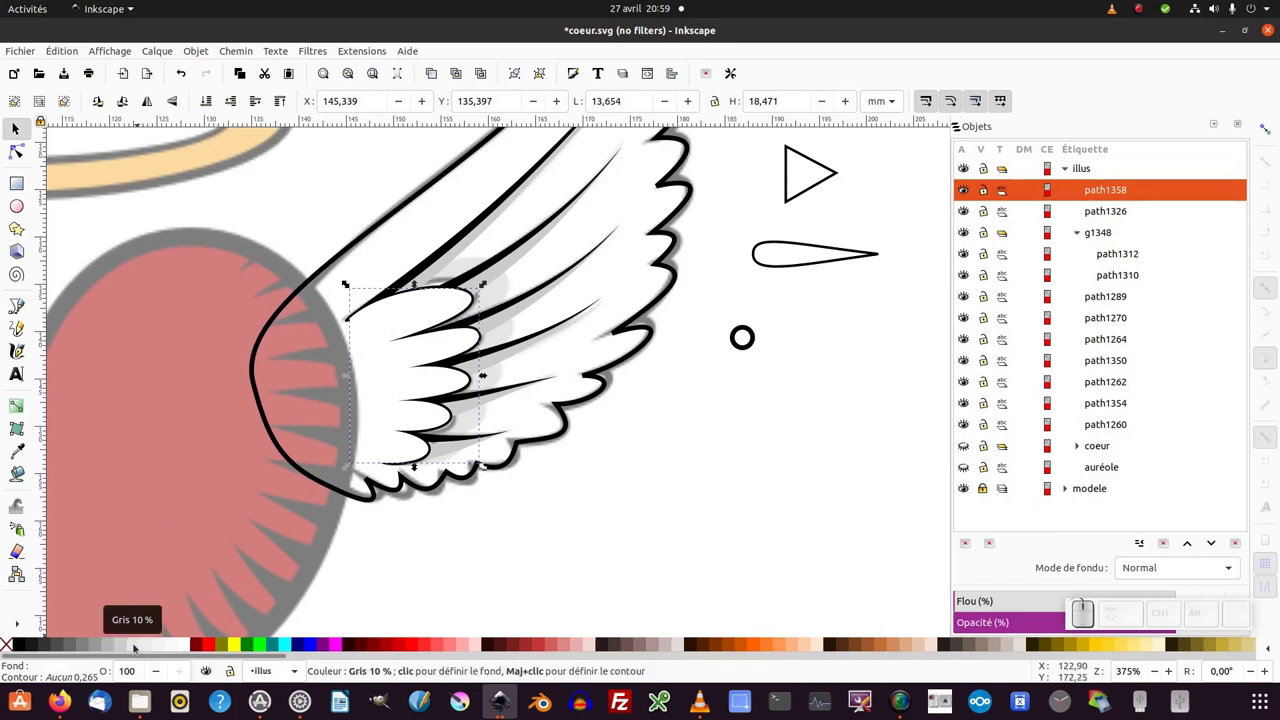
# Give the copy Gris 20 % fill and stroke with outline width 2.
pyautogui.click(127, 647)
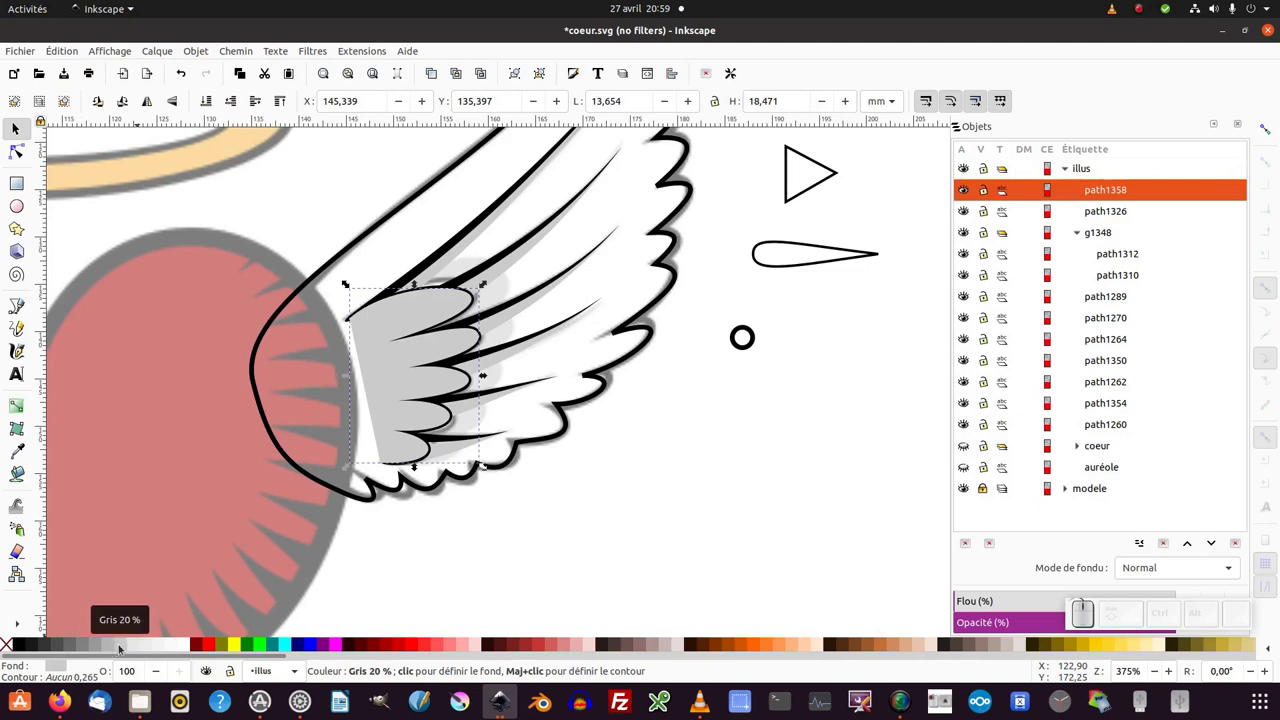
pyautogui.click(124, 648)
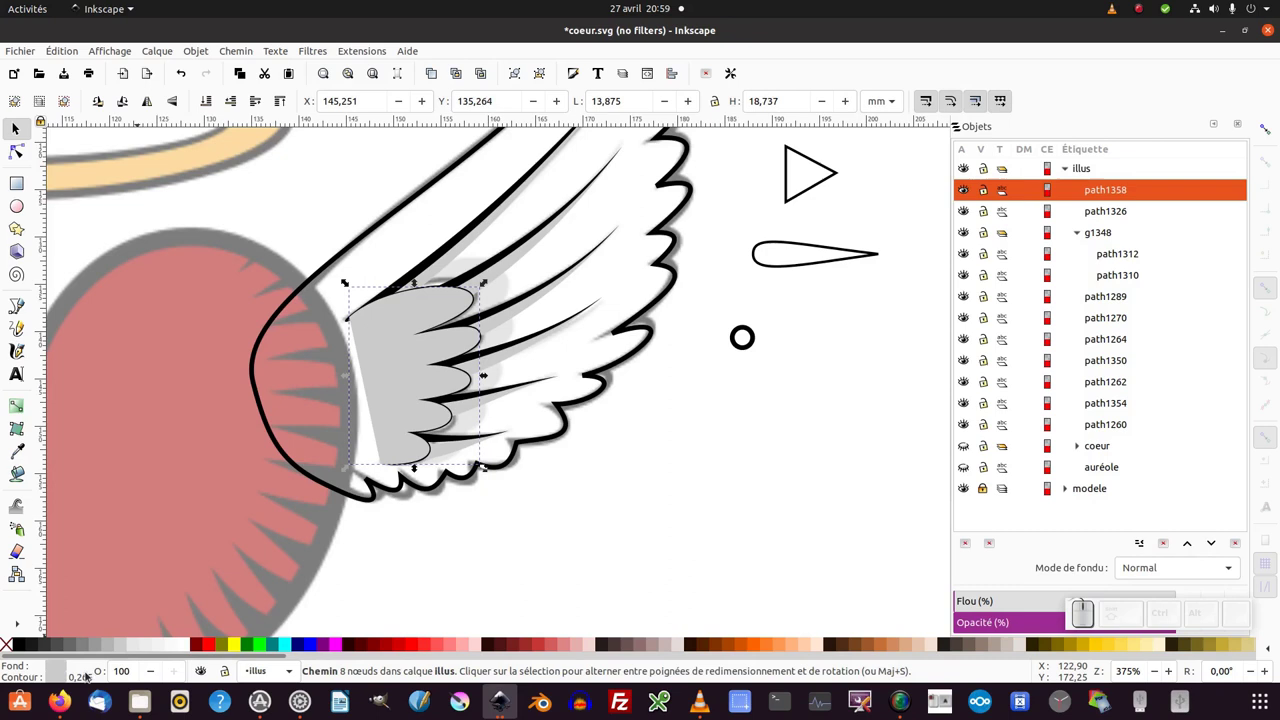
pyautogui.middleClick(90, 675)
pyautogui.rightClick(90, 677)
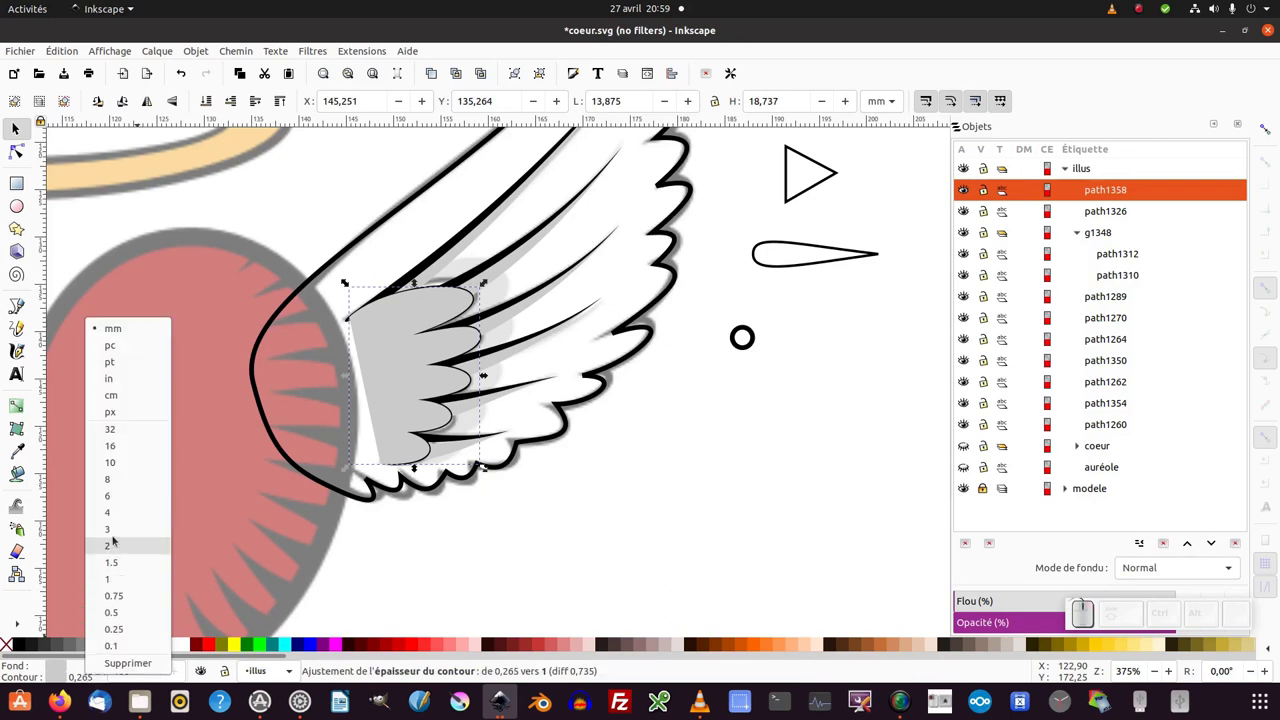
pyautogui.click(115, 545)
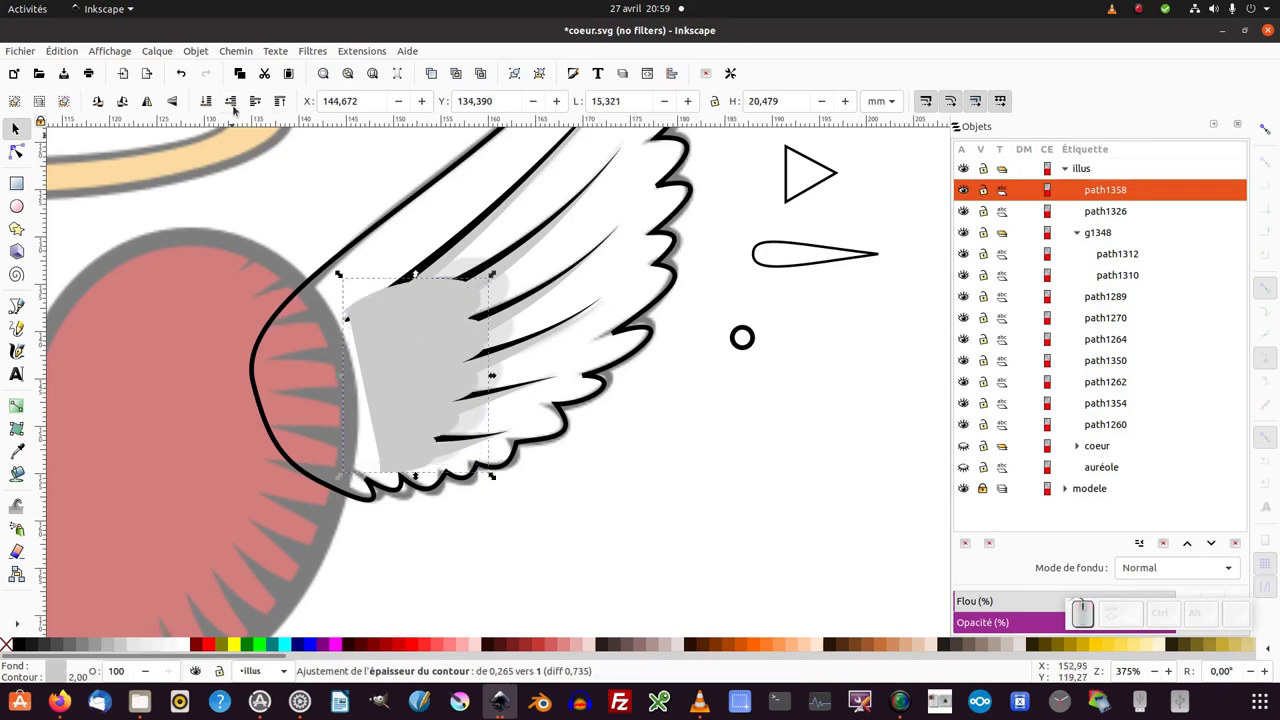
# Lower the grey copy beneath the feather strokes and zoom in on the lower feathers.
pyautogui.click(238, 109)
pyautogui.click(239, 108)
pyautogui.click(239, 108)
pyautogui.click(239, 108)
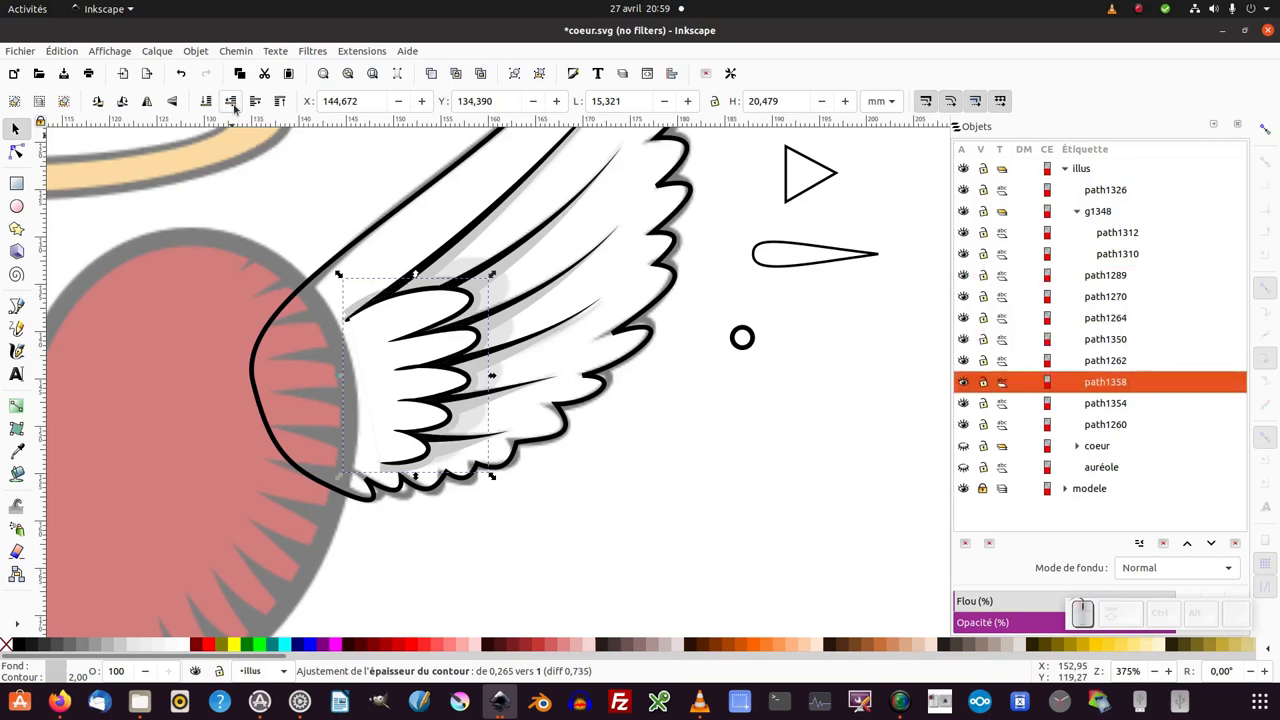
pyautogui.middleClick(309, 334)
pyautogui.scroll(3)
pyautogui.moveTo(313, 341); pyautogui.dragTo(318, 352)
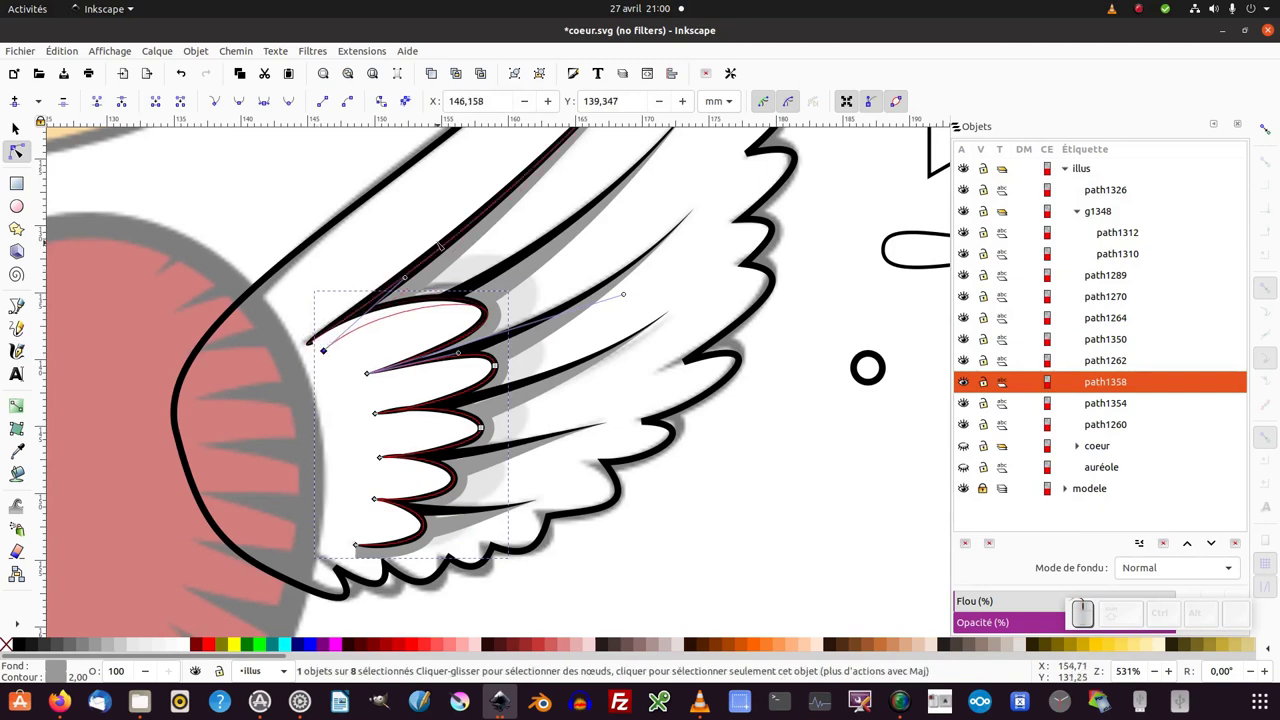
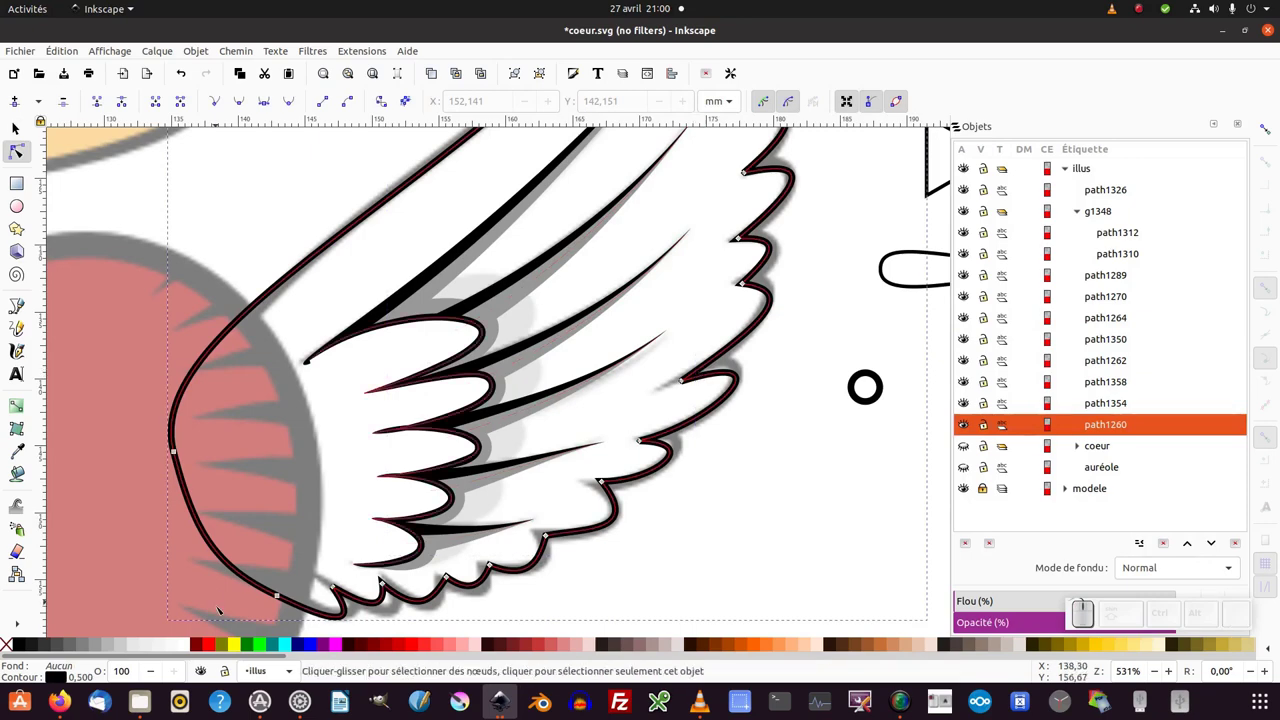
pyautogui.click(187, 651)
pyautogui.press('F1')
pyautogui.click(688, 567)
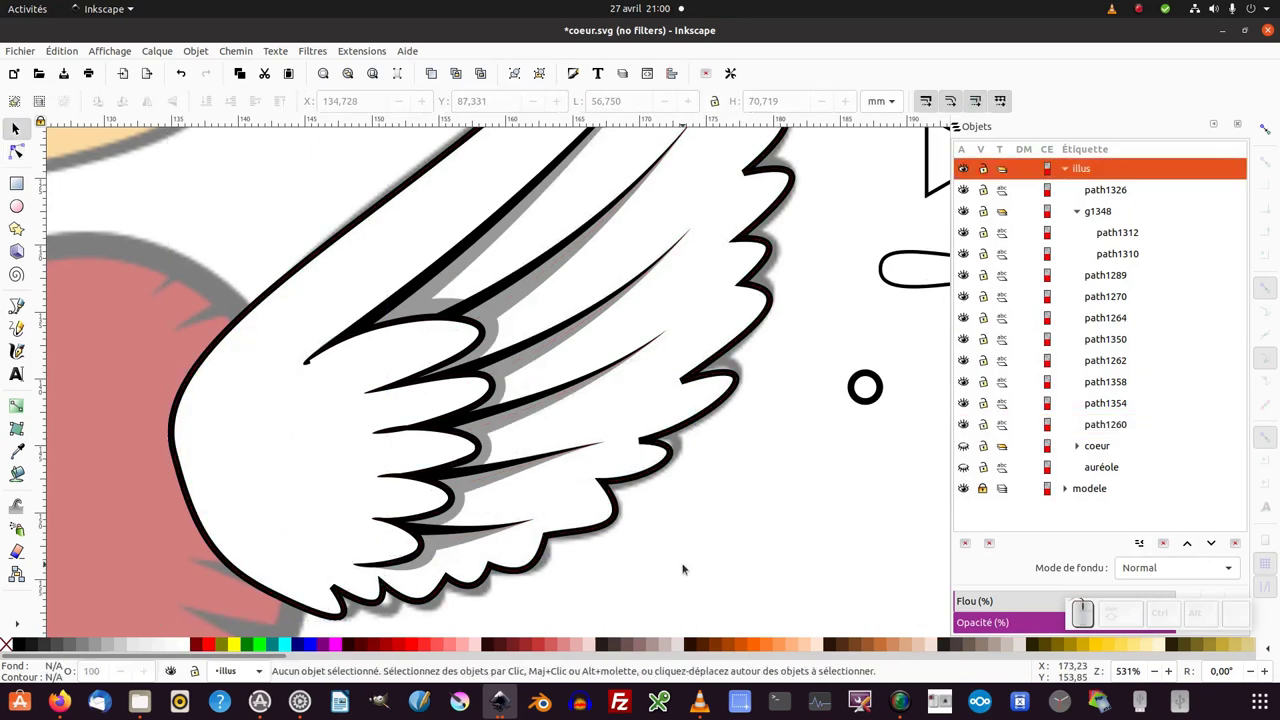
pyautogui.press('KP_Subtract')
pyautogui.click(638, 479)
pyautogui.click(638, 396)
pyautogui.press('F2')
pyautogui.click(499, 425)
pyautogui.press('F1')
pyautogui.click(1245, 129)
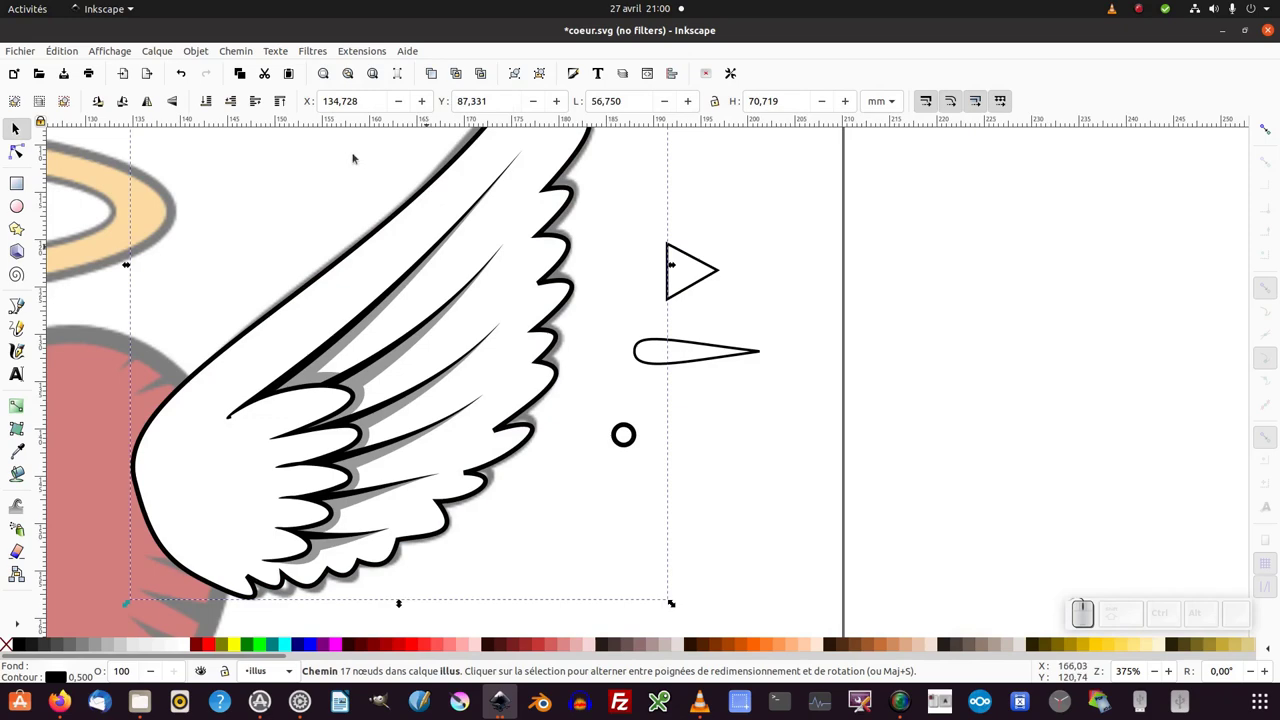
# Add the Contour fuselé (Taper Stroke) path effect to the wing's outer outline.
pyautogui.click(249, 81)
pyautogui.click(245, 57)
pyautogui.click(272, 351)
pyautogui.click(248, 200)
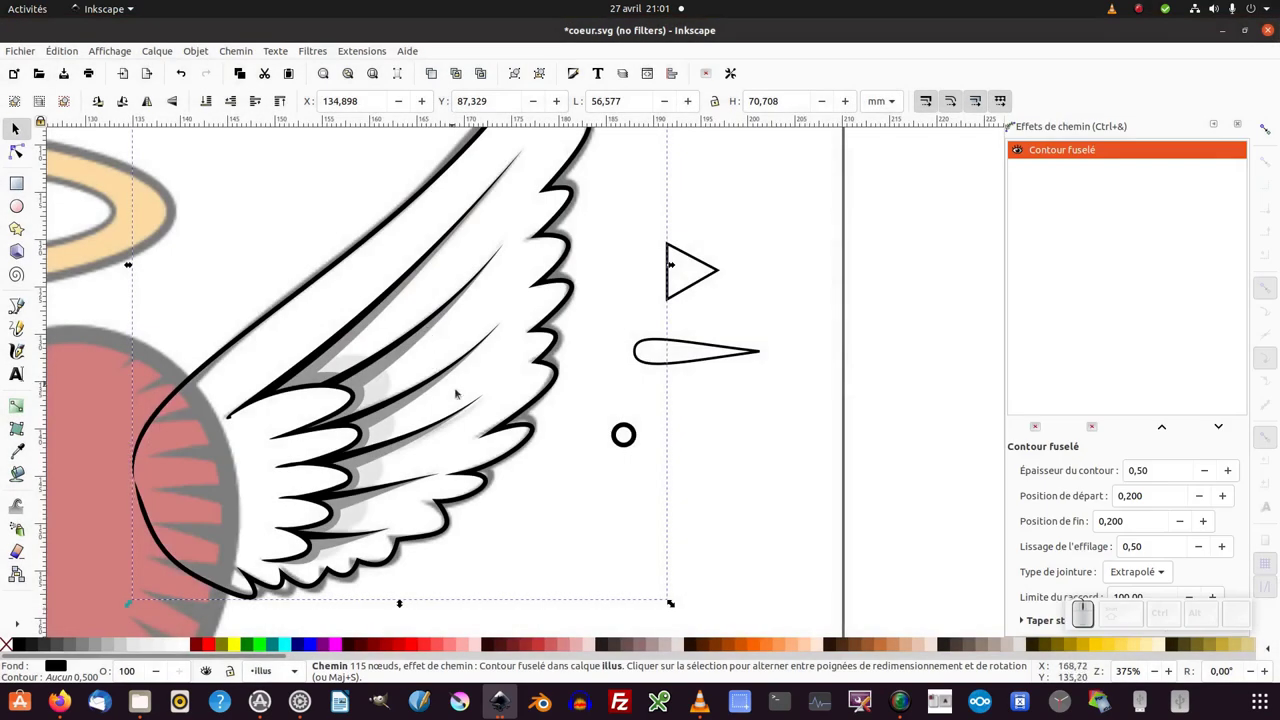
pyautogui.click(486, 398)
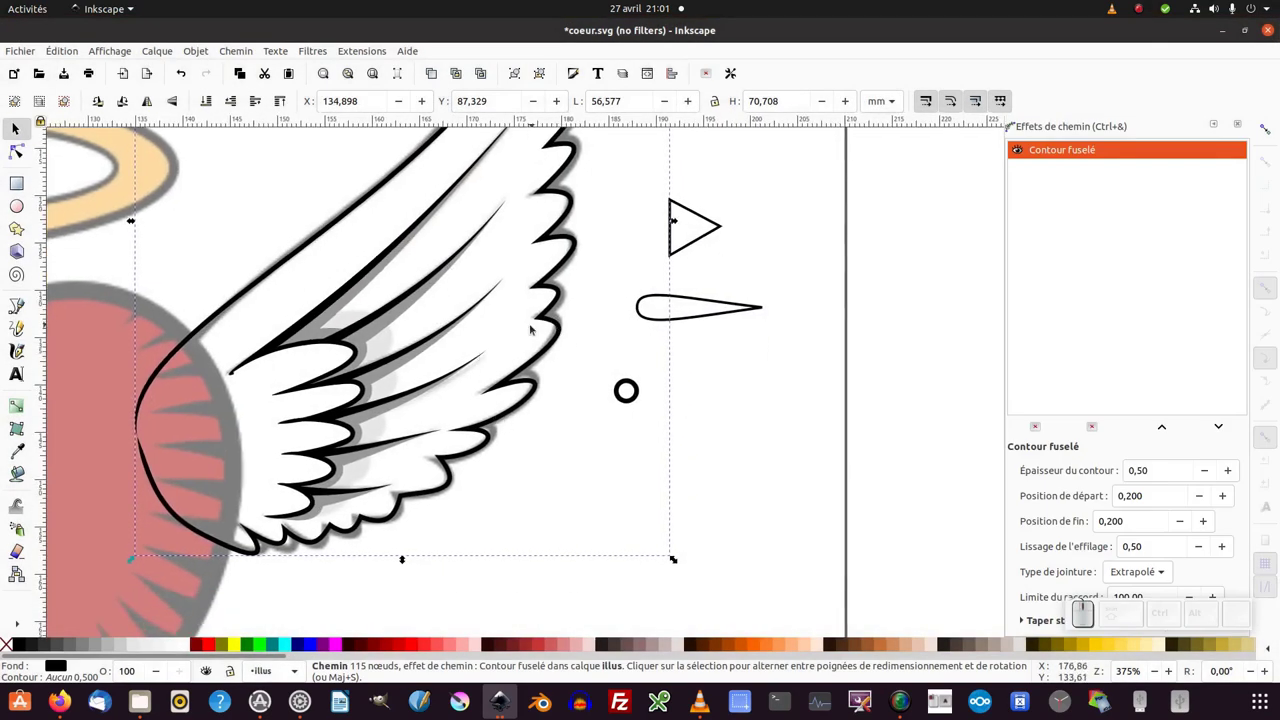
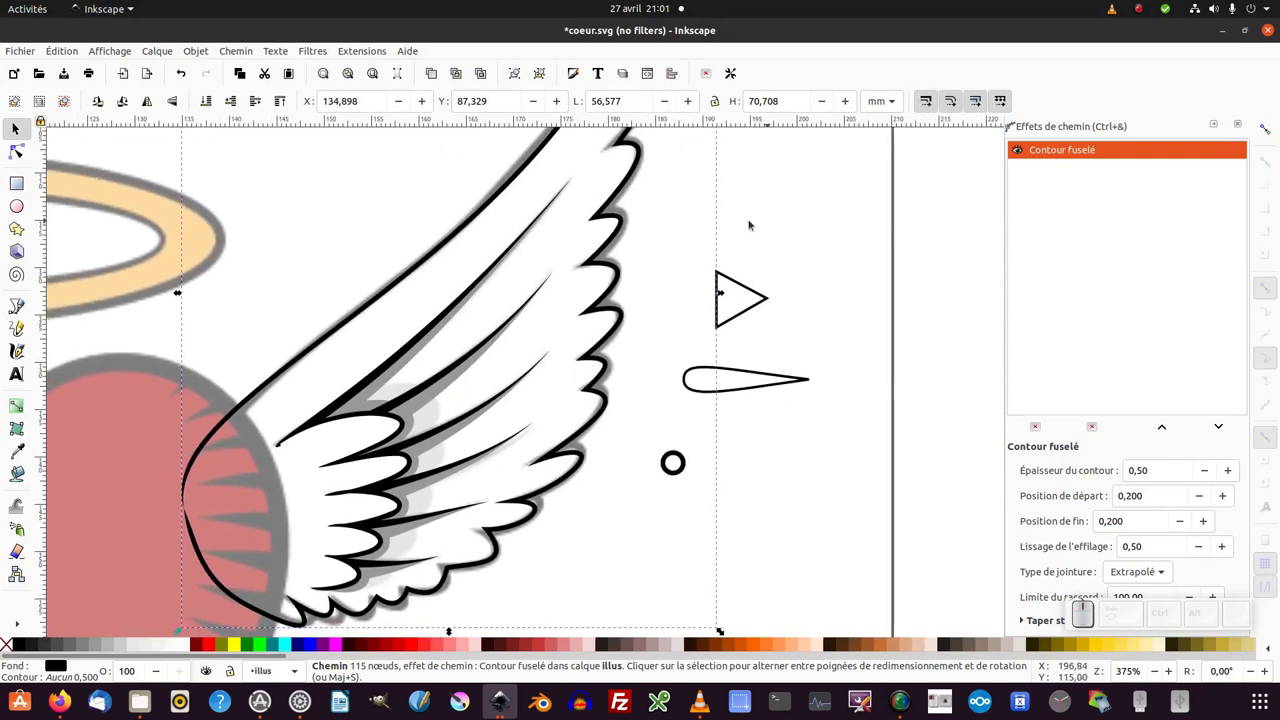
# Test the tapered outline, undo, duplicate it, then delete the Taper Stroke effect.
pyautogui.click(611, 274)
pyautogui.press('ctrl+z')
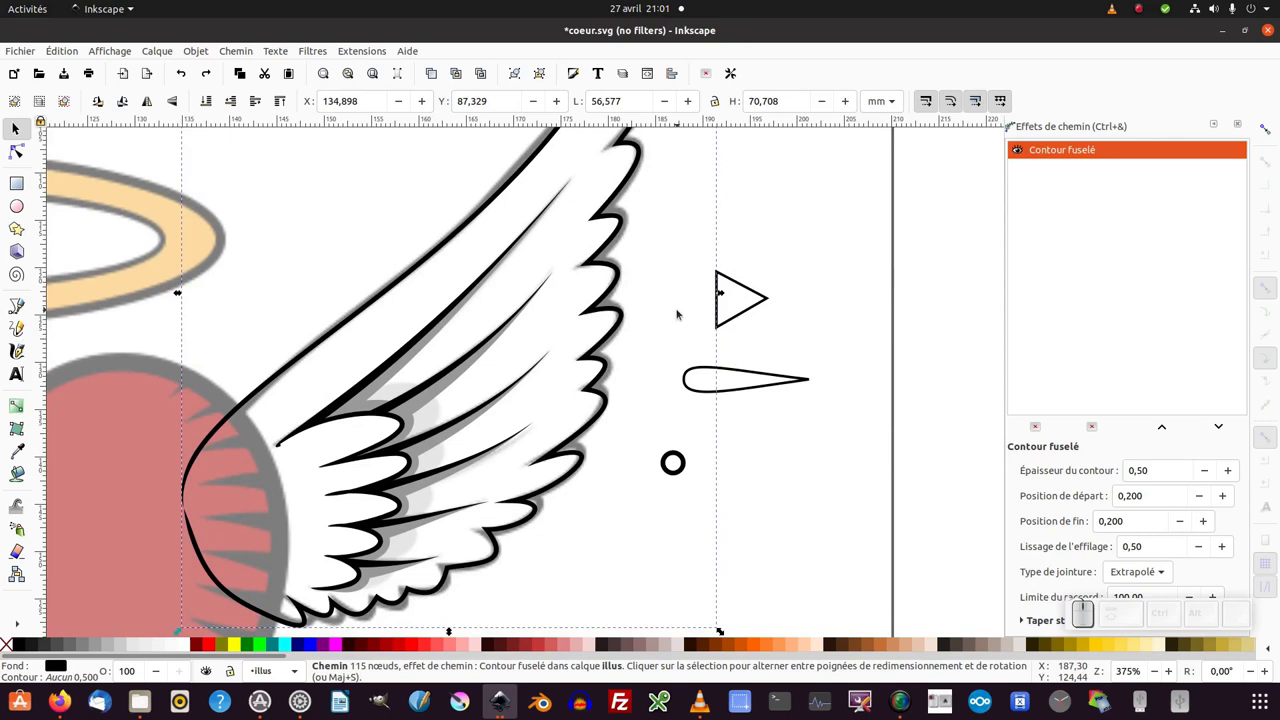
pyautogui.press('ctrl+d')
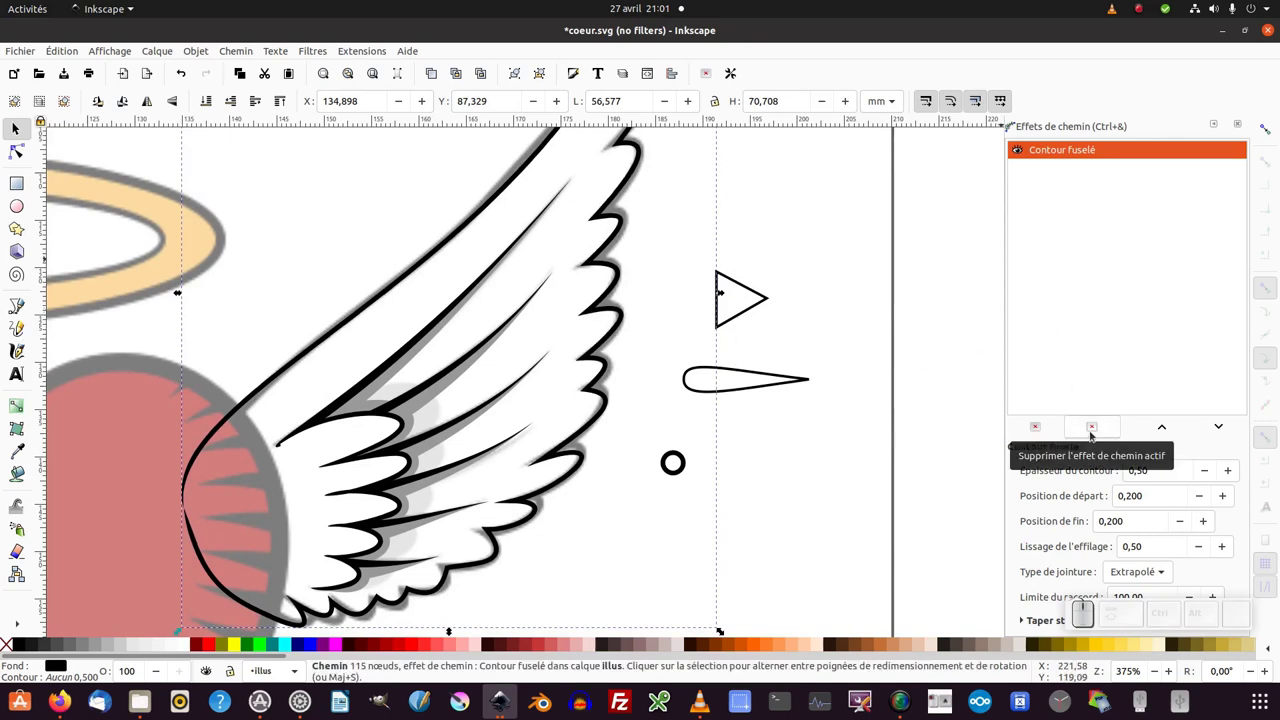
pyautogui.click(1095, 435)
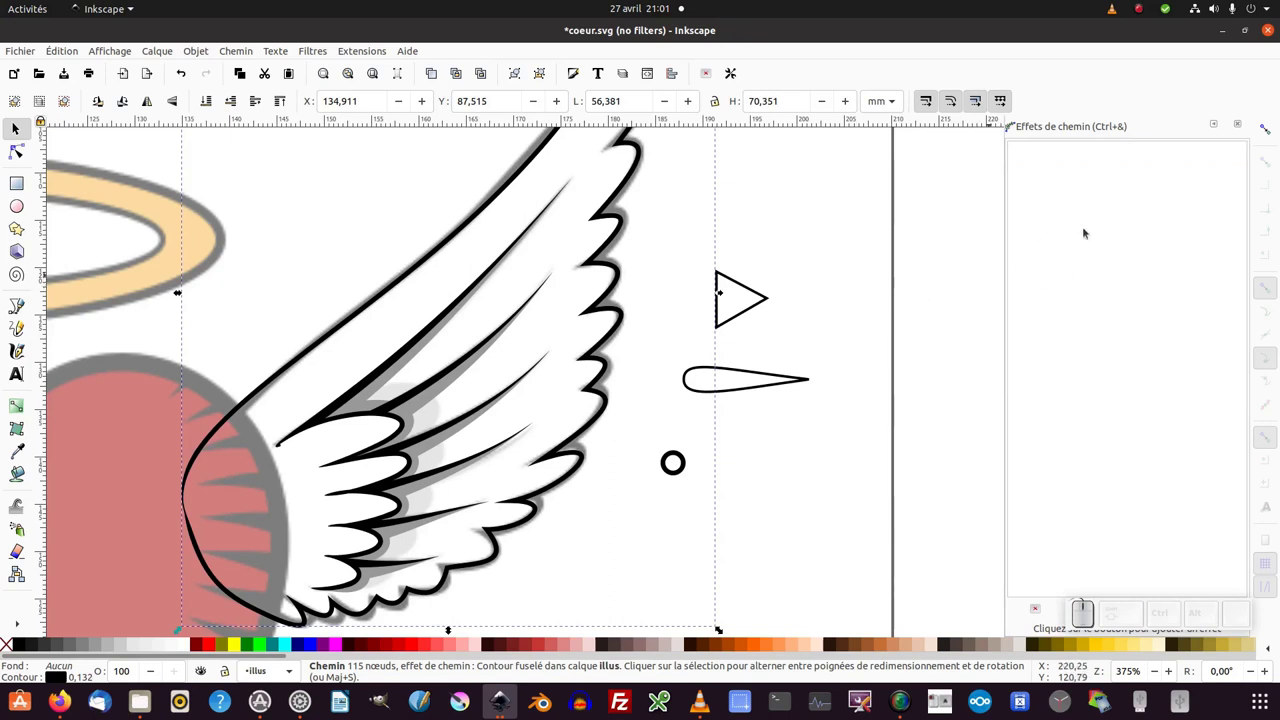
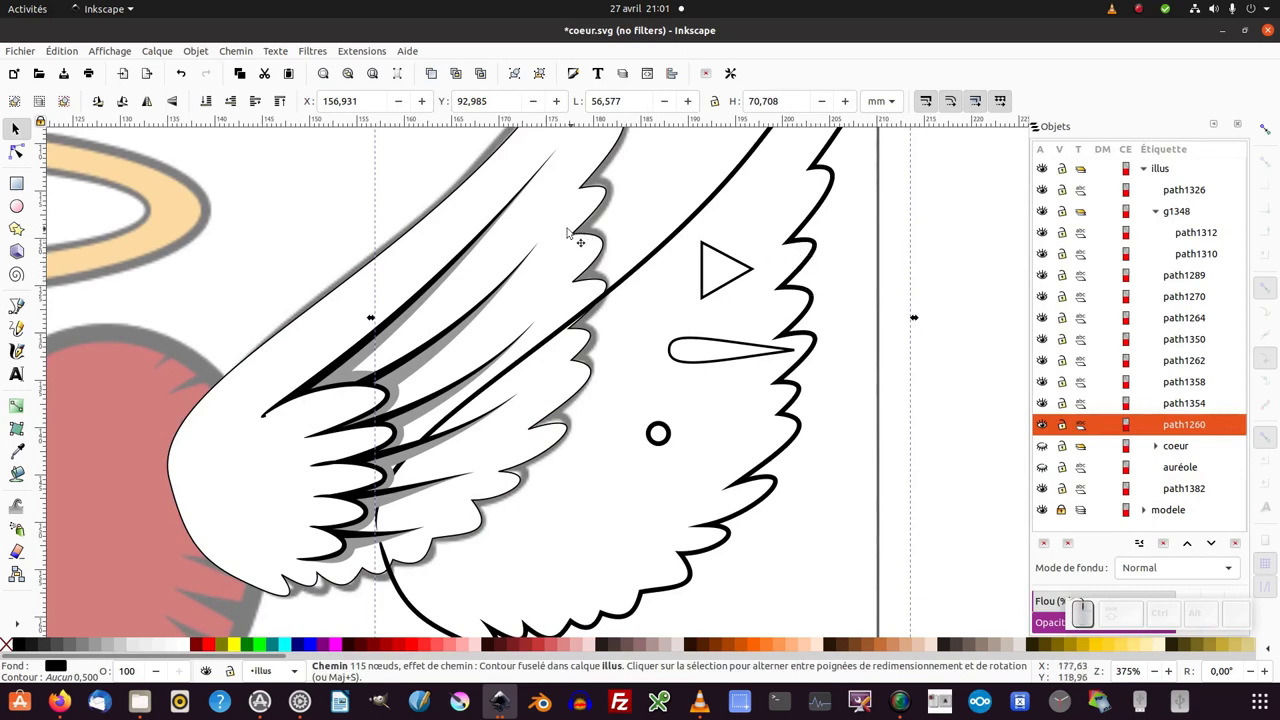
# Select all eight wing pieces and group them into a single object.
pyautogui.press('F2')
pyautogui.click(552, 213)
pyautogui.press('ctrl+z')
pyautogui.press('KP_Subtract')
pyautogui.click(615, 188)
pyautogui.click(320, 537)
pyautogui.press('ctrl+g')
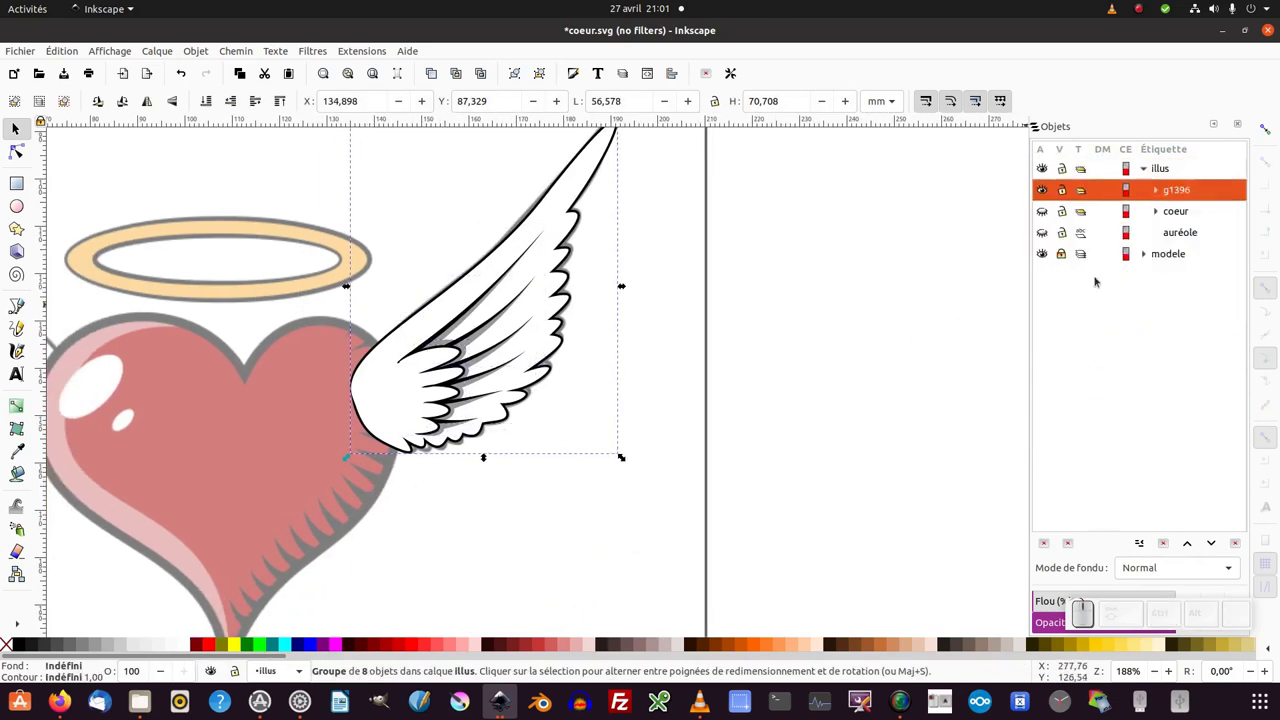
# Rename the new wing group to 'aile' in the Objects panel.
pyautogui.click(1179, 199)
pyautogui.click(1184, 196)
pyautogui.click(1184, 196)
pyautogui.press('Return')
pyautogui.middleClick(890, 418)
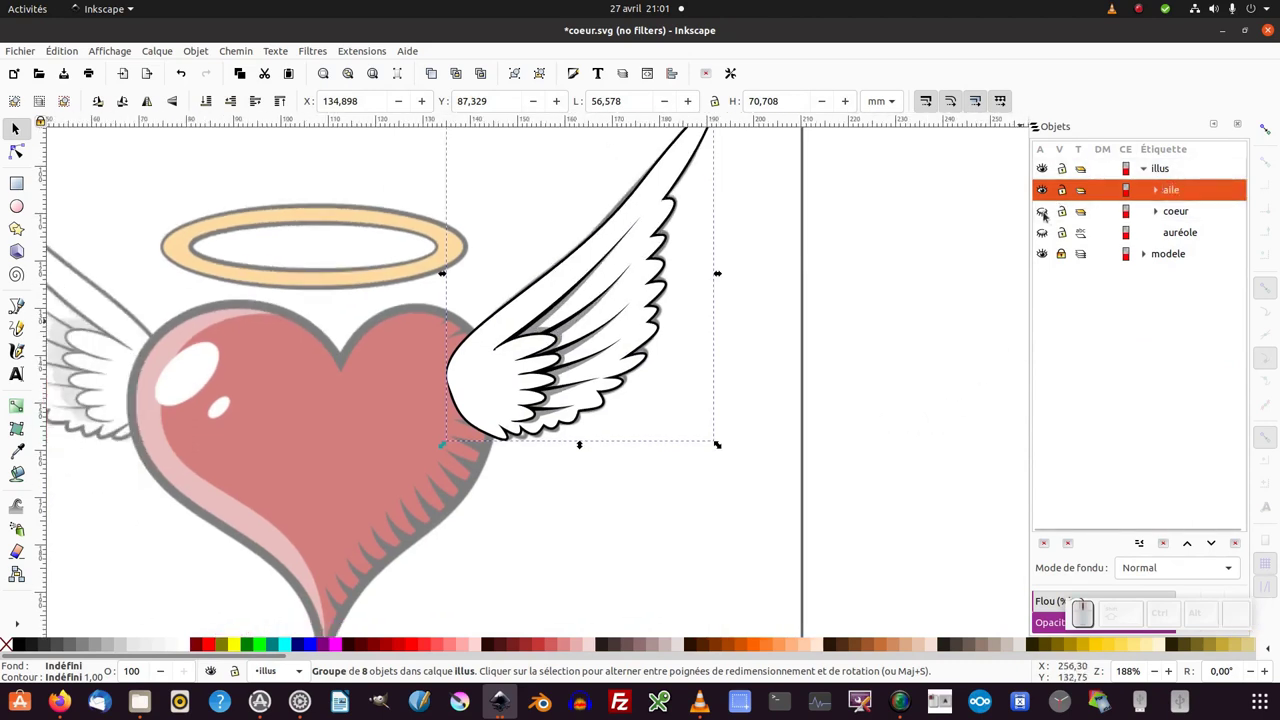